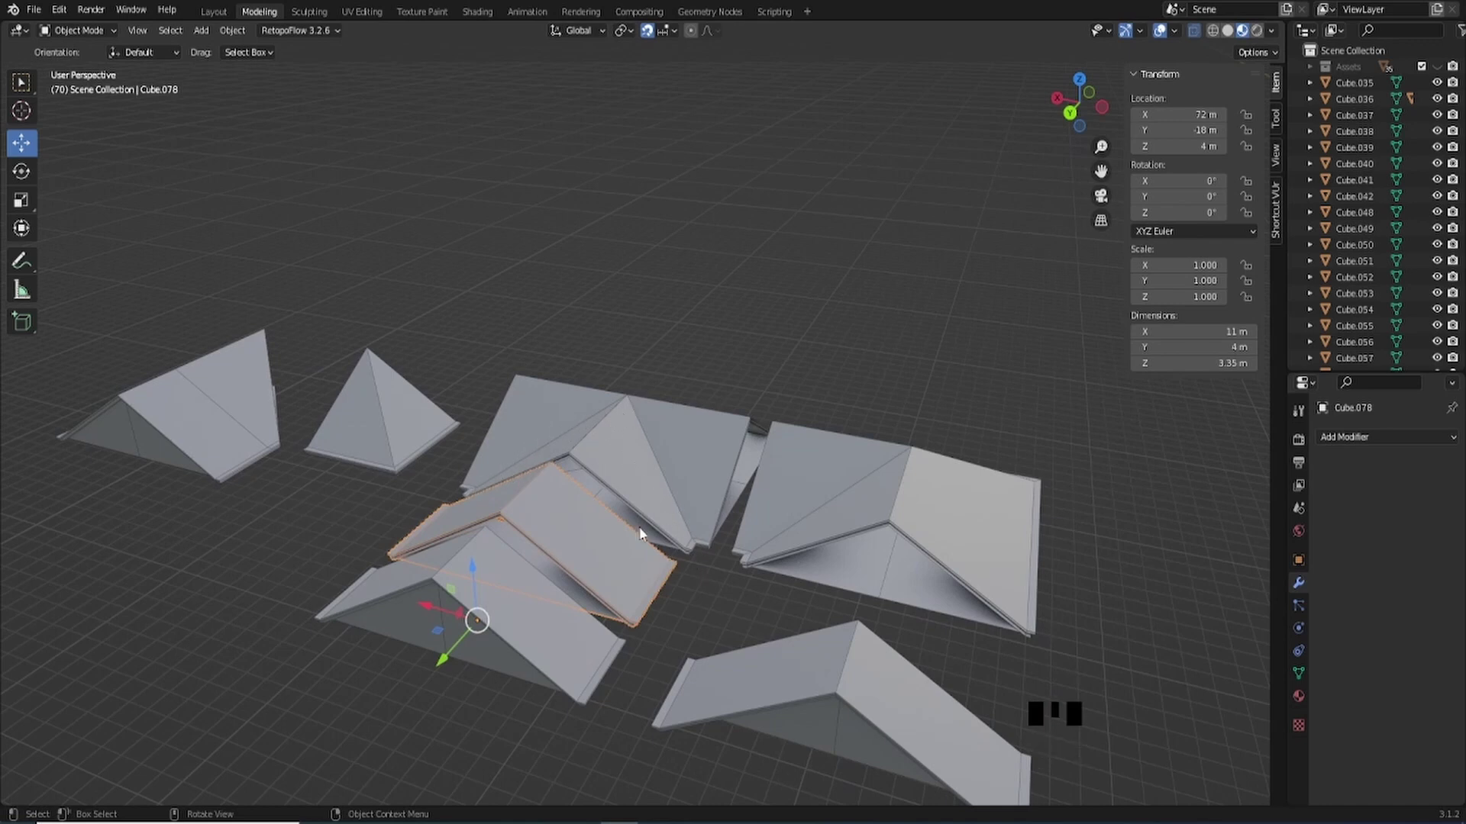
- Frame the viewport on the roof pieces, away from the nearby wall pieces
scroll(down, 3)
drag(648, 550, 671, 573)
scroll(down, 3)
drag(672, 580, 671, 511)
key(KP_Decimal)
drag(841, 552, 794, 436)
scroll(down, 3)
drag(785, 476, 361, 415)
- Box-select all the roof pieces together as one group
click(361, 415)
drag(620, 449, 619, 466)
scroll(up, 3)
drag(597, 474, 660, 504)
scroll(down, 3)
drag(669, 530, 695, 458)
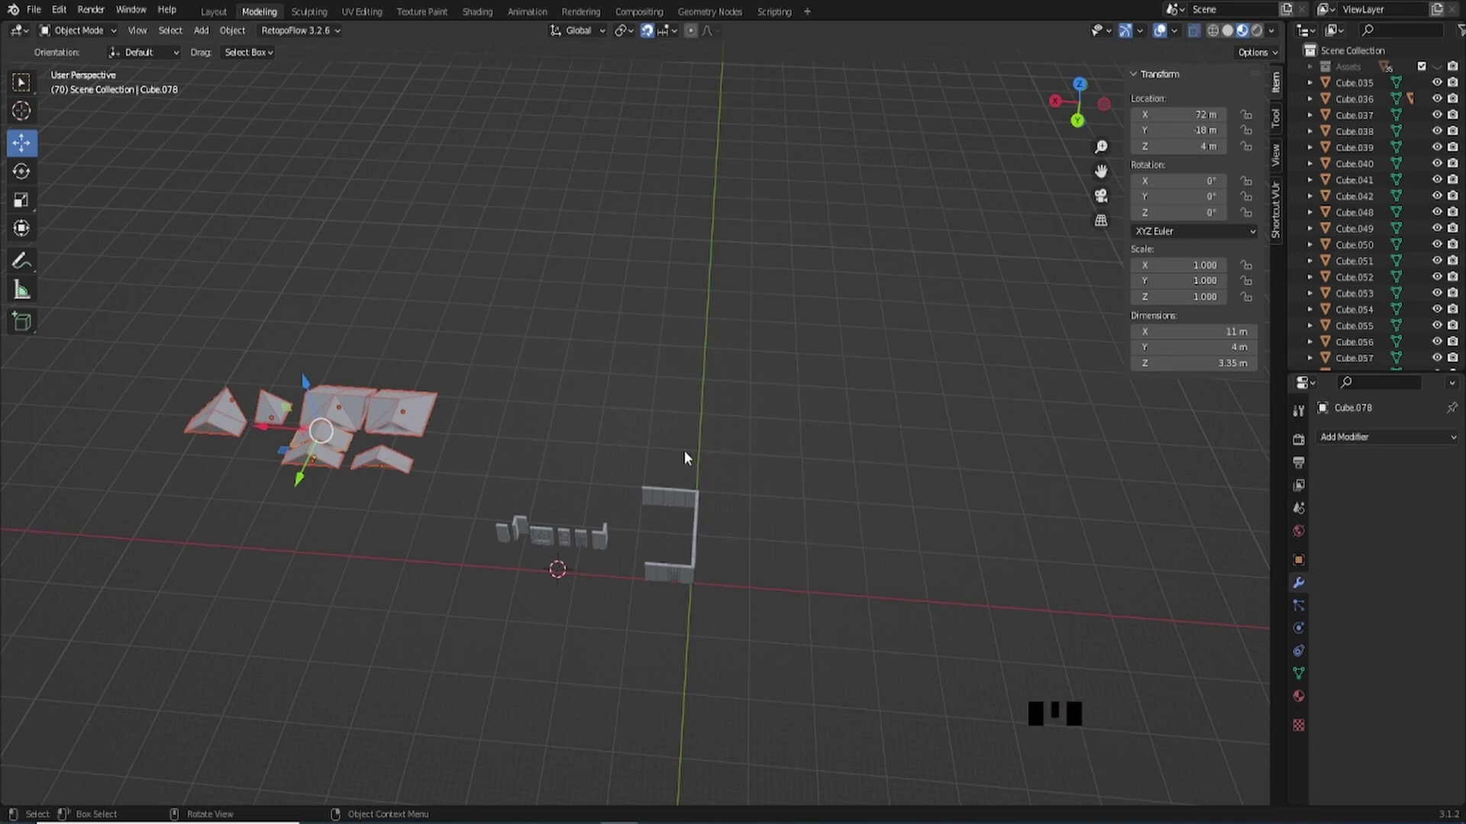
- Duplicate the roof set with Shift+D and place the copy 111 m along X, viewed from the front
key(shift+d)
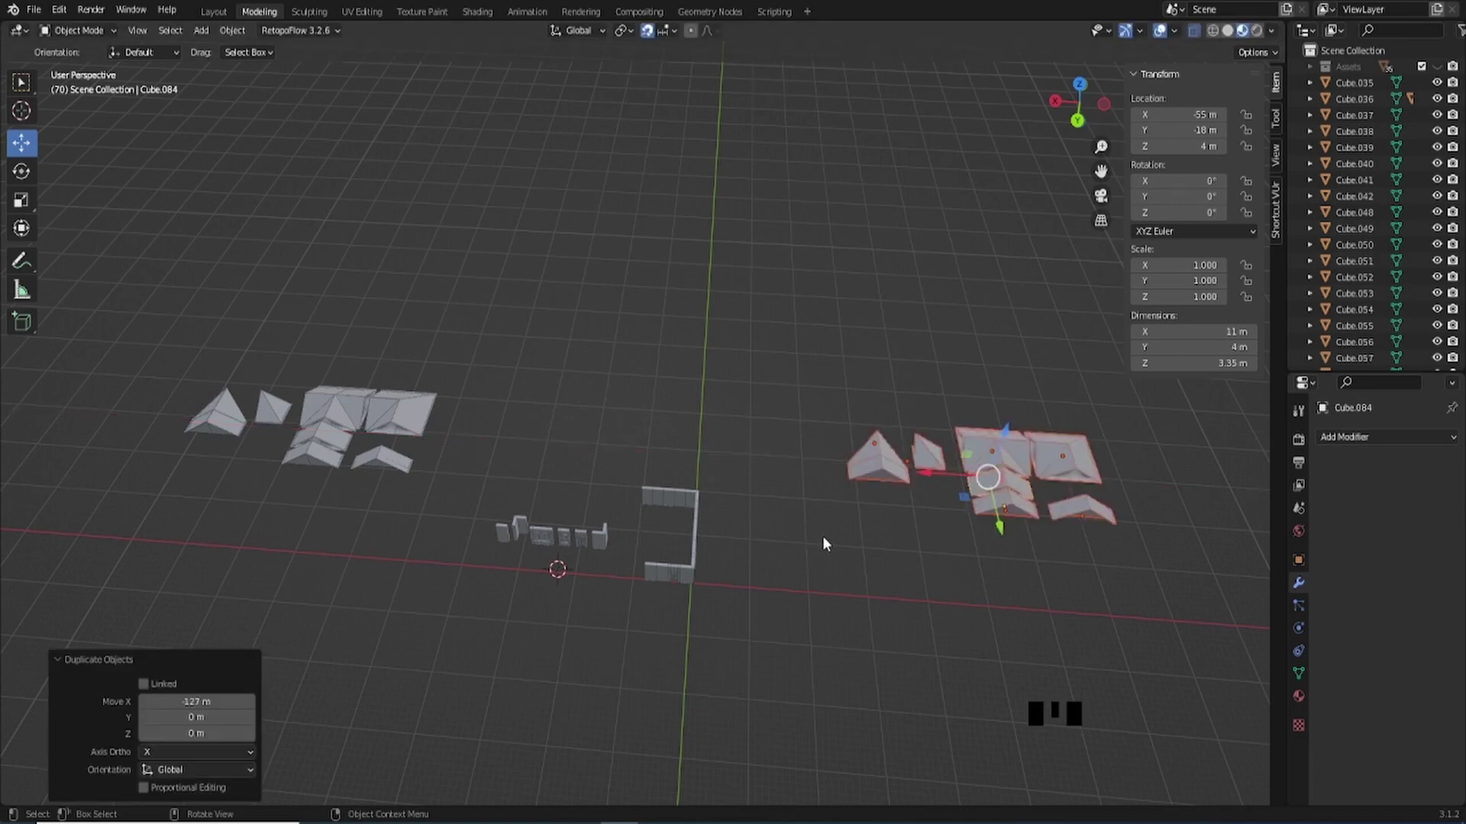
key(ctrl+z)
scroll(up, 3)
drag(758, 512, 235, 326)
click(235, 327)
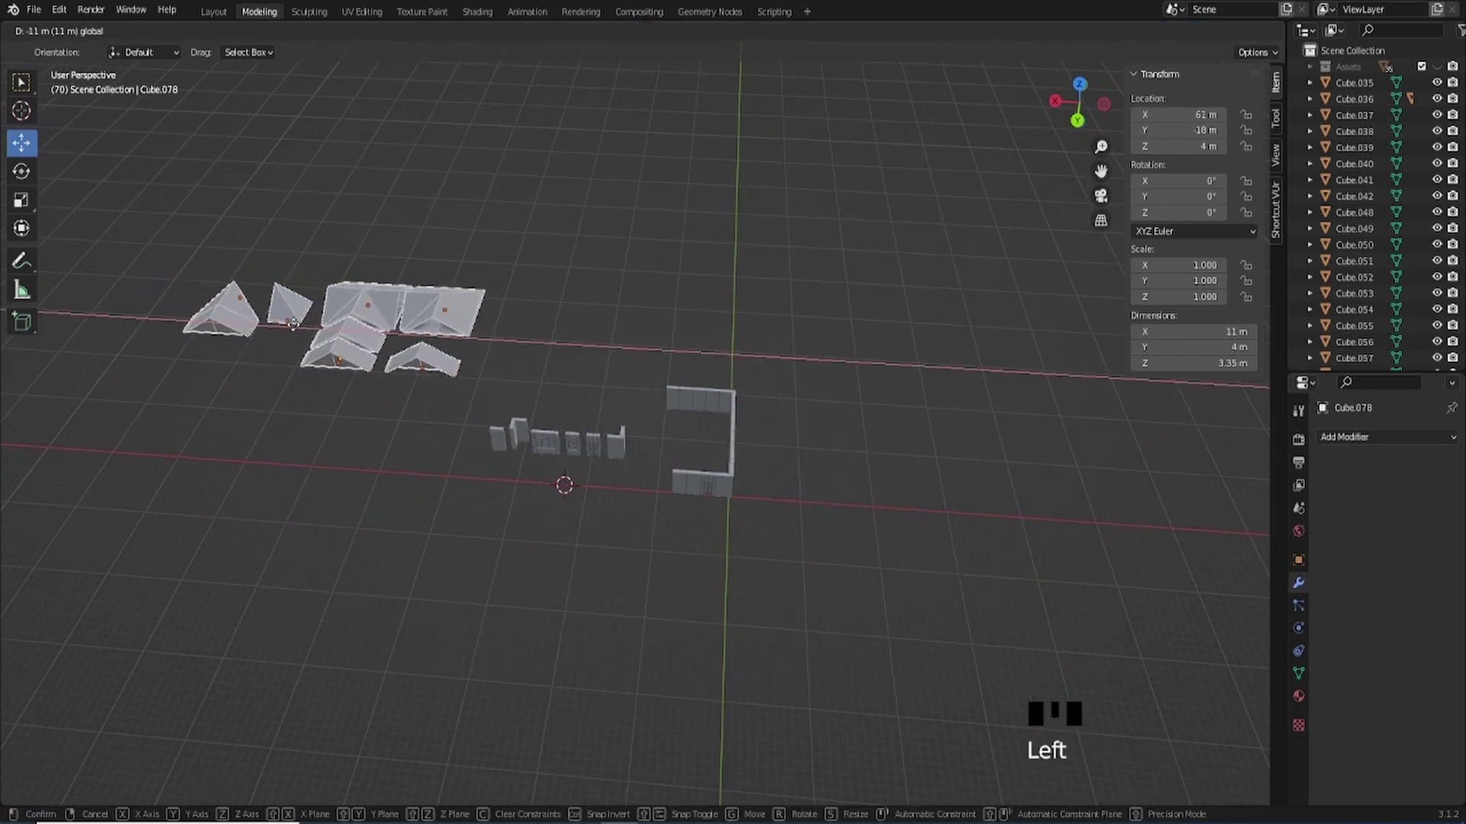
key(ctrl+z)
key(shift+d)
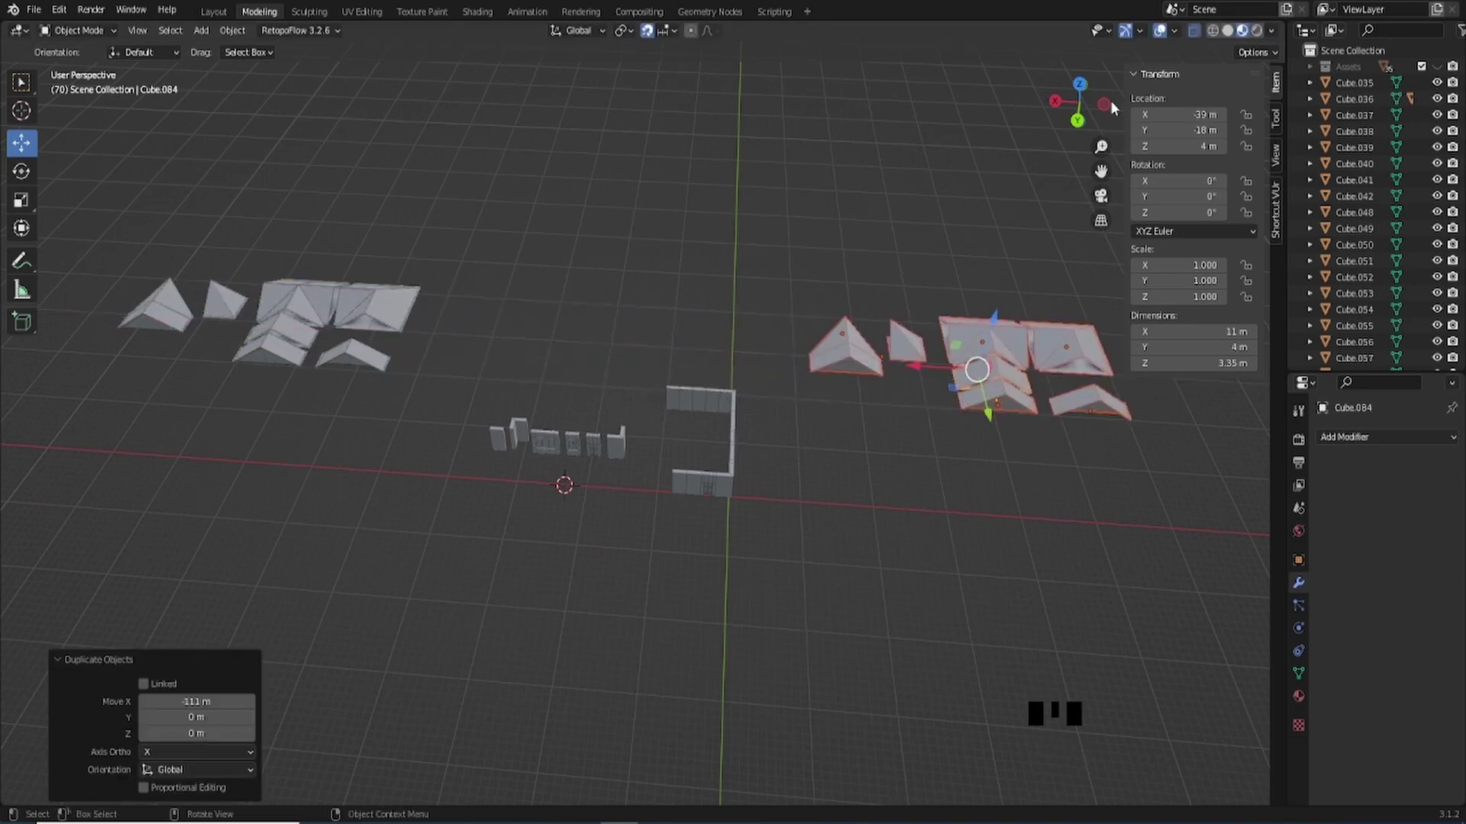
click(1087, 90)
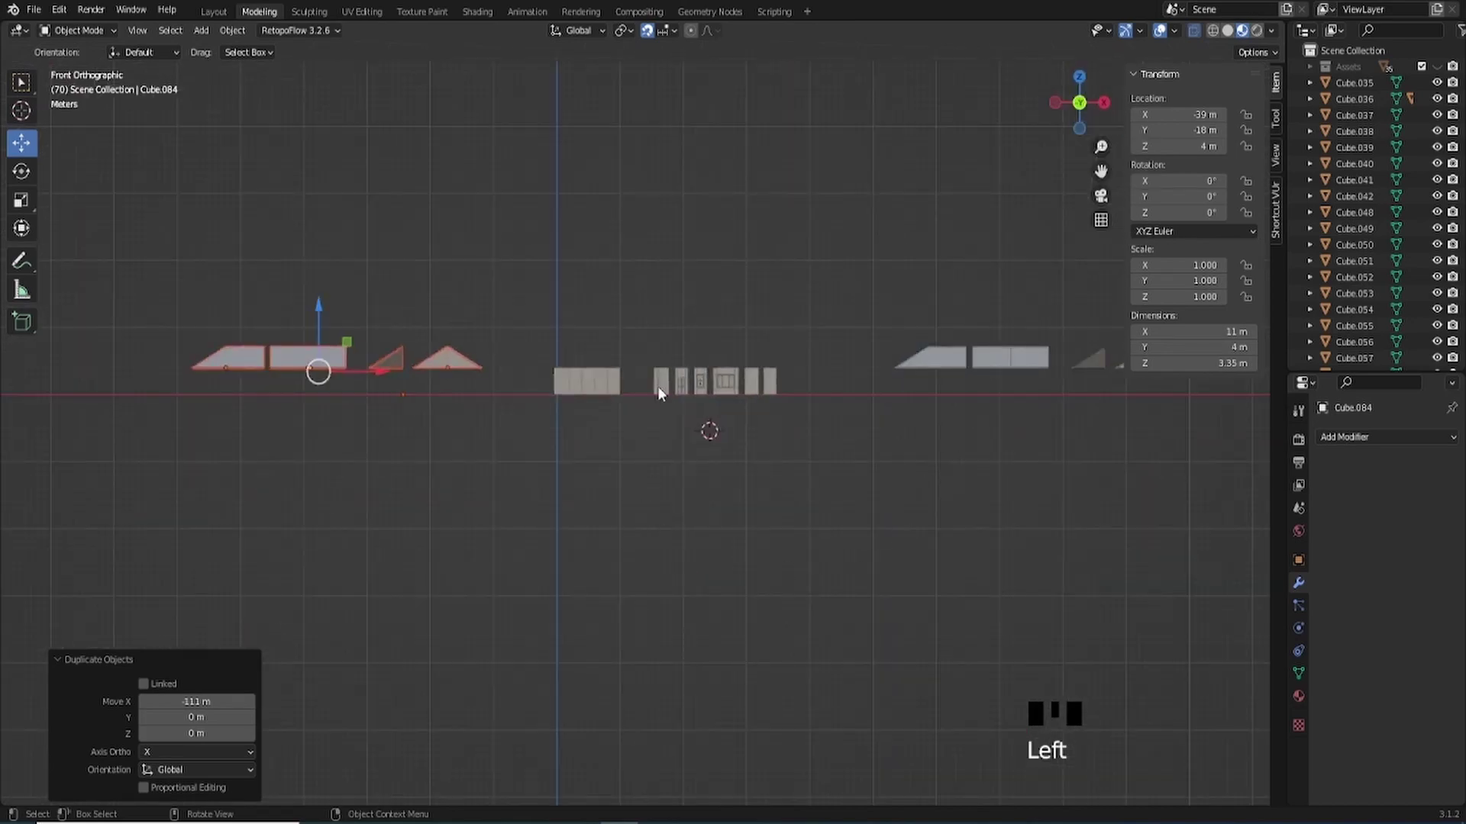
- In top orthographic view, nudge a copied roof piece 1 m along X
click(1083, 80)
scroll(up, 3)
drag(345, 527, 516, 309)
drag(537, 314, 683, 457)
scroll(up, 3)
drag(718, 499, 766, 619)
click(766, 619)
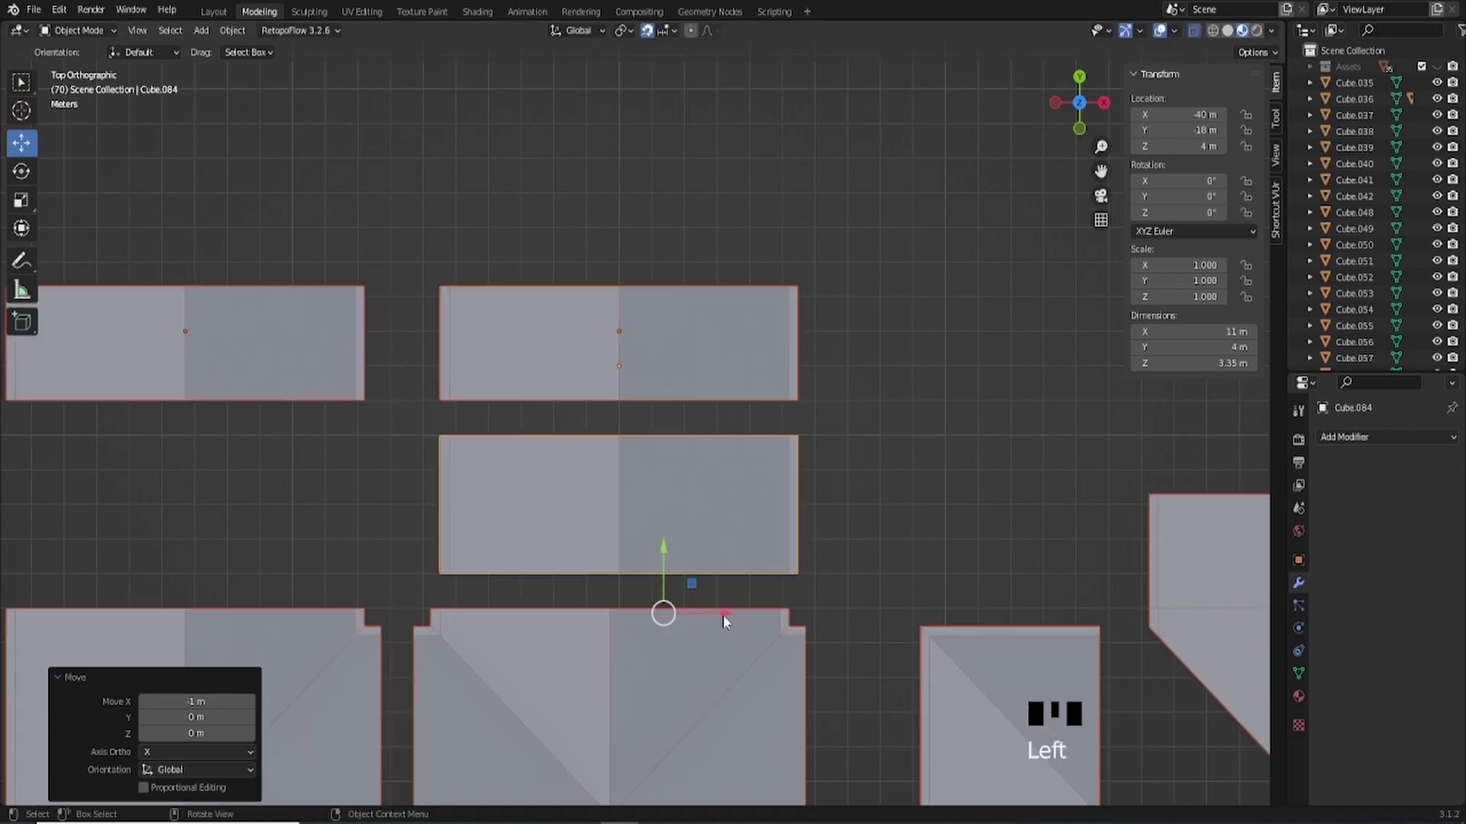
- From the back view, shift the gable piece 1 m and the two end pieces 3 m along X
scroll(down, 3)
drag(627, 510, 1084, 116)
click(1084, 116)
scroll(up, 3)
drag(709, 338, 730, 468)
scroll(down, 3)
drag(67, 323, 107, 364)
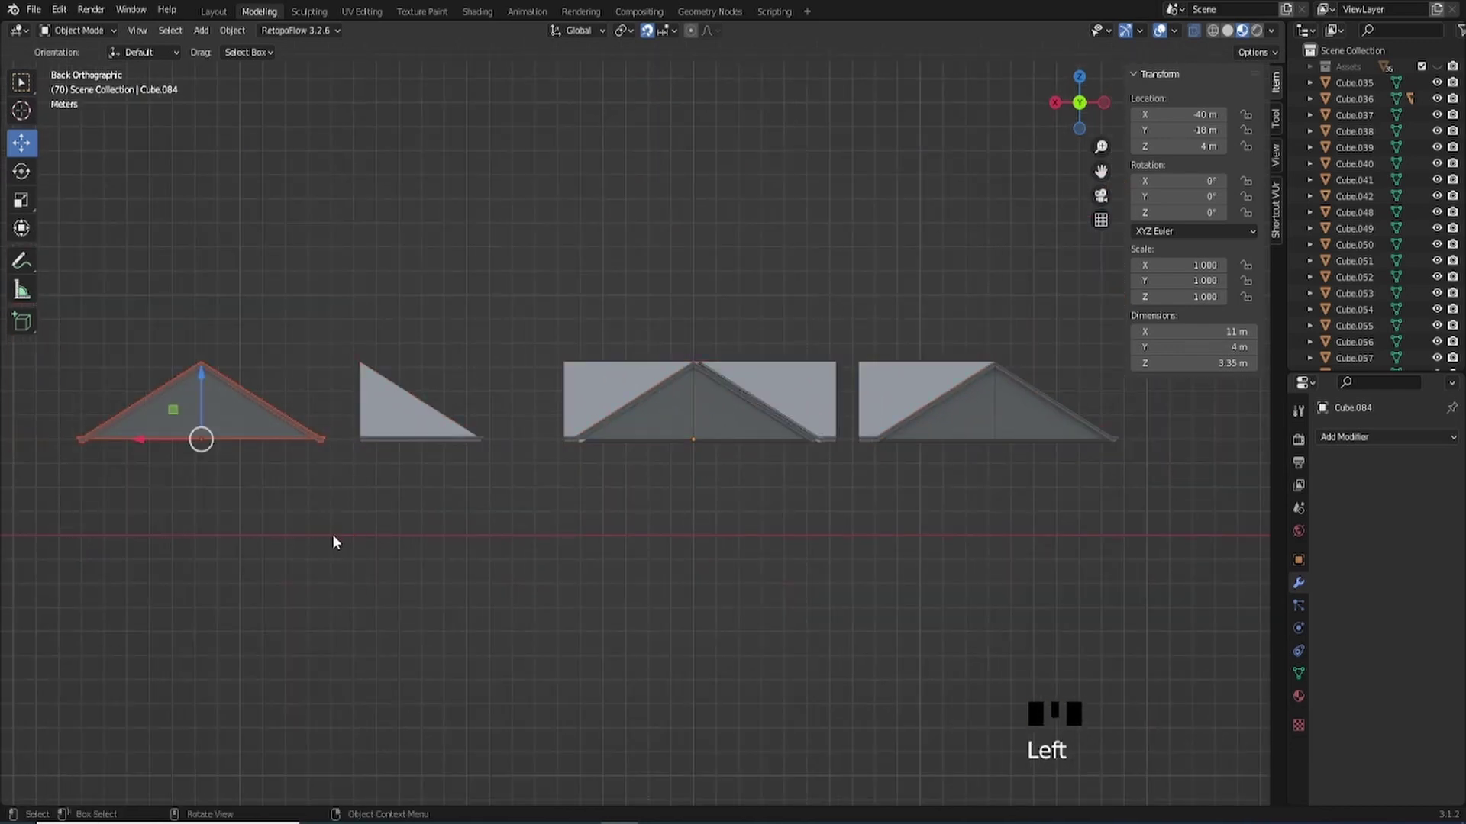
click(144, 439)
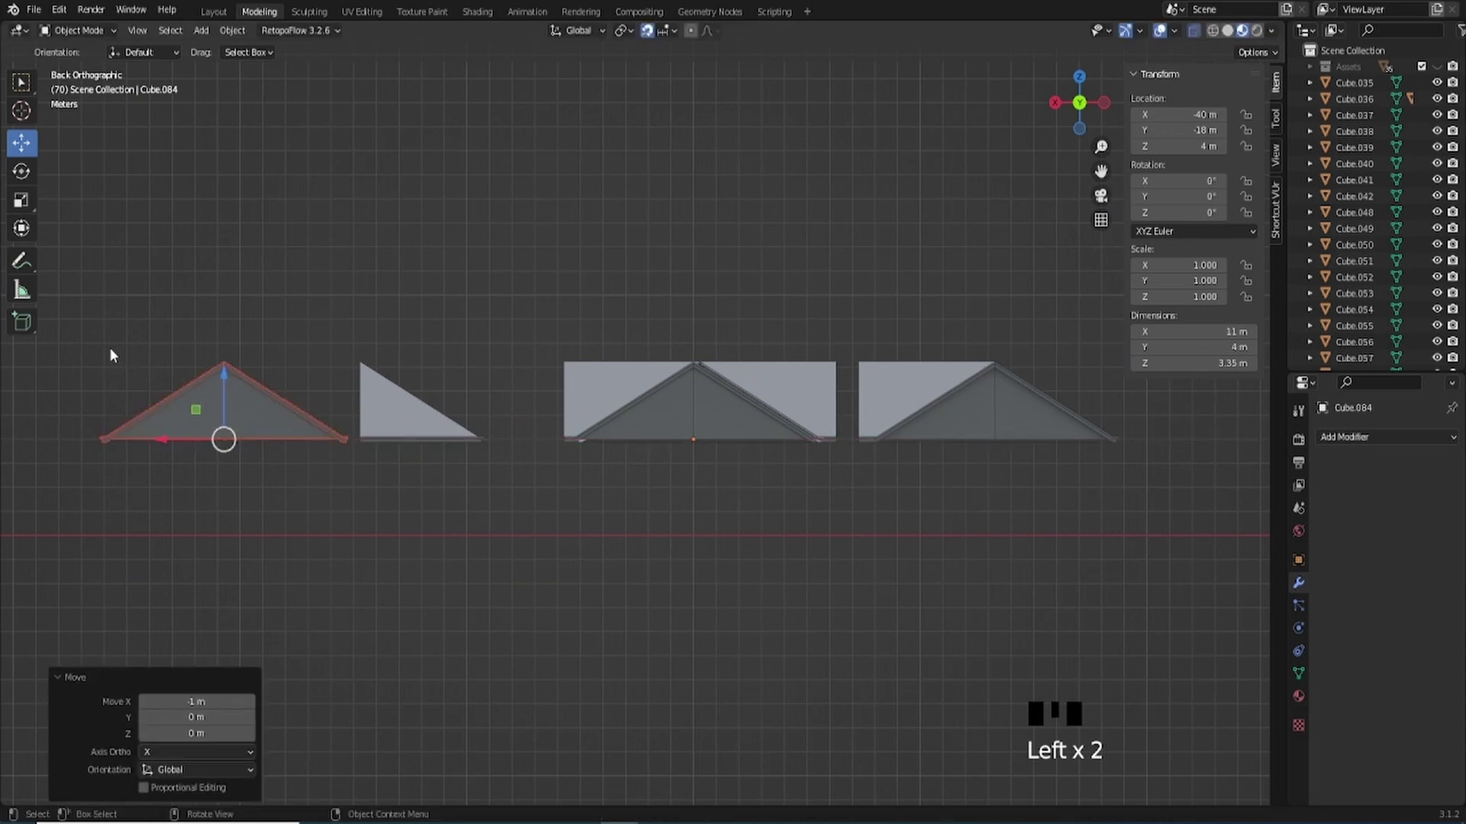
click(98, 318)
click(232, 491)
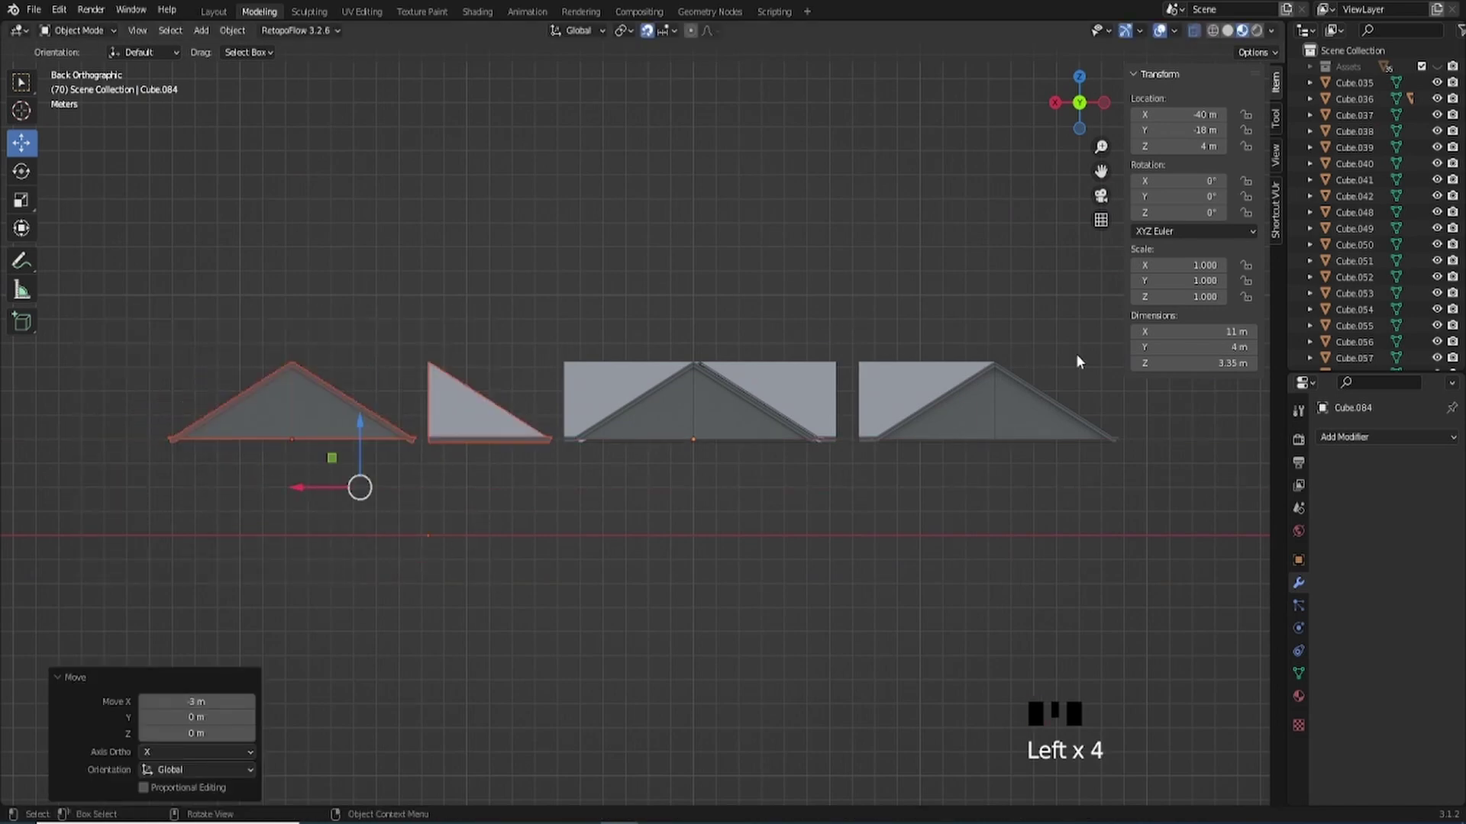
- Box-select all four copied roof pieces in the tidied row
scroll(up, 3)
drag(656, 434, 1085, 114)
click(1085, 113)
drag(812, 484, 745, 287)
click(745, 287)
click(30, 365)
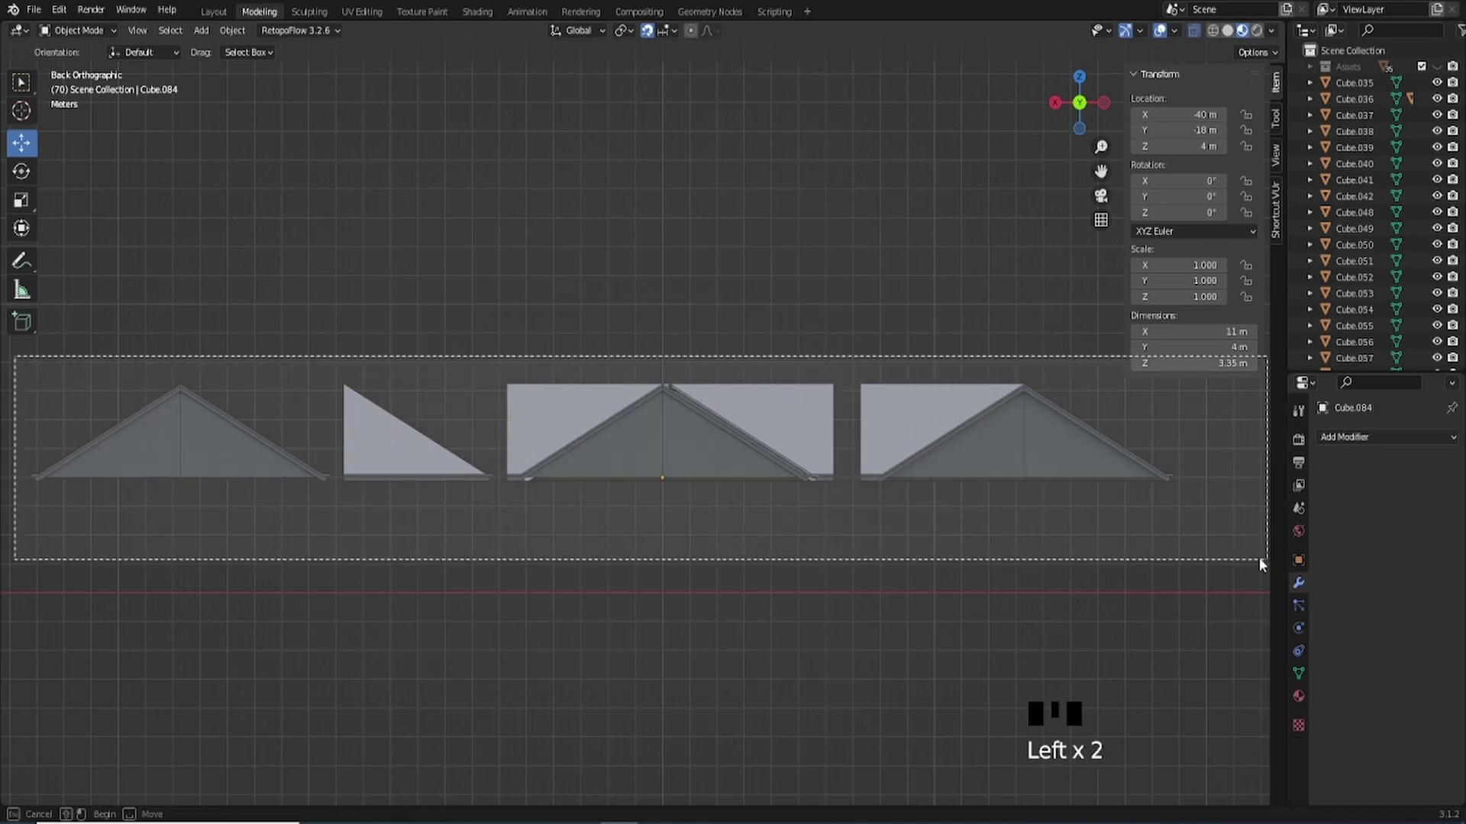
- Isolate the four roof pieces in local view (Numpad /) and zoom in on them
key(KP_Divide)
scroll(up, 3)
scroll(up, 3)
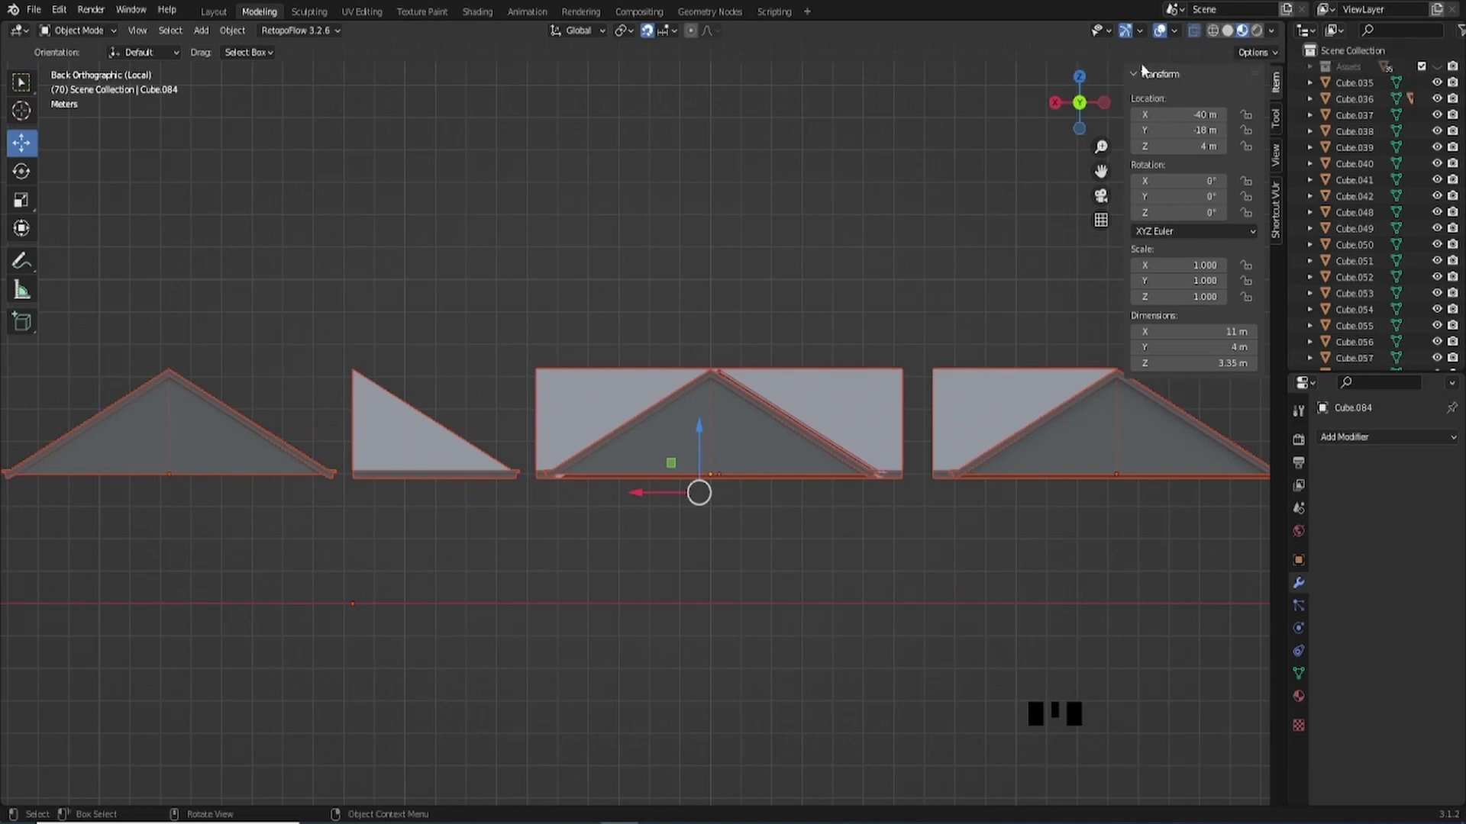
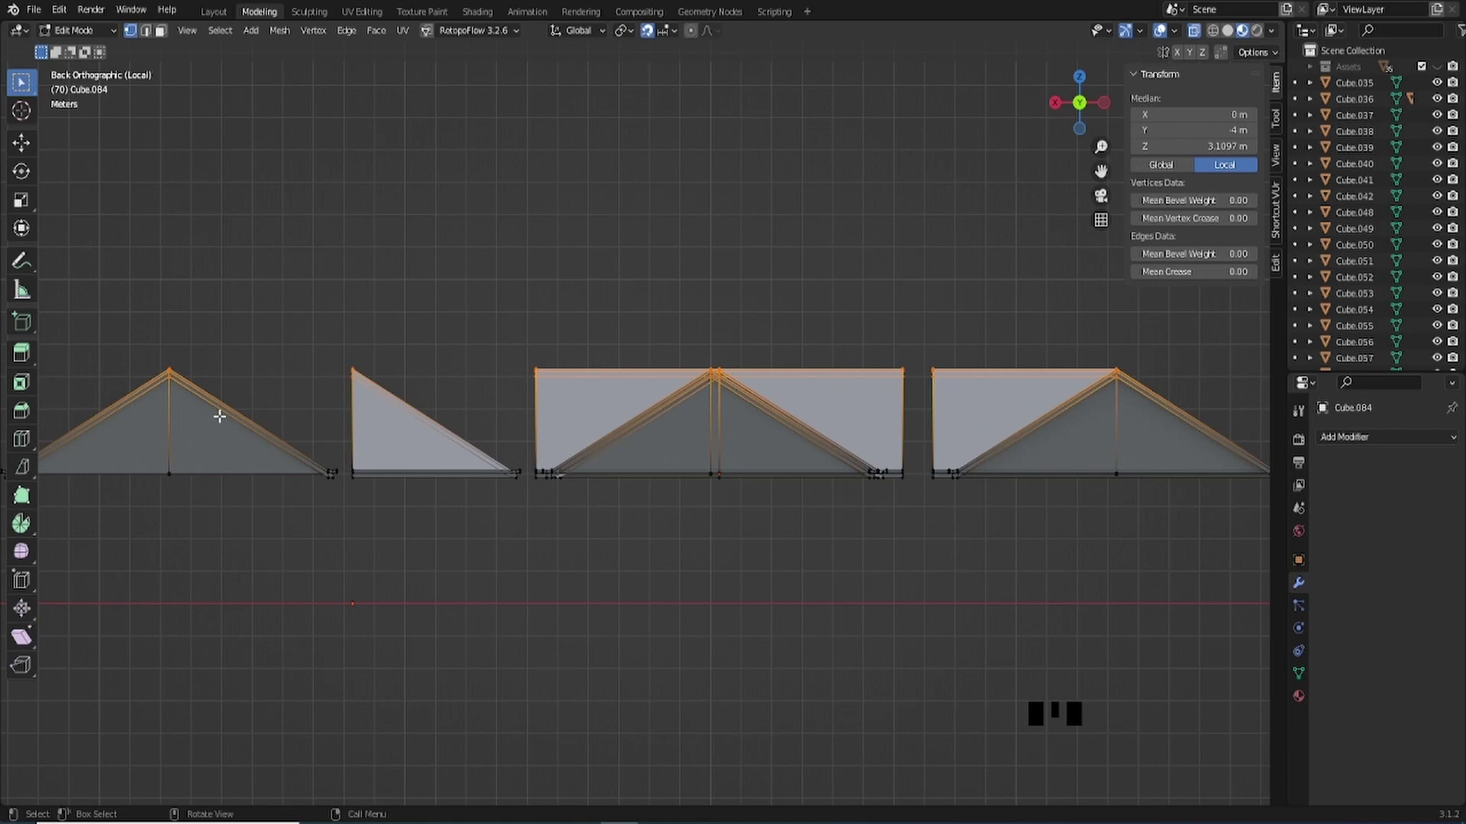
- In Edit Mode, box-select the trim strips along the roof slopes to raise them 1 m on Z
drag(241, 389, 614, 384)
scroll(up, 3)
drag(535, 352, 652, 547)
scroll(up, 3)
scroll(up, 3)
scroll(down, 3)
scroll(down, 3)
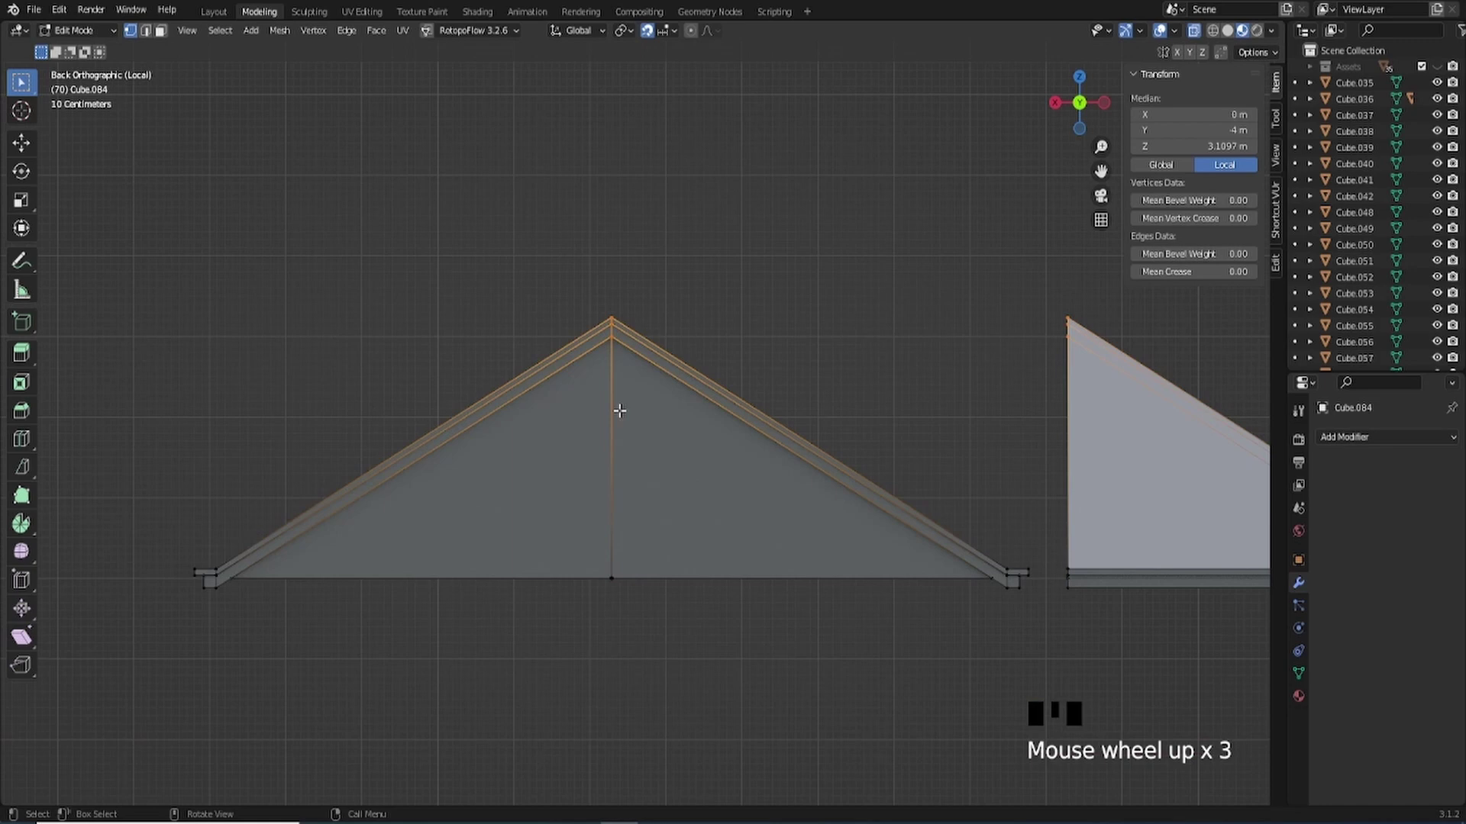
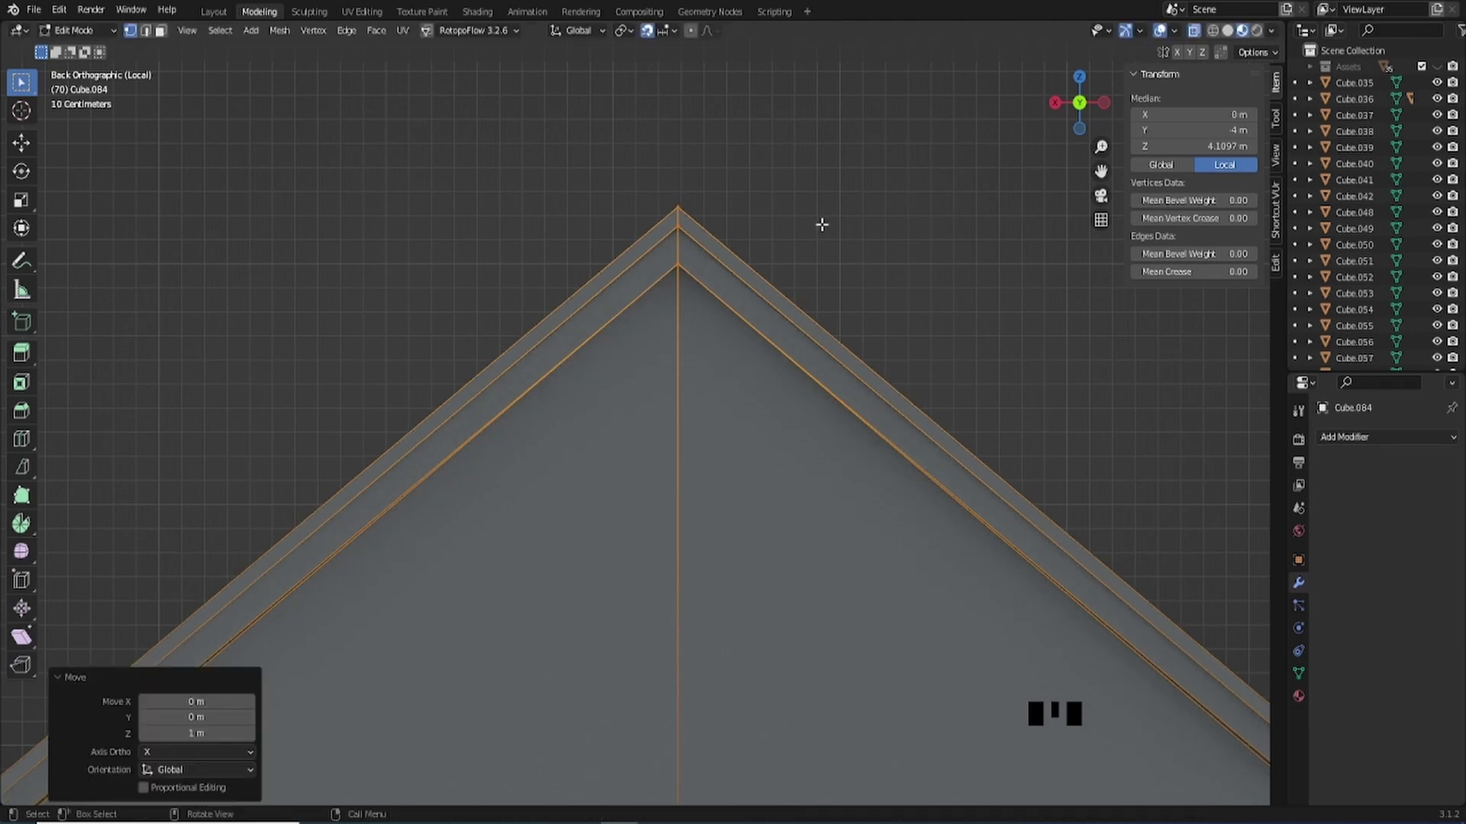
- Lower the gable roof piece 4 m in Object Mode, then reopen its mesh to check the vertices
key(Tab)
scroll(up, 3)
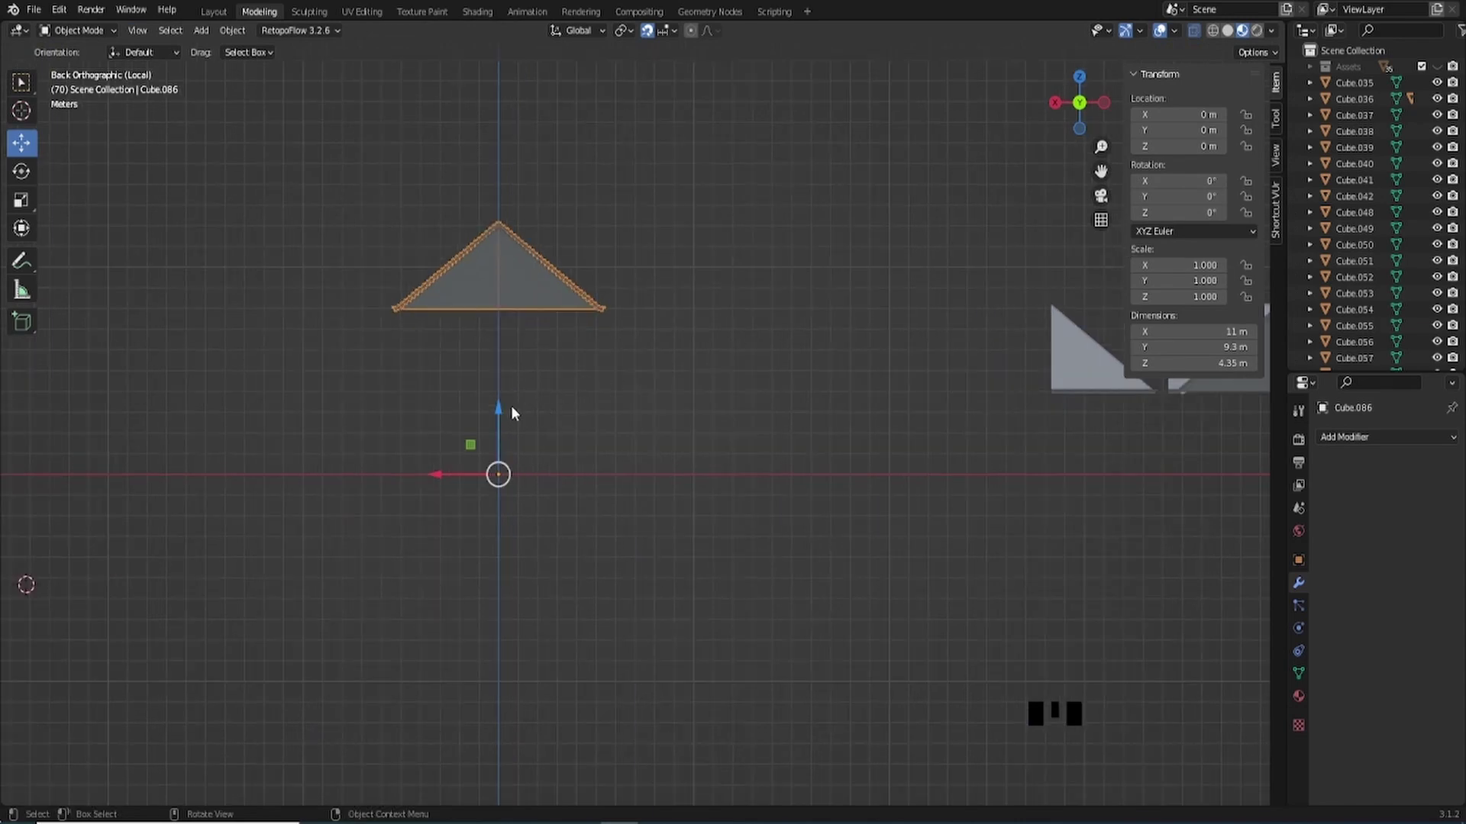
click(501, 413)
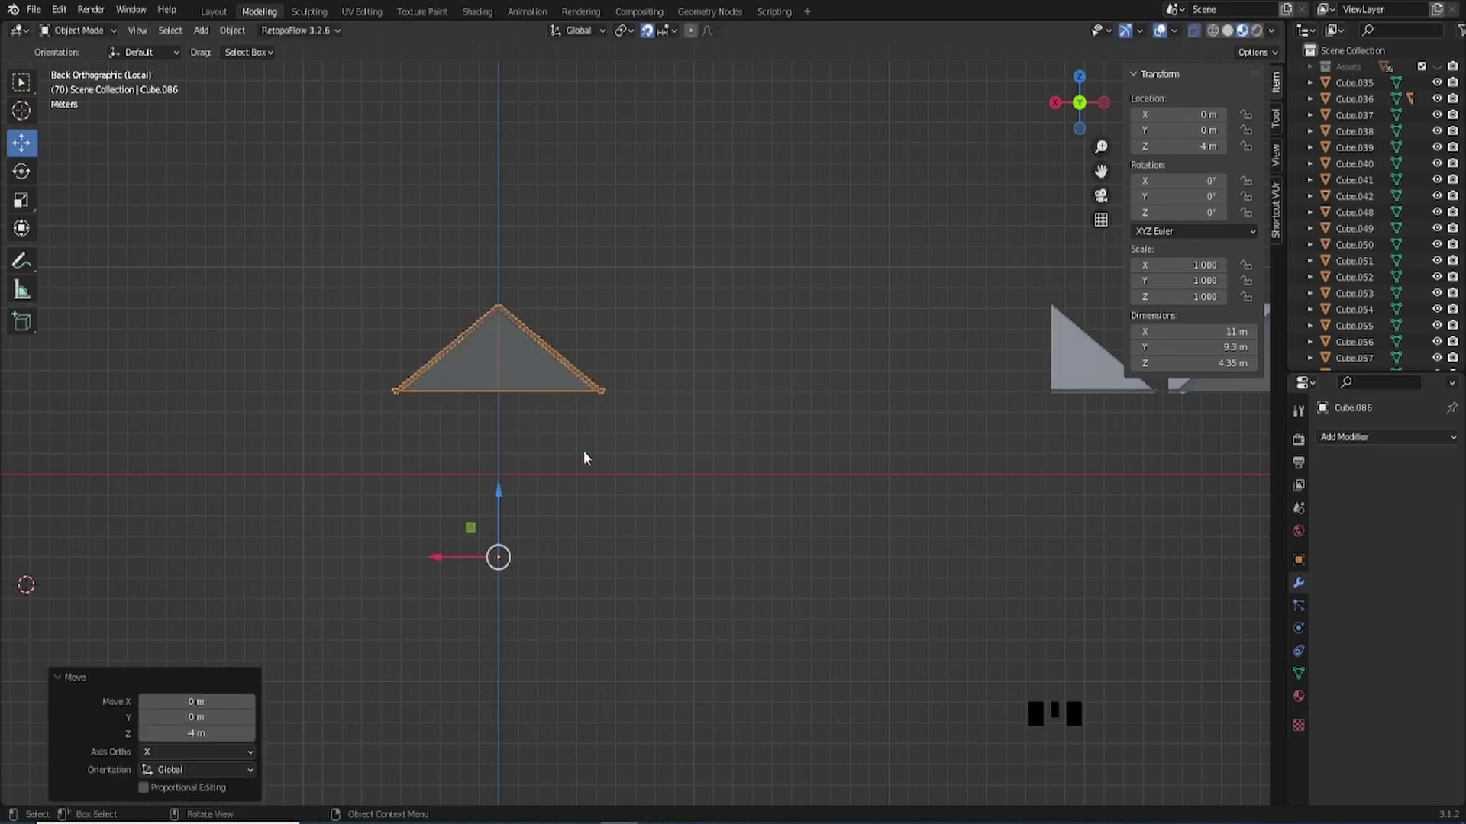
key(q)
scroll(up, 3)
key(Tab)
middle_click(418, 259)
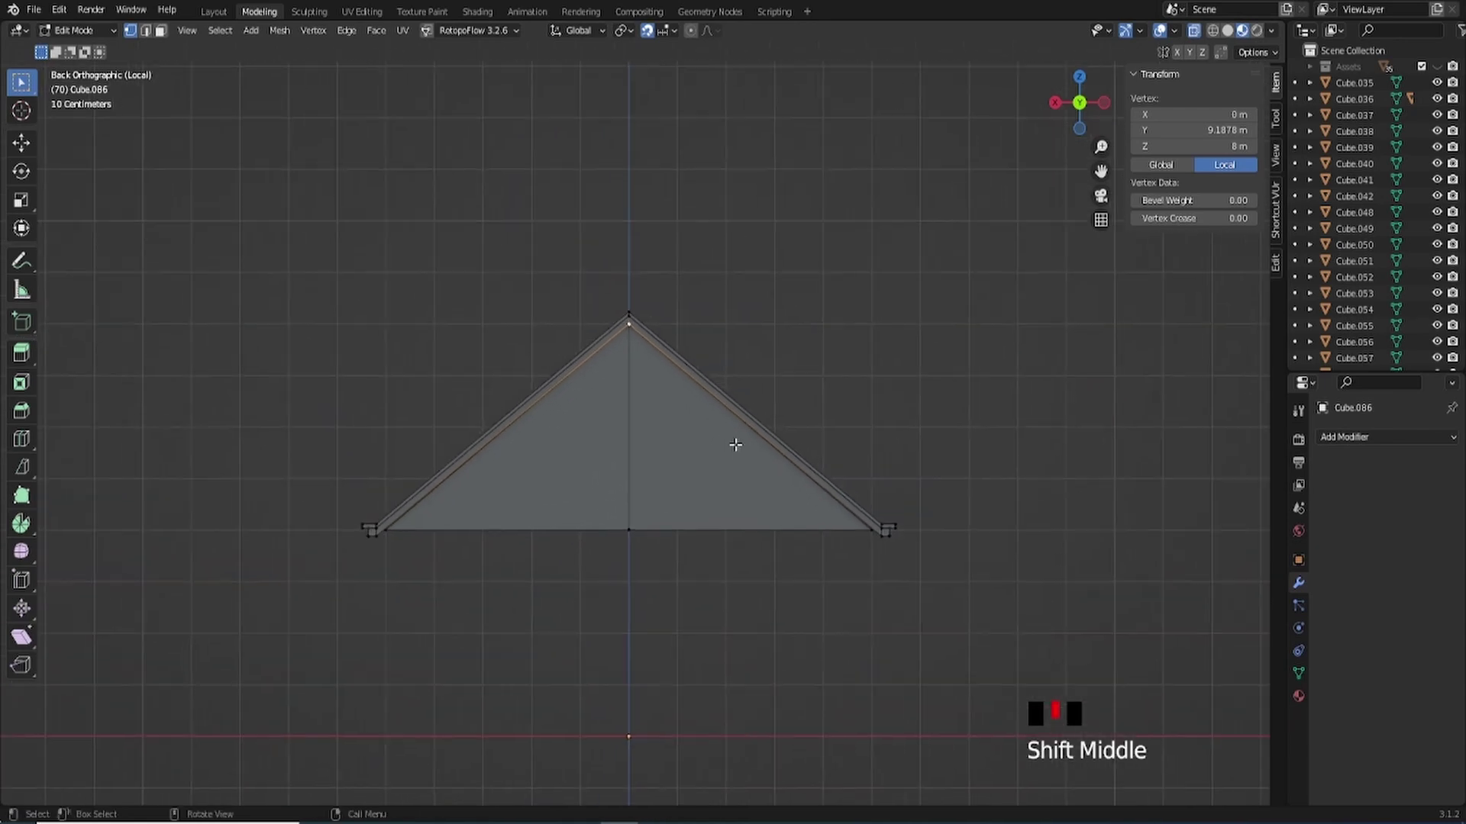
scroll(up, 3)
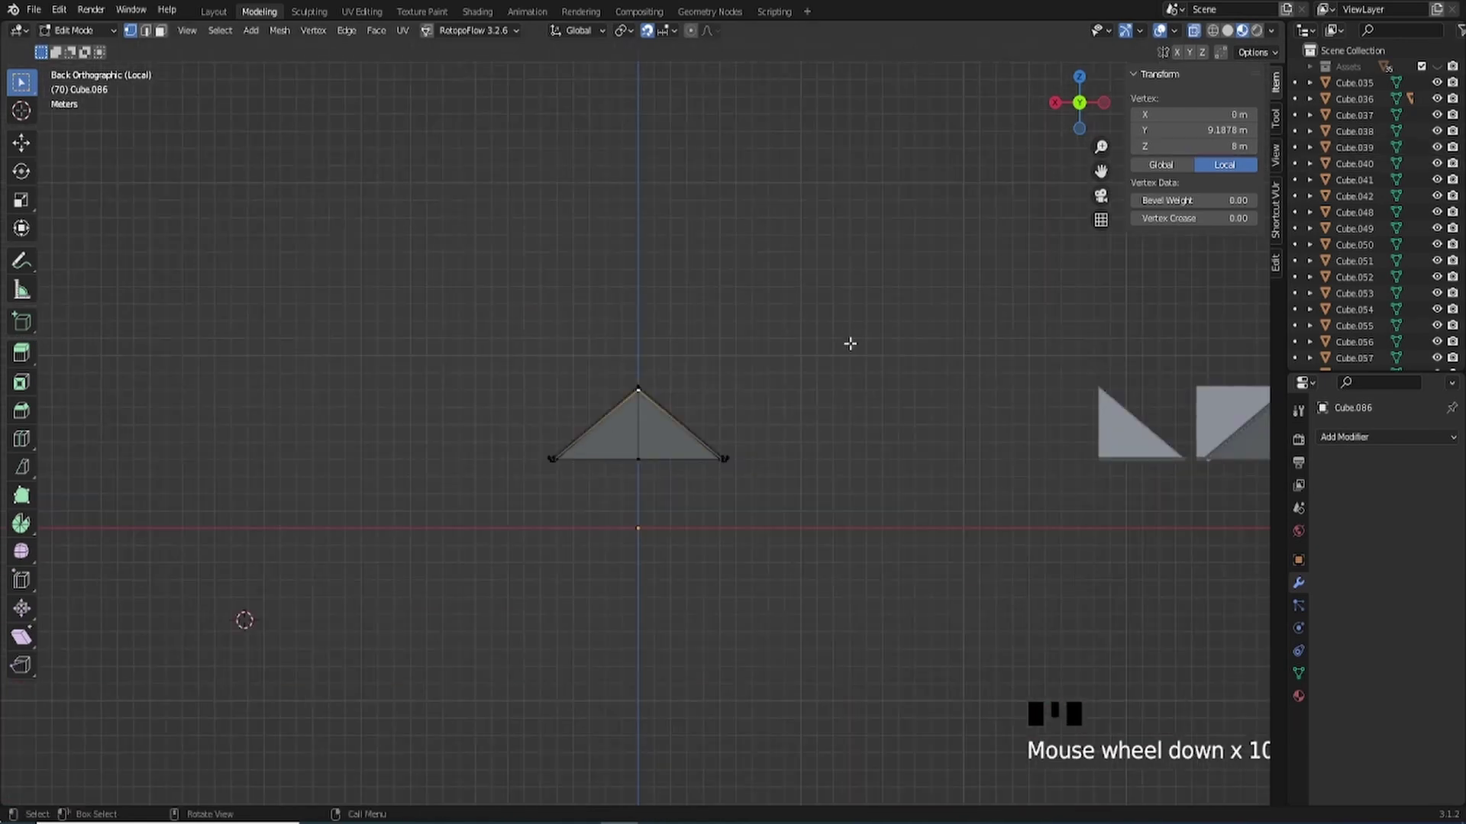
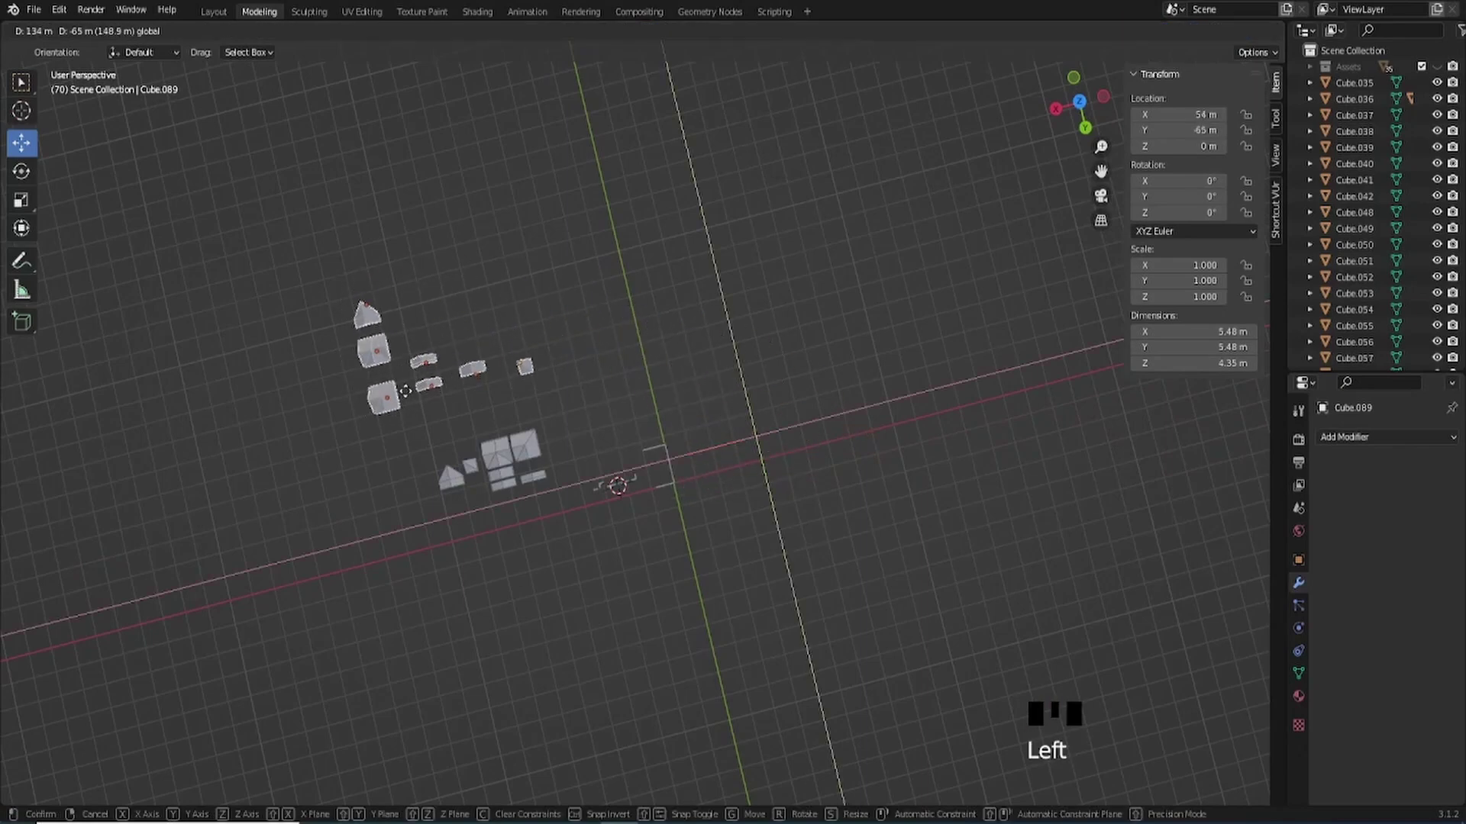
- Confirm moving the 5.48 m square roof piece away and bring the trimmed roof into view
click(1088, 108)
drag(861, 348, 640, 419)
scroll(up, 3)
drag(619, 439, 777, 310)
click(776, 312)
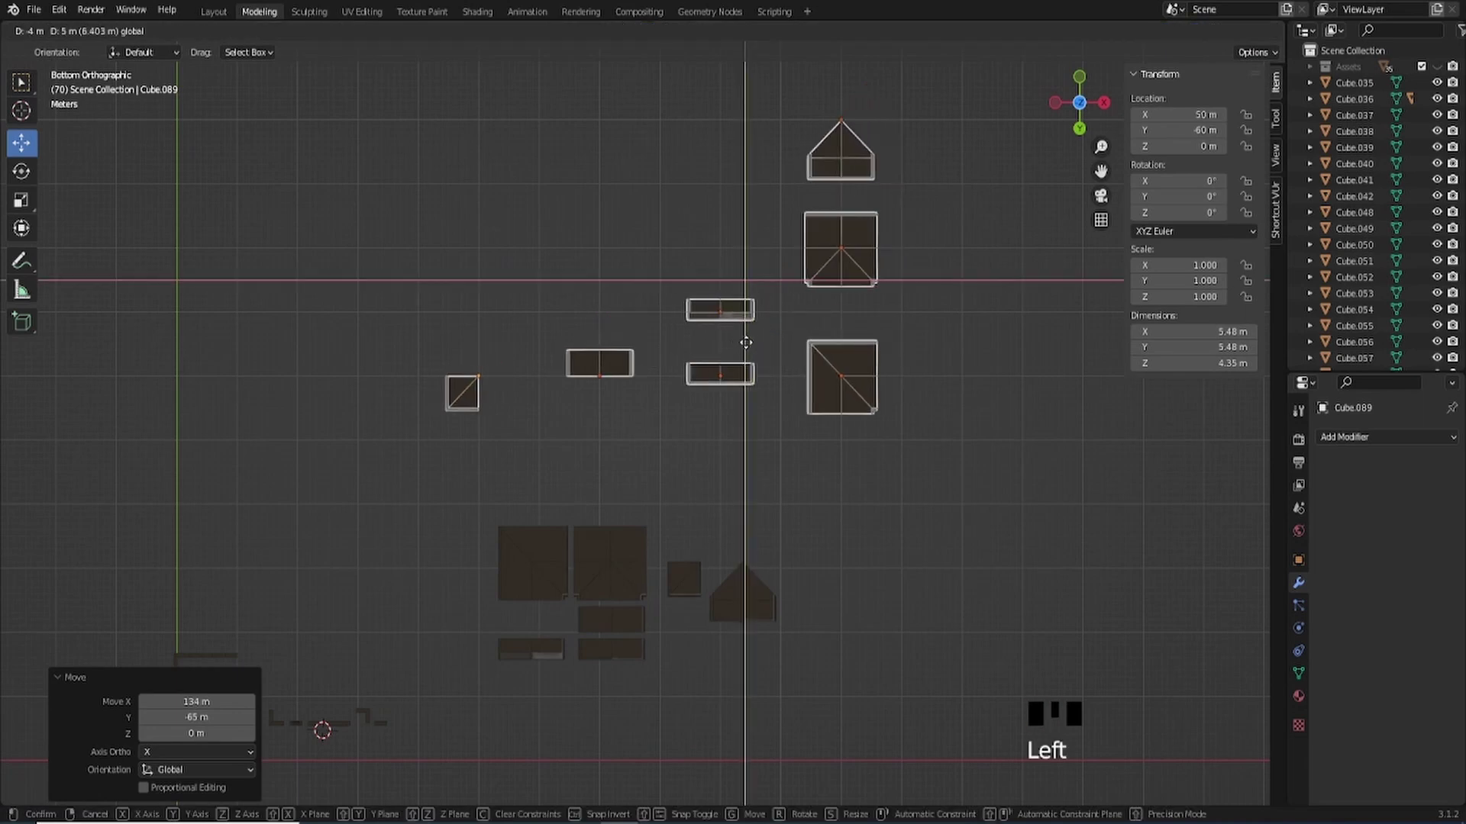
scroll(down, 3)
drag(660, 311, 616, 337)
scroll(up, 3)
drag(629, 330, 636, 416)
scroll(up, 3)
click(595, 367)
- Duplicate the trimmed roof piece, slide the copy along X and clear its location to the origin
click(618, 281)
drag(715, 384, 726, 375)
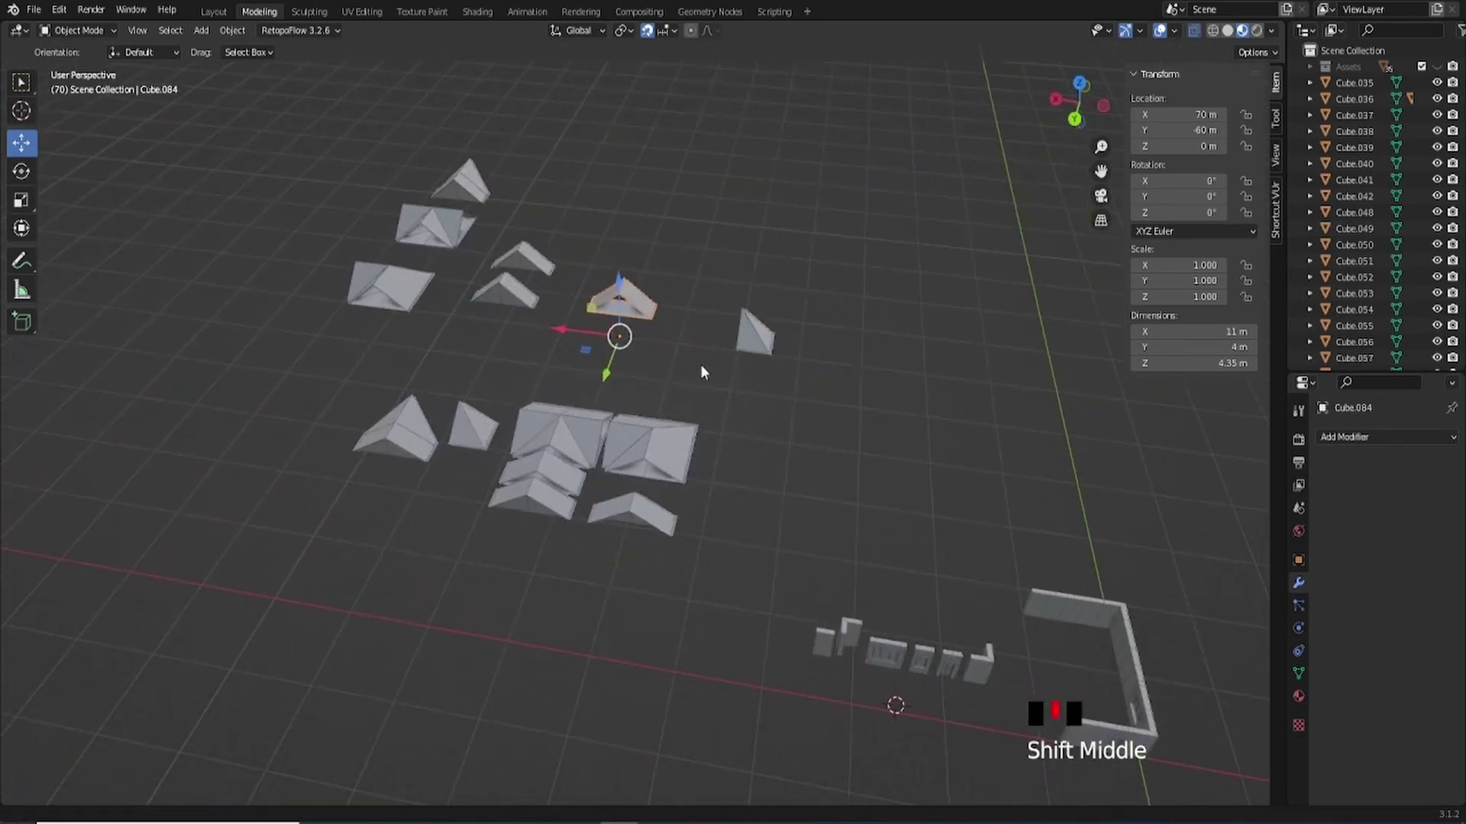
key(shift+d)
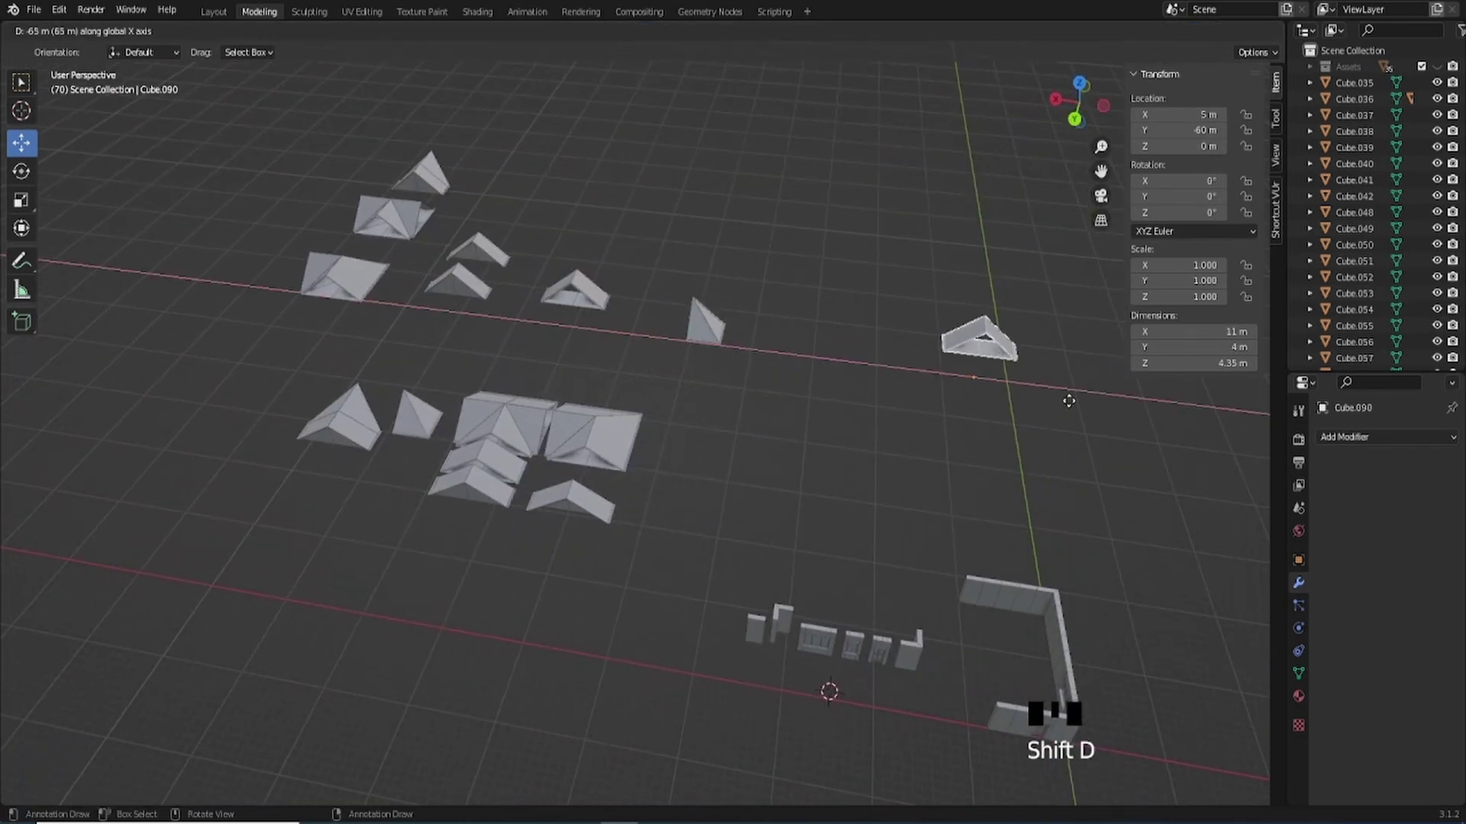
drag(931, 411, 646, 379)
key(alt+g)
- Select all the wall pieces standing near the world origin
drag(774, 431, 755, 520)
scroll(down, 3)
drag(771, 532, 810, 494)
click(810, 494)
drag(613, 423, 630, 442)
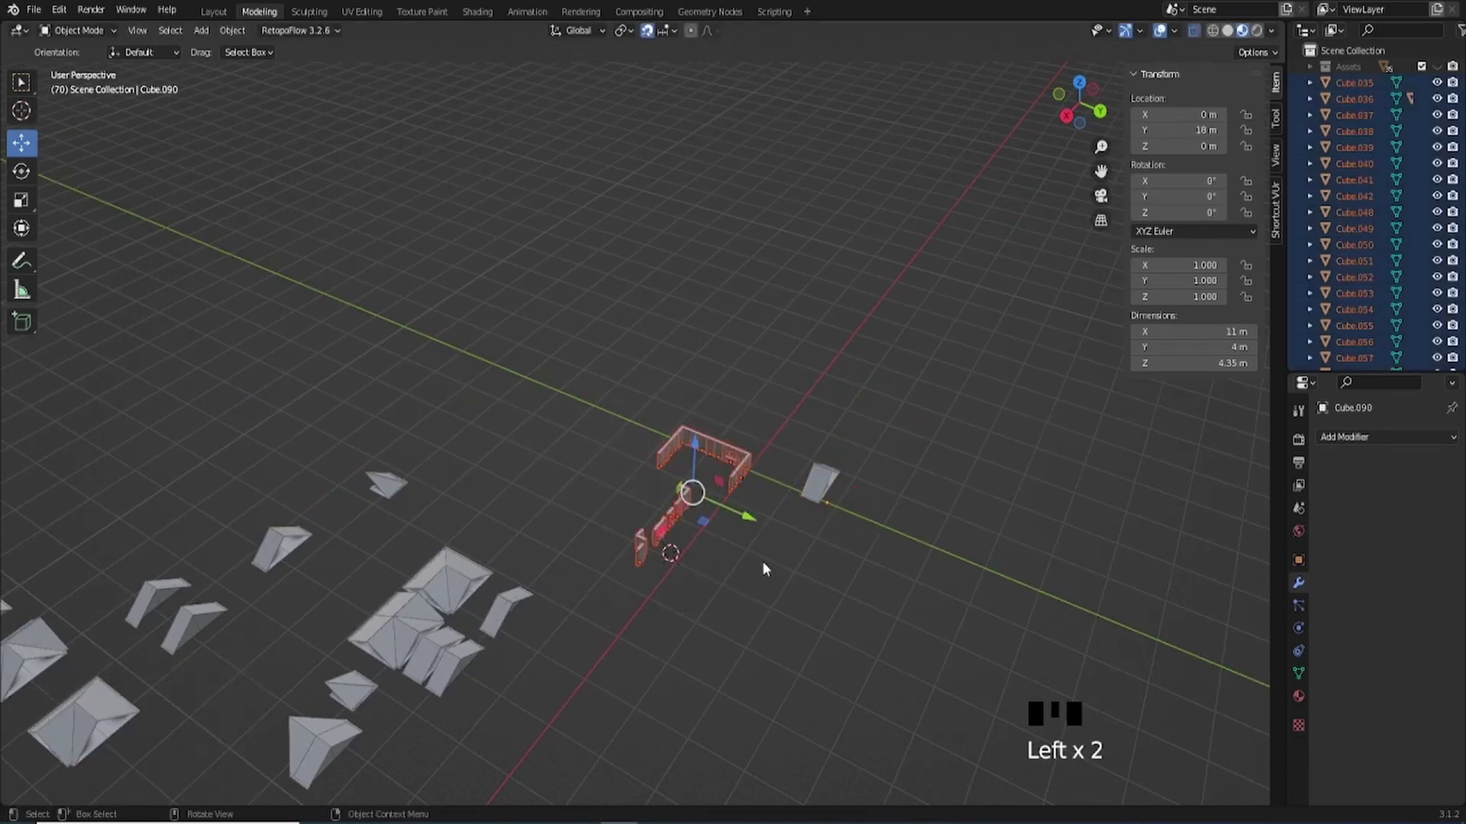
- Move the wall pieces aside and reset the roof copy to the world origin with Alt+G
drag(710, 556, 600, 531)
click(600, 531)
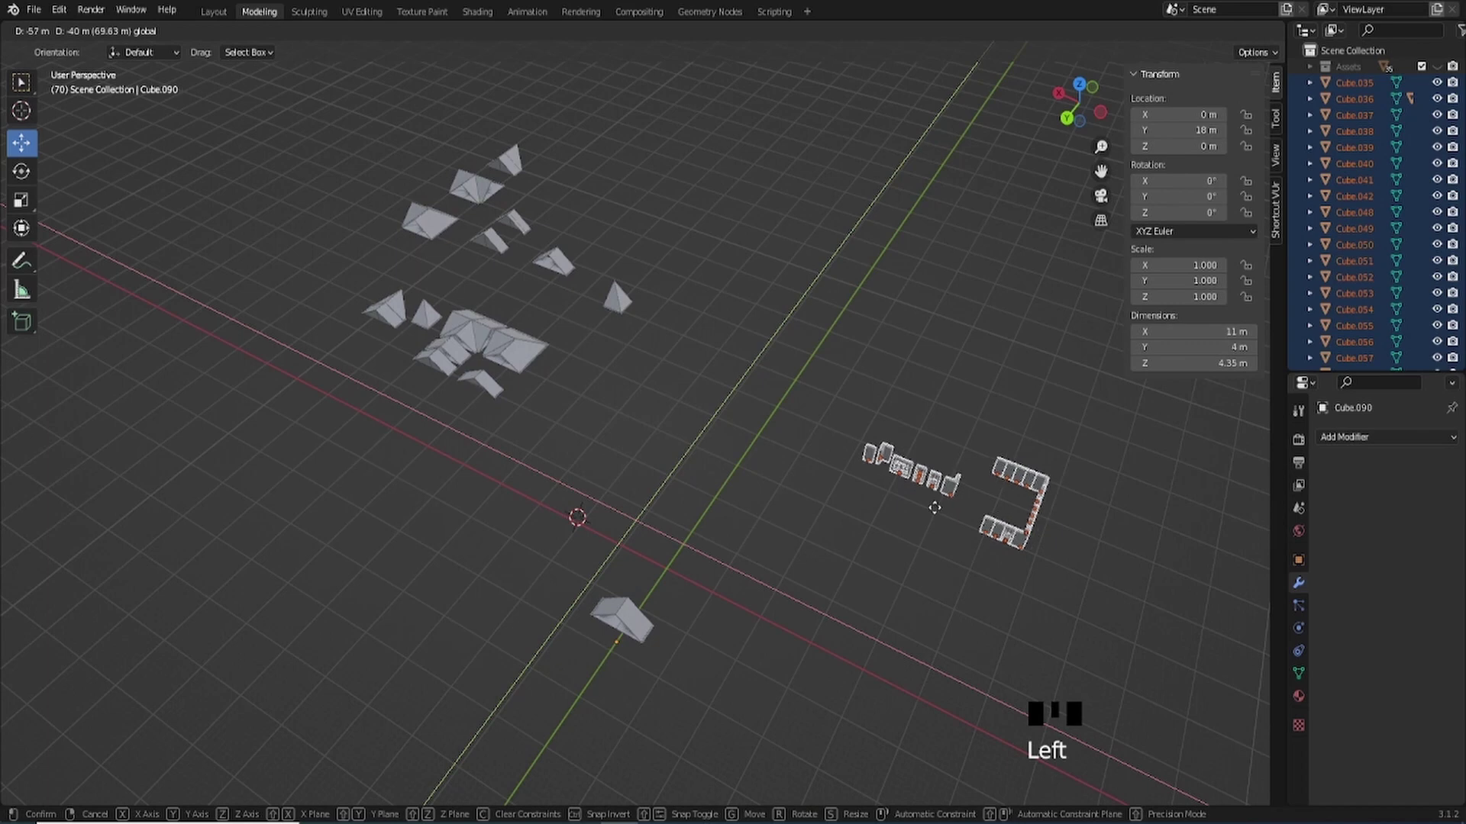
drag(751, 538, 671, 626)
click(671, 626)
key(alt+g)
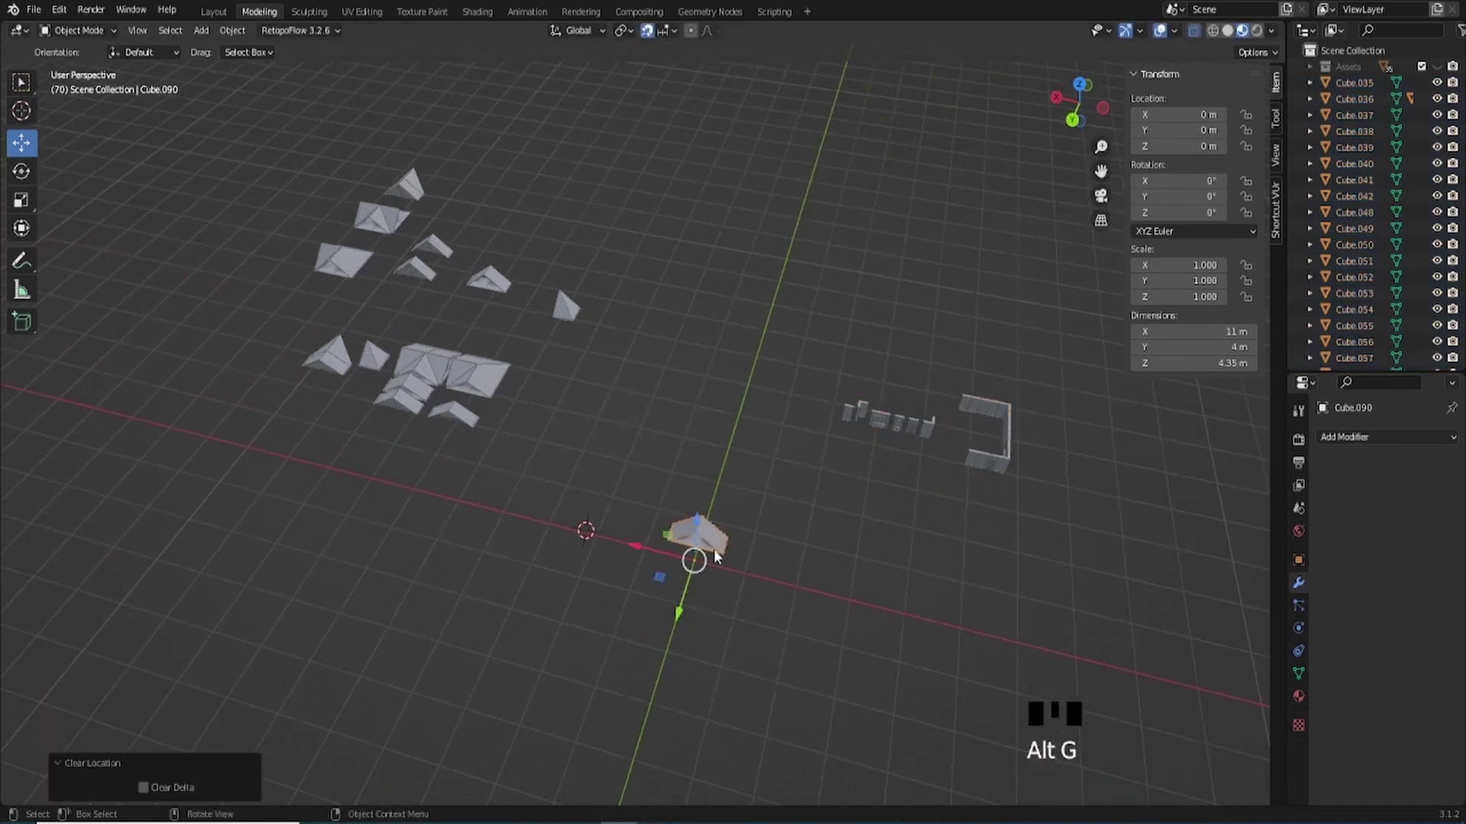
- Add a 2 m cube to the scene via Shift+A > Mesh > Cube
scroll(up, 3)
drag(724, 456, 762, 494)
scroll(up, 3)
drag(760, 495, 662, 523)
scroll(up, 3)
drag(738, 518, 750, 468)
scroll(up, 3)
click(804, 465)
drag(815, 439, 824, 453)
scroll(down, 3)
drag(836, 524, 838, 523)
key(shift+a)
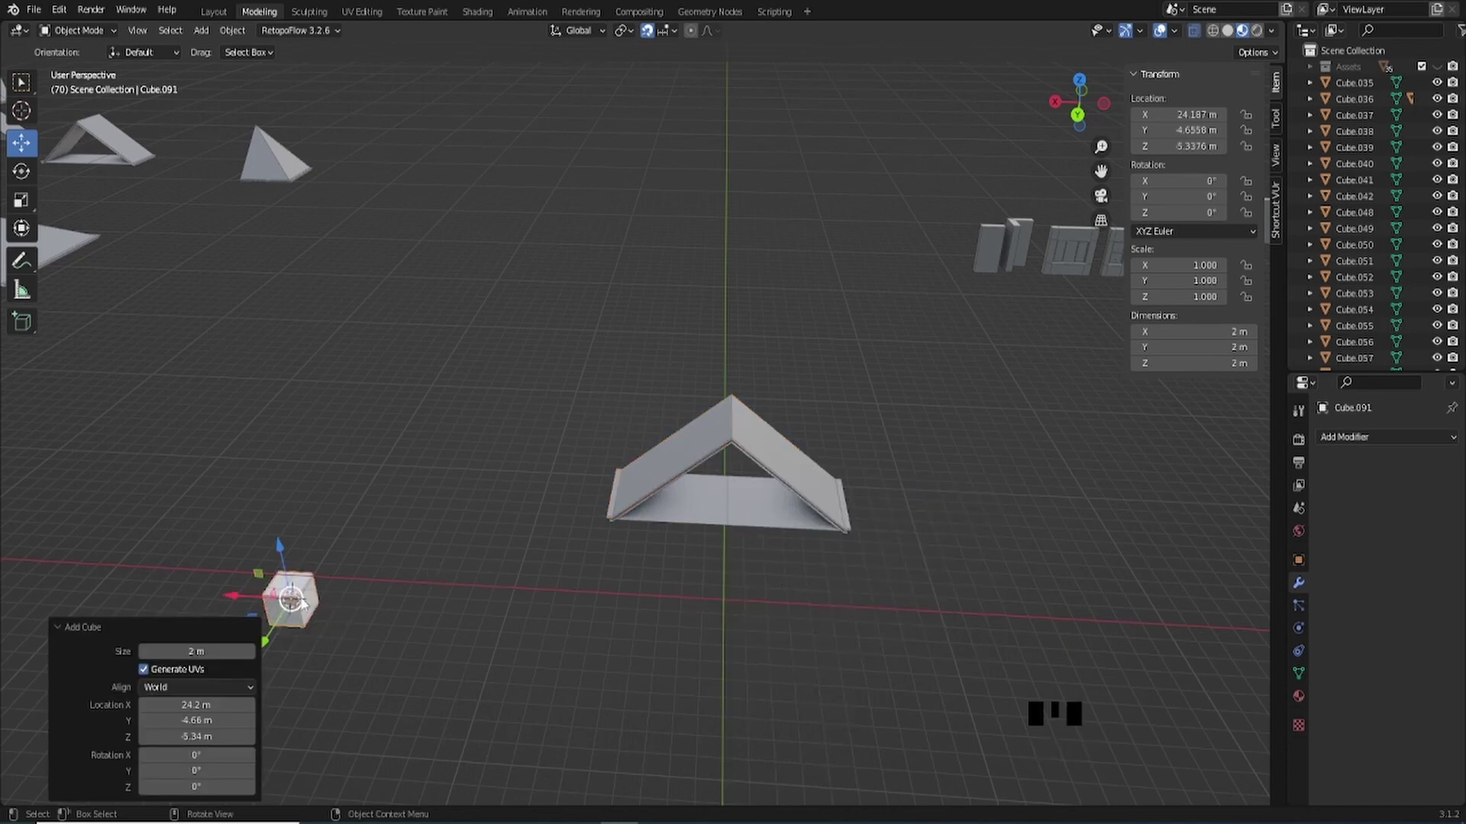
- Delete the stray cube, add a fresh 2 m cube at the origin and raise it 6 m on Z
key(x)
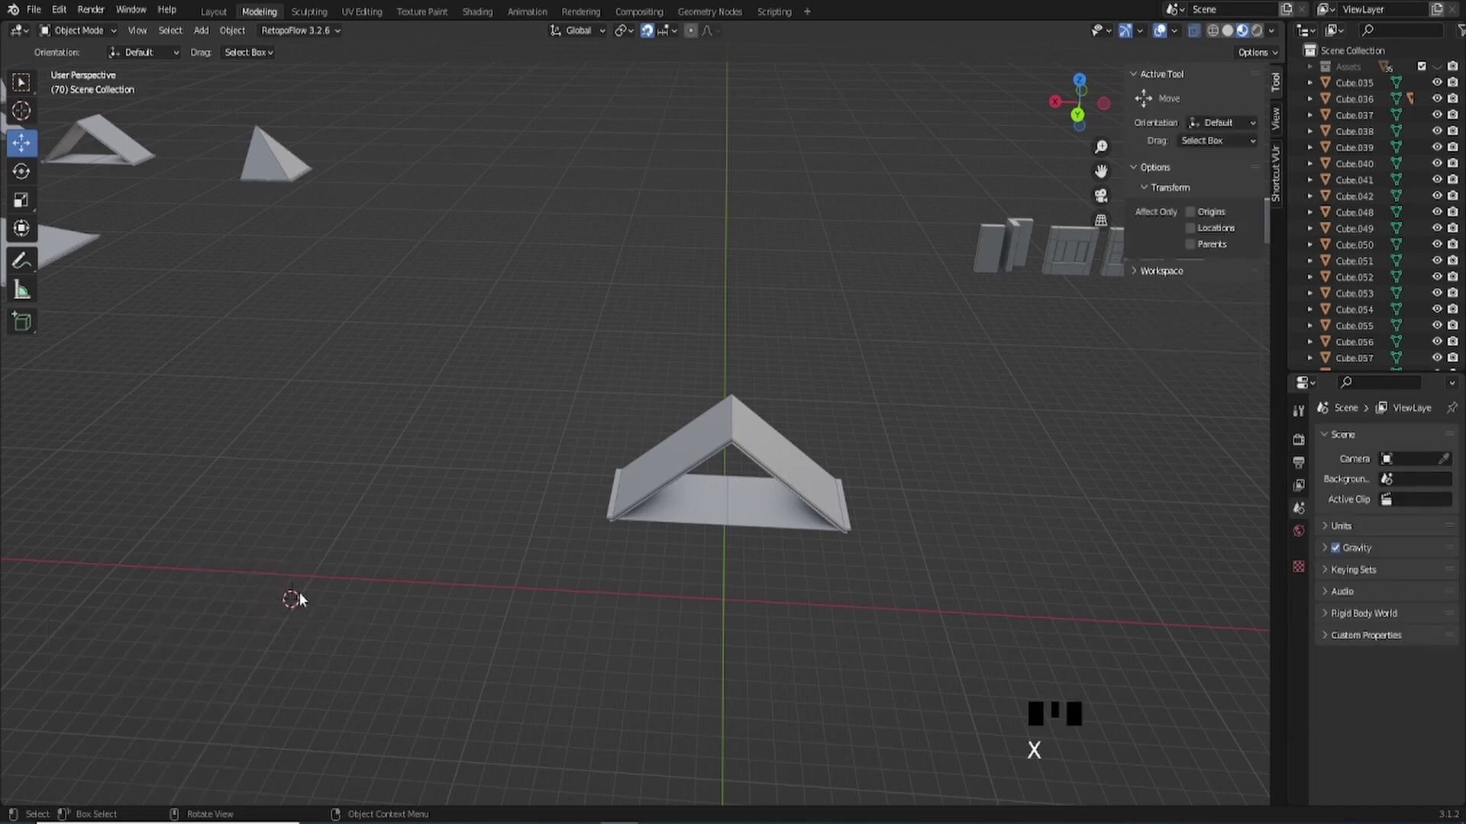
drag(951, 474, 1088, 675)
drag(728, 581, 838, 610)
key(shift+a)
drag(810, 555, 718, 522)
click(719, 522)
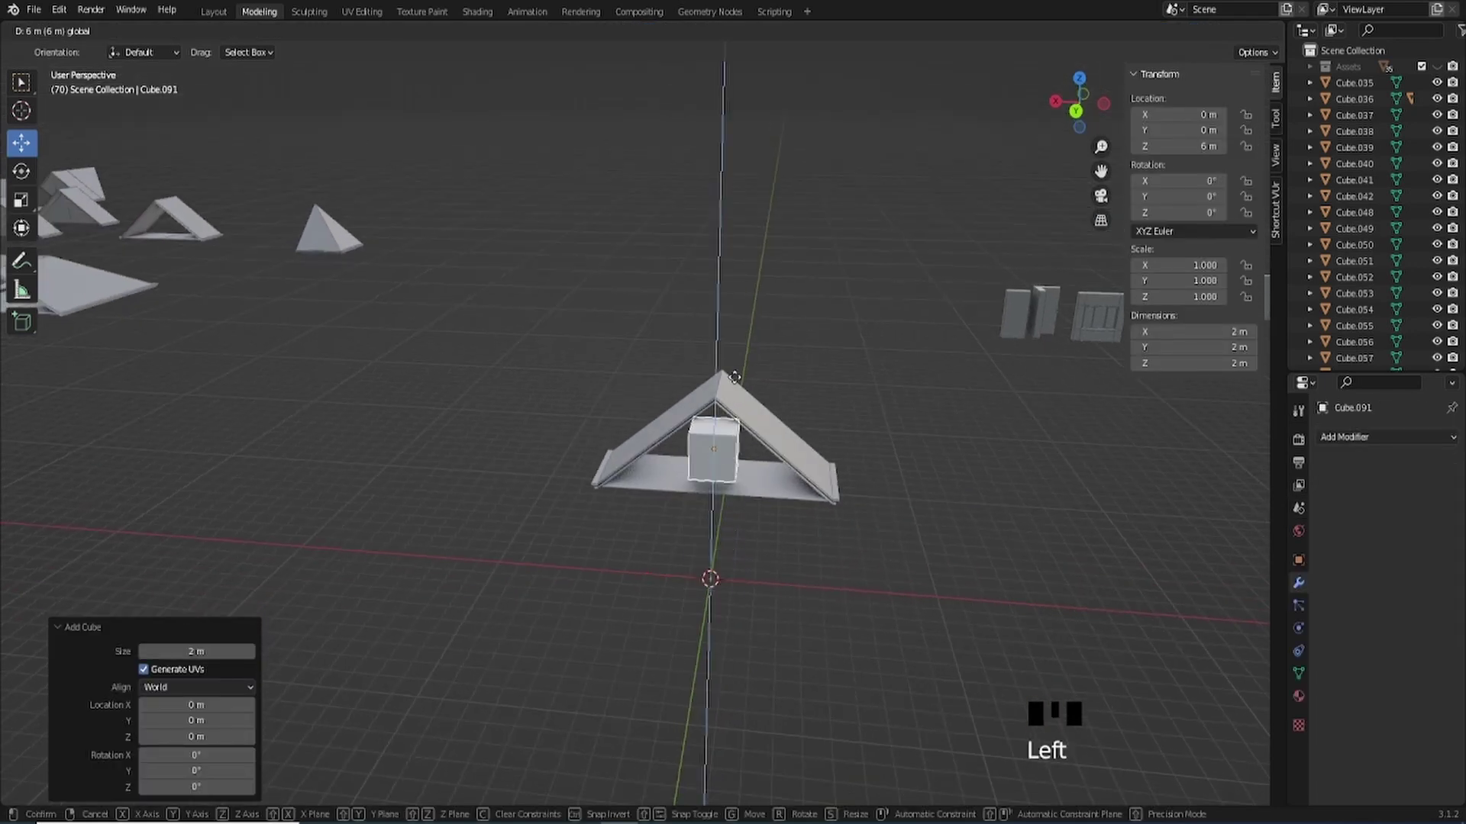
- In back view, shift the cube -2.9 m along X against one roof slope
drag(1087, 115, 1074, 128)
scroll(up, 3)
drag(894, 389, 594, 475)
click(594, 475)
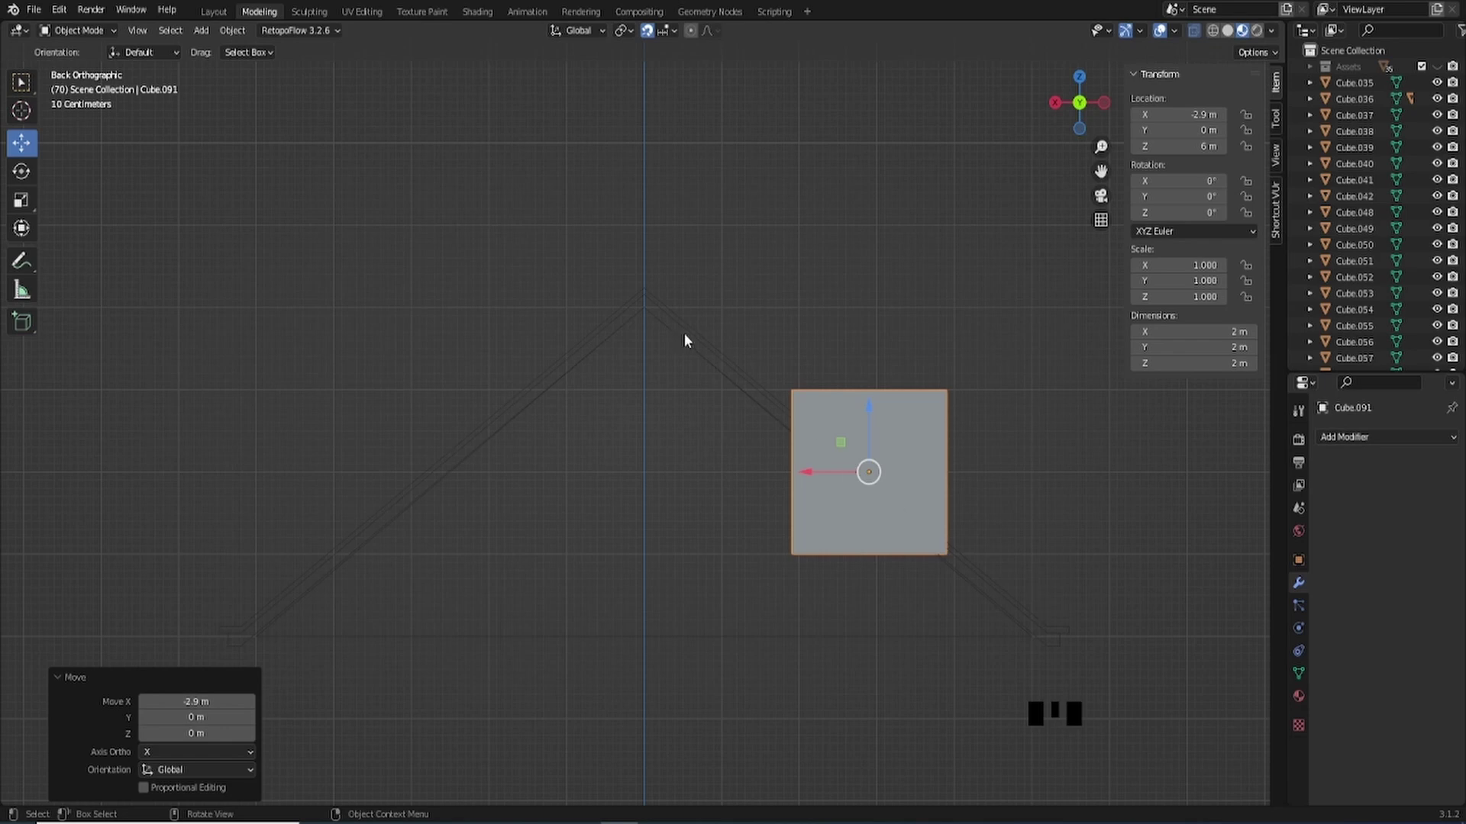
- In Edit Mode, extend the cube along X to 4 m long
drag(921, 550, 621, 517)
scroll(down, 3)
drag(688, 448, 456, 505)
click(456, 505)
- Push the cube -2 m on Y into the roof slope and reopen its mesh for the dormer
drag(580, 506, 700, 471)
scroll(up, 3)
drag(758, 533, 839, 450)
scroll(up, 3)
drag(928, 480, 978, 404)
key(Tab)
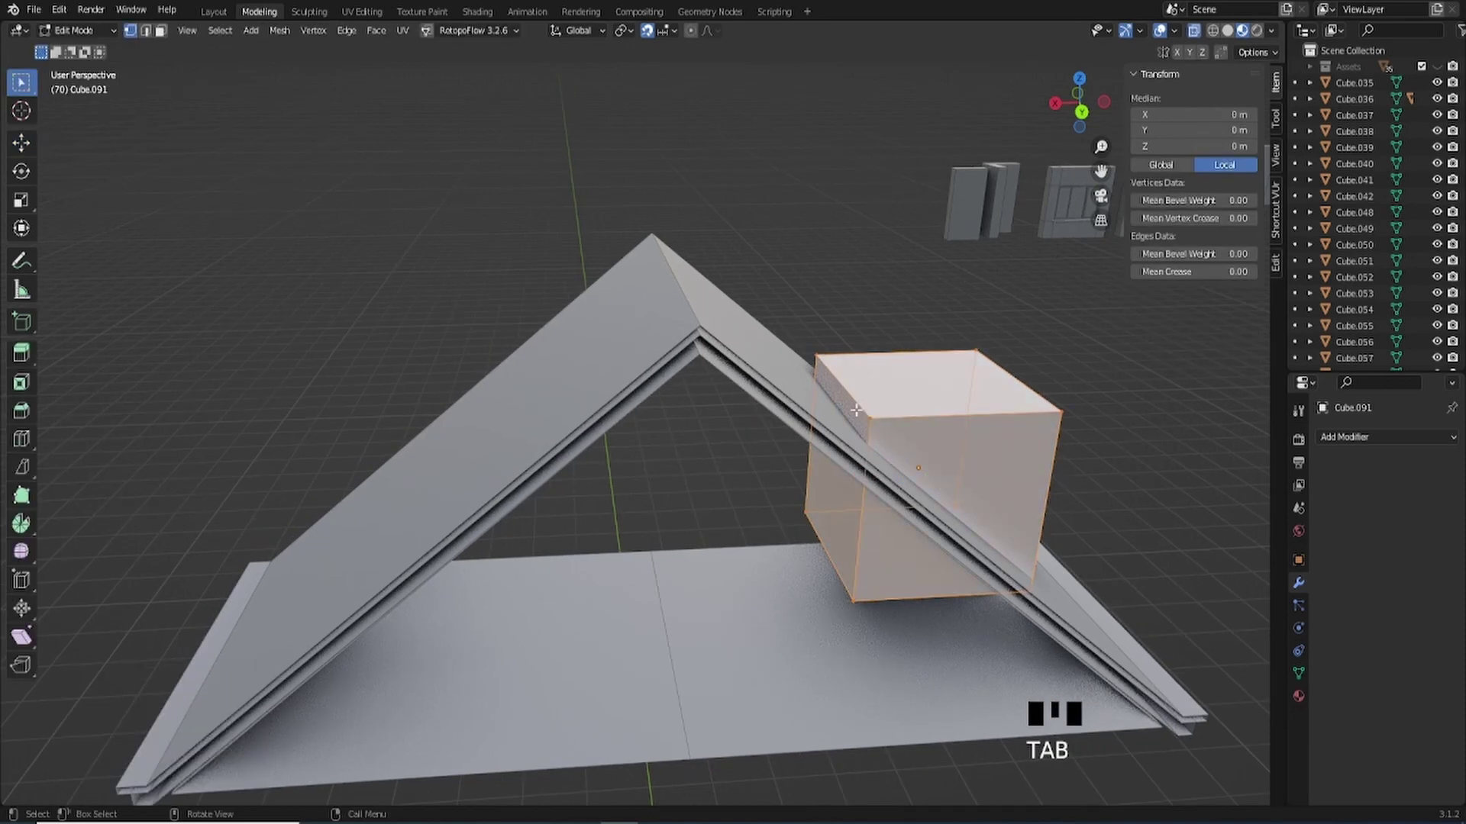
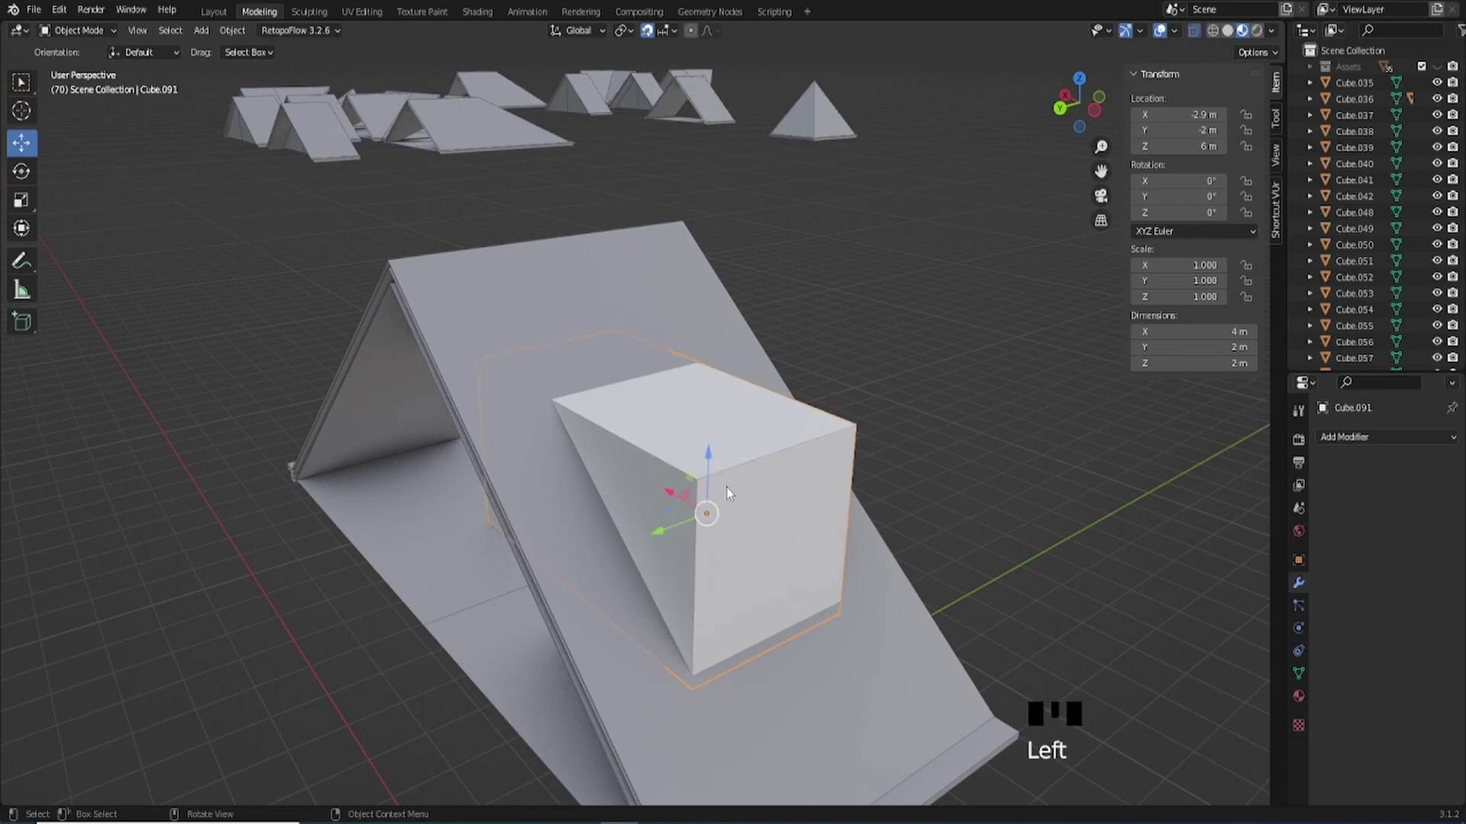
- Give the new dormer cube the same material as the roof piece
click(684, 290)
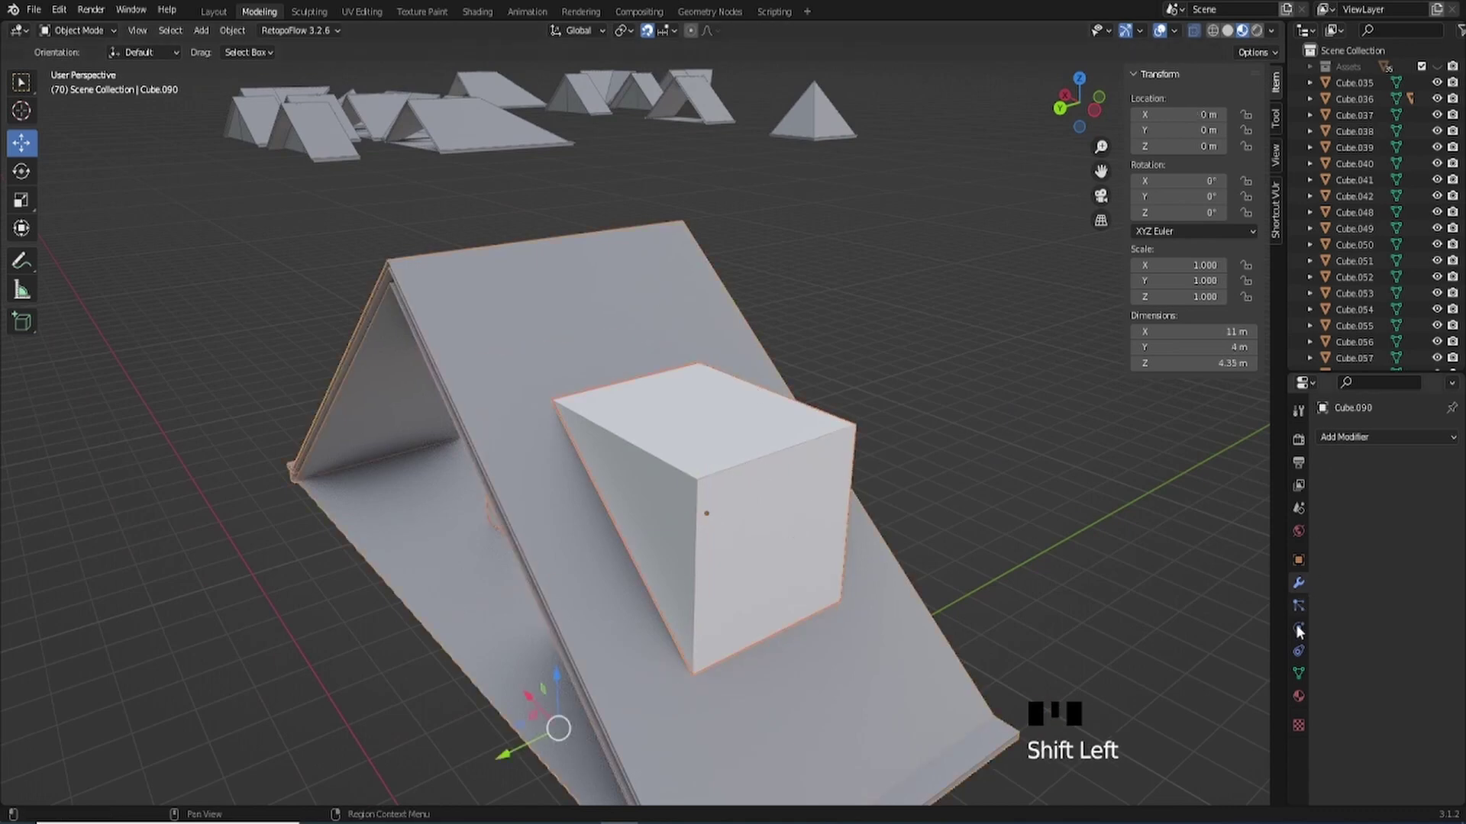
click(1306, 699)
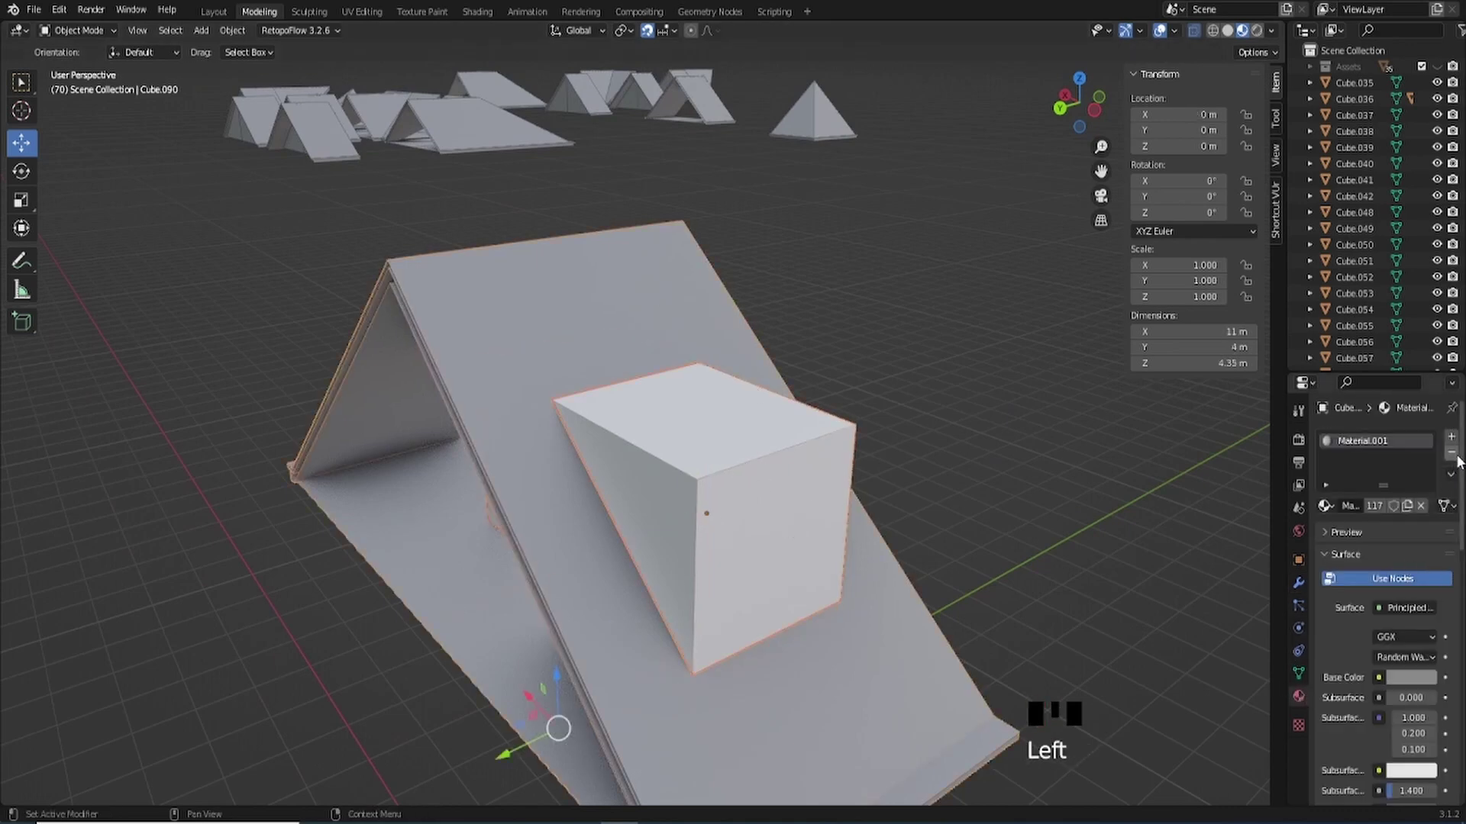
drag(1456, 481, 751, 457)
drag(751, 458, 763, 419)
- In Edit Mode raise the dormer cube's top by 1 m along Z
key(Tab)
click(871, 426)
key(Tab)
click(905, 420)
drag(910, 452, 644, 473)
key(ctrl+r)
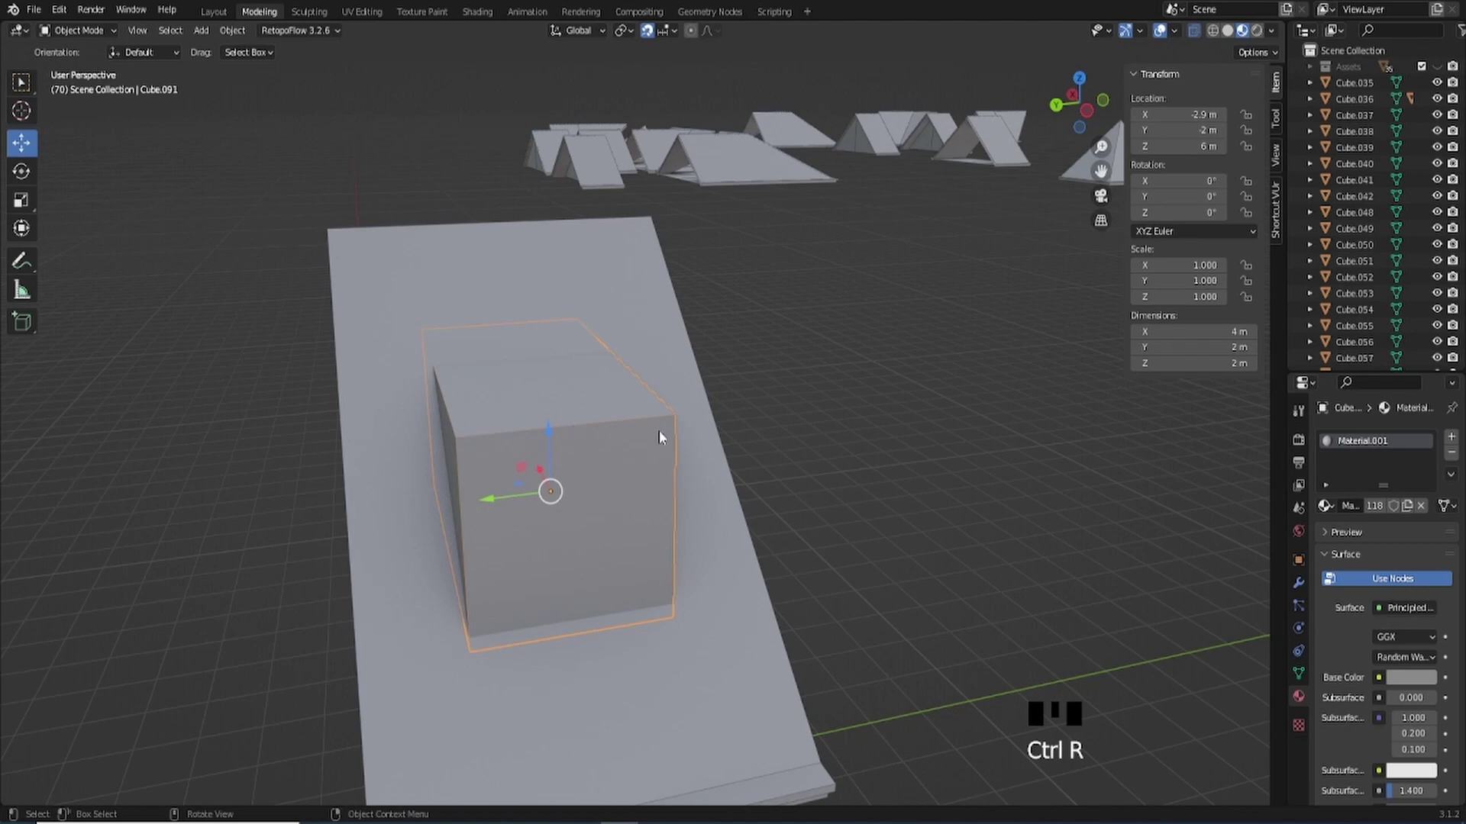
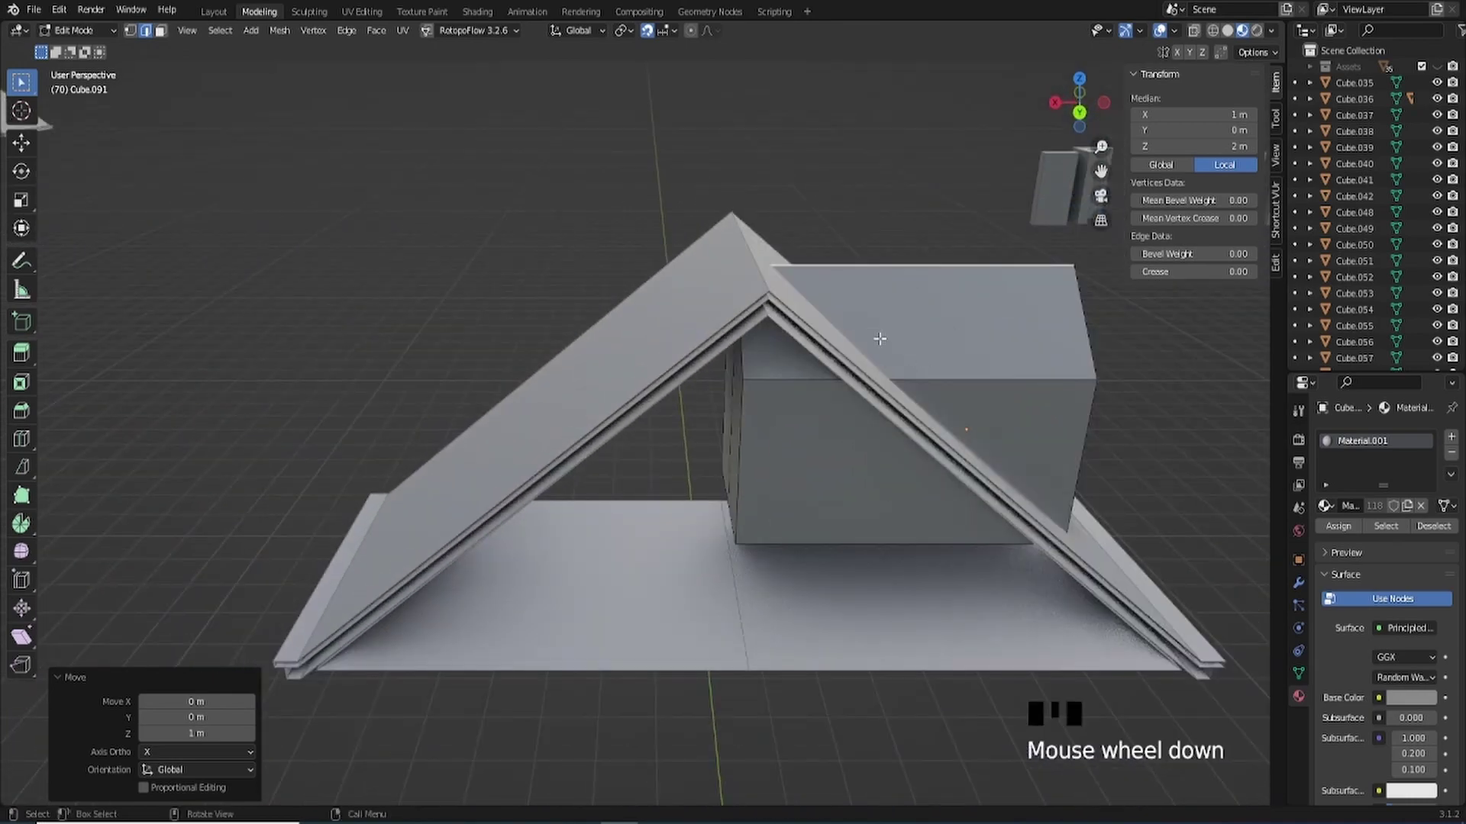
- Move the dormer's top edges along the axis so the box becomes a wedge against the roof
drag(926, 362, 888, 333)
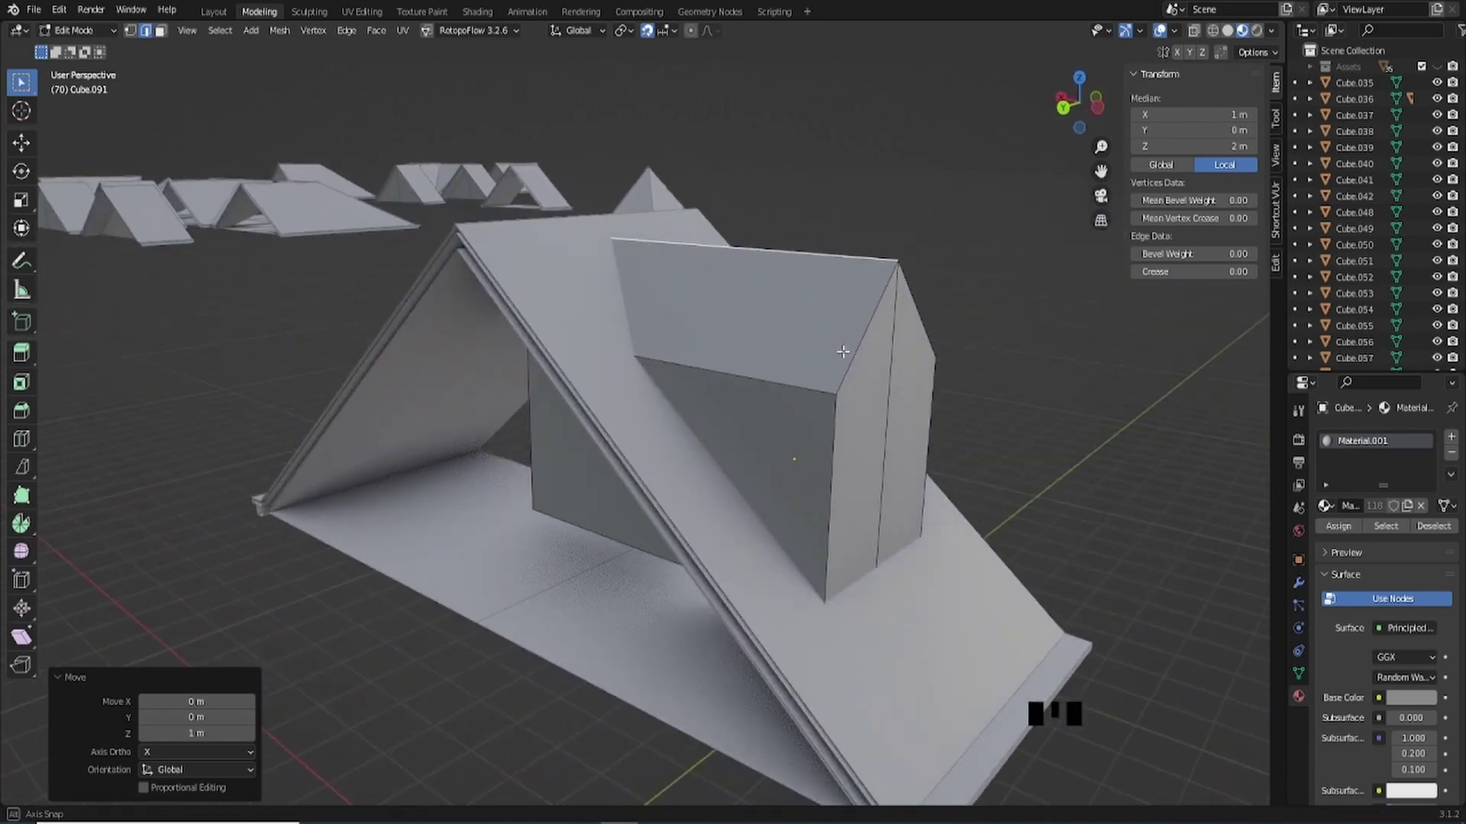
drag(891, 392, 169, 38)
click(169, 37)
drag(630, 542, 473, 489)
click(473, 490)
scroll(down, 3)
drag(511, 488, 671, 492)
click(671, 491)
key(x)
drag(735, 500, 720, 509)
- Inspect the 4 × 1 × 3 m wedge from several angles and reopen its mesh for editing
key(Tab)
drag(744, 504, 631, 495)
scroll(up, 3)
drag(631, 496, 783, 406)
scroll(down, 3)
scroll(up, 3)
scroll(up, 3)
middle_click(898, 405)
drag(681, 425, 682, 364)
key(Tab)
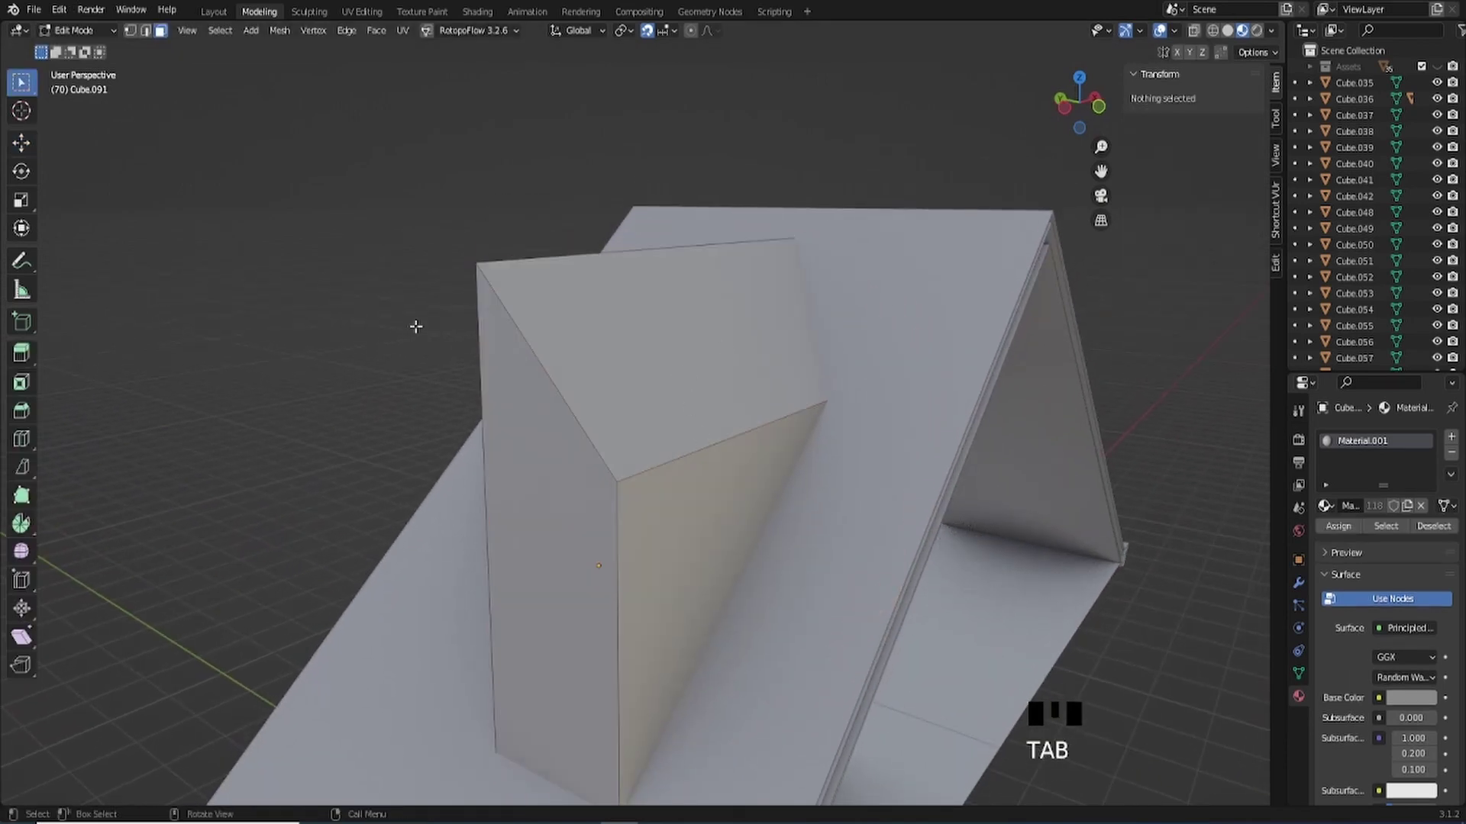
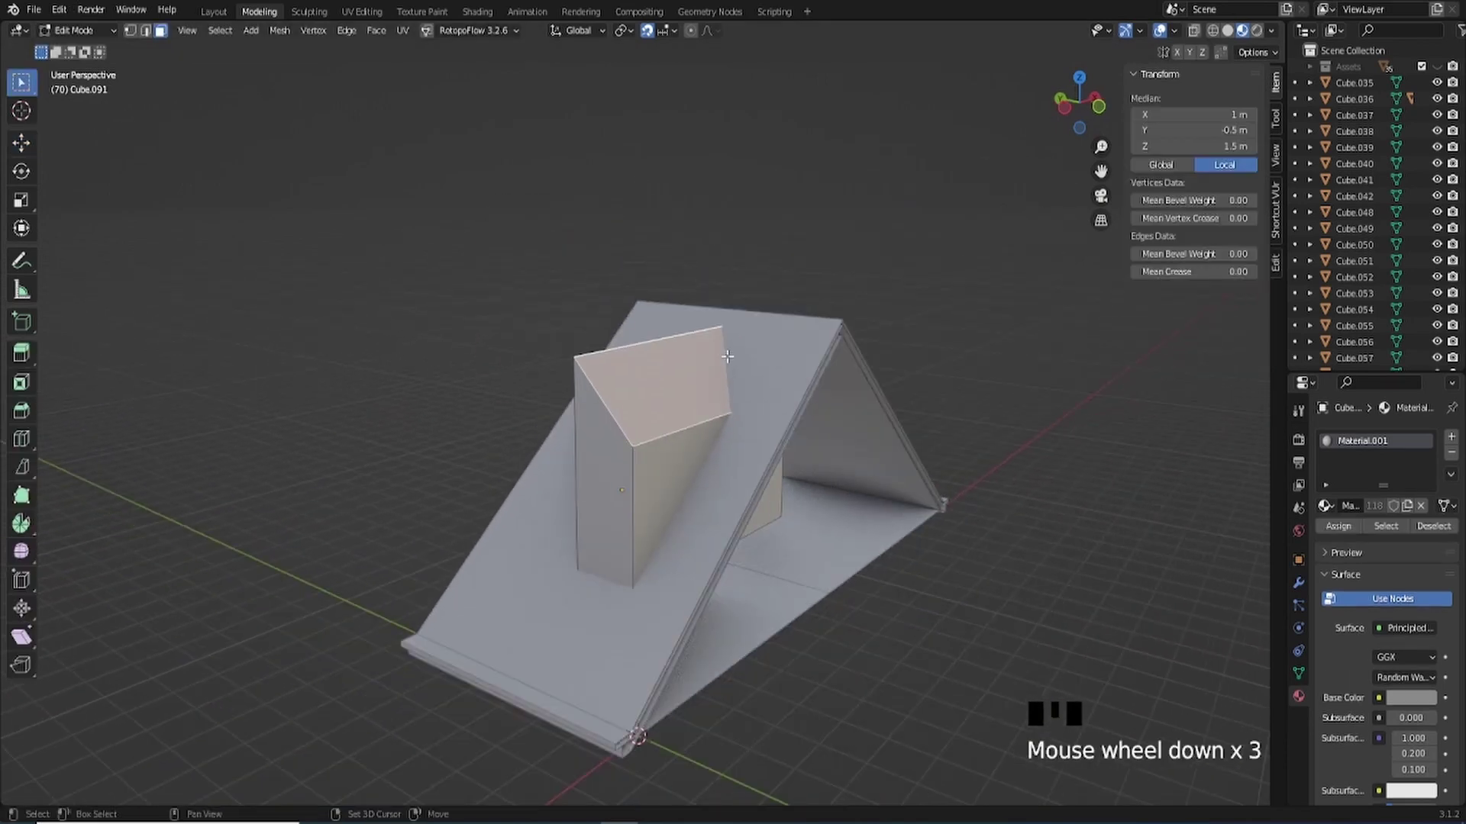
- Duplicate the dormer's sloped top face and separate it into its own object
key(shift+d)
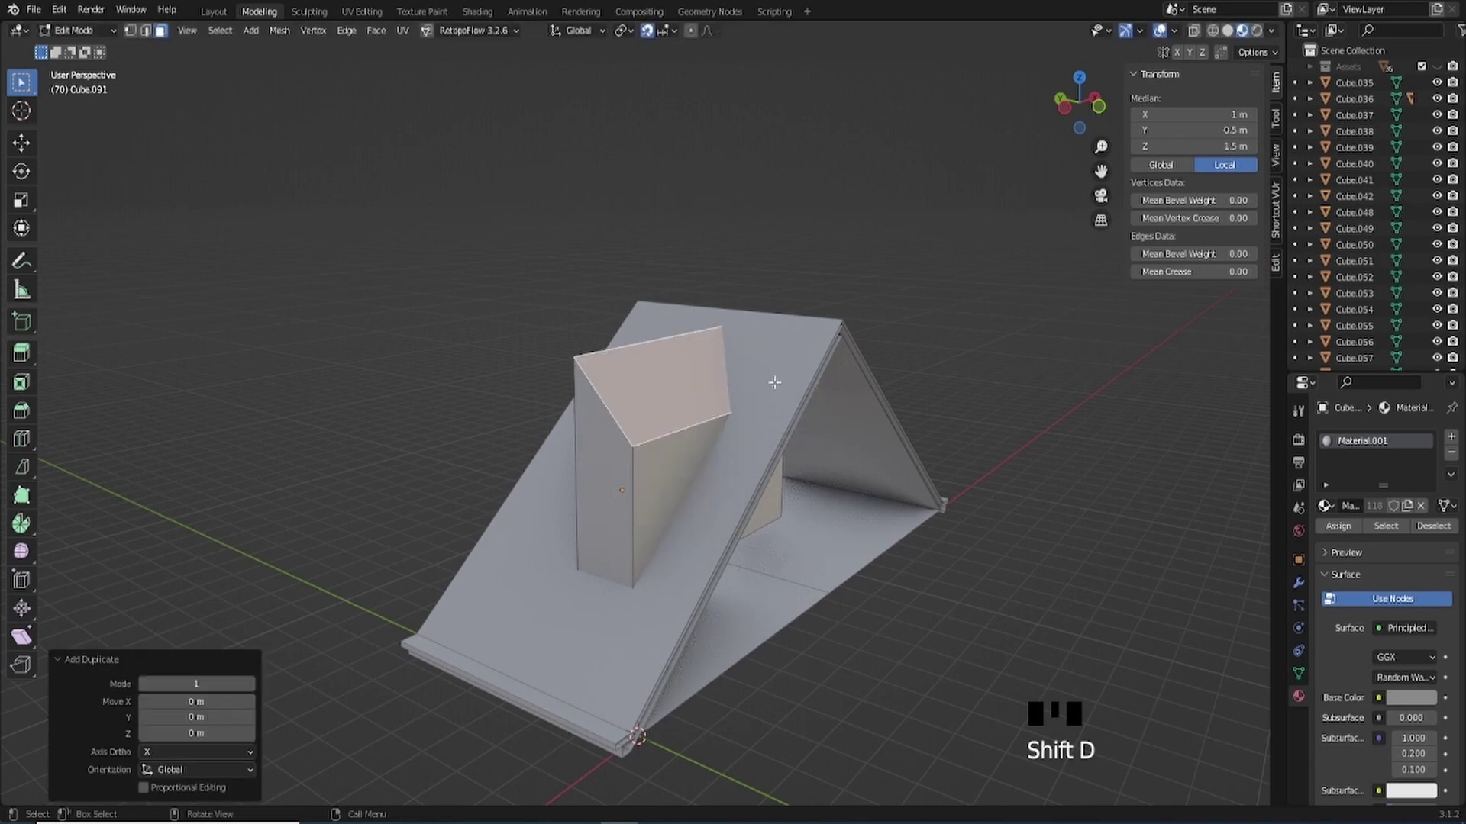
key(p)
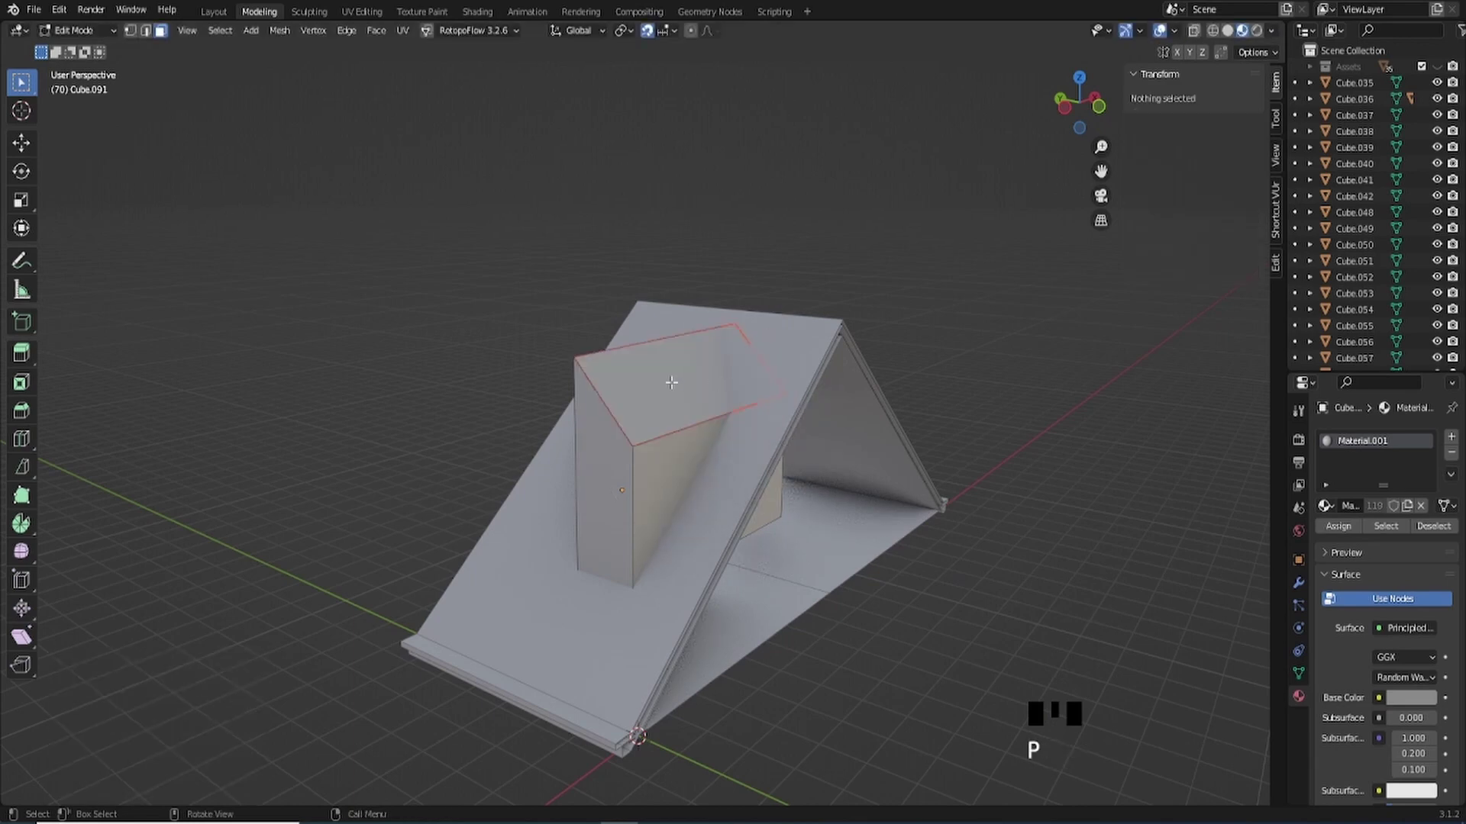
drag(678, 379, 697, 393)
key(Tab)
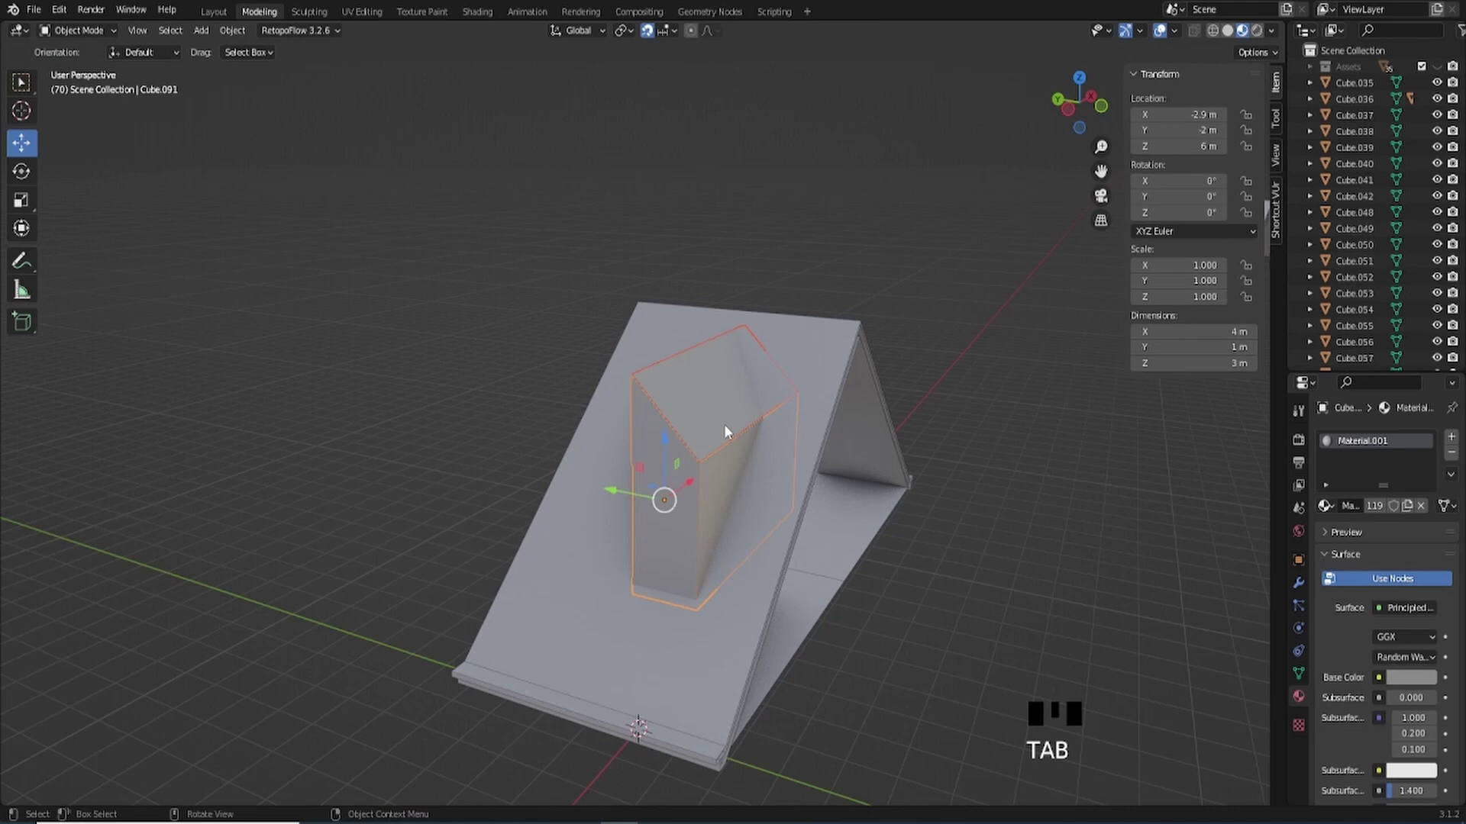
- View the dormer from the side and select the separated 4 × 1 × 1 m top panel
key(Tab)
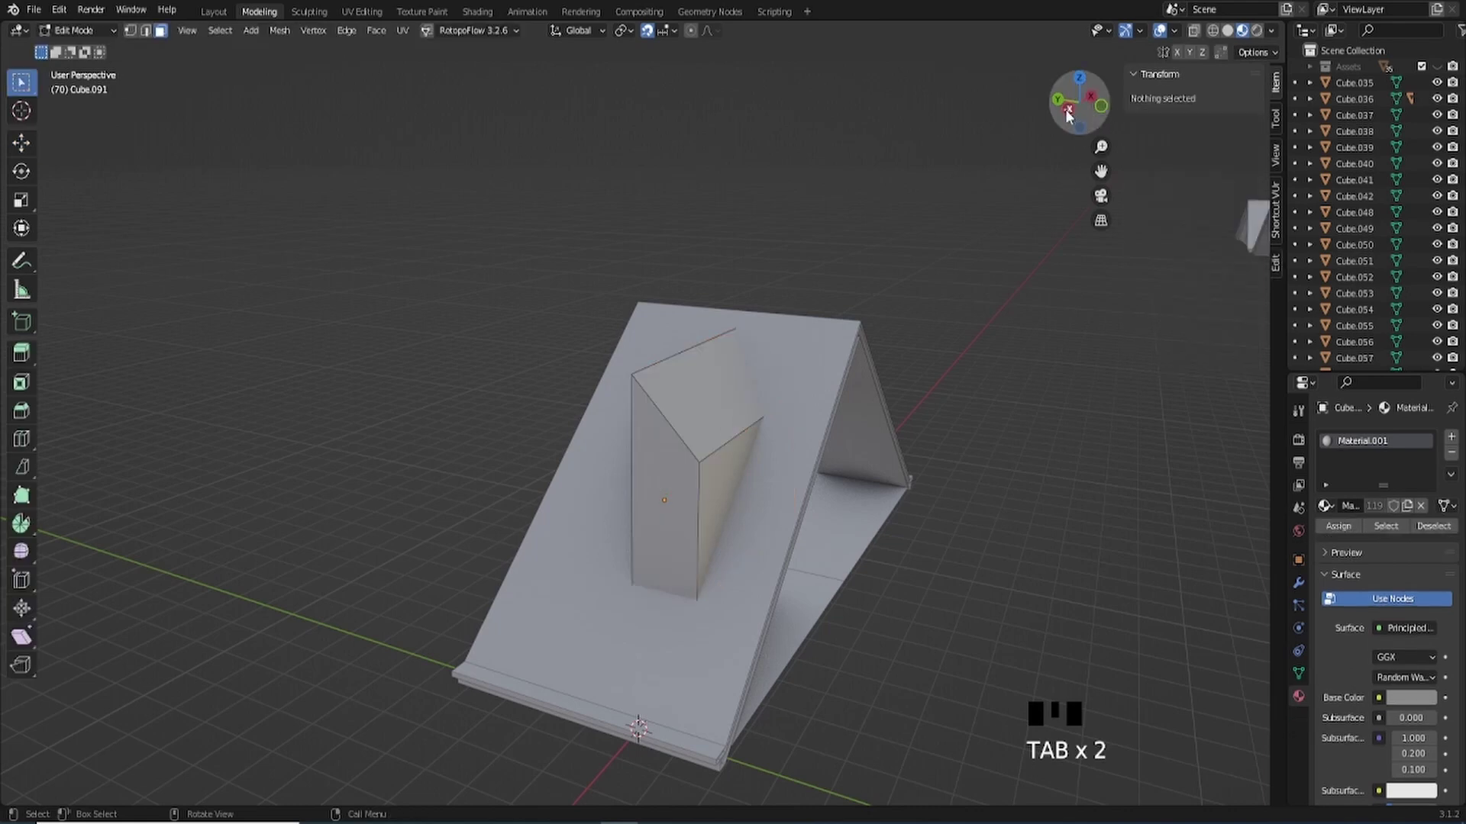
click(1072, 115)
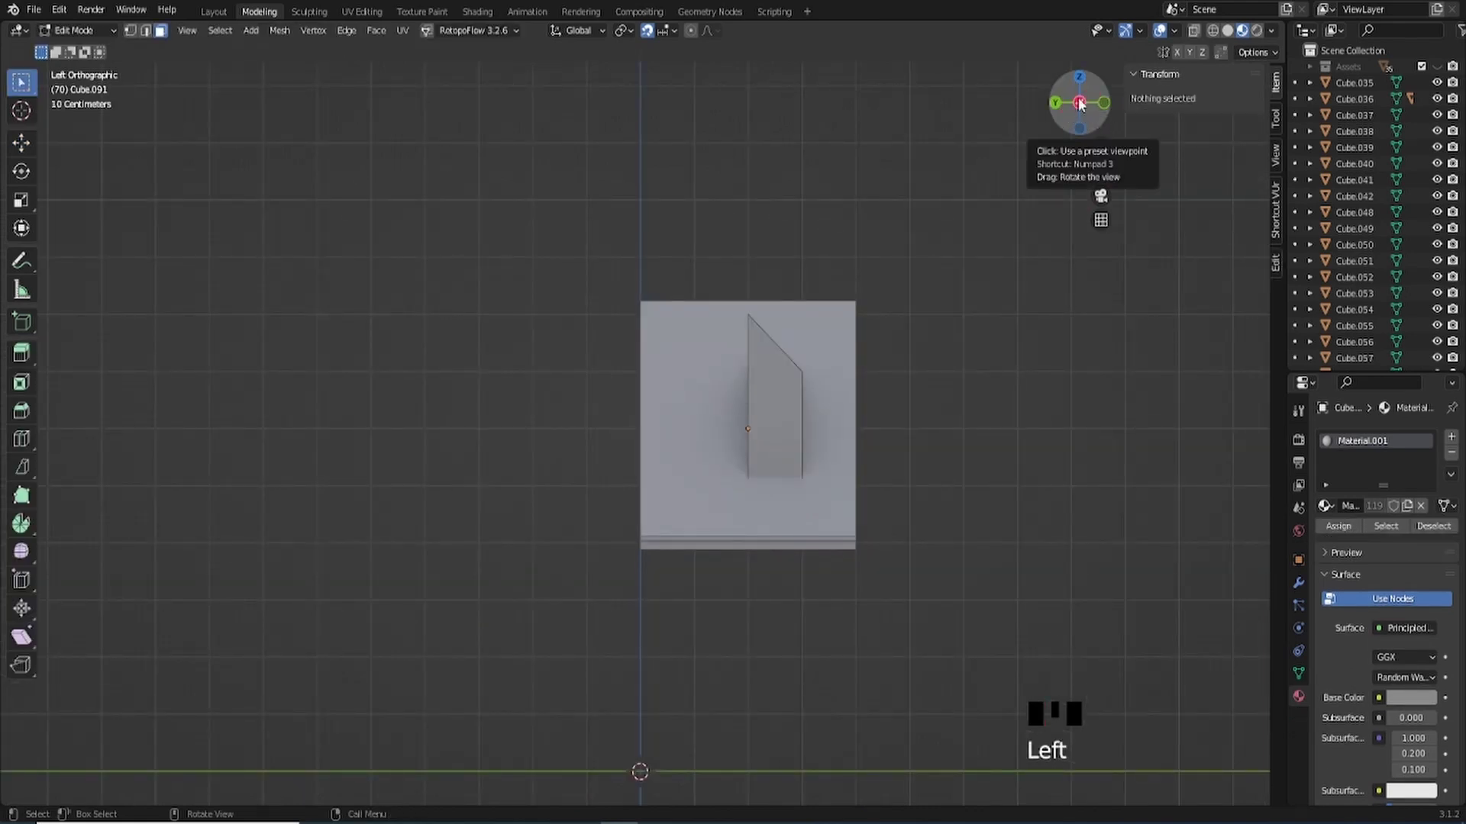
scroll(up, 3)
drag(878, 408, 562, 384)
key(Tab)
click(523, 347)
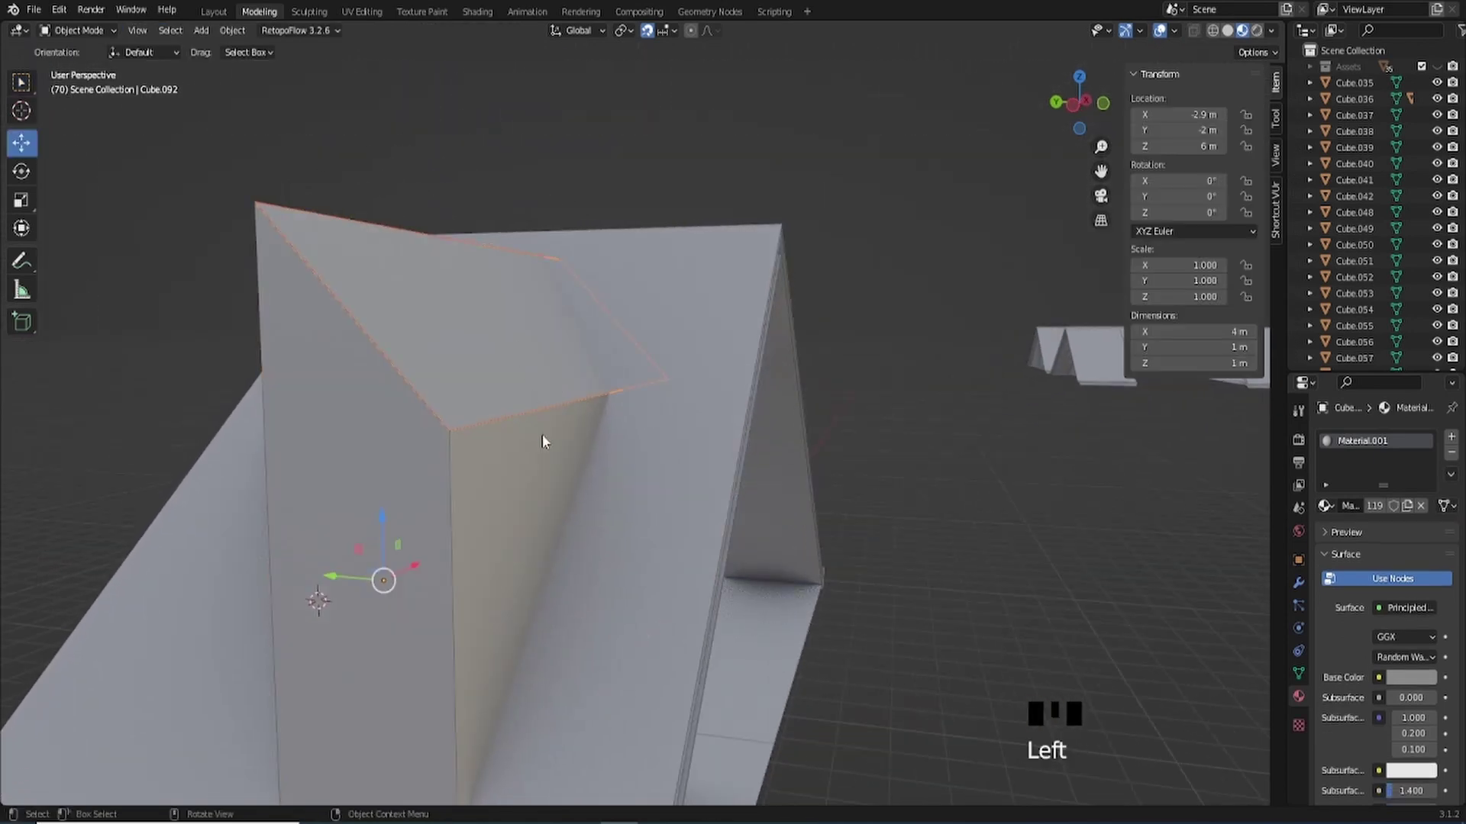
- Check the panel's front edge, then add a Solidify modifier of about -0.158 m thickness
key(Tab)
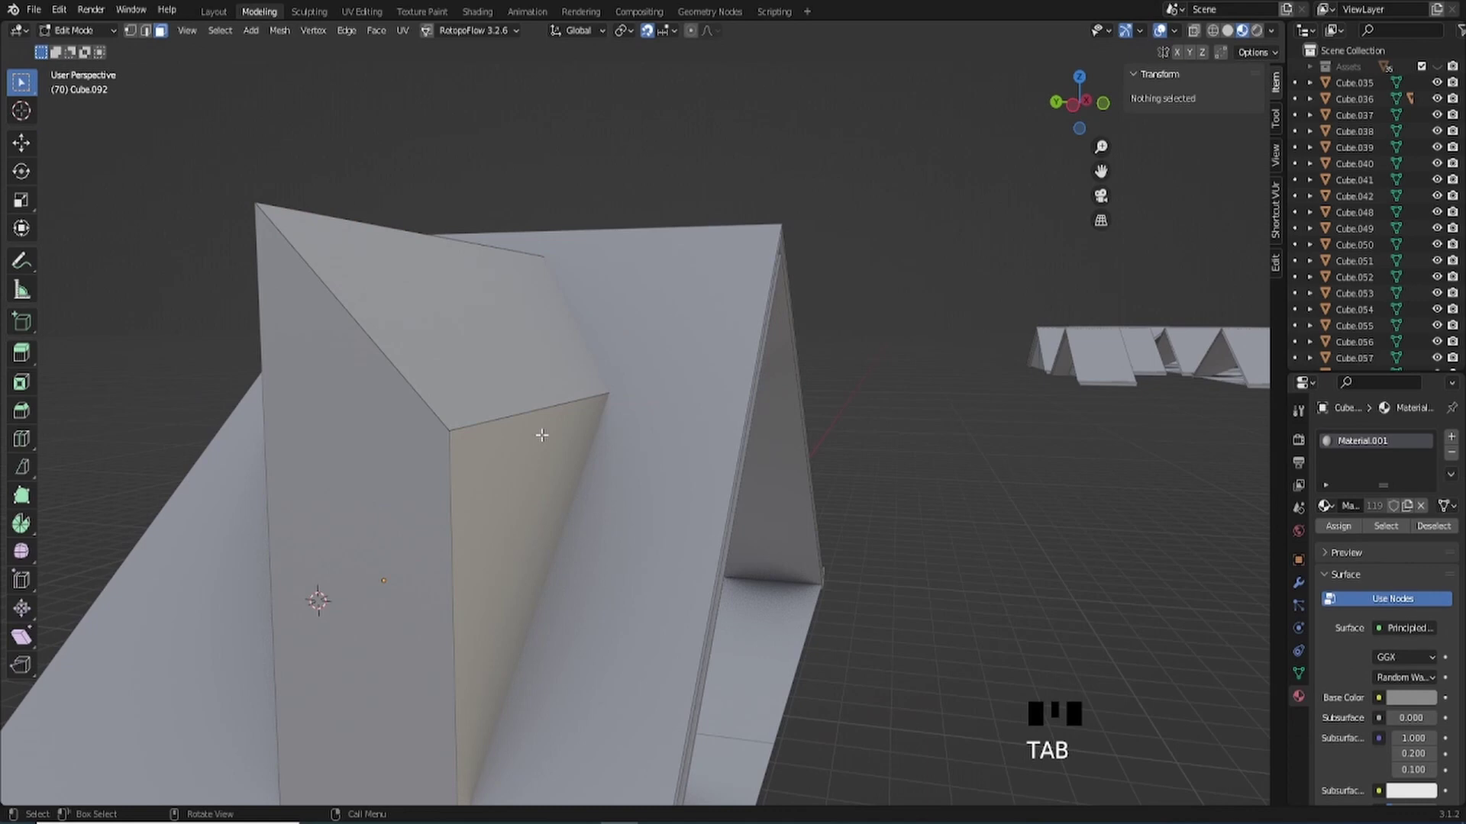
key(2)
click(548, 401)
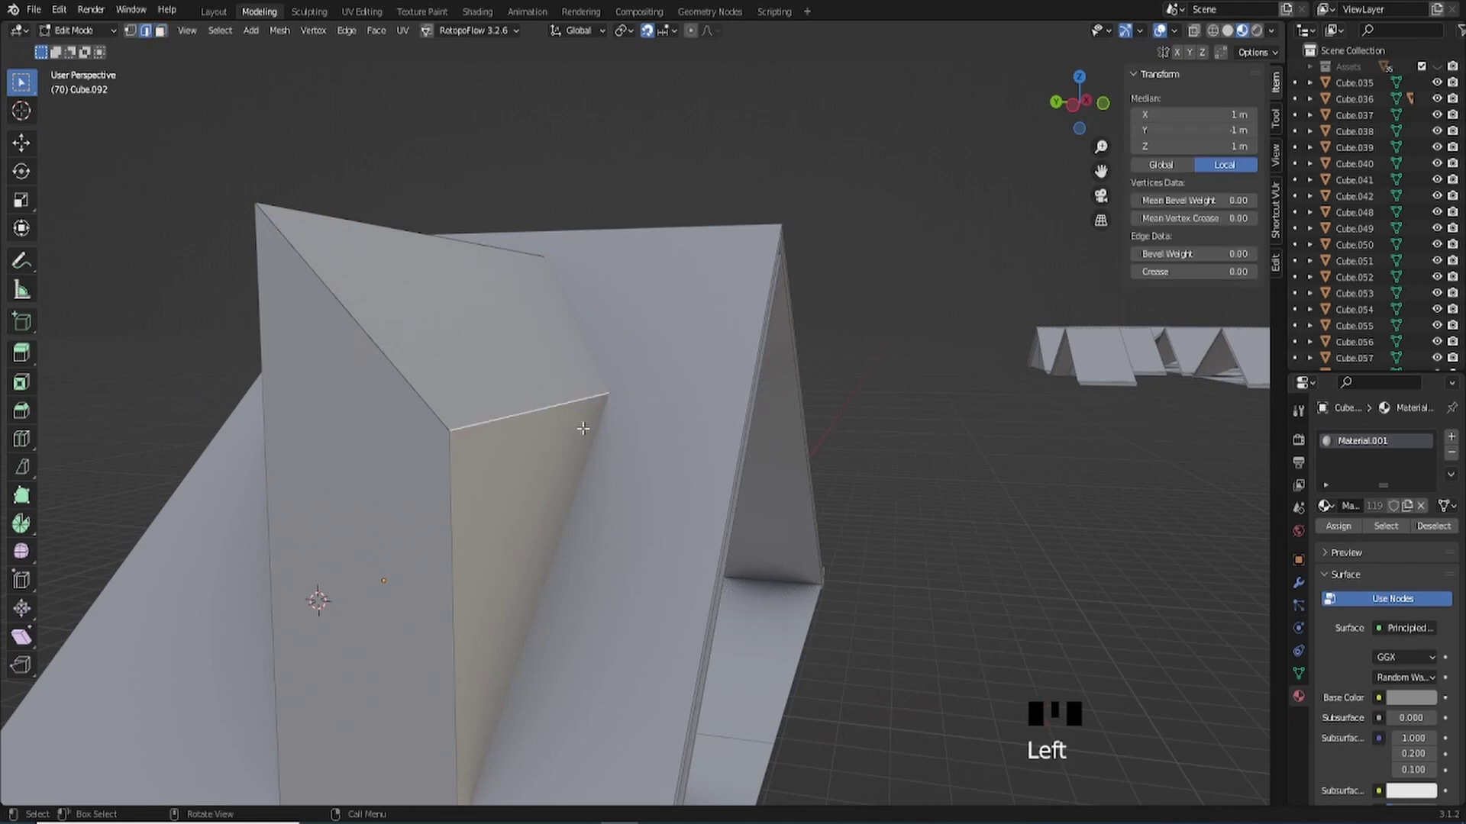
scroll(down, 3)
scroll(up, 3)
key(Tab)
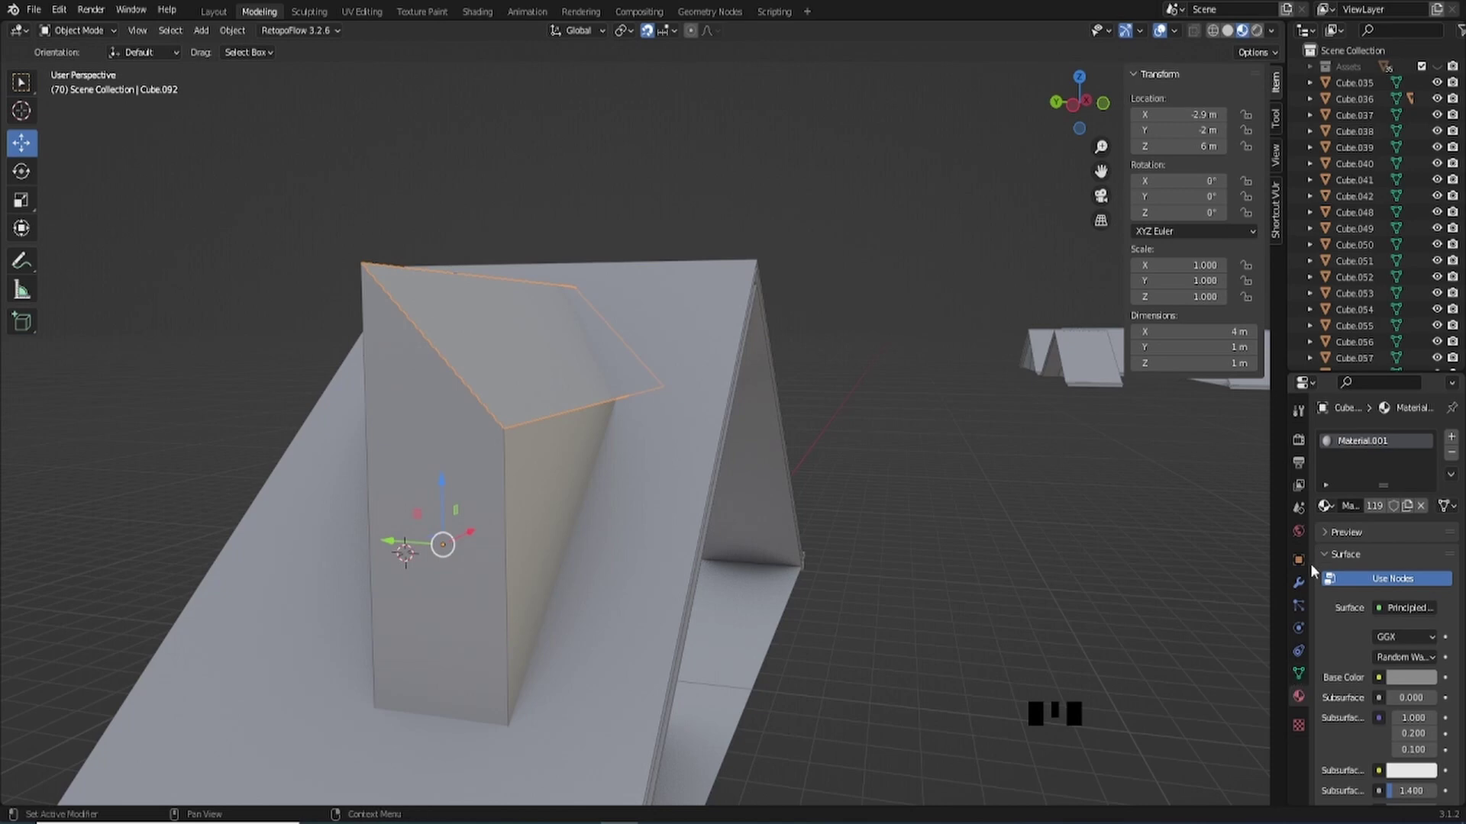
click(1303, 592)
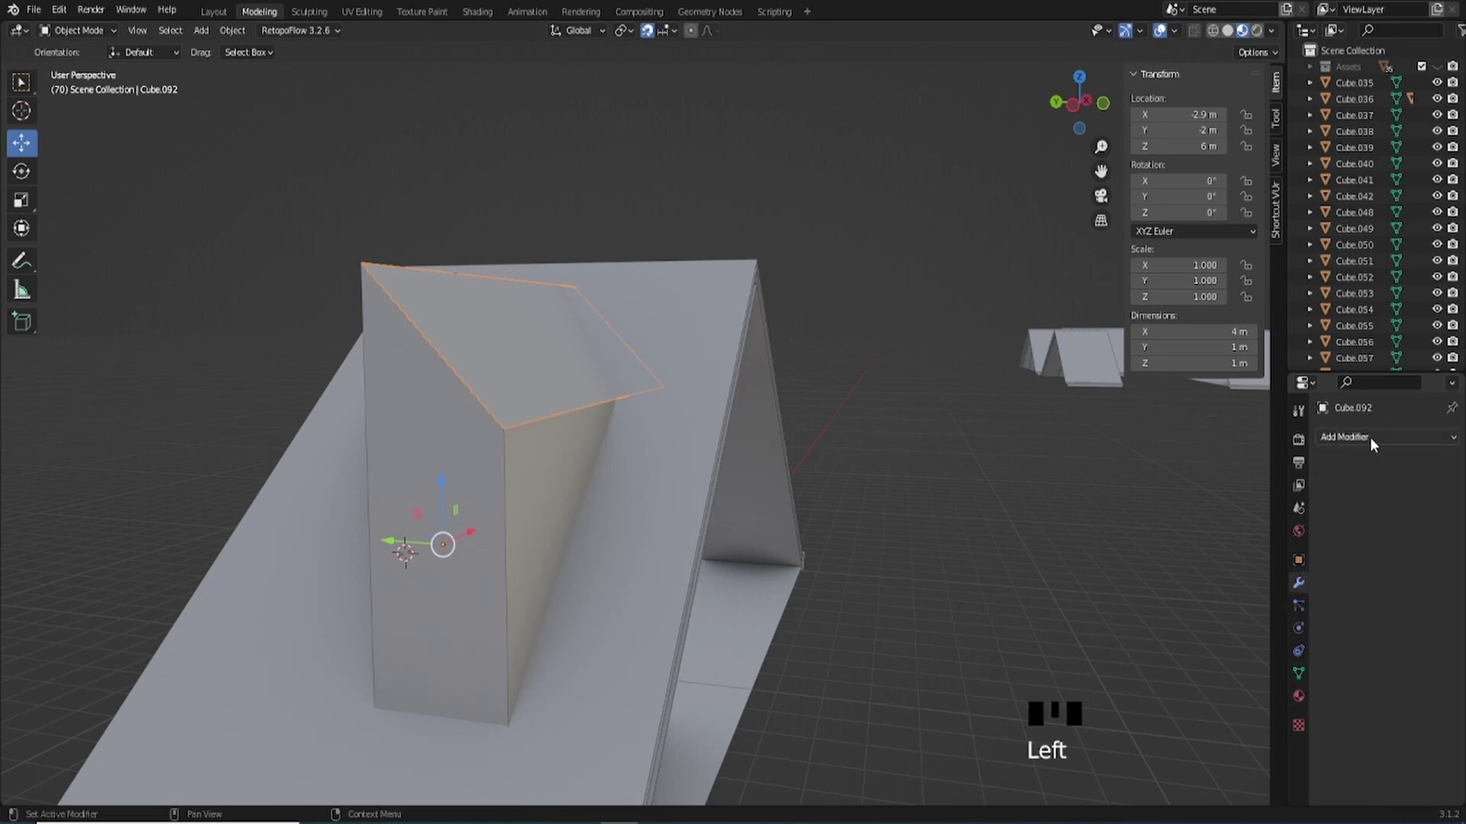
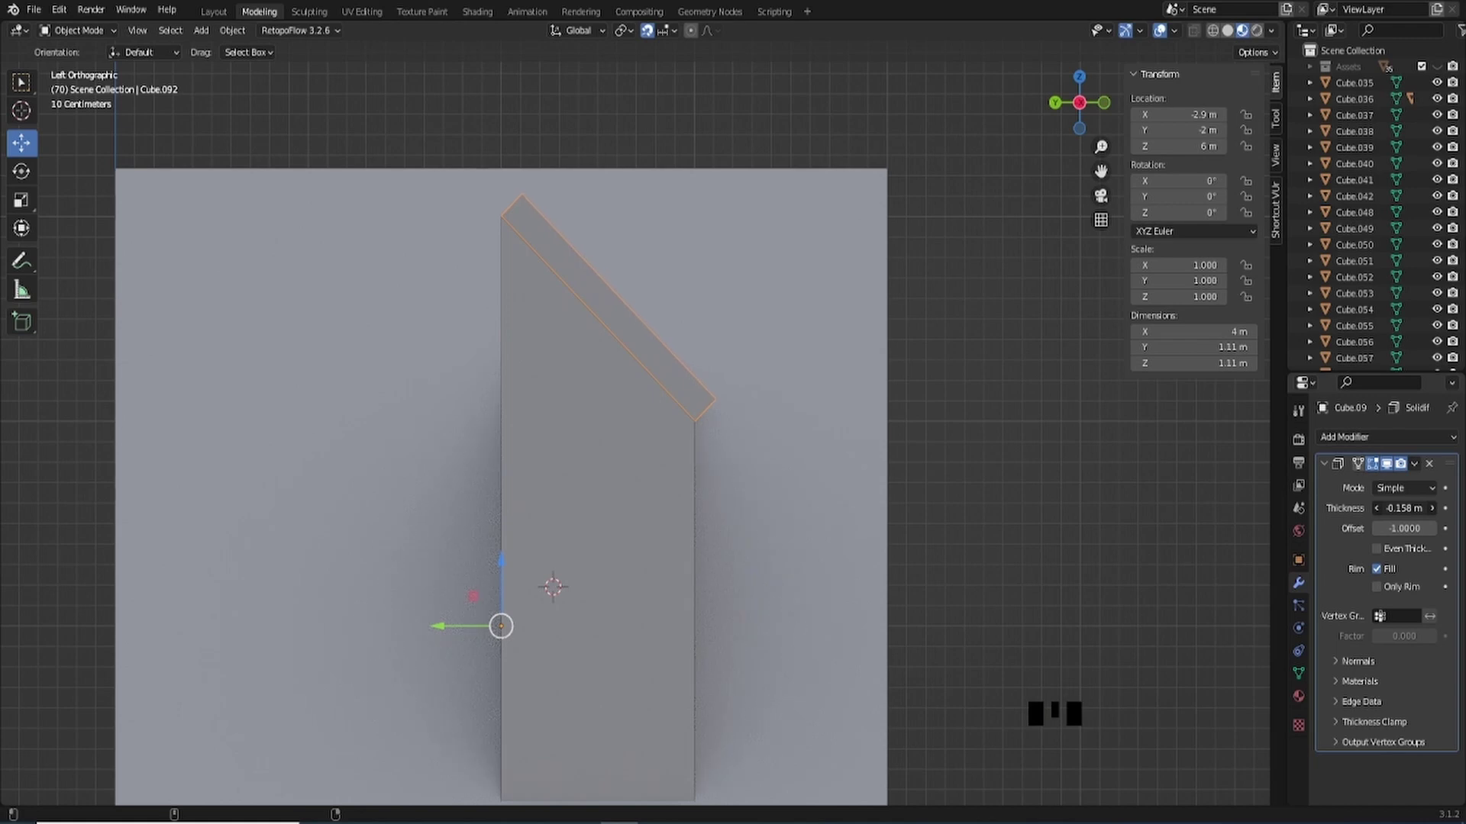
- Set Solidify thickness to about 0.13 m and shift the panel's front end -0.1 m on Y and Z
scroll(down, 3)
scroll(down, 3)
scroll(up, 3)
scroll(down, 3)
drag(706, 485, 559, 479)
scroll(up, 3)
click(1081, 115)
scroll(up, 3)
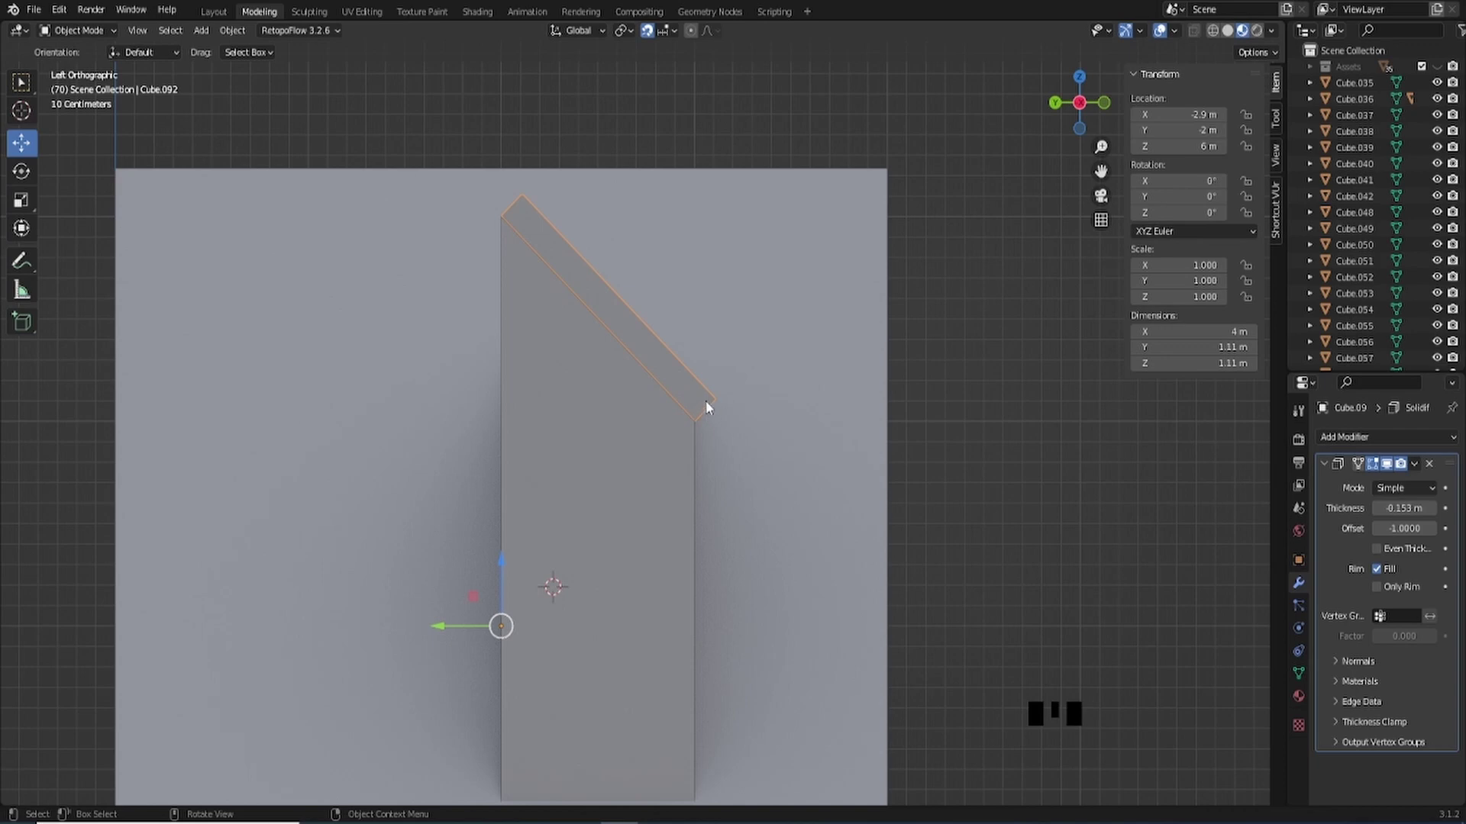
key(Tab)
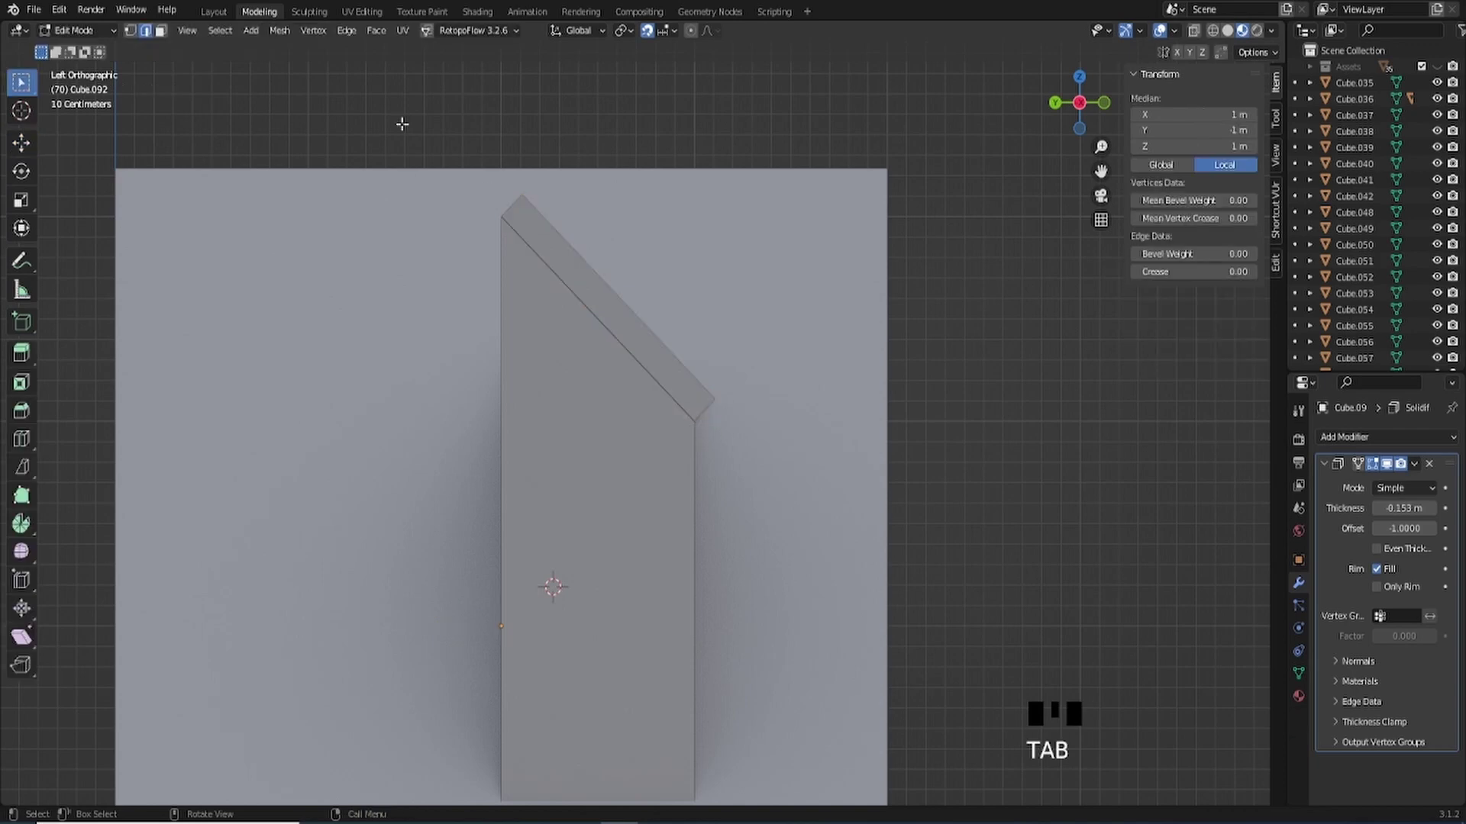
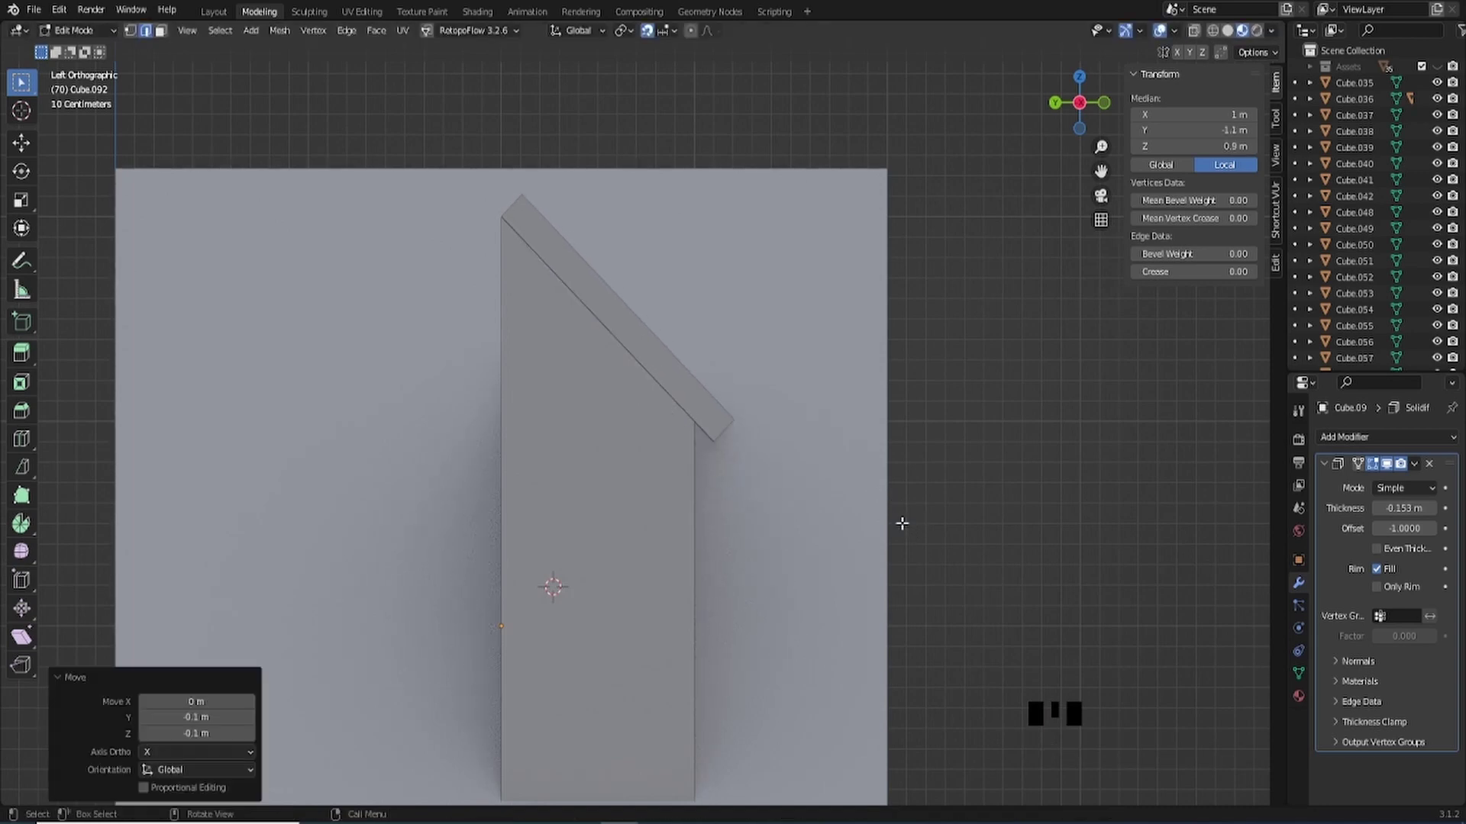
scroll(up, 3)
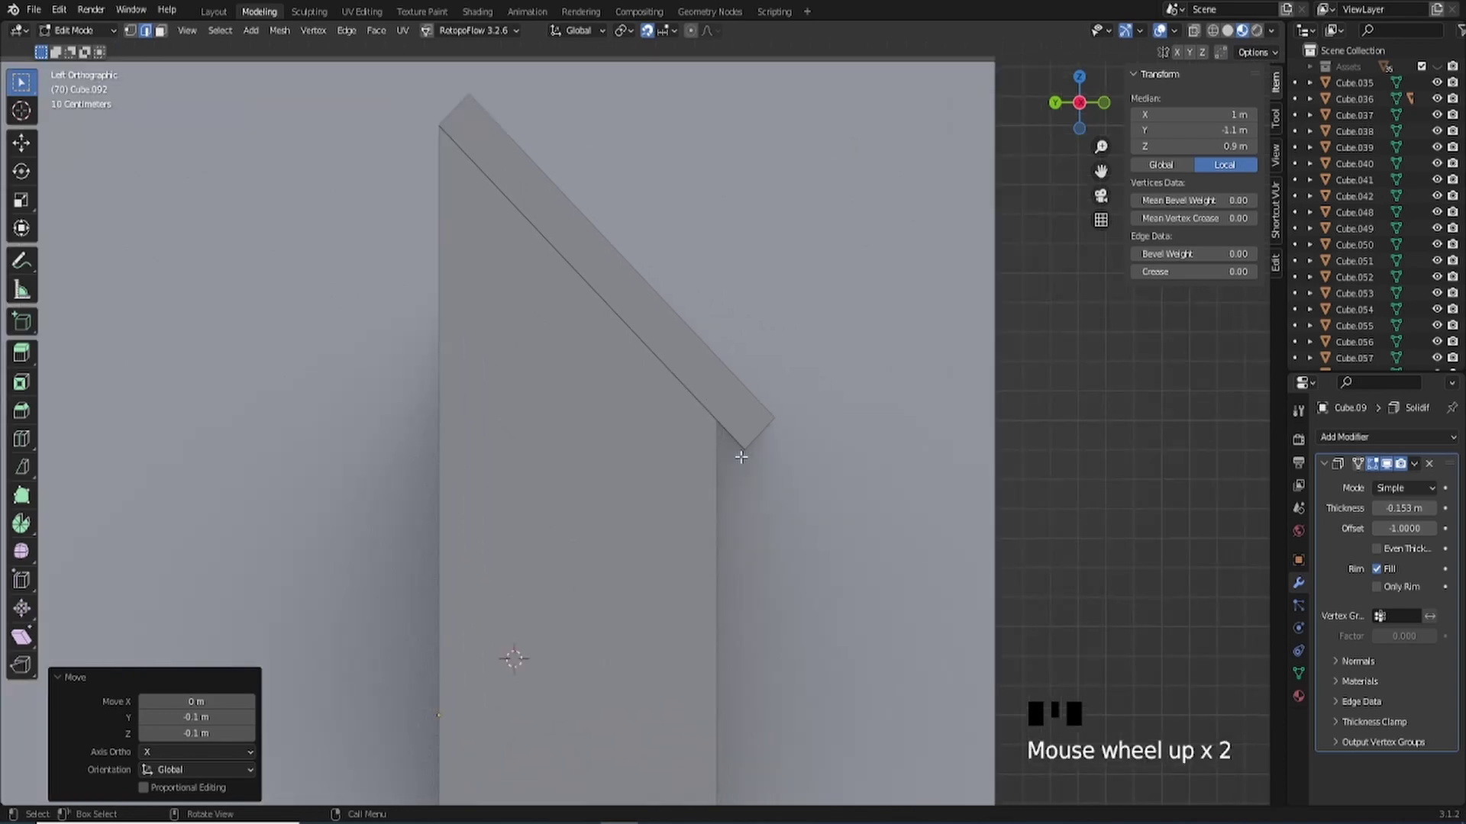
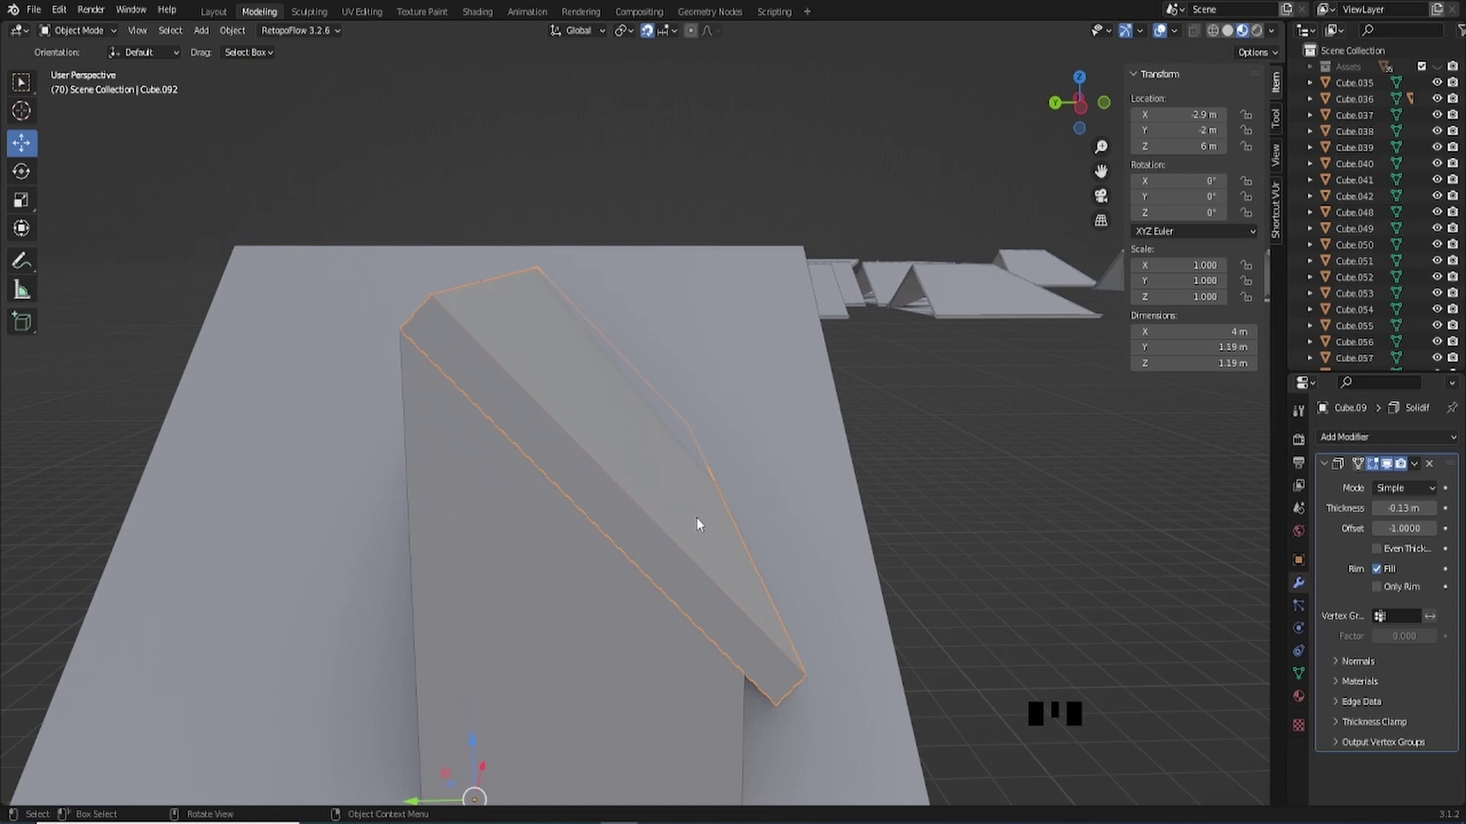
- Apply the Solidify modifier to the dormer roof panel
scroll(down, 3)
scroll(up, 3)
scroll(down, 3)
drag(612, 486, 1417, 470)
drag(1417, 470, 557, 363)
click(552, 374)
drag(463, 365, 1085, 119)
click(1086, 119)
scroll(up, 3)
drag(661, 289, 568, 396)
scroll(up, 3)
- Duplicate the panel and leave the copy raised above the original on Z
key(shift+d)
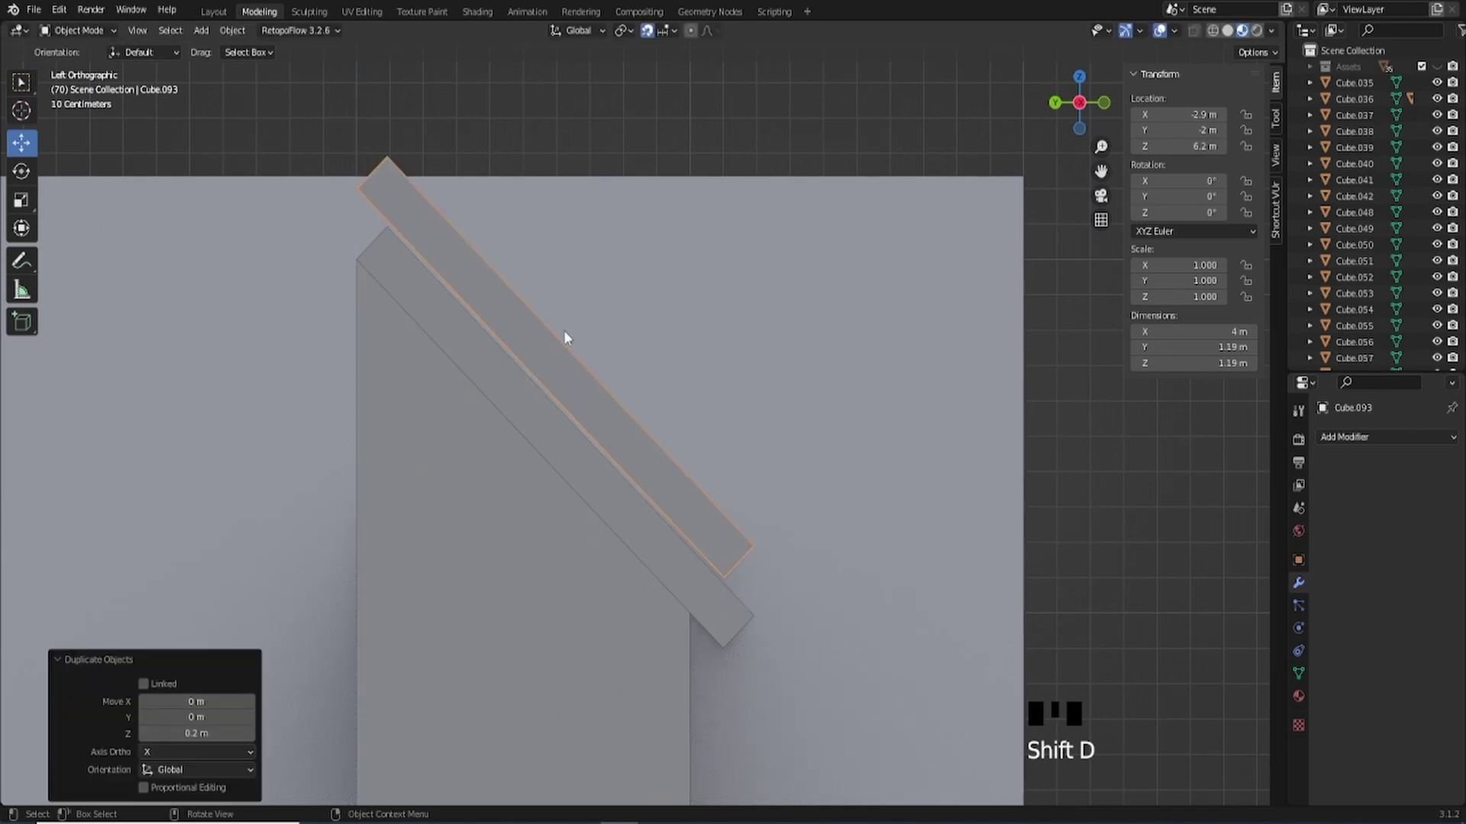
click(650, 30)
scroll(up, 3)
drag(276, 304, 857, 214)
scroll(up, 3)
drag(767, 257, 665, 253)
scroll(up, 3)
drag(657, 302, 723, 127)
- With vertex snapping, drop the copy about 1.65 cm onto the original and select the lower panel
key(g)
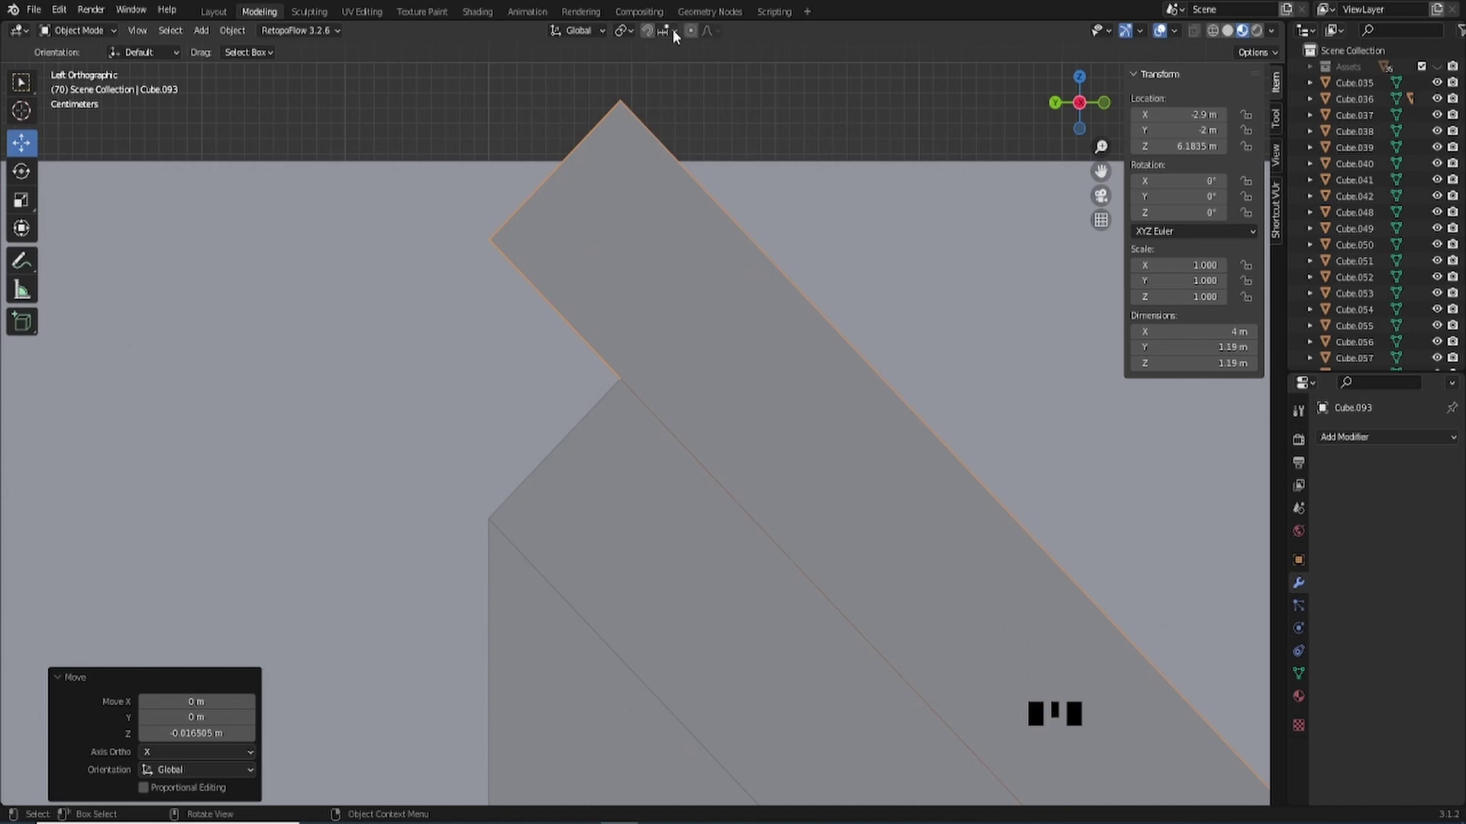
click(648, 35)
drag(678, 35, 630, 301)
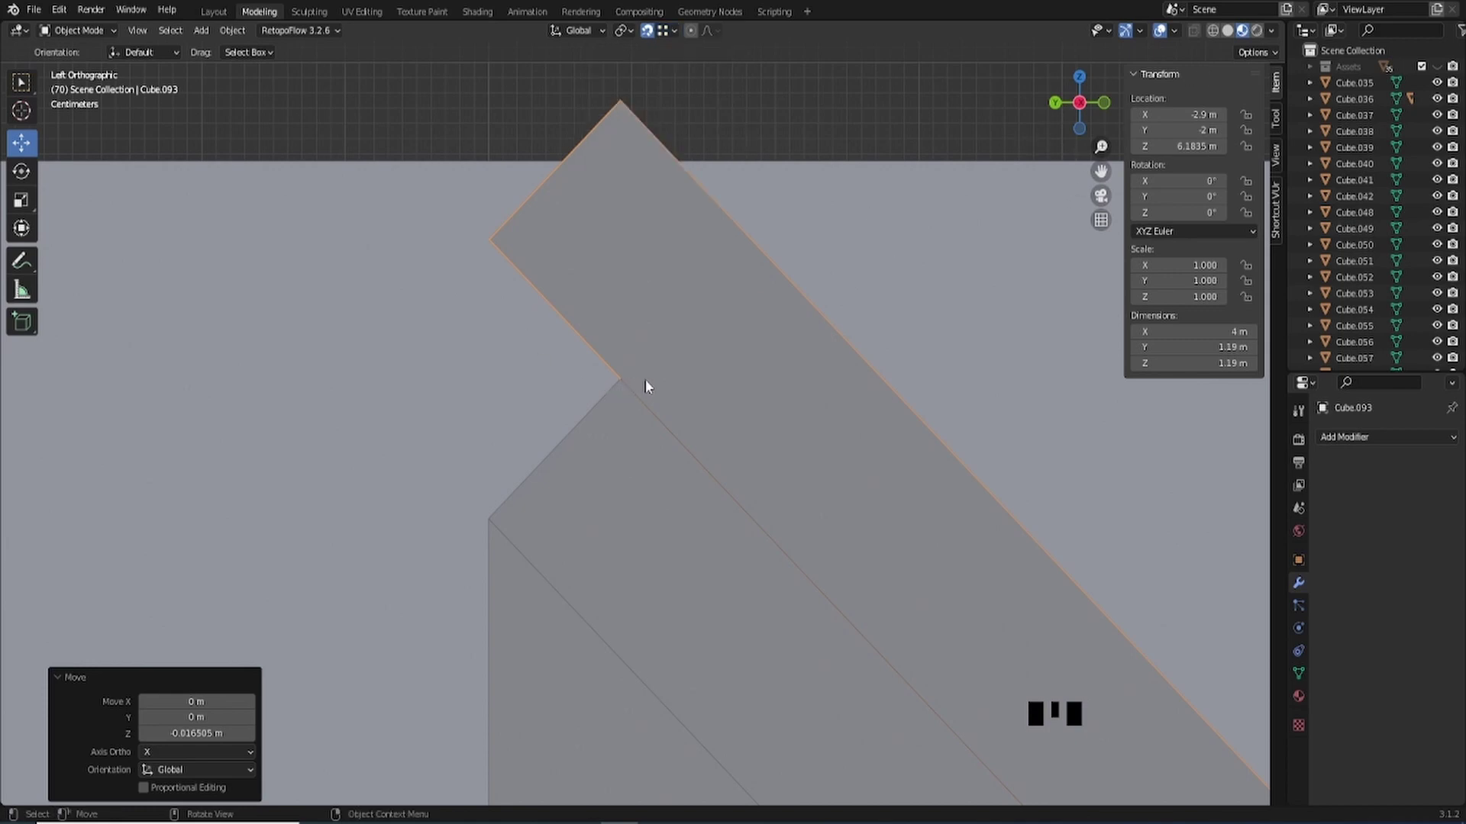
click(667, 450)
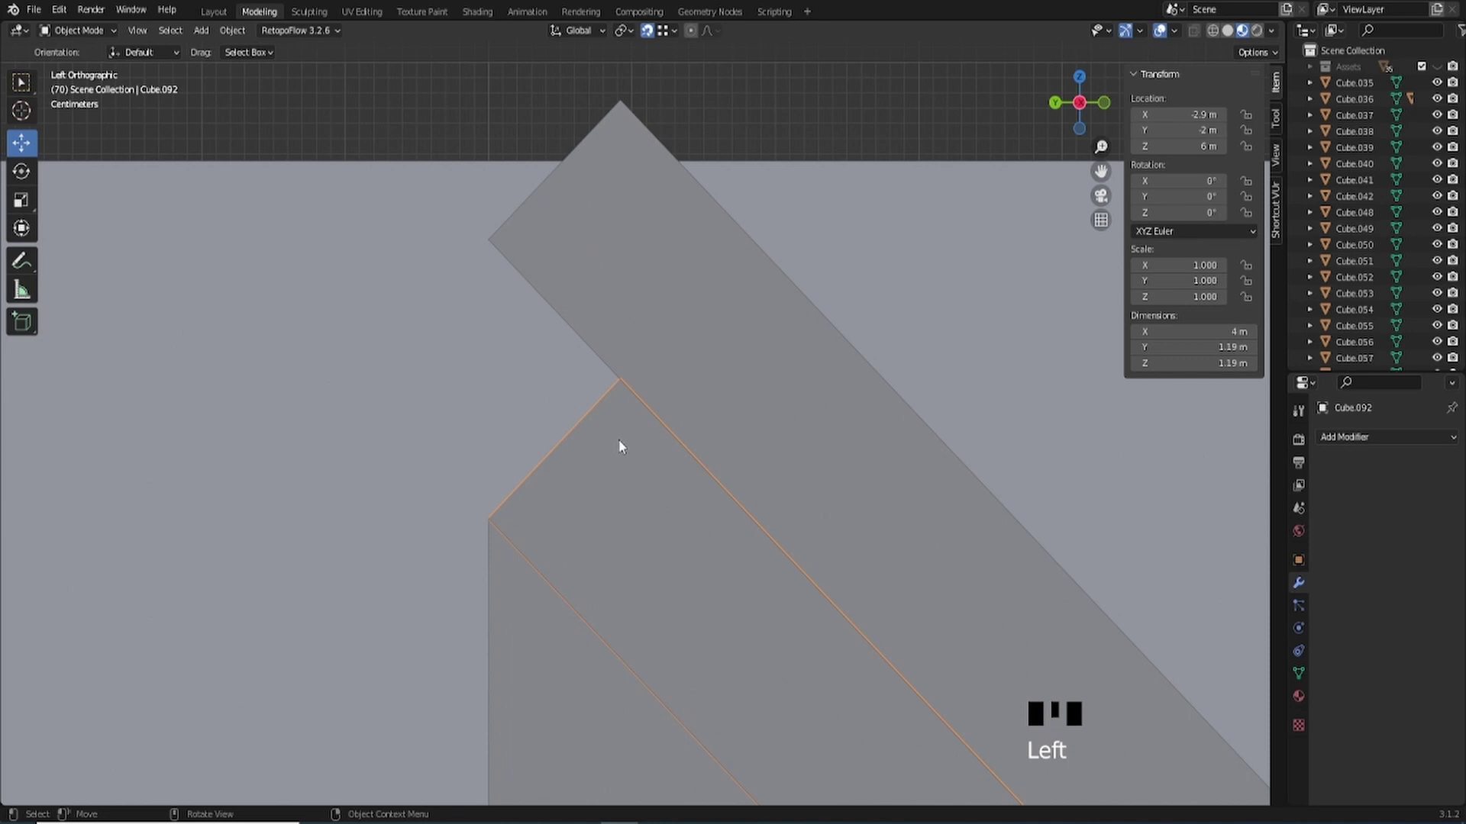
- Pull the lower panel's front edge about 9 cm up to meet the top copy, closing the gap
key(Tab)
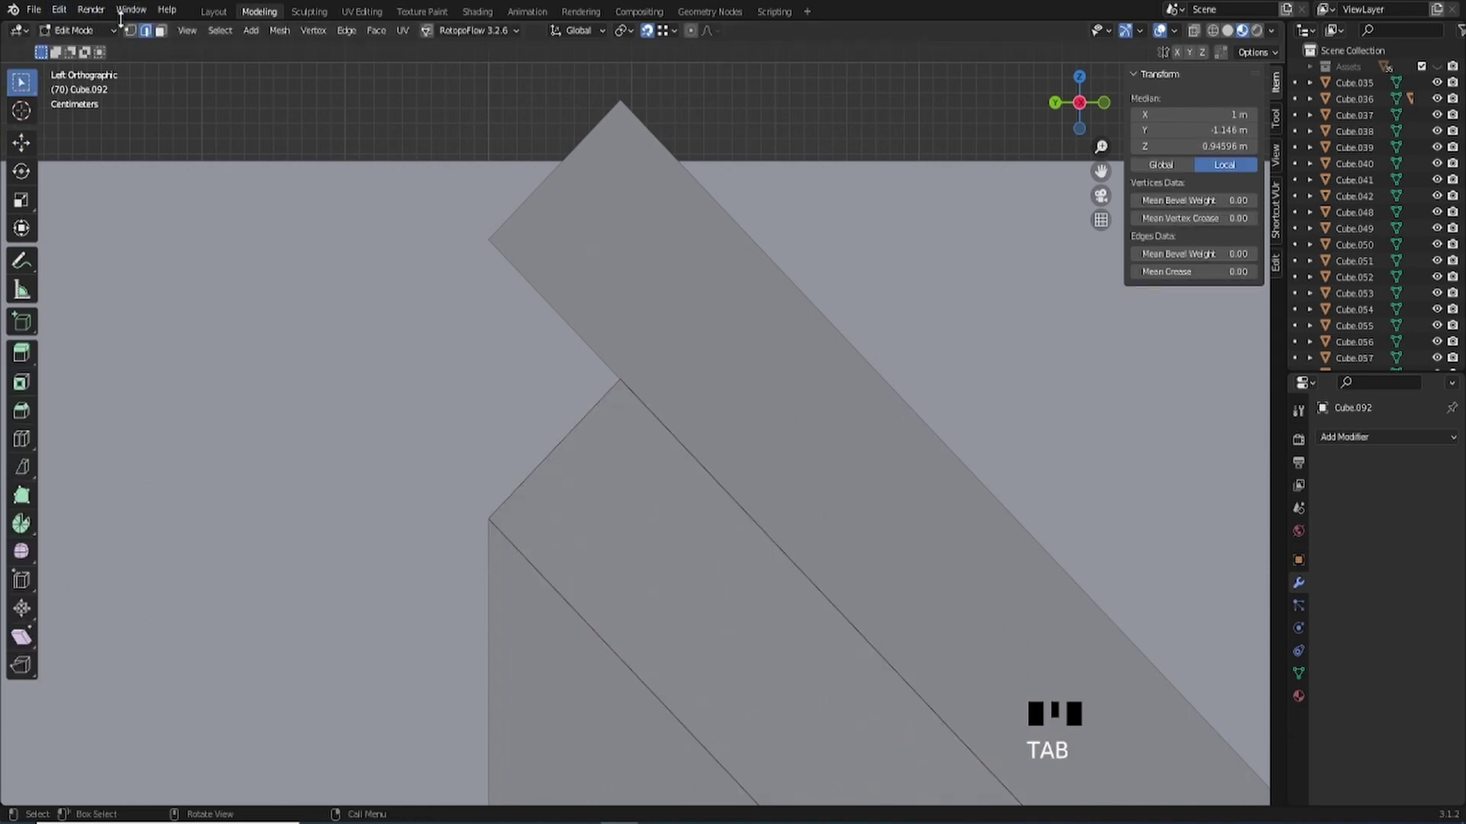
drag(134, 35, 570, 352)
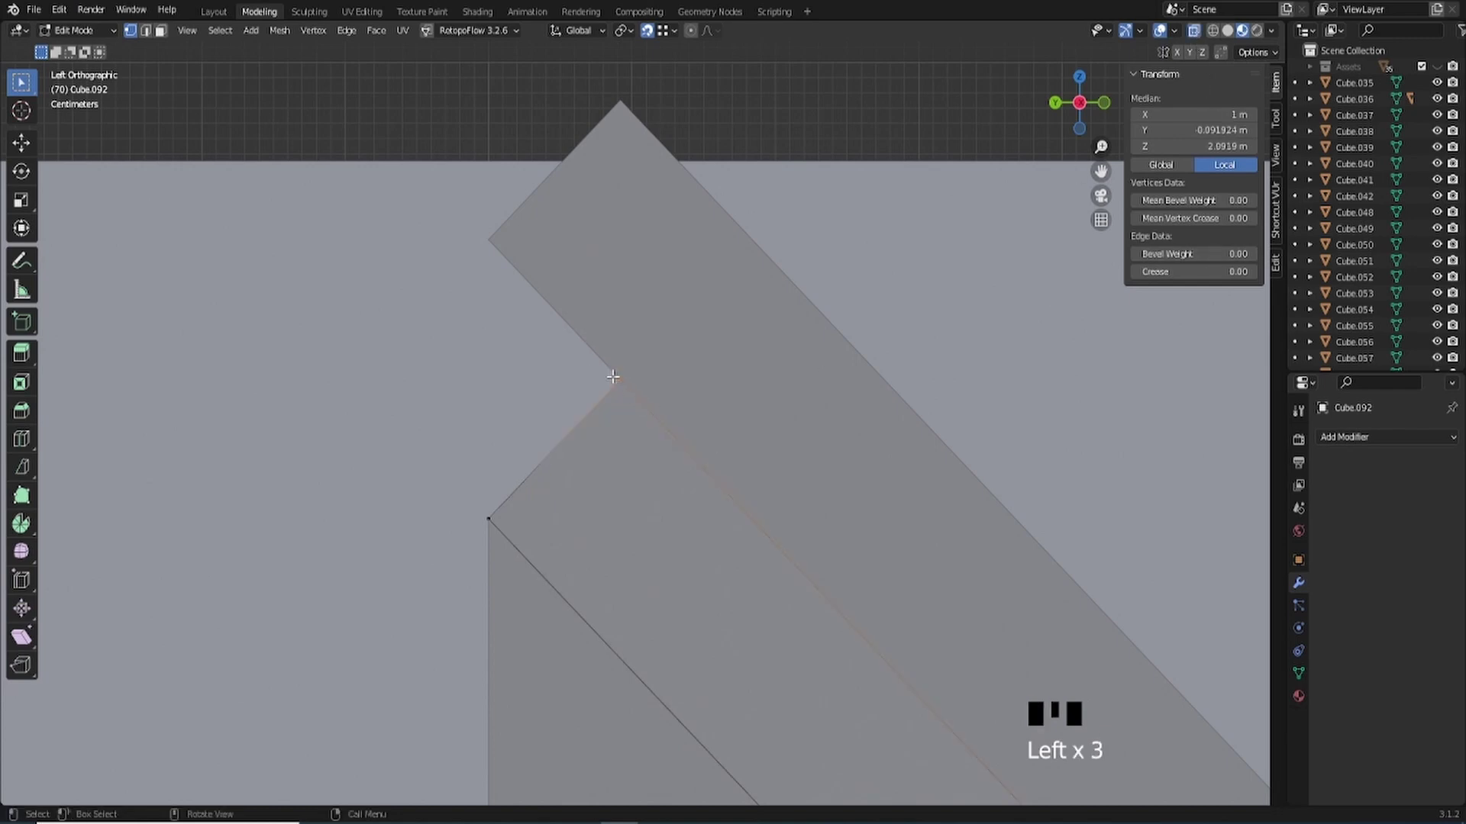
key(g)
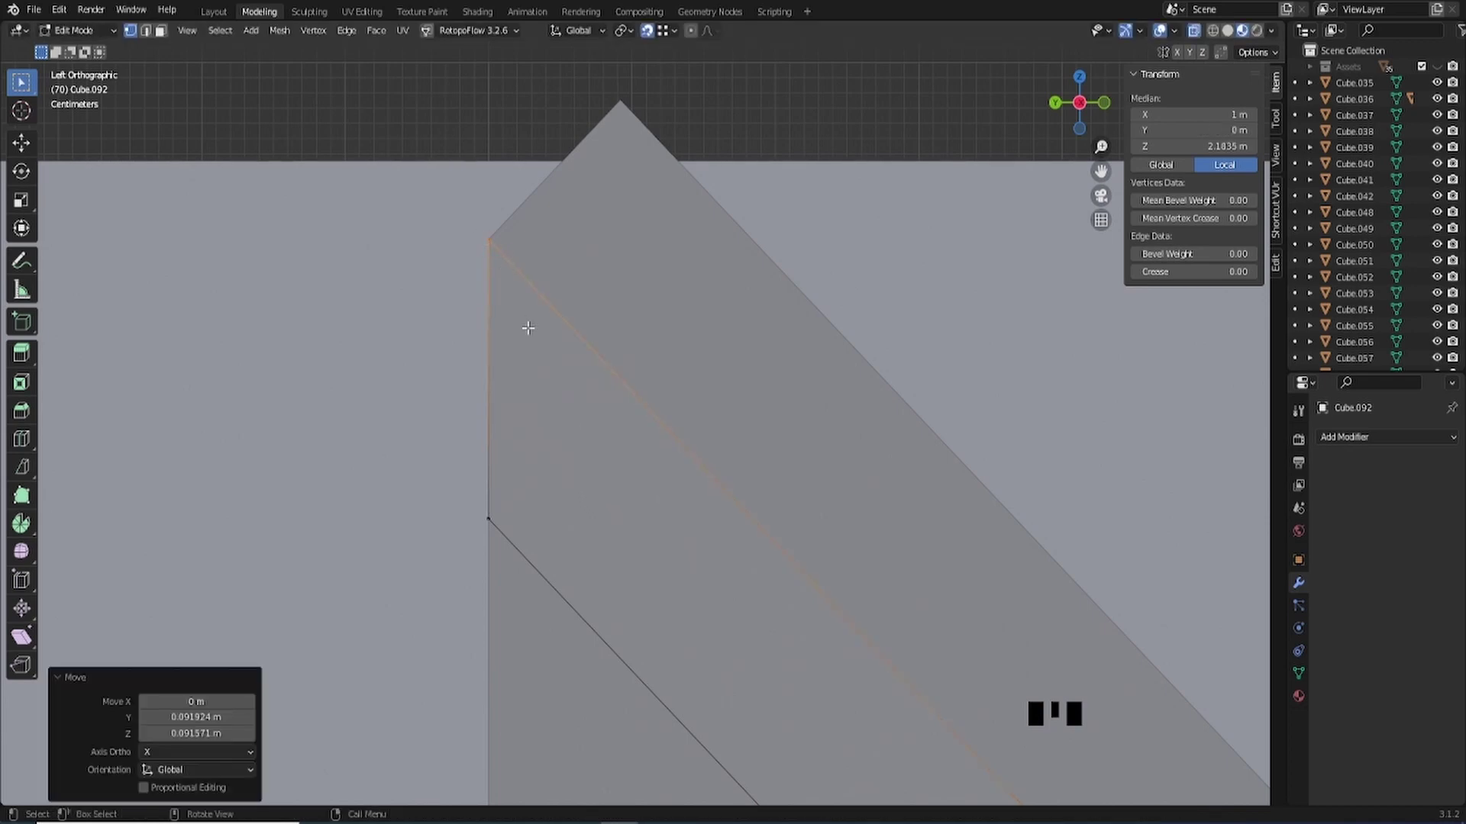
scroll(down, 3)
scroll(down, 3)
key(Tab)
click(741, 467)
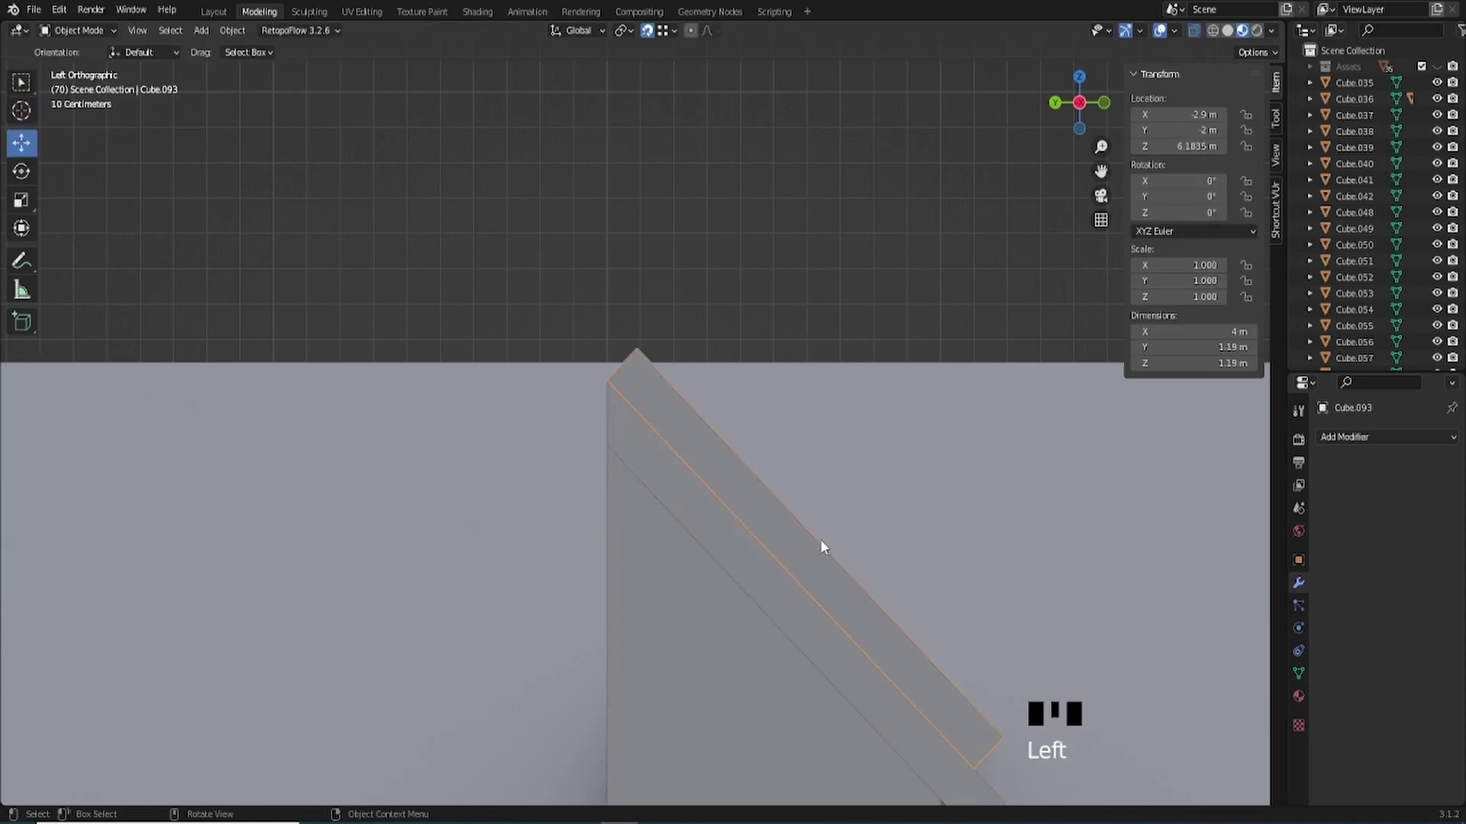
- Delete the selected upper panel copy and frame the house piece with its roof slab
key(Delete)
scroll(down, 3)
drag(805, 528, 610, 297)
scroll(up, 3)
drag(671, 311, 756, 565)
scroll(down, 3)
scroll(down, 3)
scroll(down, 3)
scroll(up, 3)
scroll(down, 3)
- Move the house piece with its 11 m roof slab -6 m along Y, away from the dormer
click(724, 510)
scroll(down, 3)
click(454, 780)
key(ctrl+z)
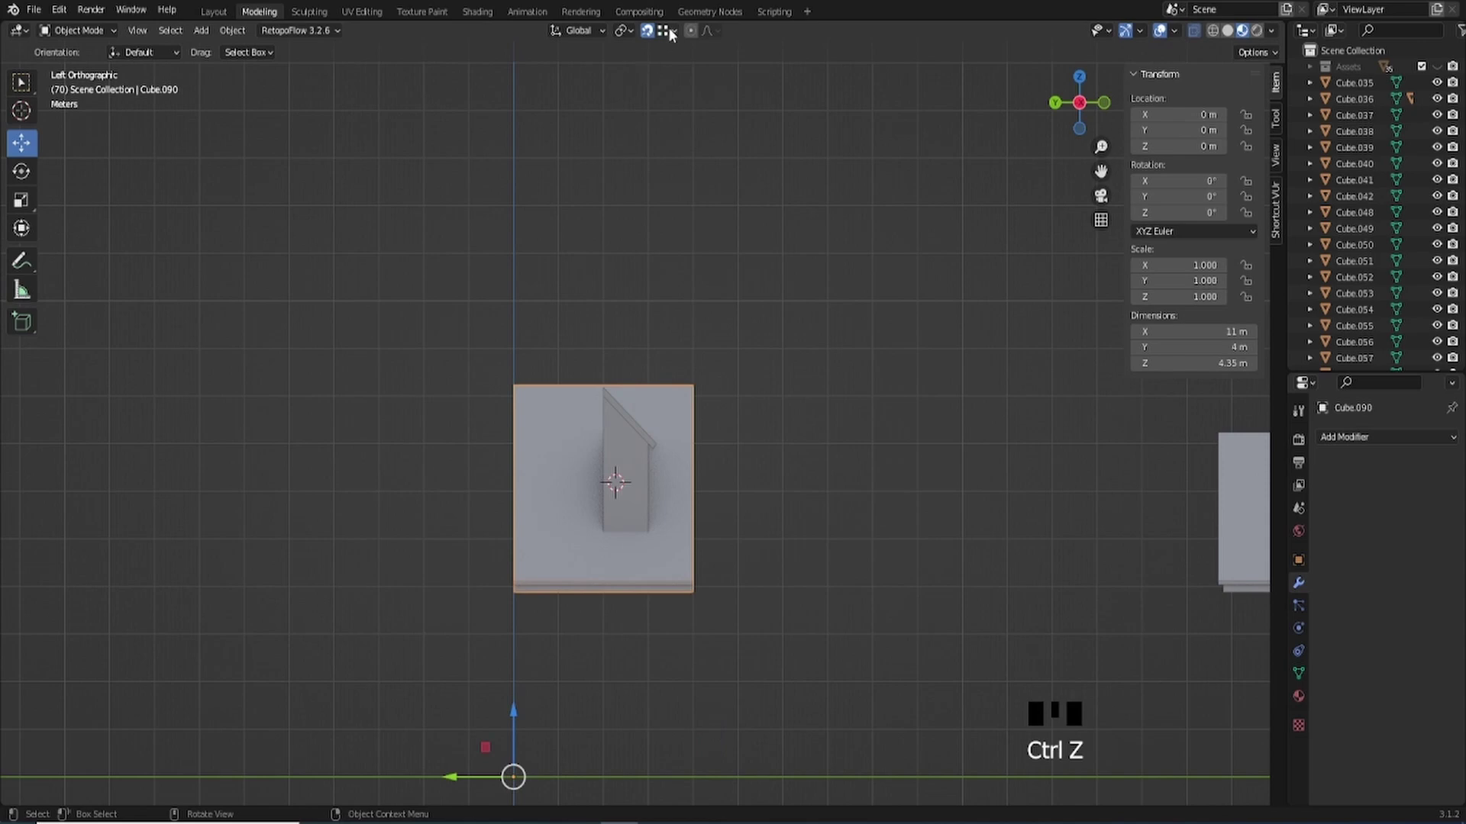
drag(678, 31, 456, 781)
click(457, 781)
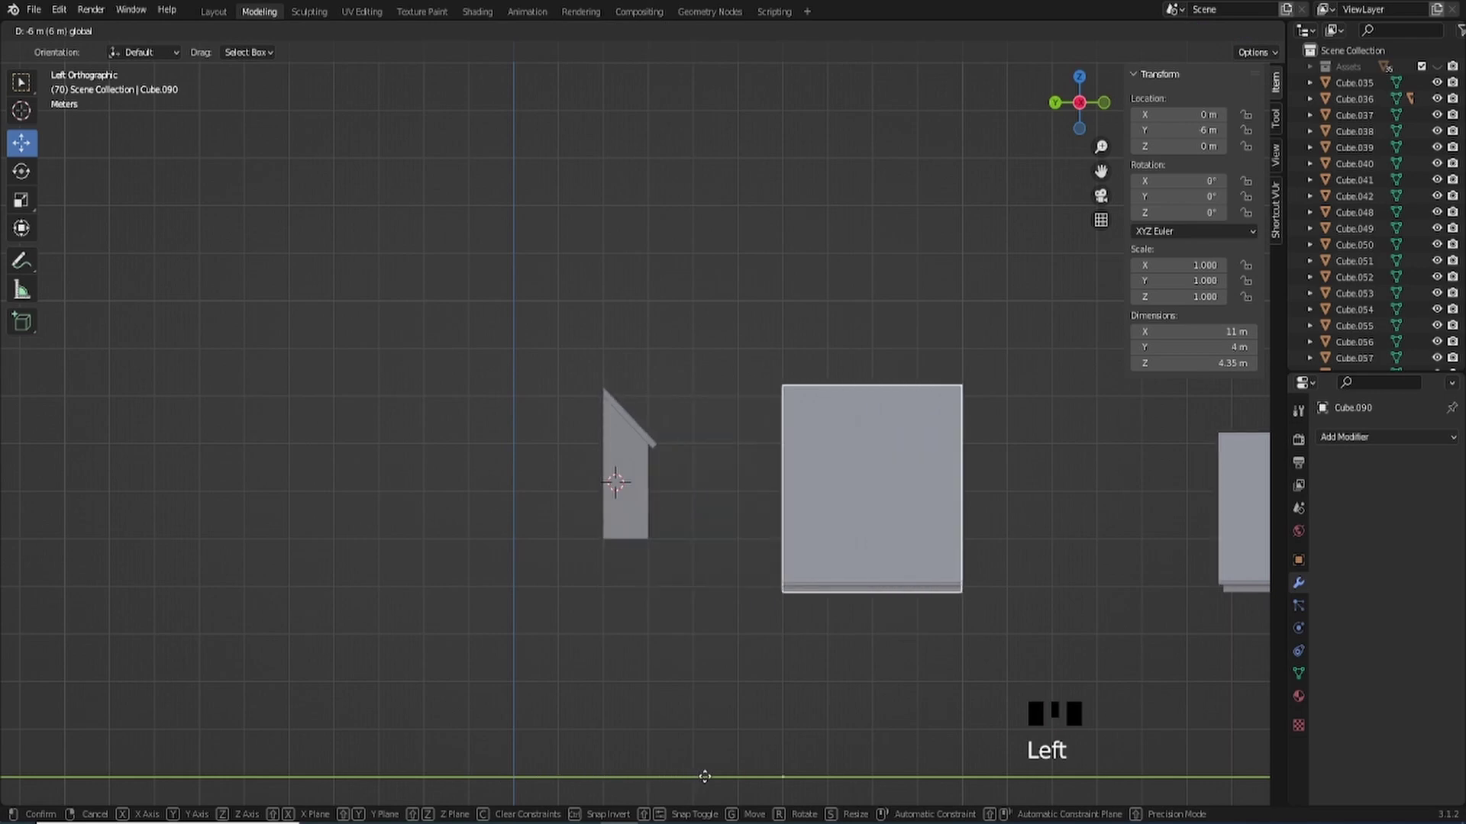
- Zoom to the roof slab's lower tip in left ortho view for mesh editing
scroll(up, 3)
drag(636, 543, 681, 338)
scroll(up, 3)
drag(712, 261, 691, 528)
scroll(up, 3)
drag(701, 527, 751, 481)
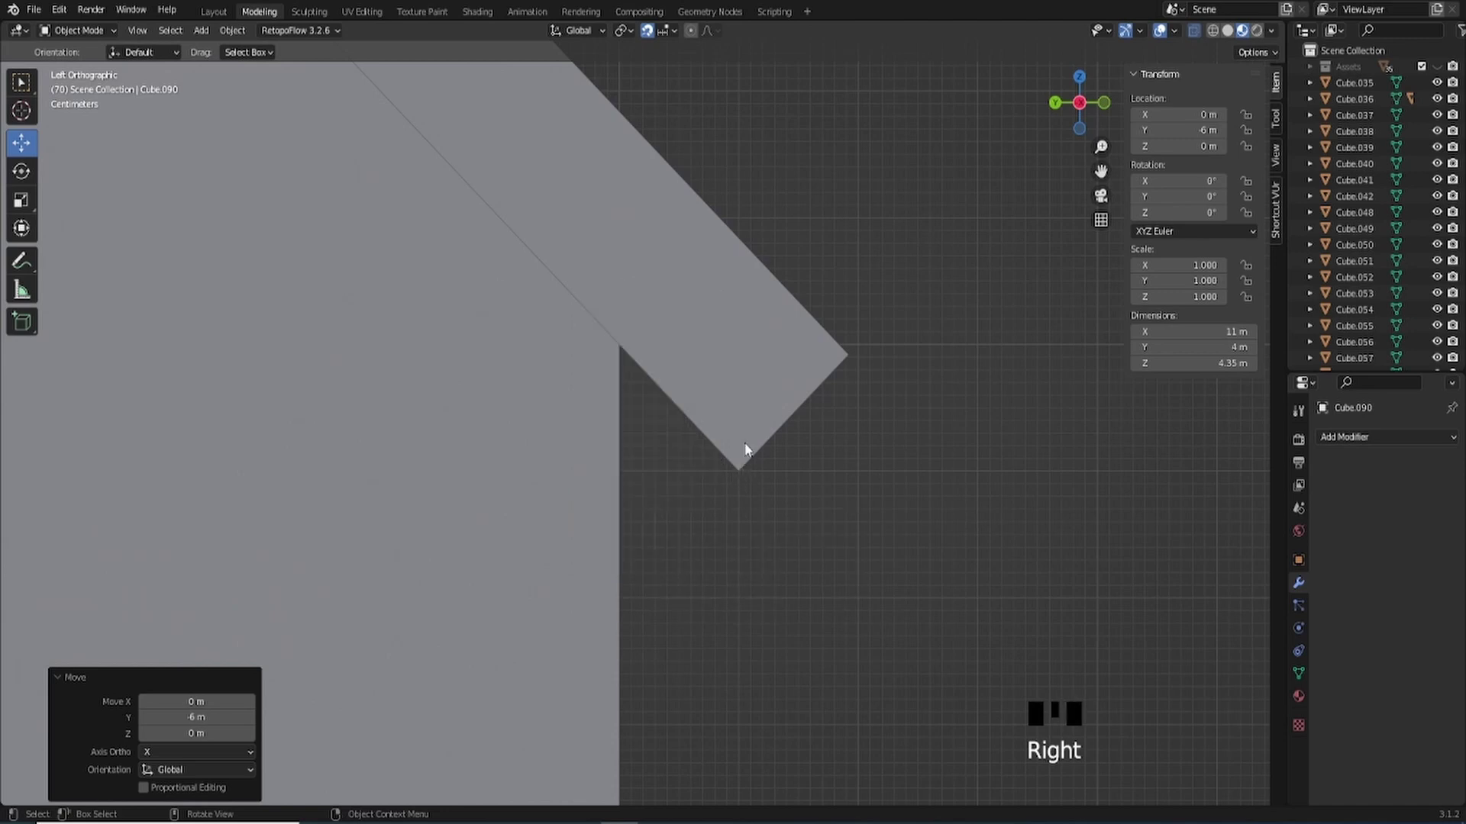
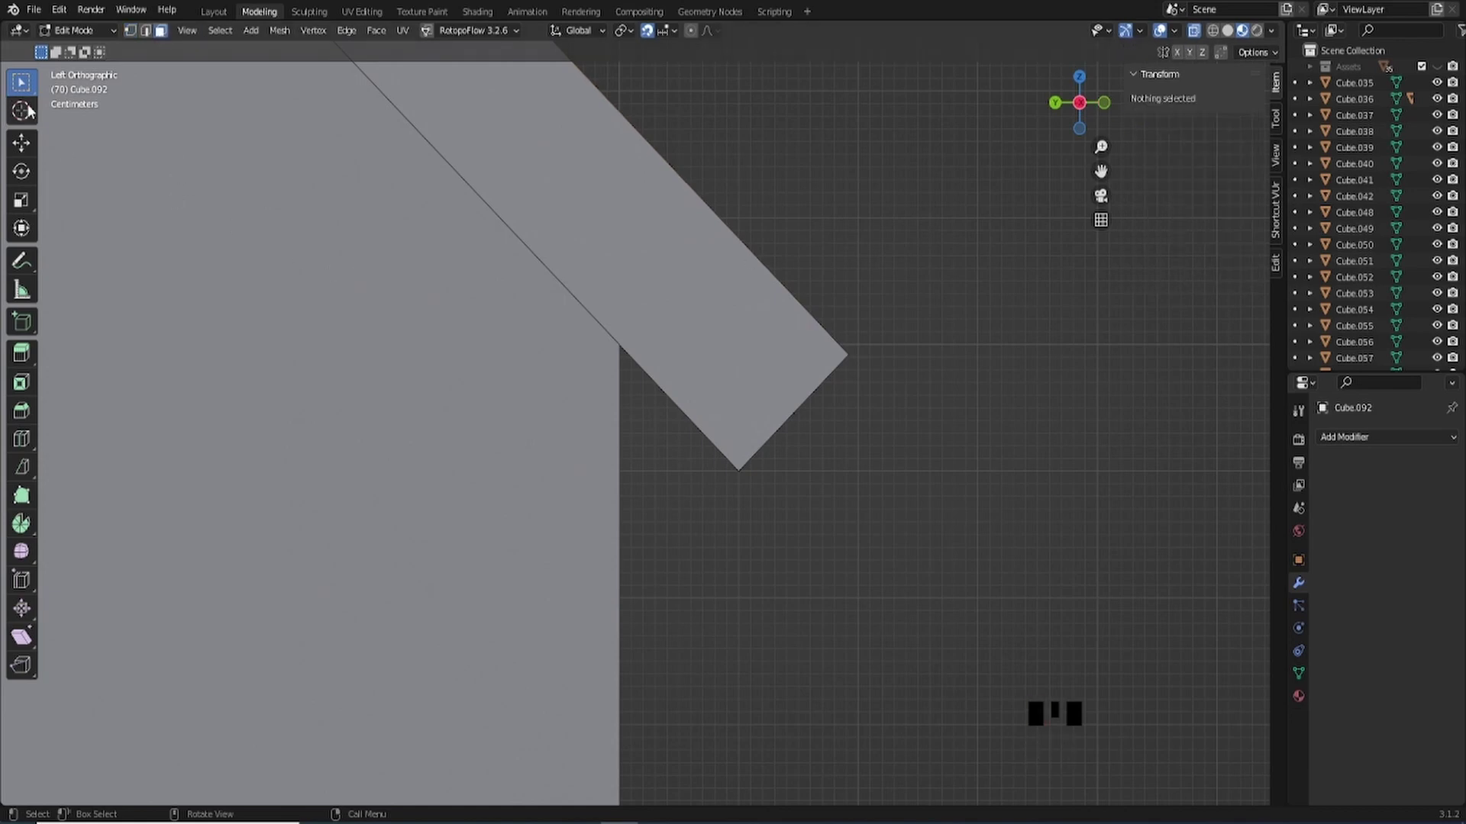
- Bisect the slab vertically at the tip, delete the overhang, and scale the cut-end vertices to Y 0
scroll(down, 3)
scroll(up, 3)
scroll(up, 3)
key(a)
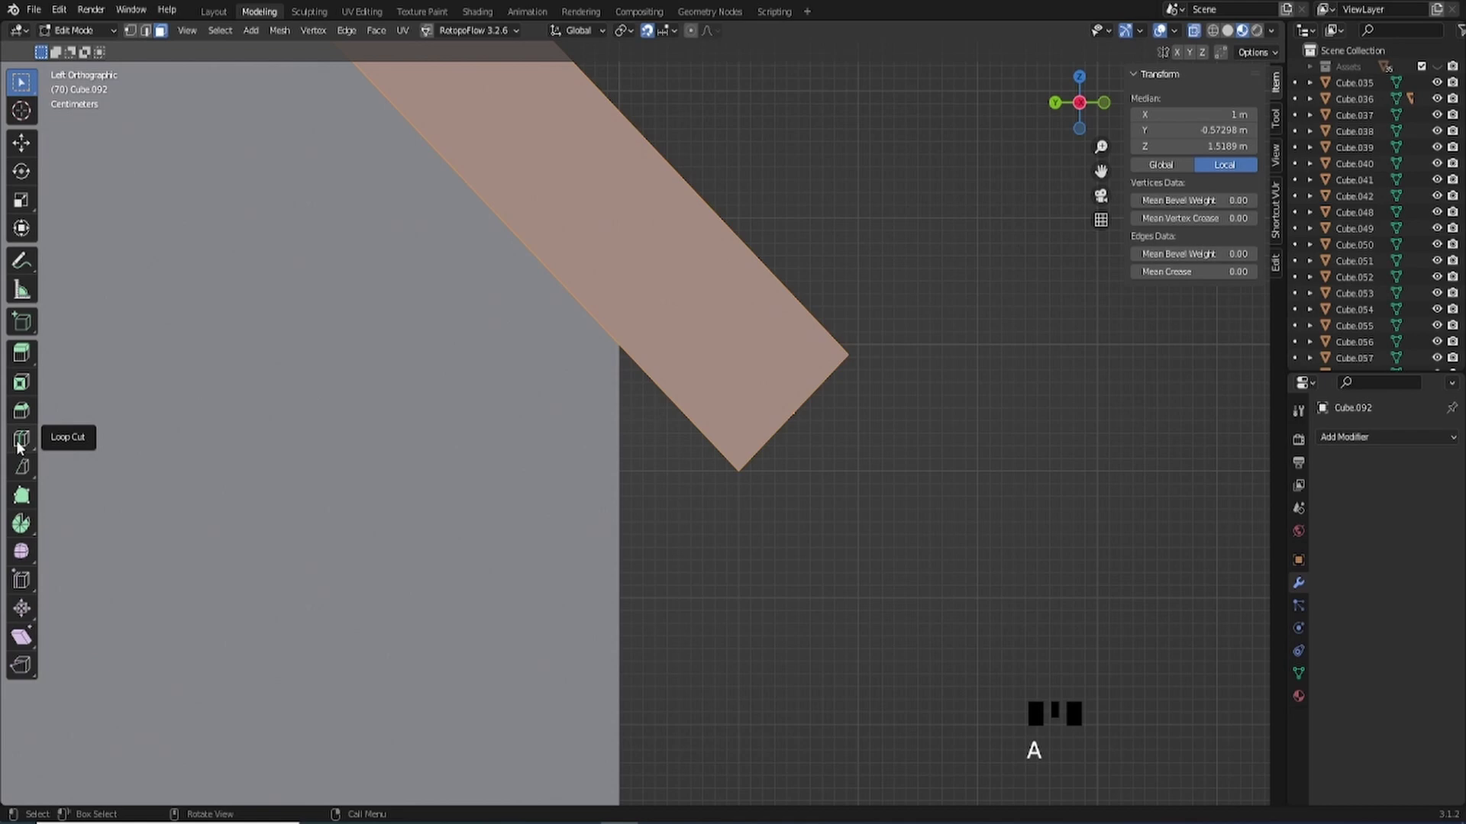
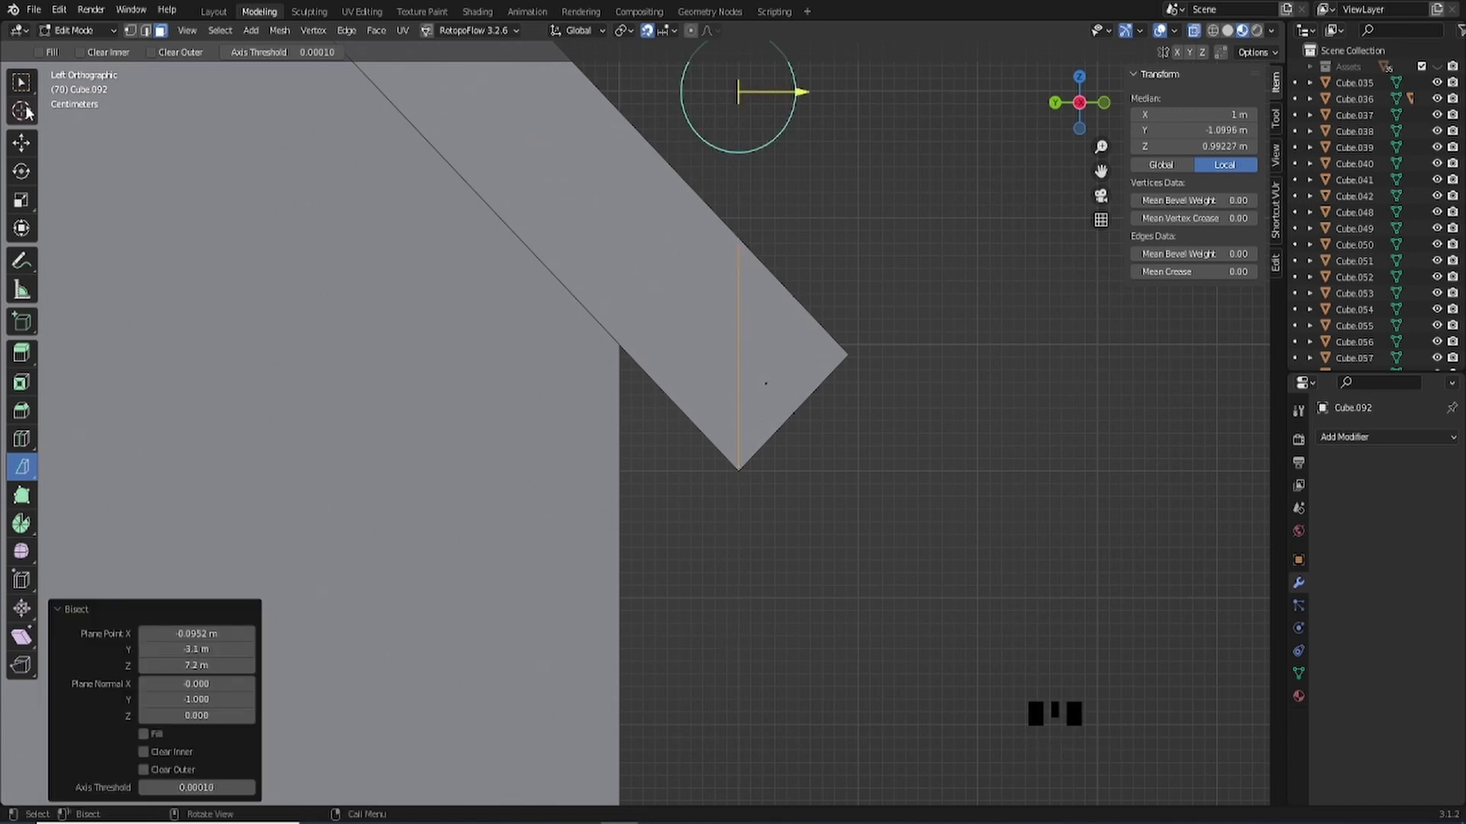
click(25, 87)
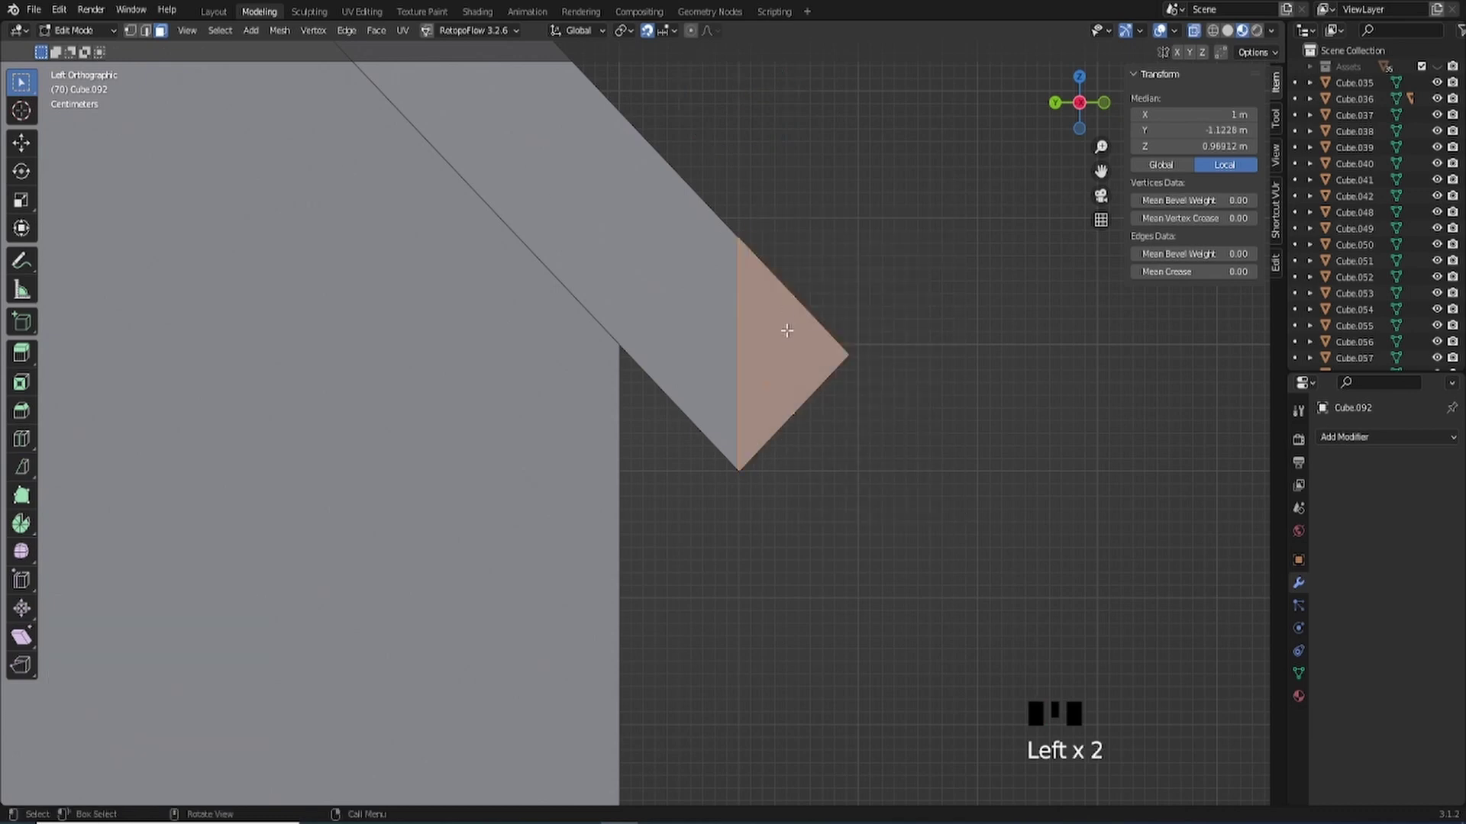
key(x)
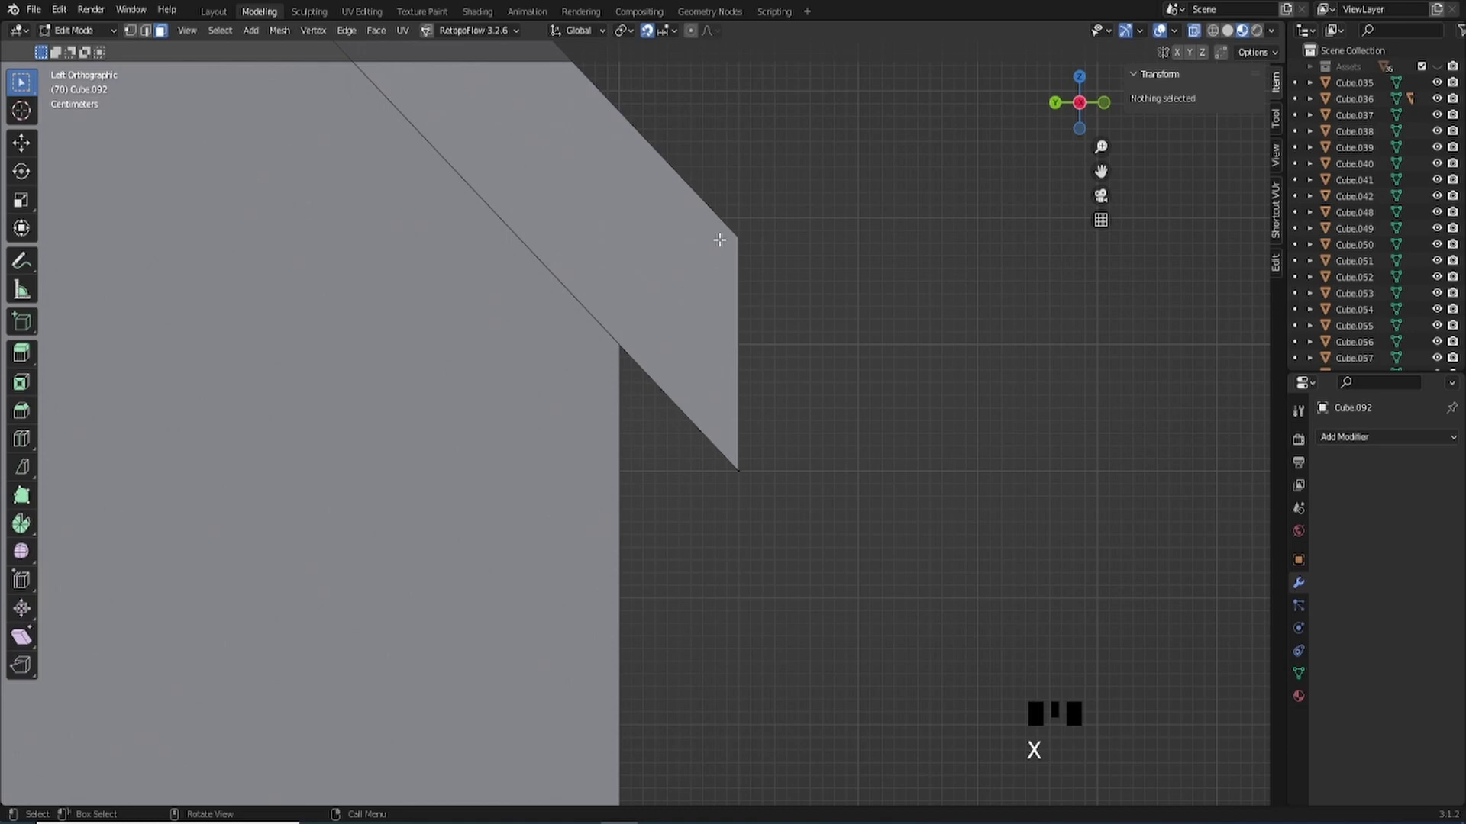
click(133, 33)
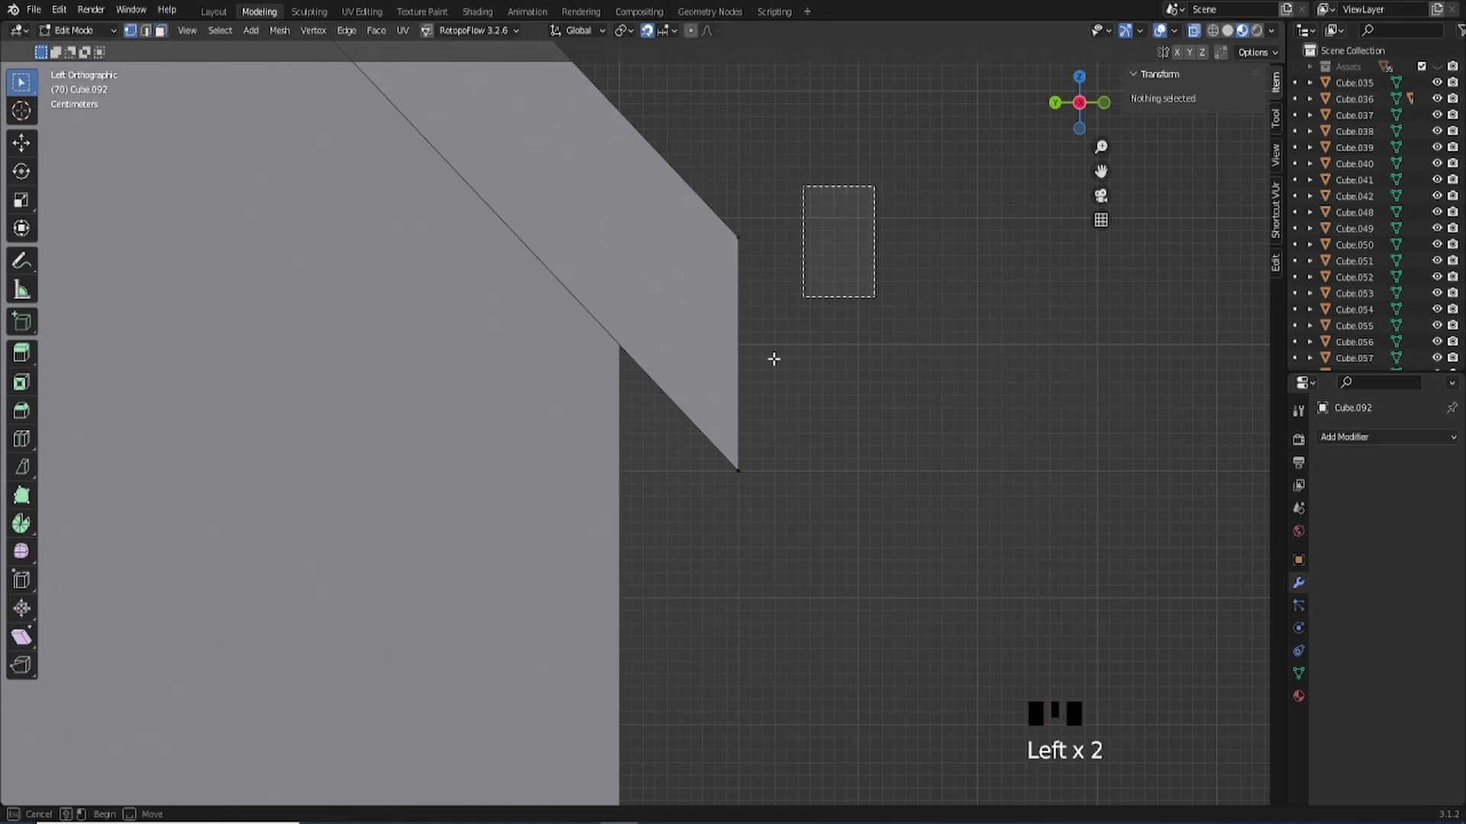
scroll(up, 3)
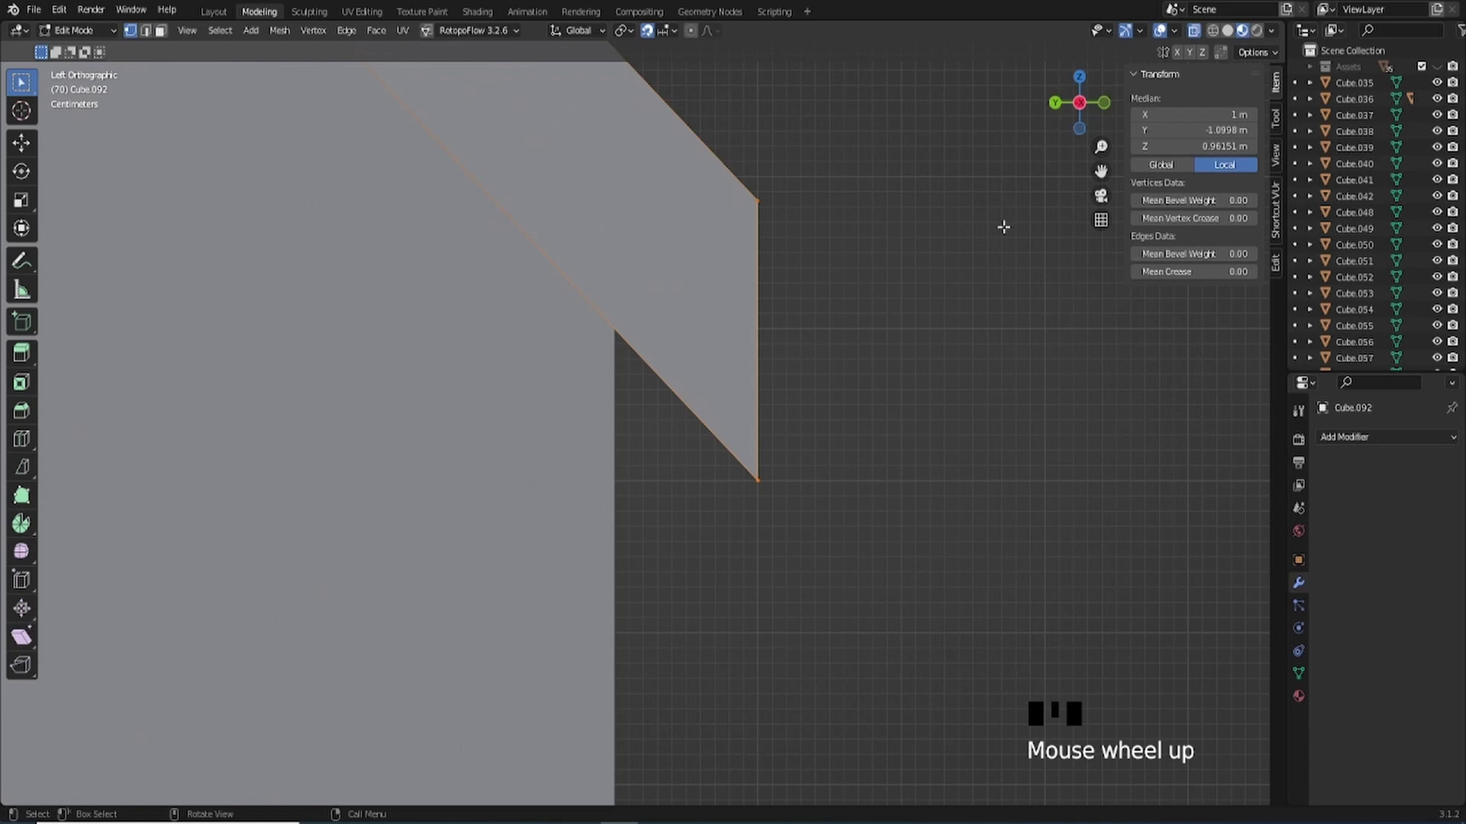
key(s)
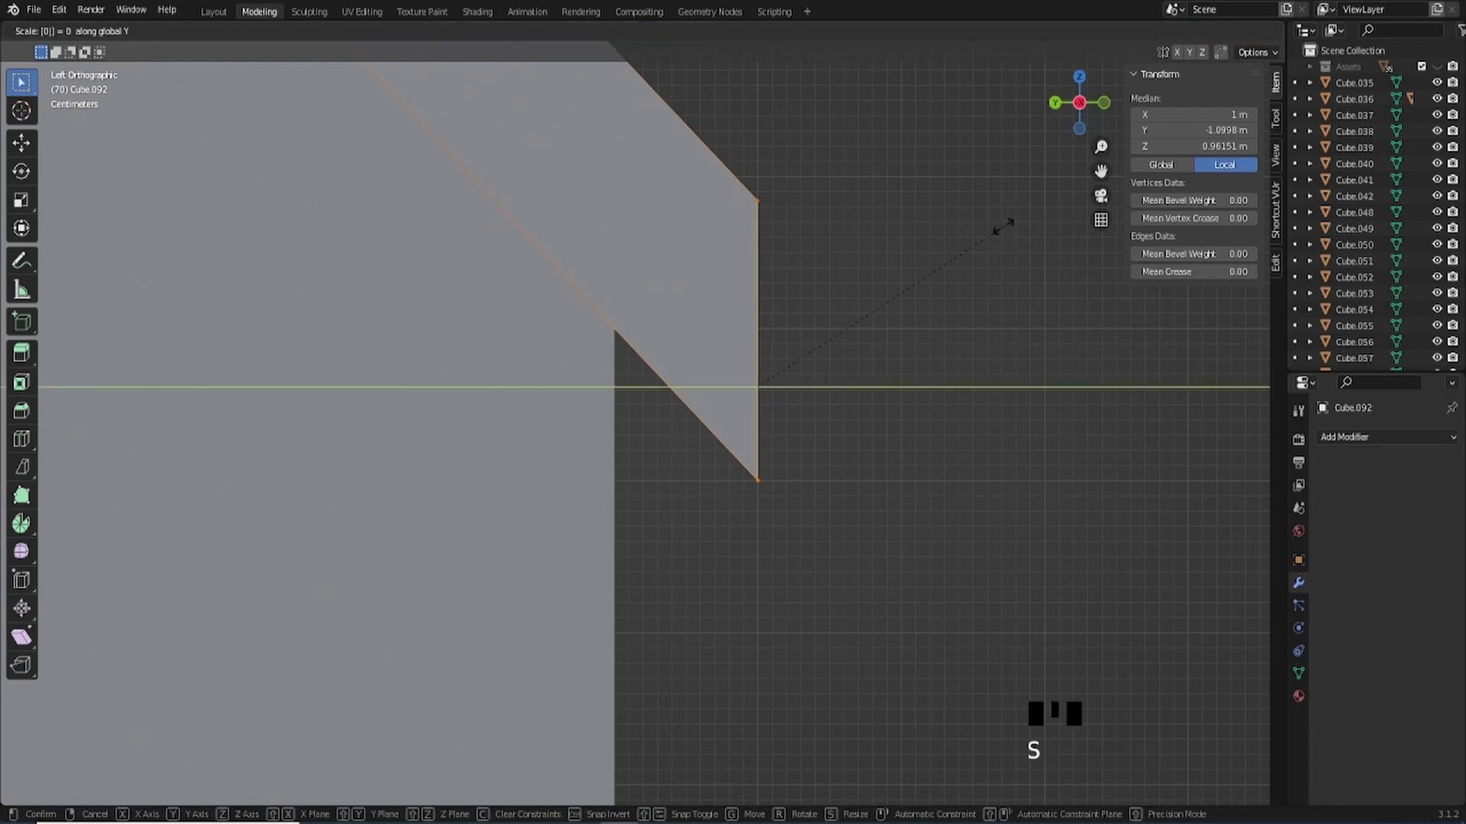
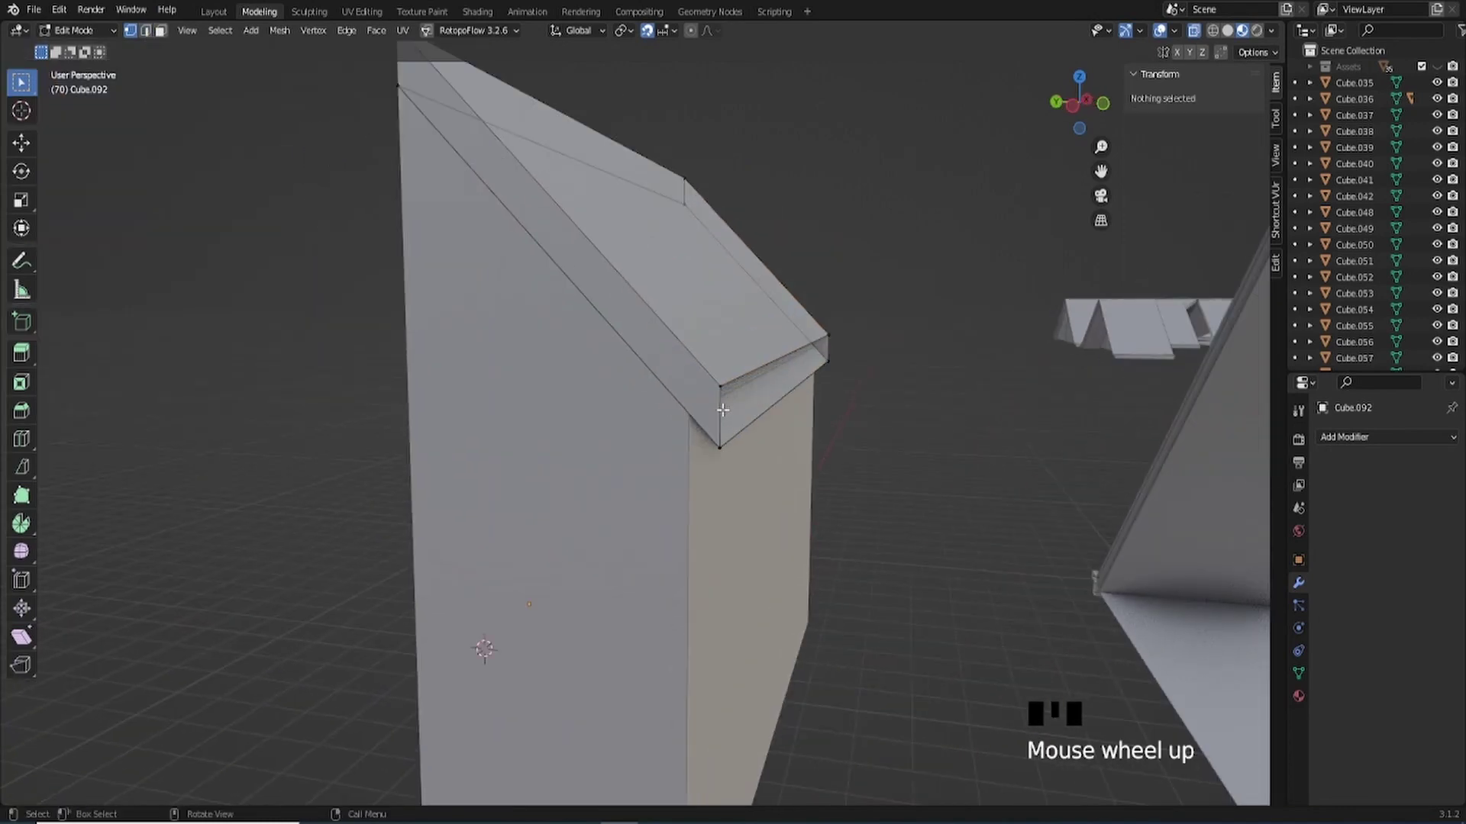
- Extrude the slab's flat cut end outward along Y as a trim strip, about 9.5 cm
click(726, 407)
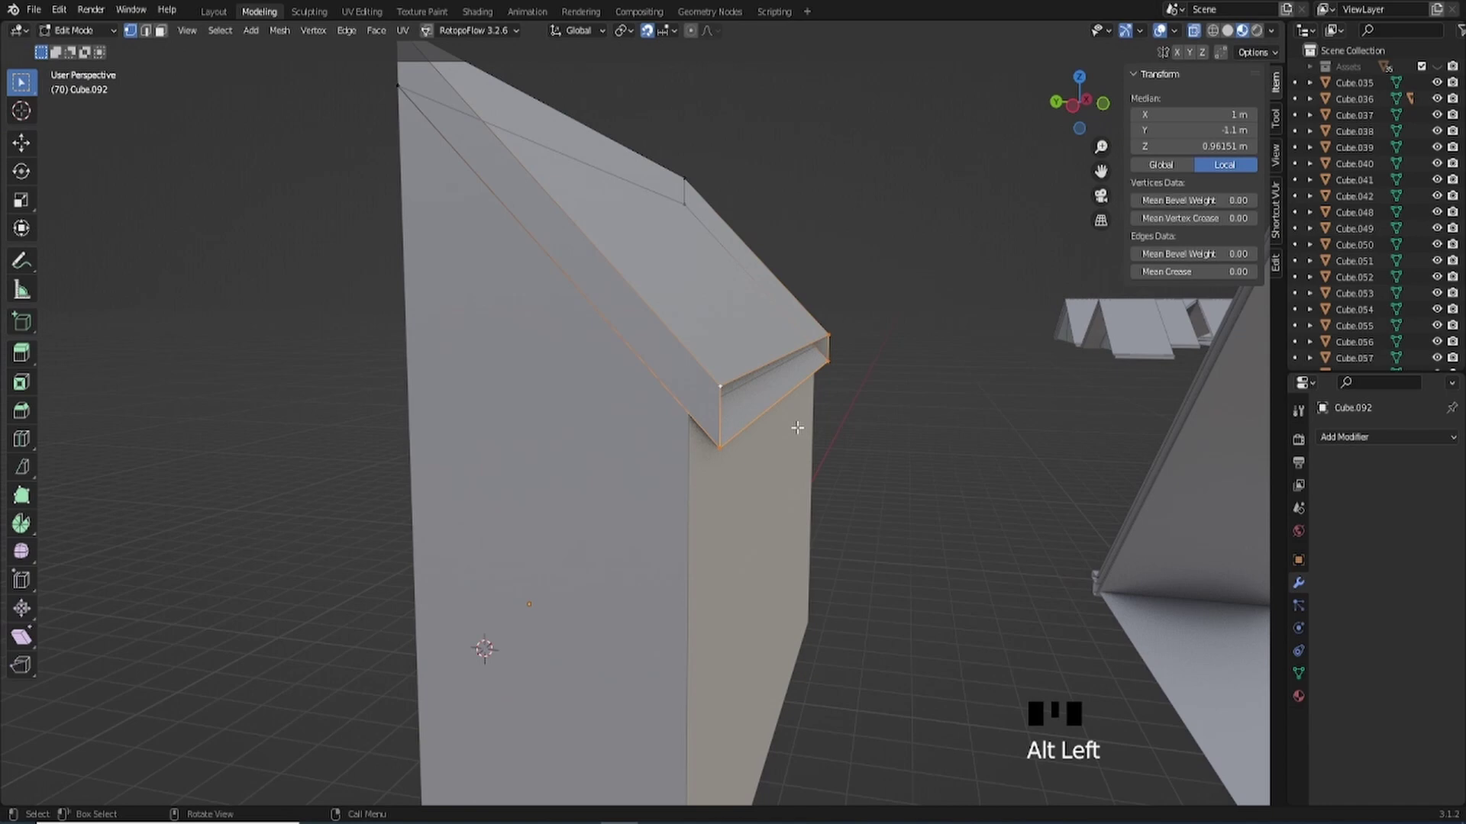
key(2)
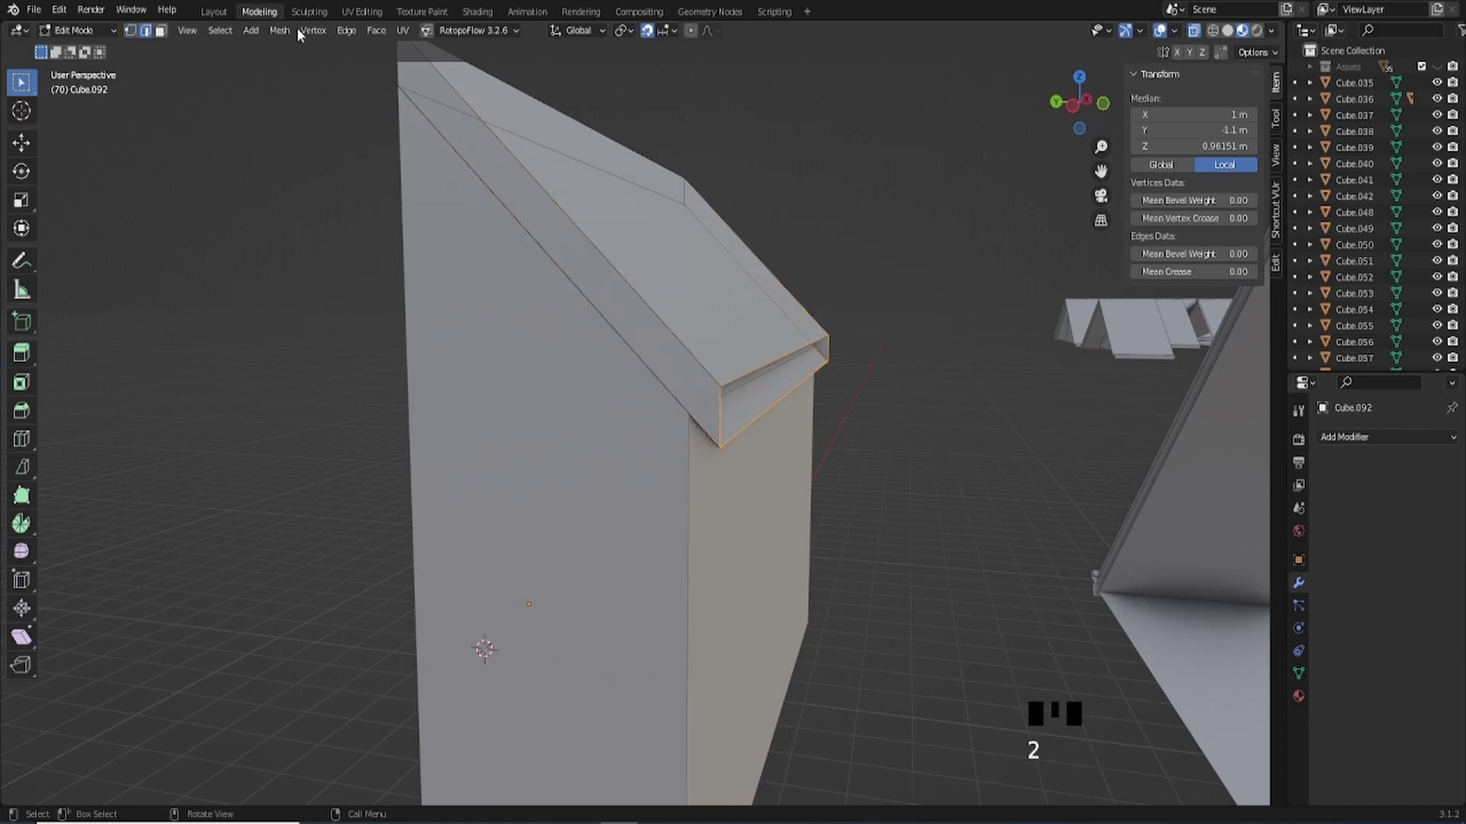
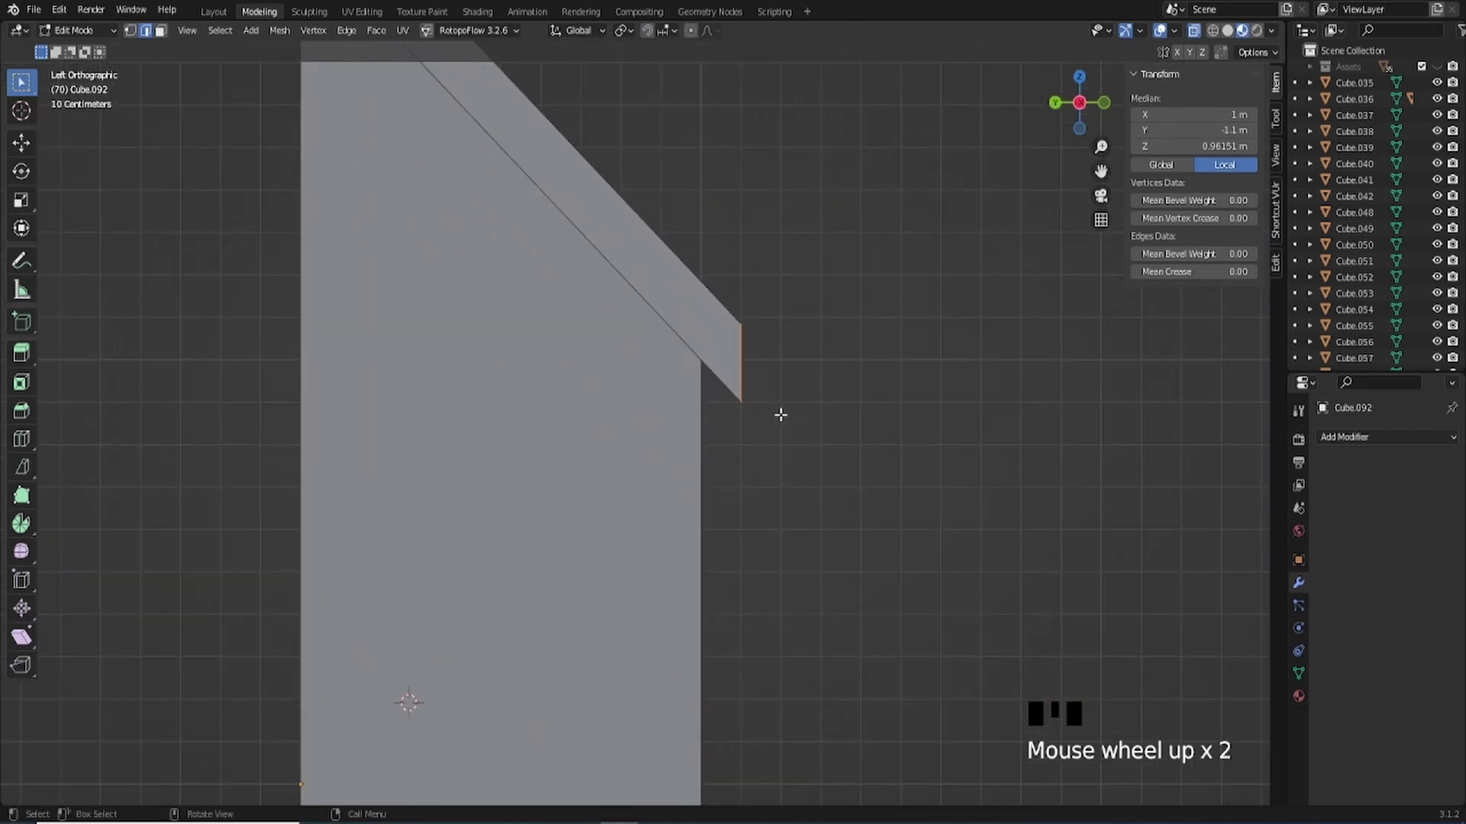
key(e)
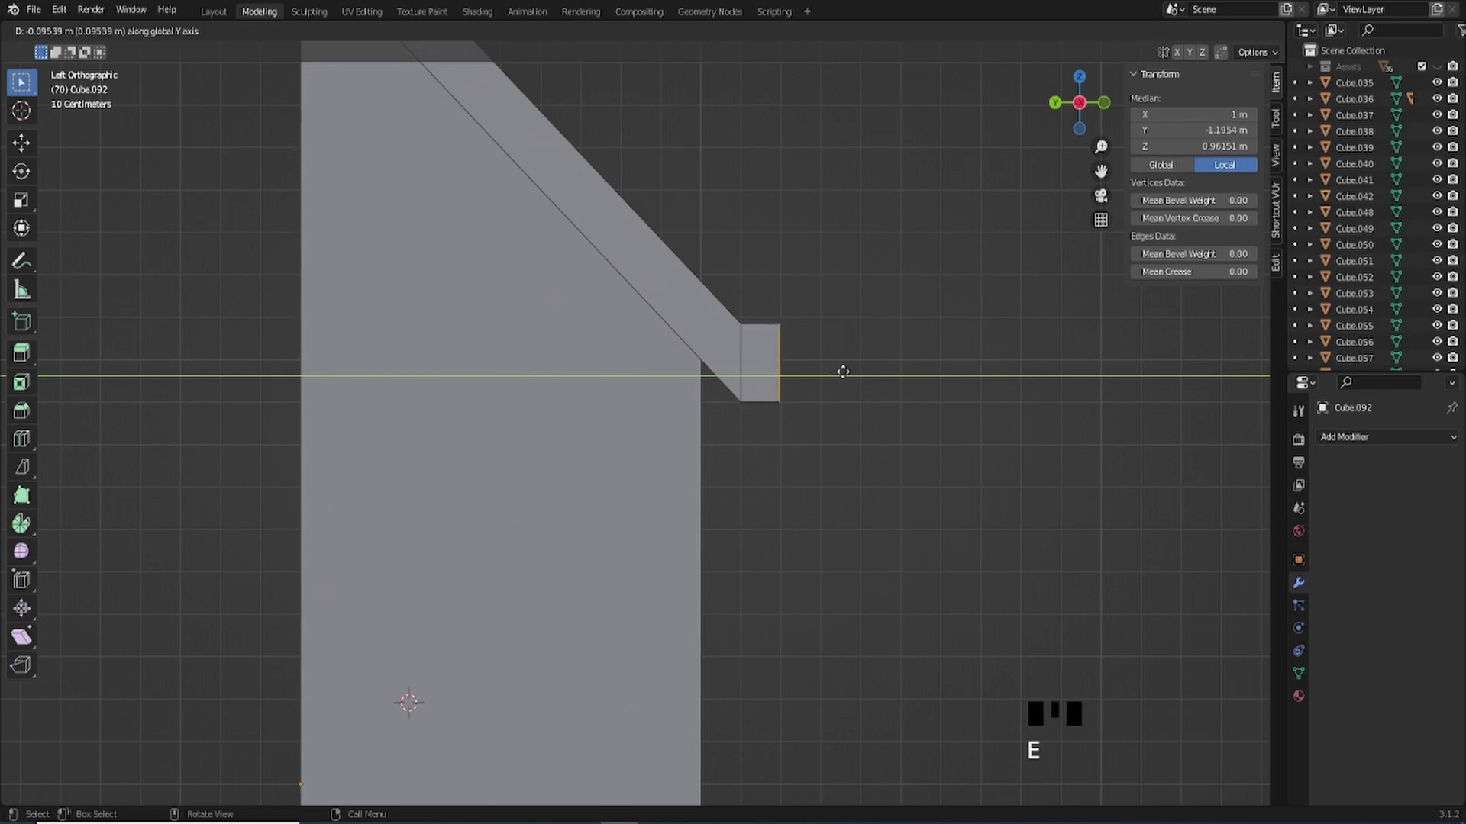
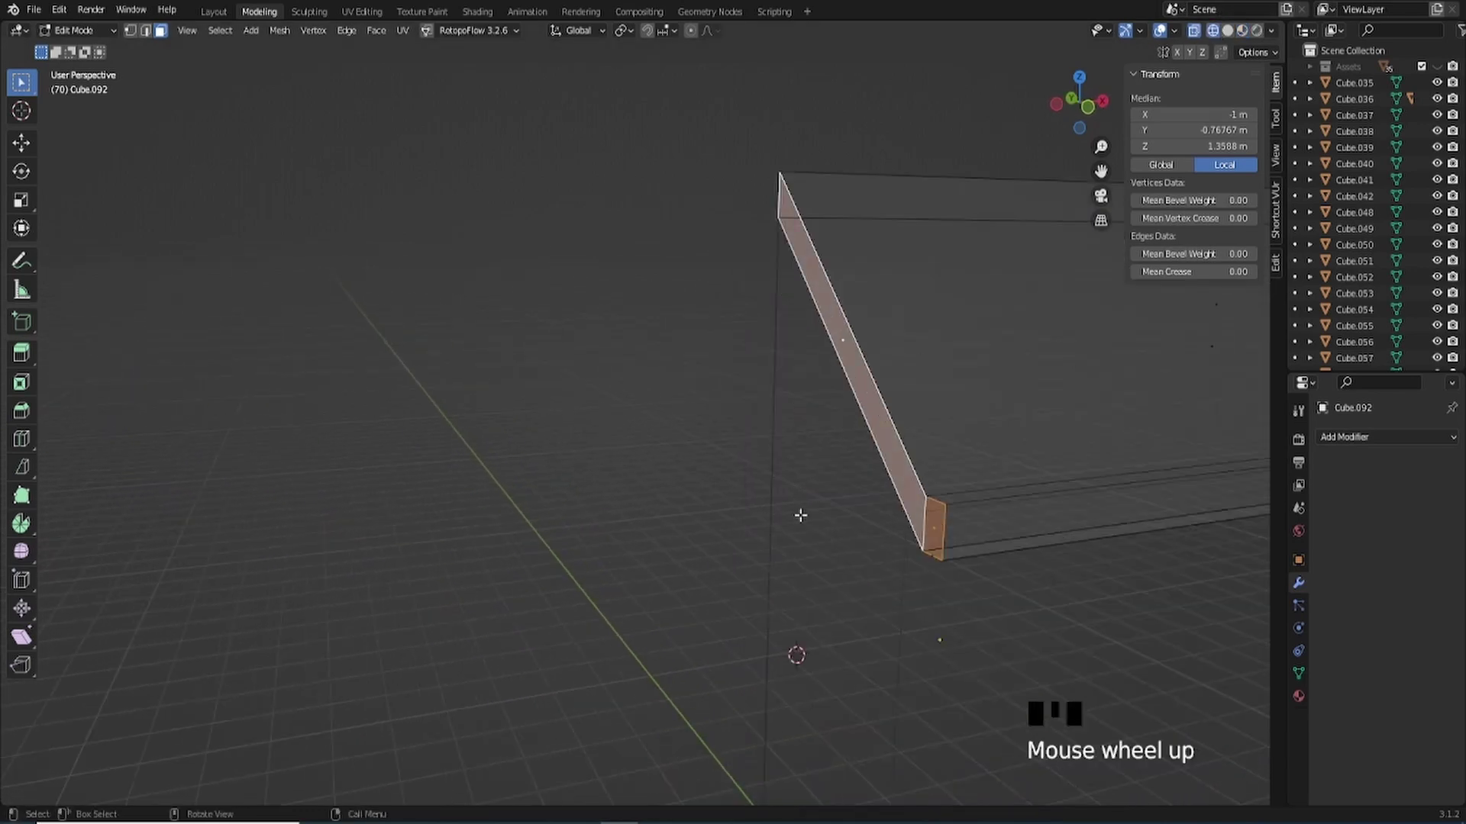
- Push the near end of the gable trim strip outward along X, about 14 cm past the roof
drag(1200, 38, 1216, 39)
click(1236, 34)
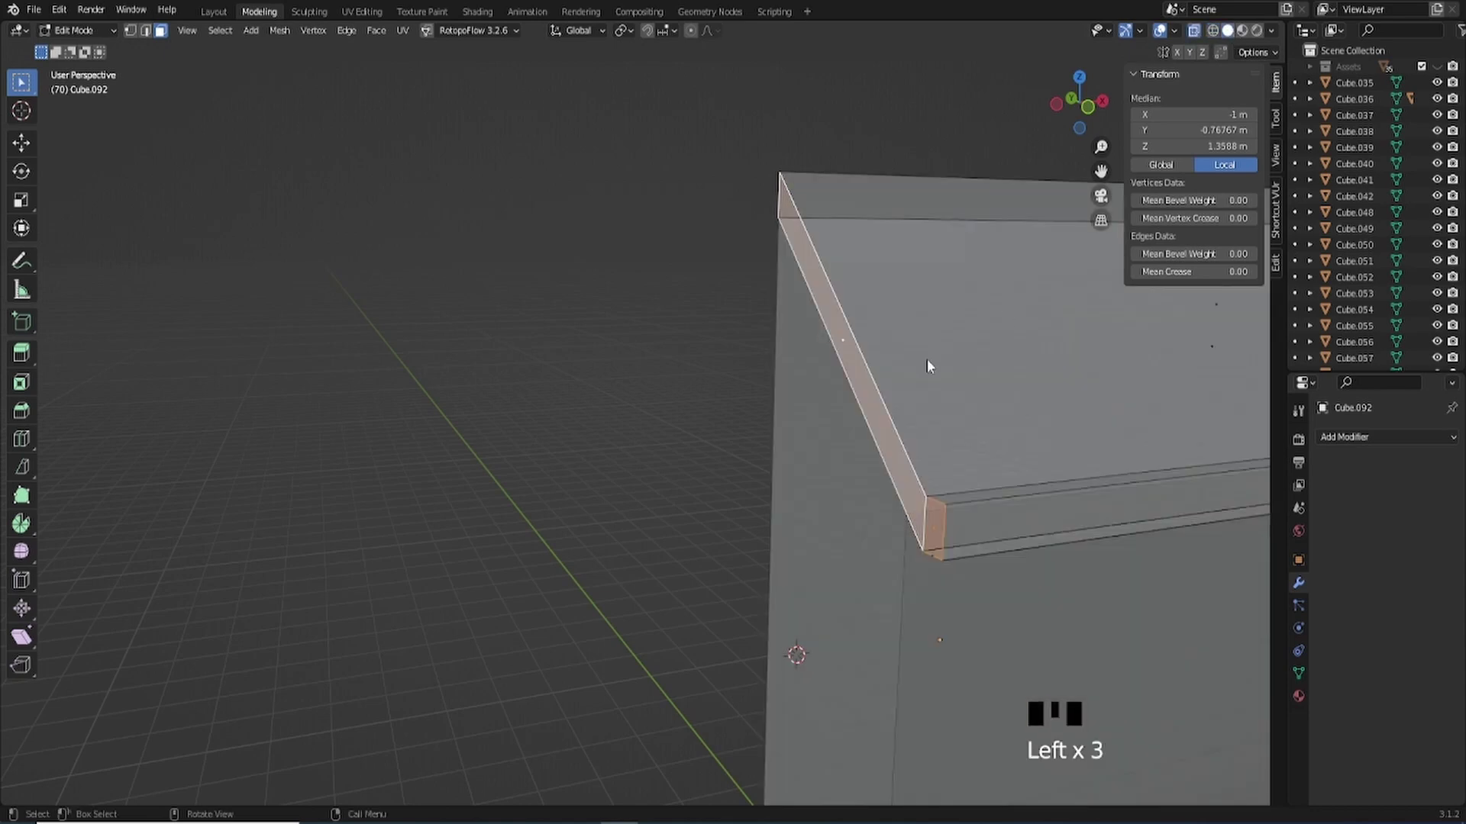
drag(1201, 38, 848, 405)
drag(848, 406, 824, 270)
key(g)
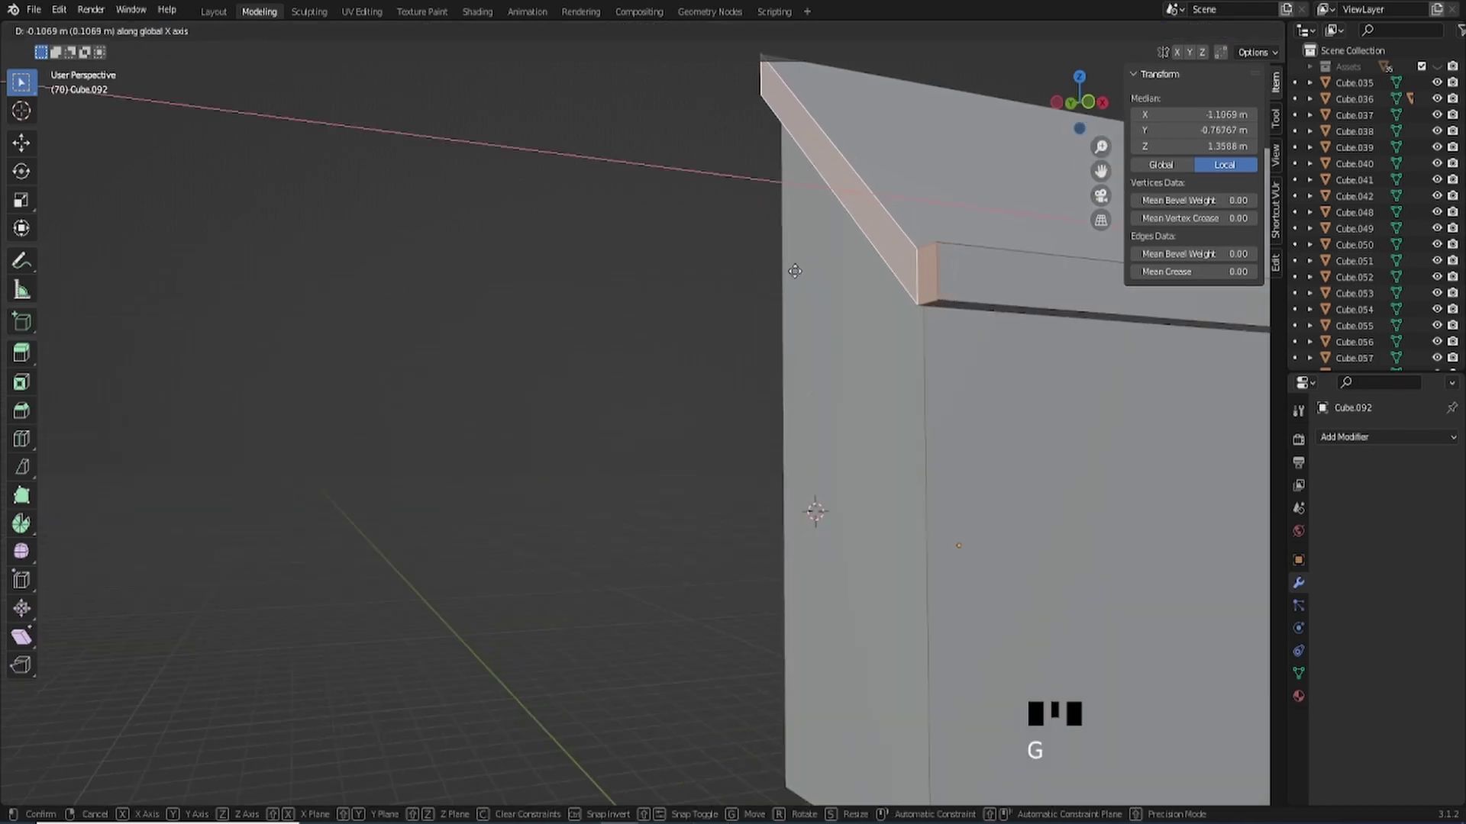
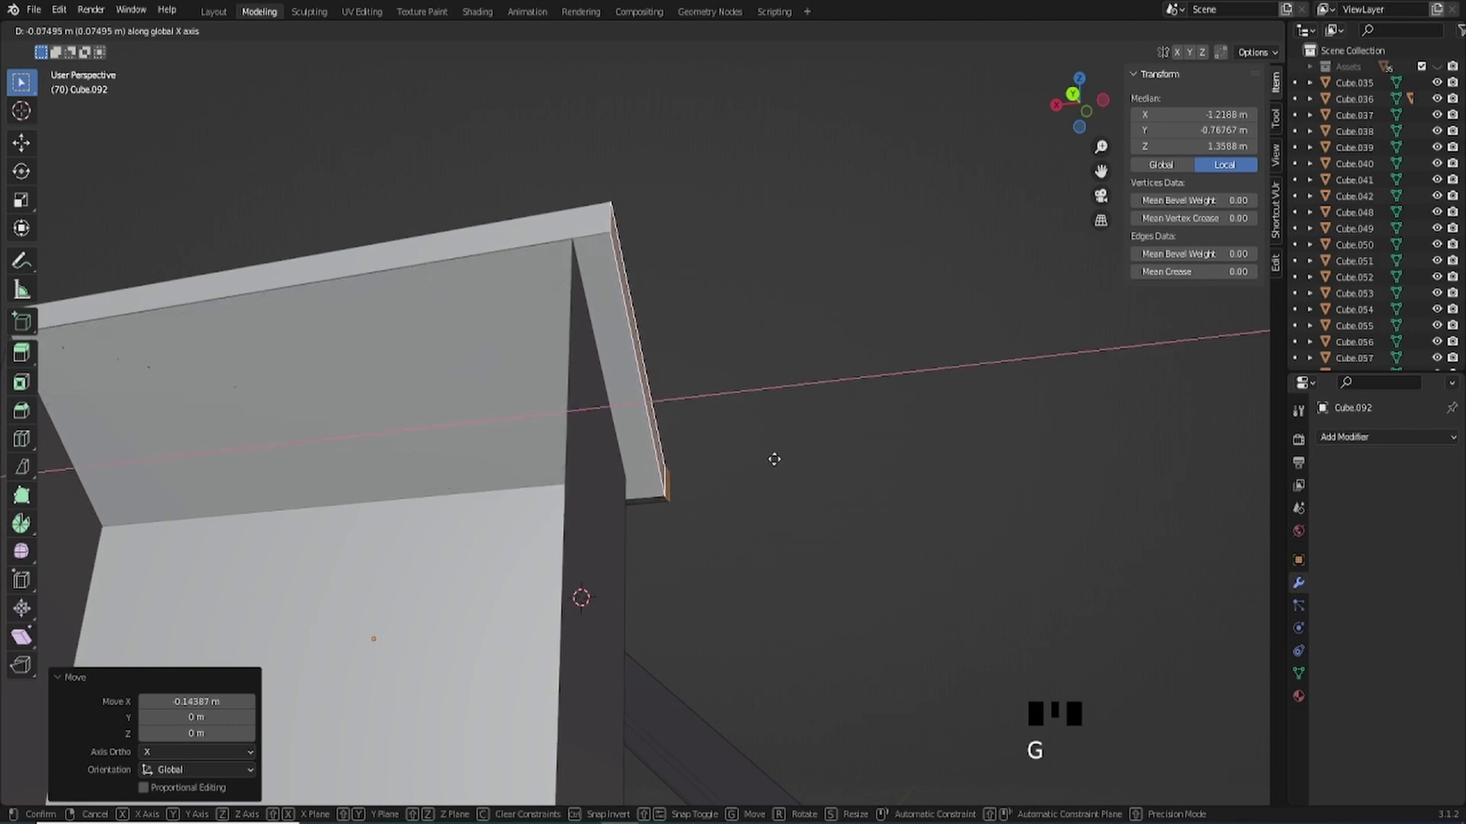
- Extend the far end of the trim strip outward along X past the other roof side
drag(707, 452, 668, 466)
scroll(down, 3)
drag(649, 488, 583, 459)
scroll(up, 3)
middle_click(595, 462)
scroll(up, 3)
key(g)
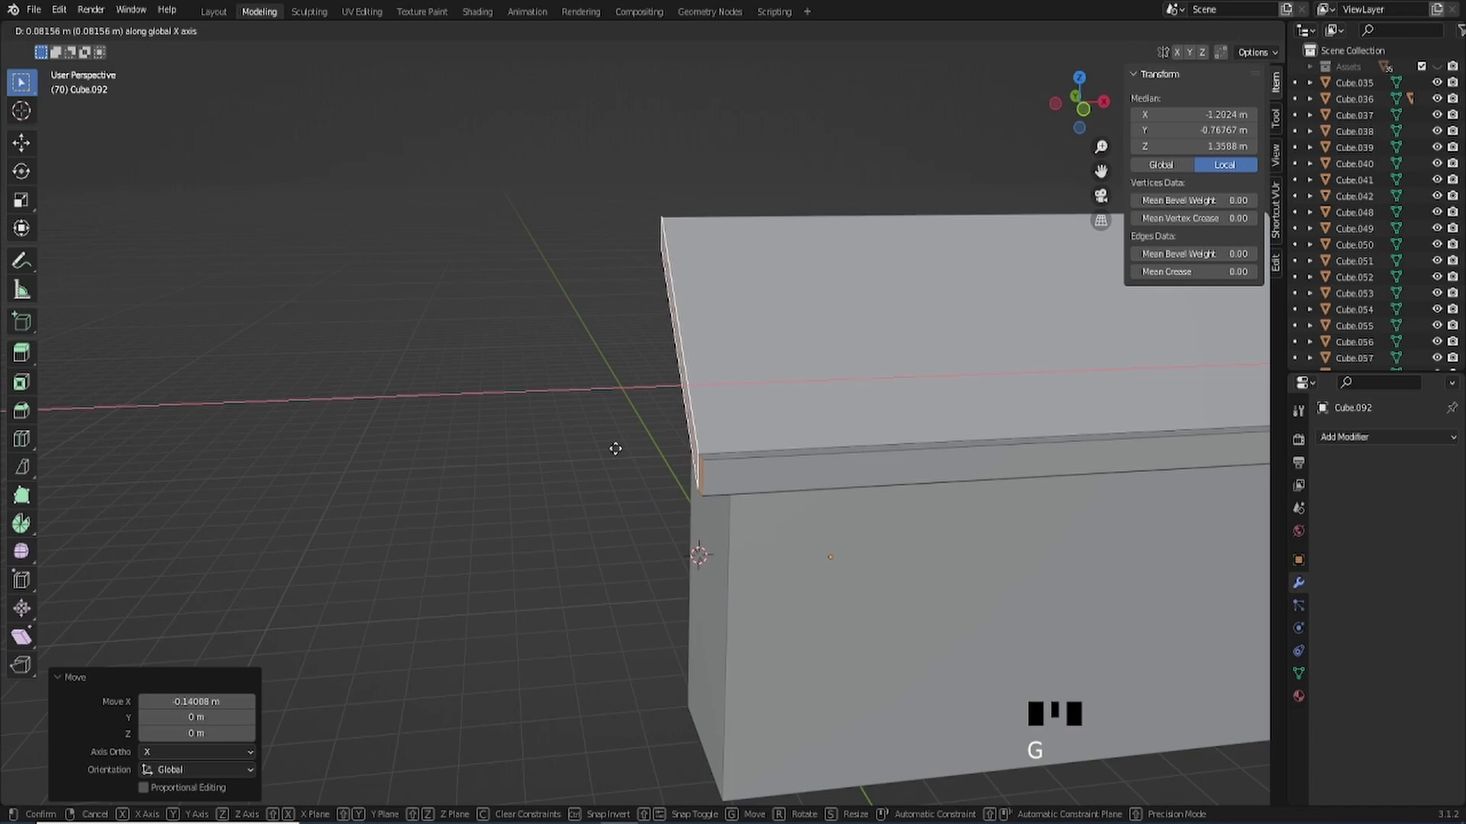
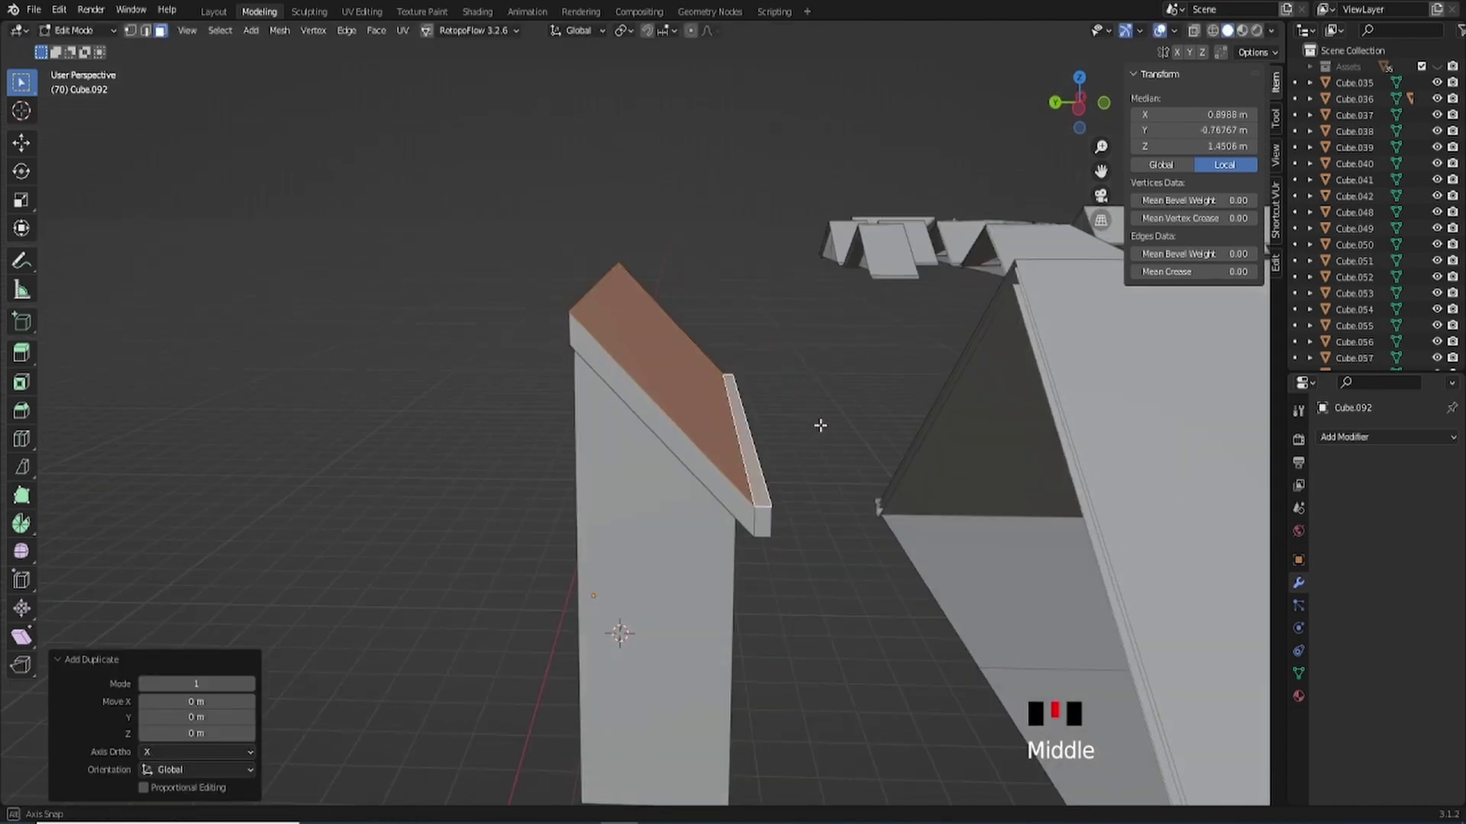
- Separate the duplicated roof top face into its own object, Cube.093, about 4.2 × 1.2 m
scroll(up, 3)
key(p)
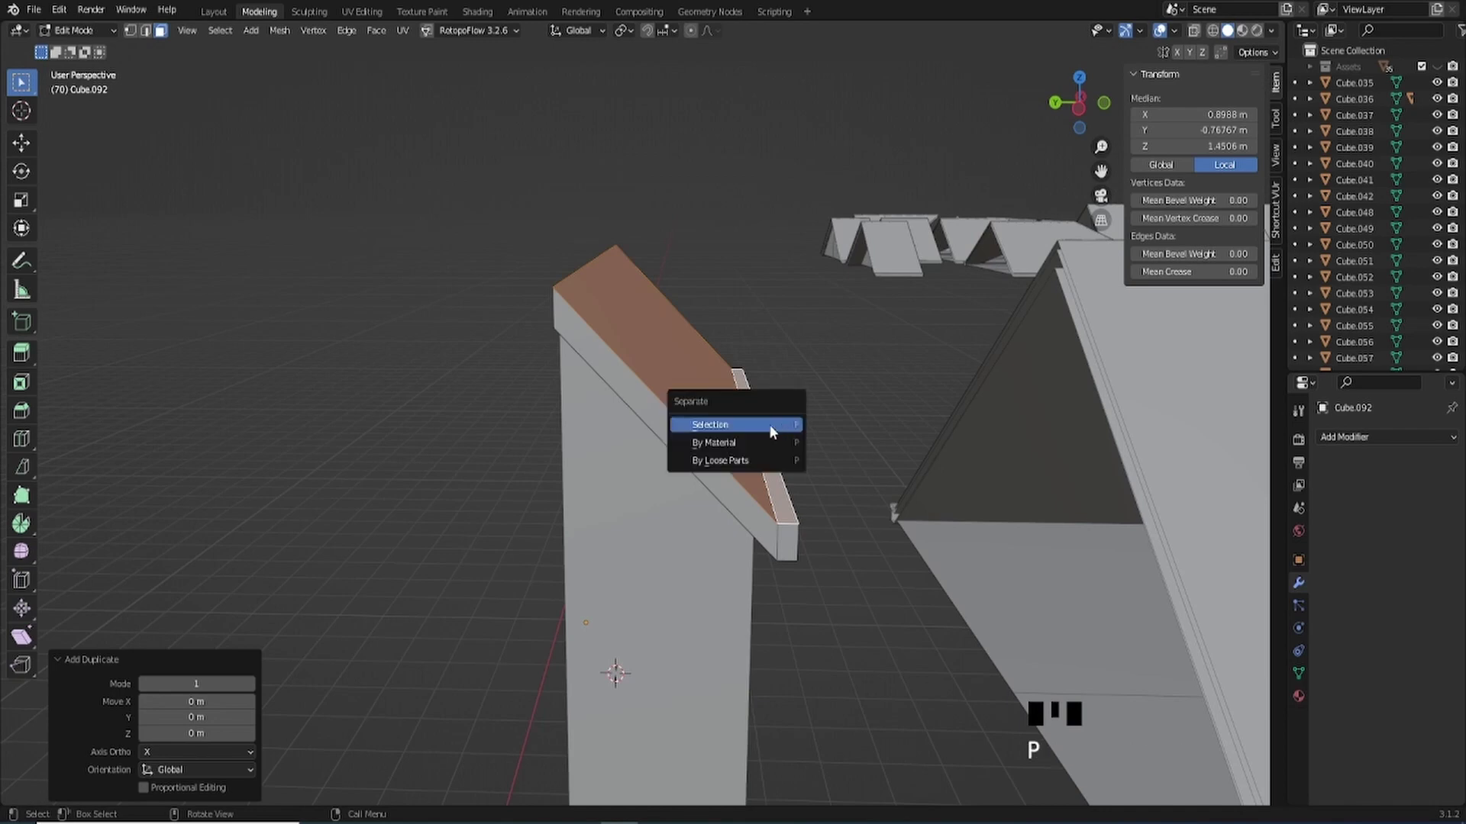
key(Tab)
click(713, 398)
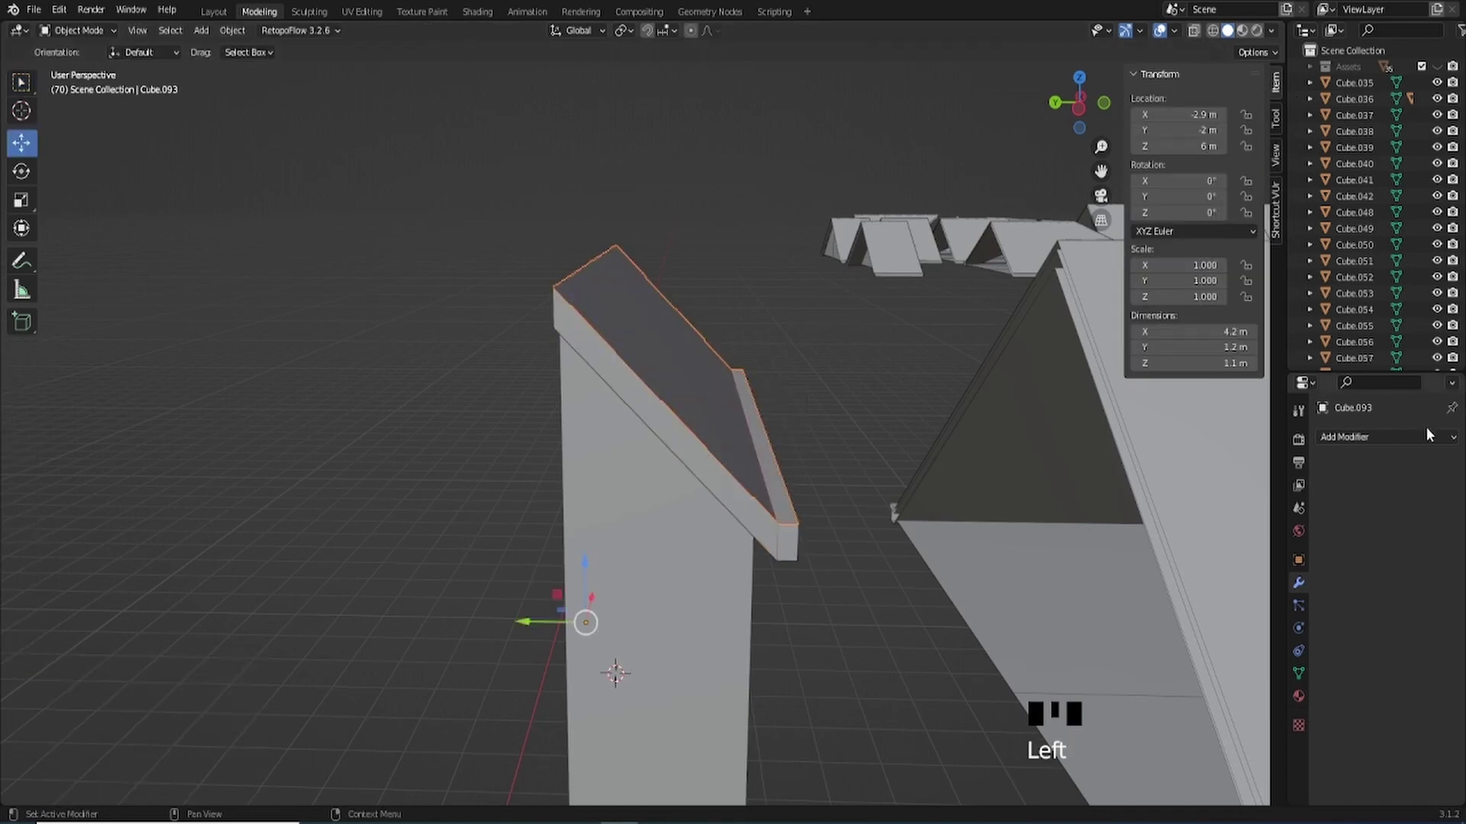
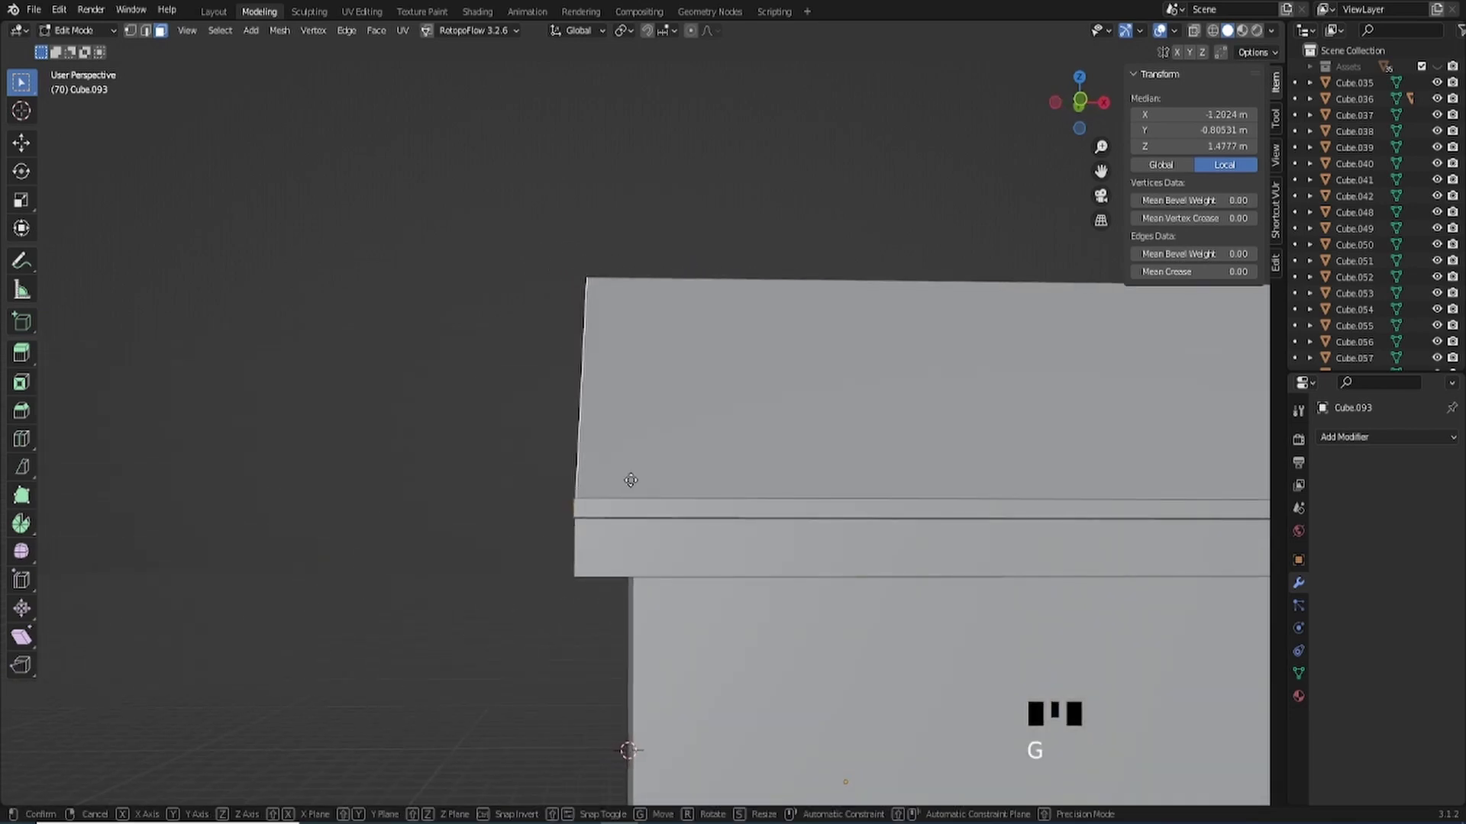
- Move the panel's edges along X at each end so they line up with the roof ends
drag(627, 479, 650, 244)
key(g)
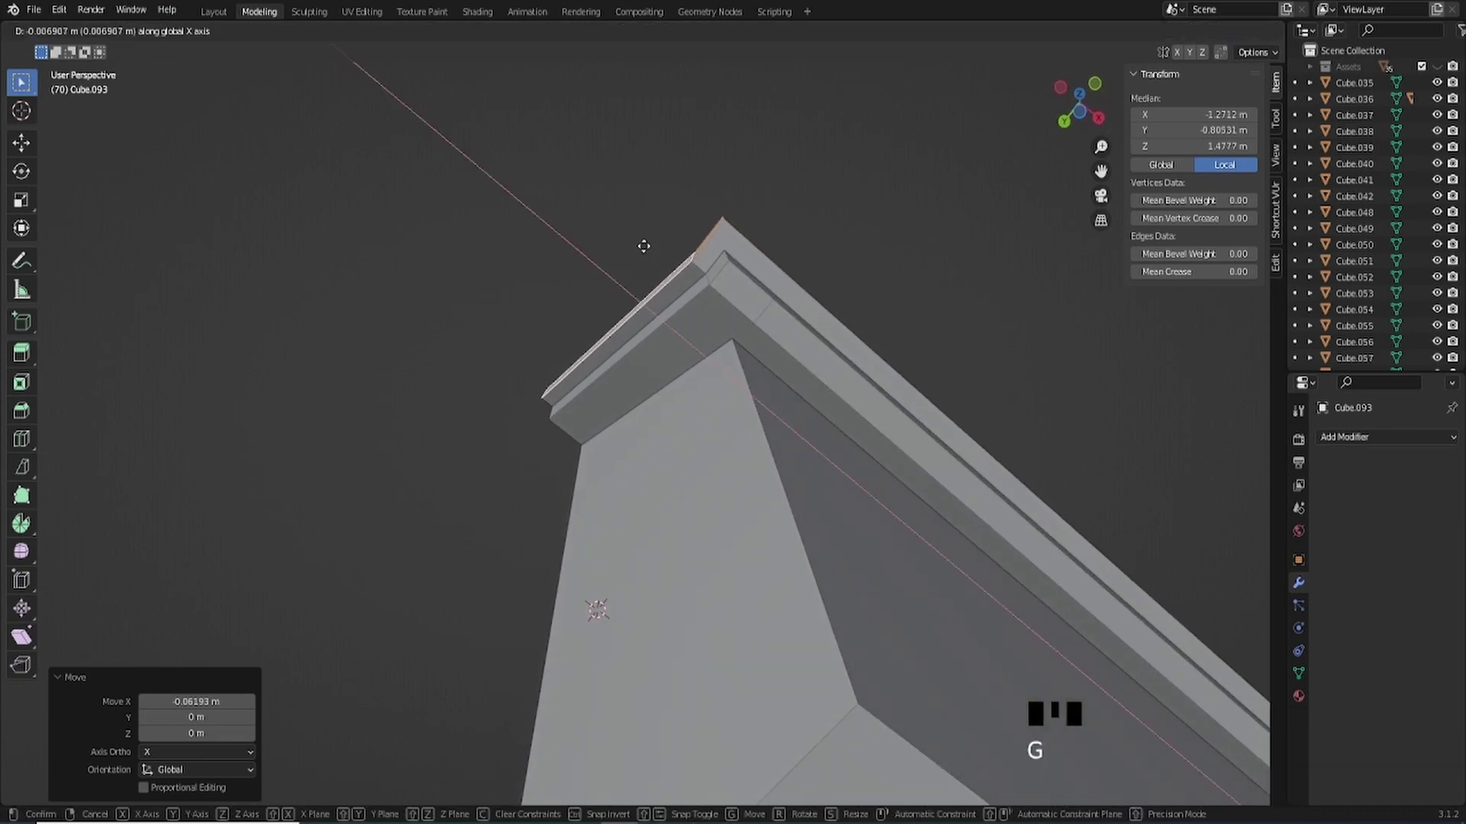
scroll(down, 3)
drag(693, 262, 760, 433)
scroll(up, 3)
middle_click(757, 440)
key(Tab)
click(798, 604)
- Duplicate the roof panel object as Cube.094, sliding it about 0.66 m along X
key(shift+d)
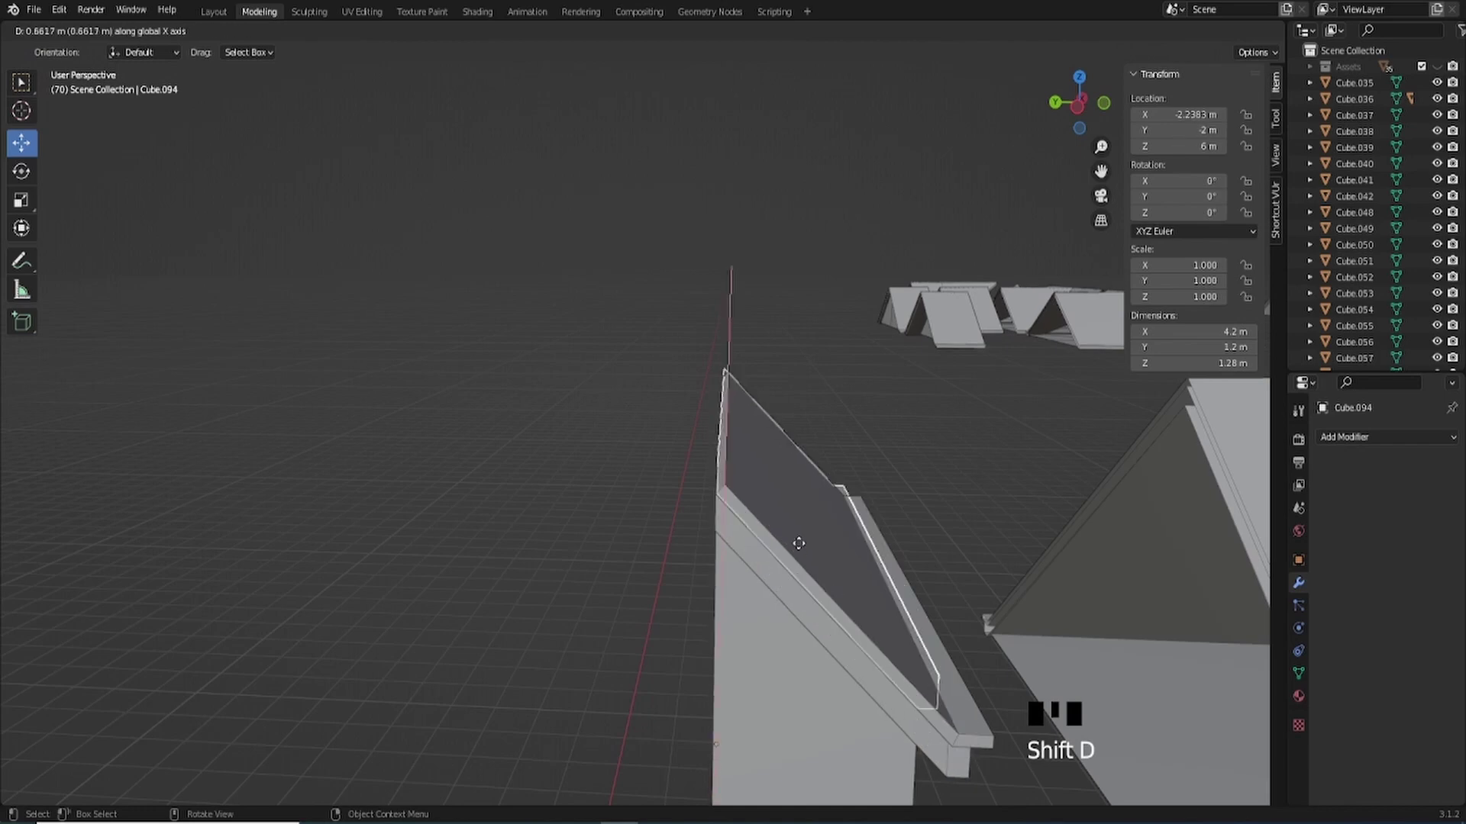
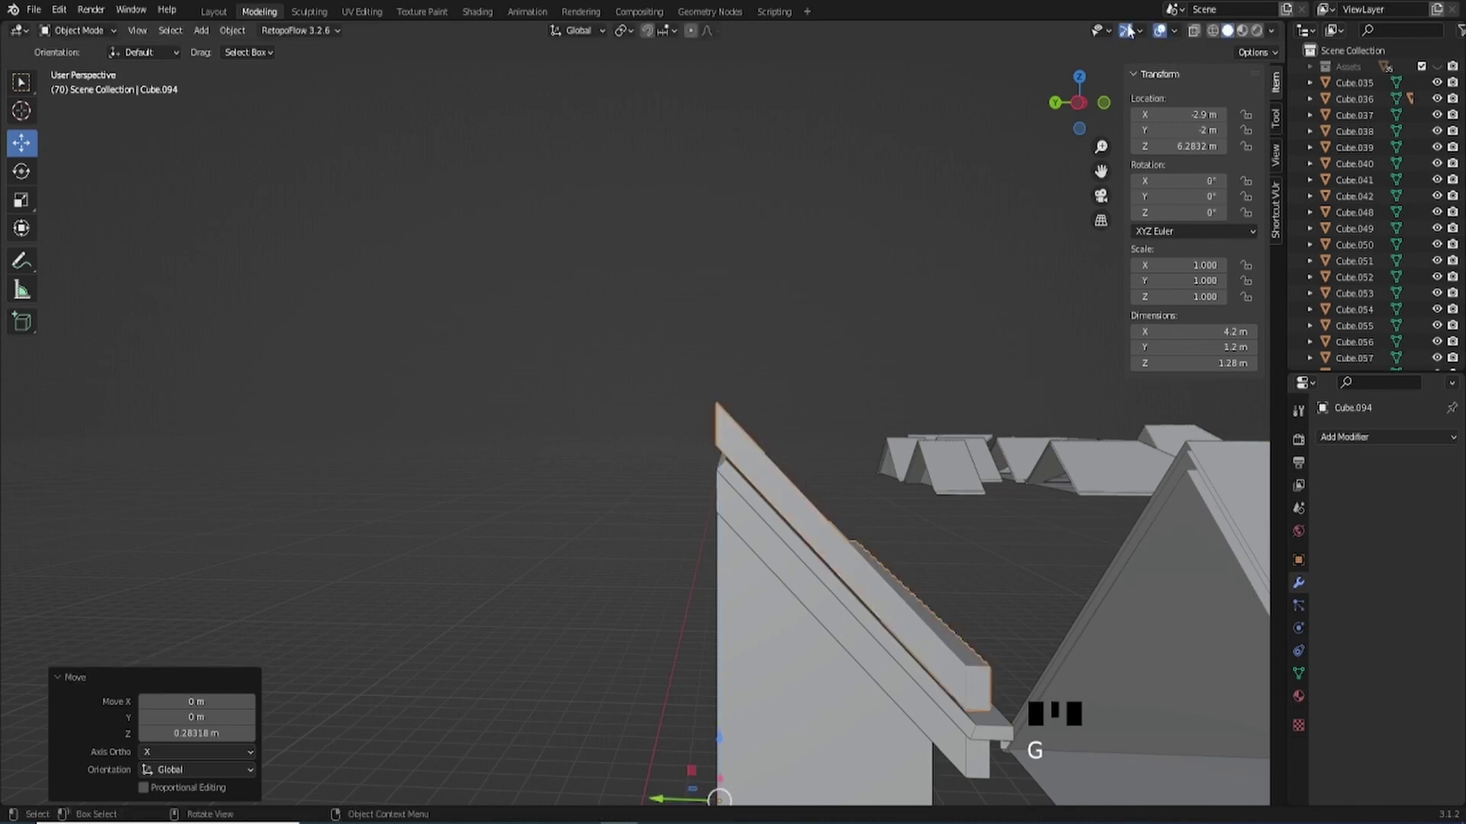
- Raise Cube.094 about 27 cm onto the roof slab and nudge it along Z and Y to sit snugly
click(1082, 111)
scroll(up, 3)
drag(927, 520, 721, 338)
scroll(up, 3)
drag(713, 264, 651, 394)
scroll(up, 3)
scroll(up, 3)
key(g)
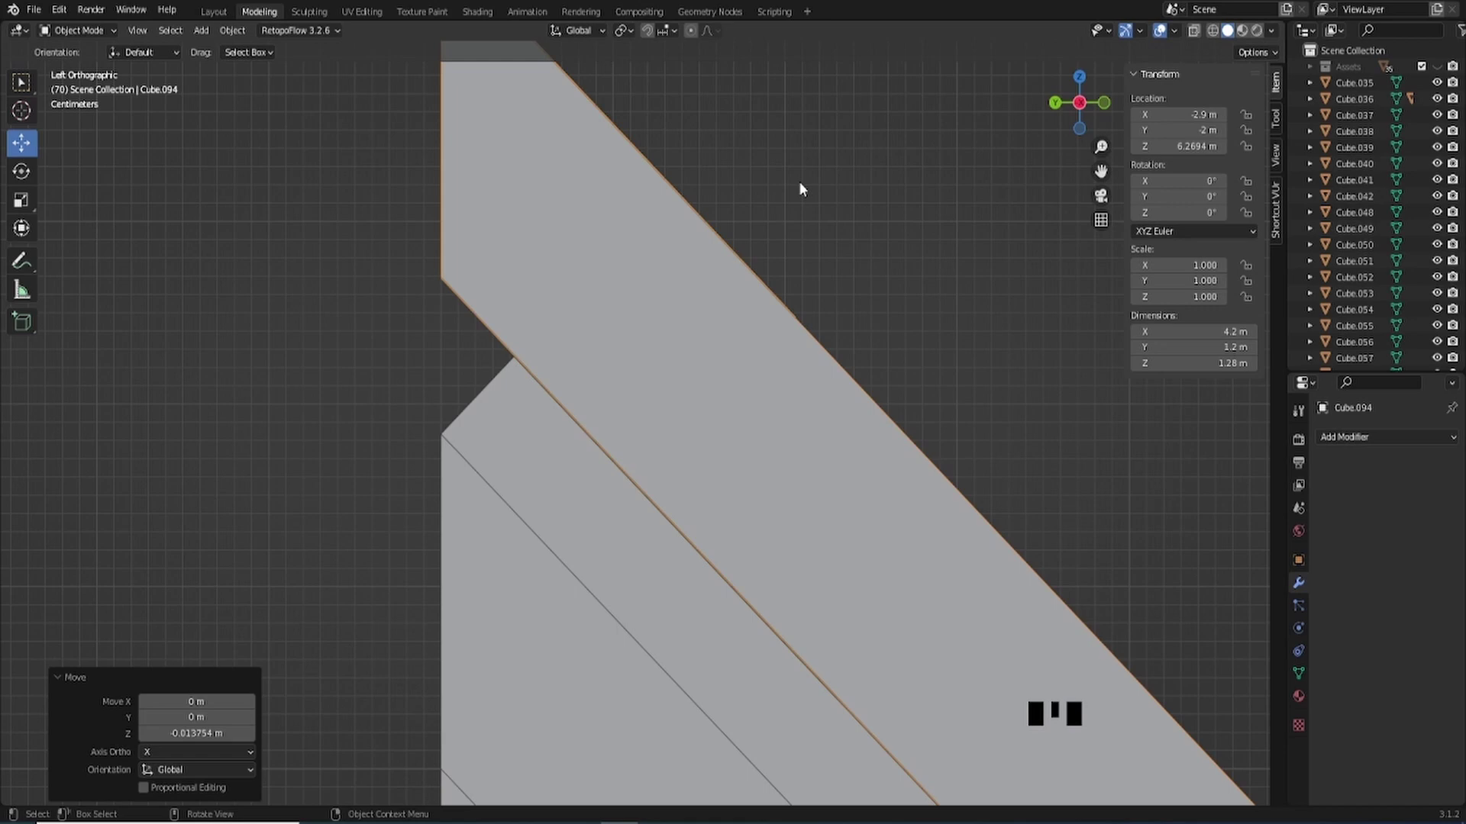
key(g)
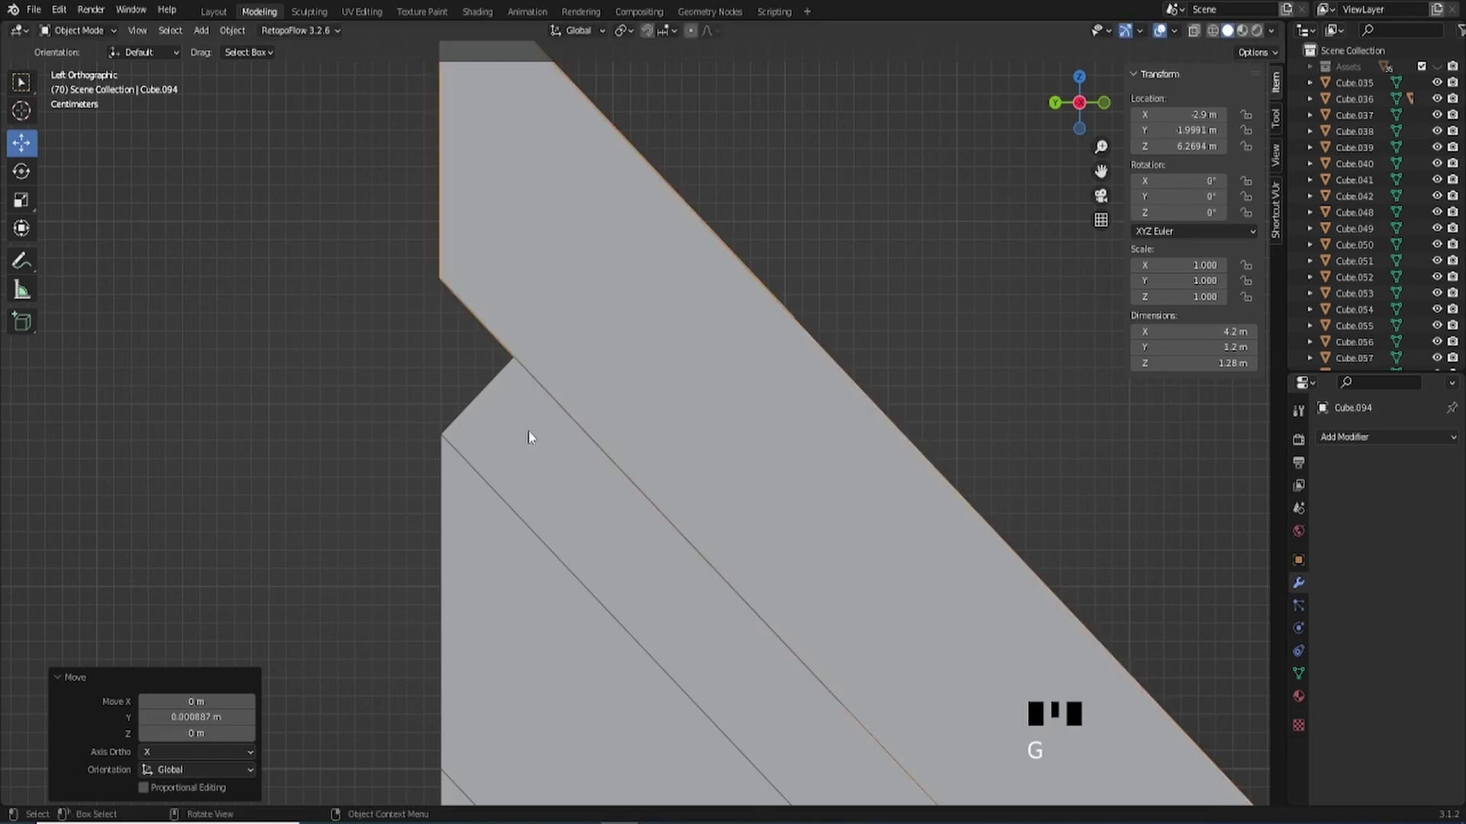
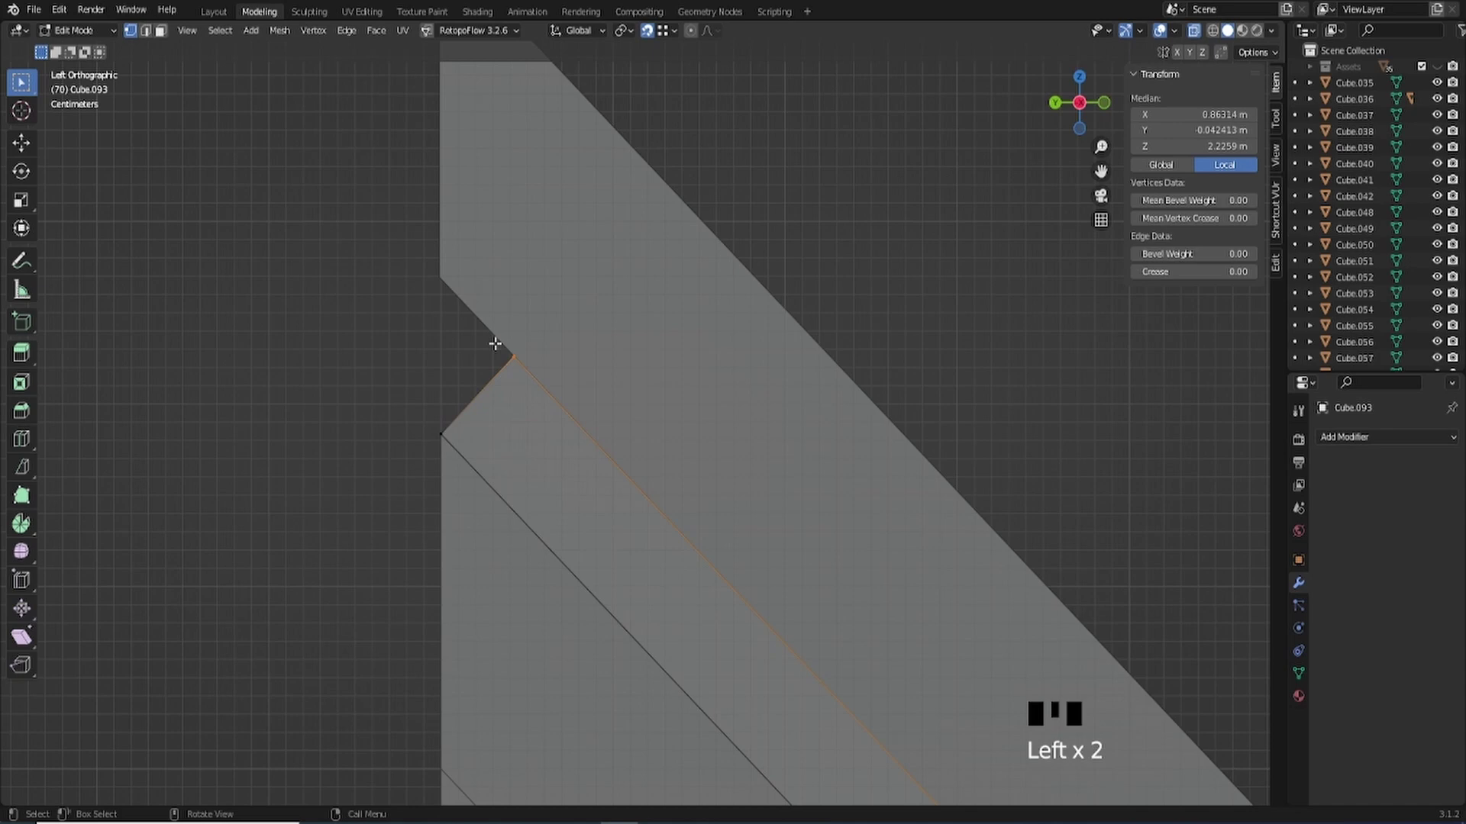
- Move the panel's lower edge and flatten it with its parallel edge along Y
key(g)
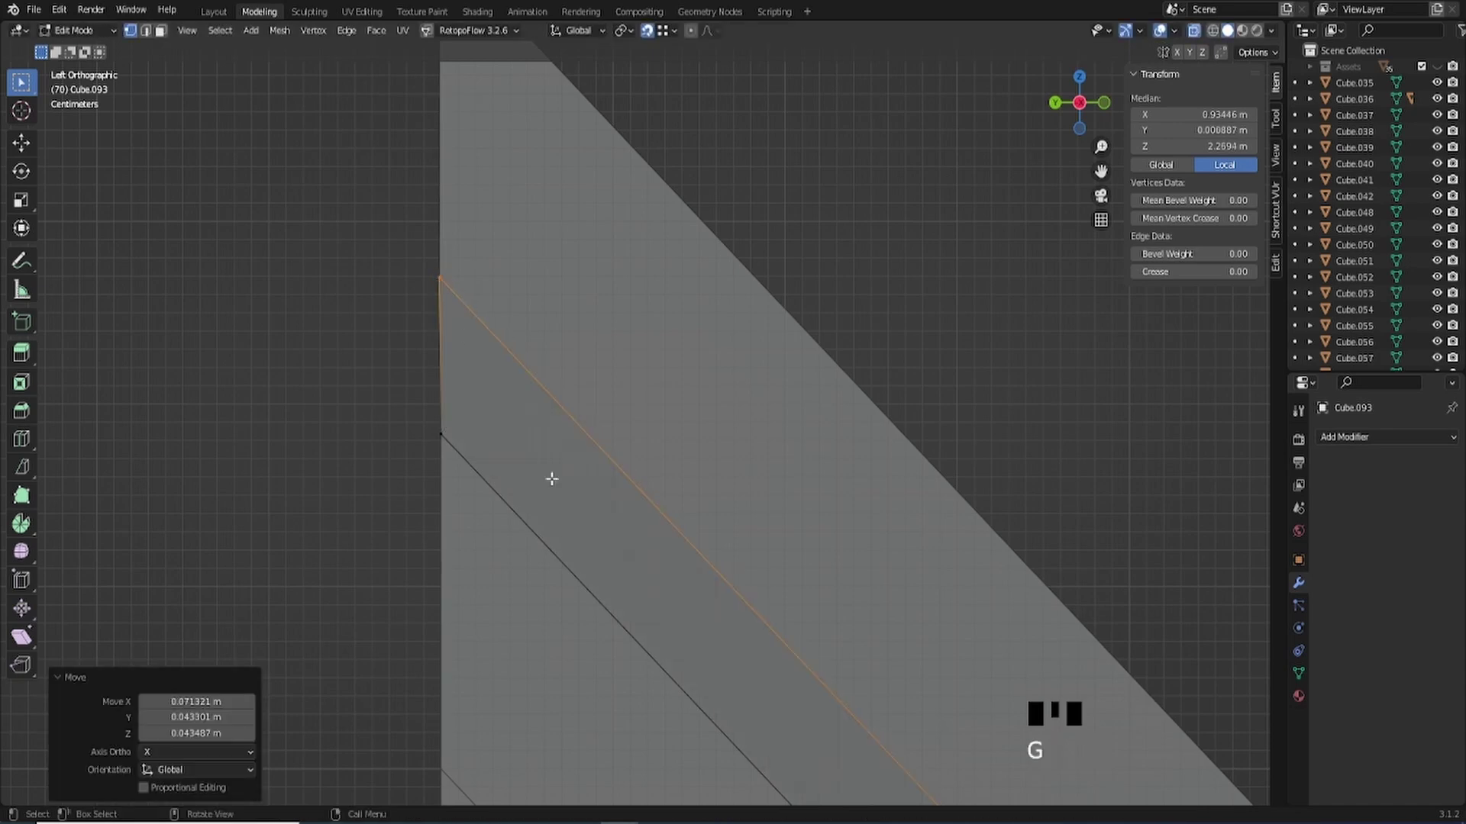
click(395, 213)
key(s)
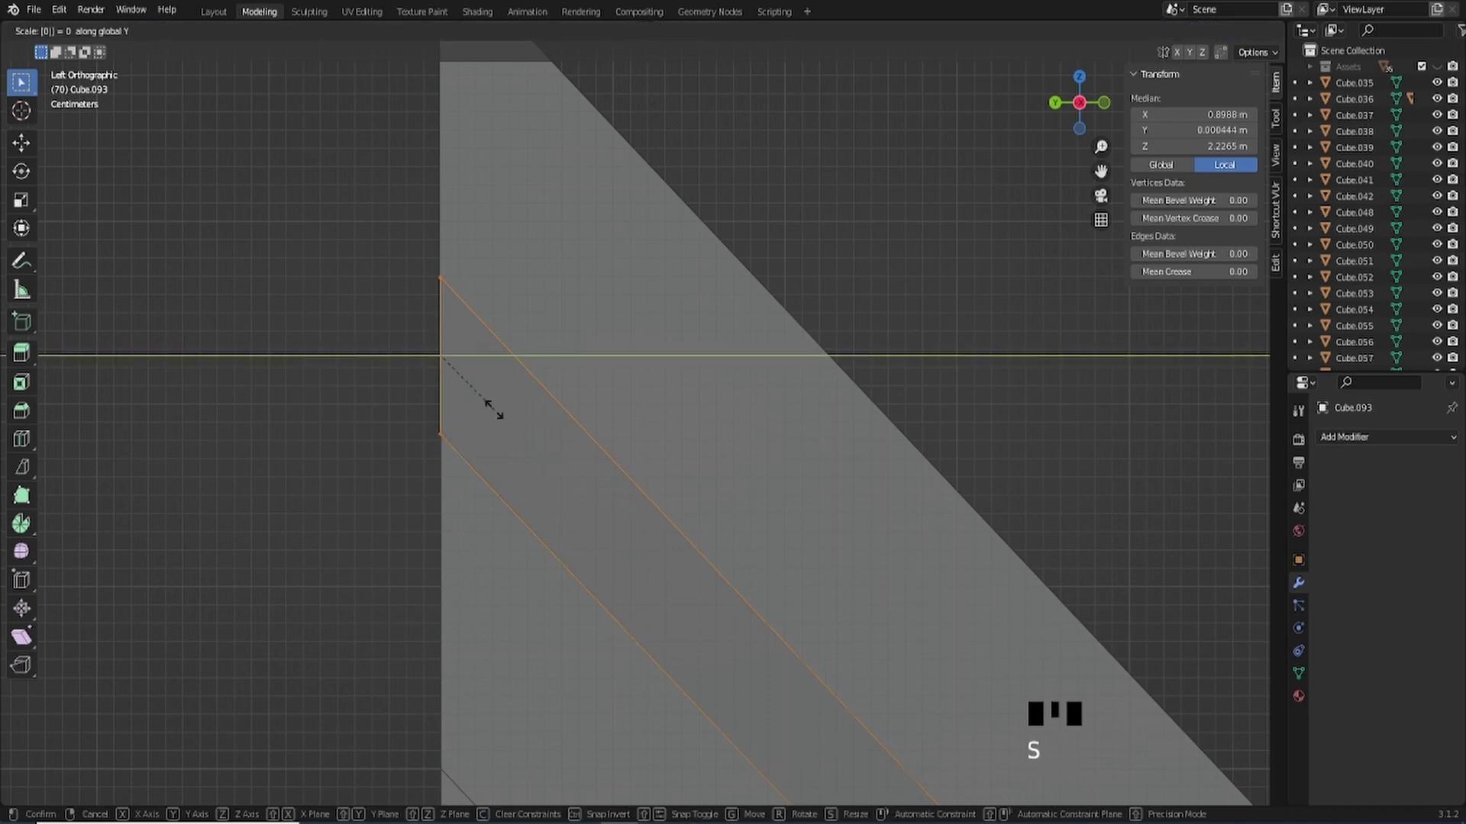
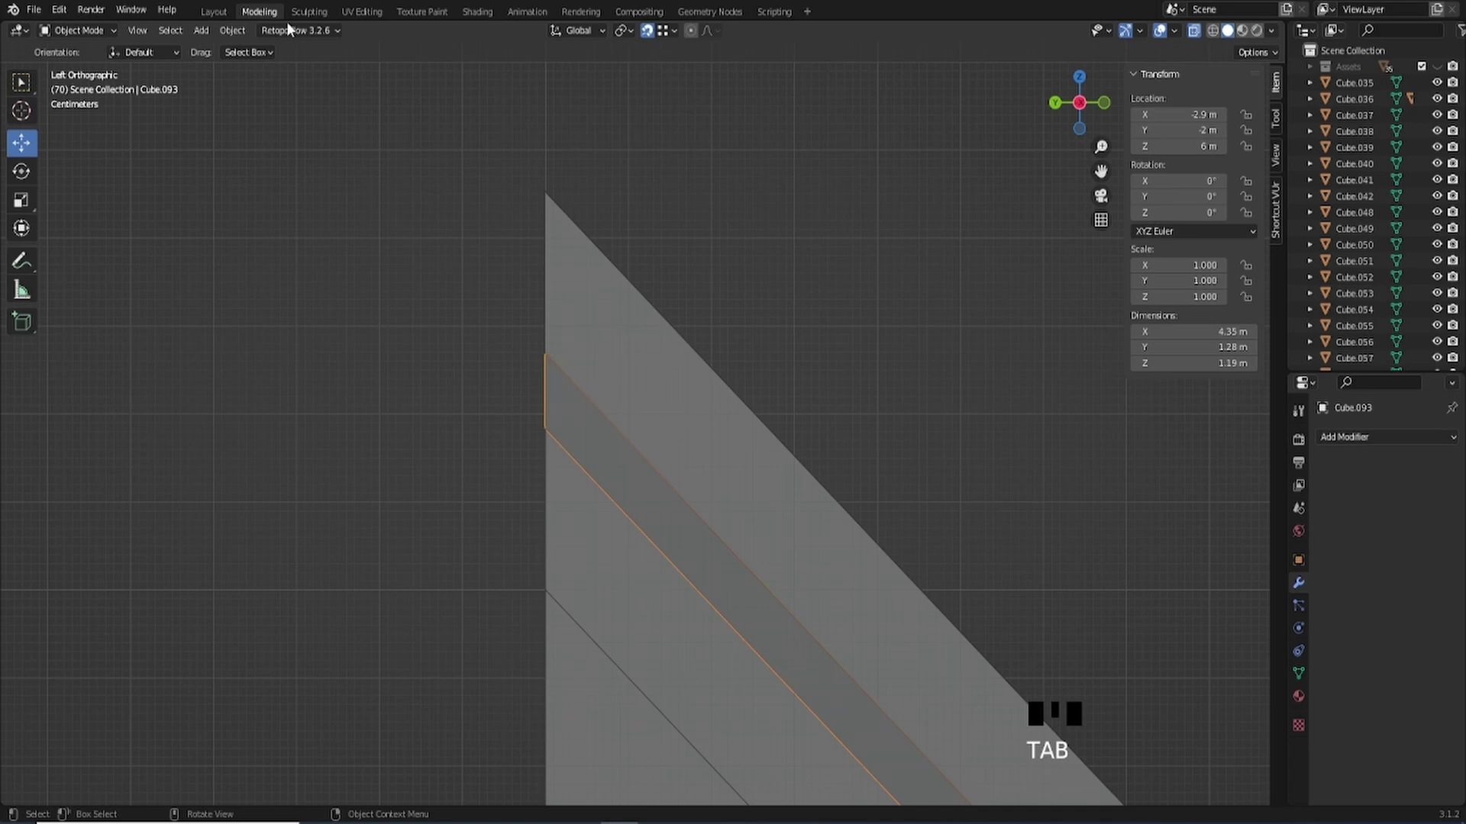
- Delete a stray piece from the roof assembly while inspecting it in perspective
drag(1198, 40, 755, 398)
scroll(down, 3)
drag(800, 446, 1196, 39)
click(1197, 39)
scroll(down, 3)
drag(839, 477, 956, 446)
drag(956, 445, 905, 477)
click(799, 524)
key(Delete)
drag(670, 609, 733, 608)
scroll(up, 3)
drag(768, 643, 791, 715)
click(791, 715)
- Join the trim into roof piece Cube.093, raise the trim's top edge, and select the pointed wall piece
click(891, 649)
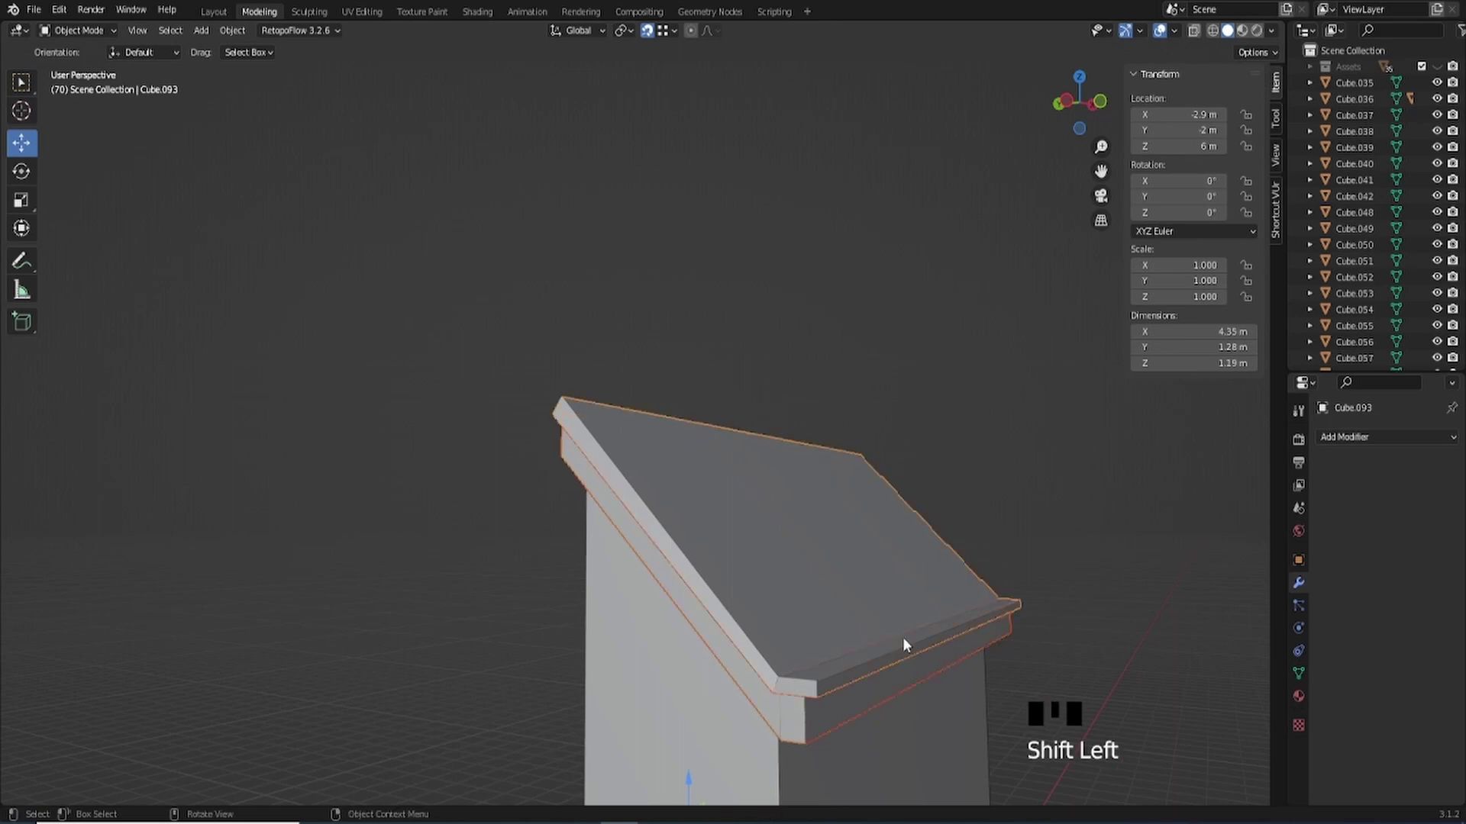
key(ctrl+j)
drag(700, 482, 681, 446)
key(Tab)
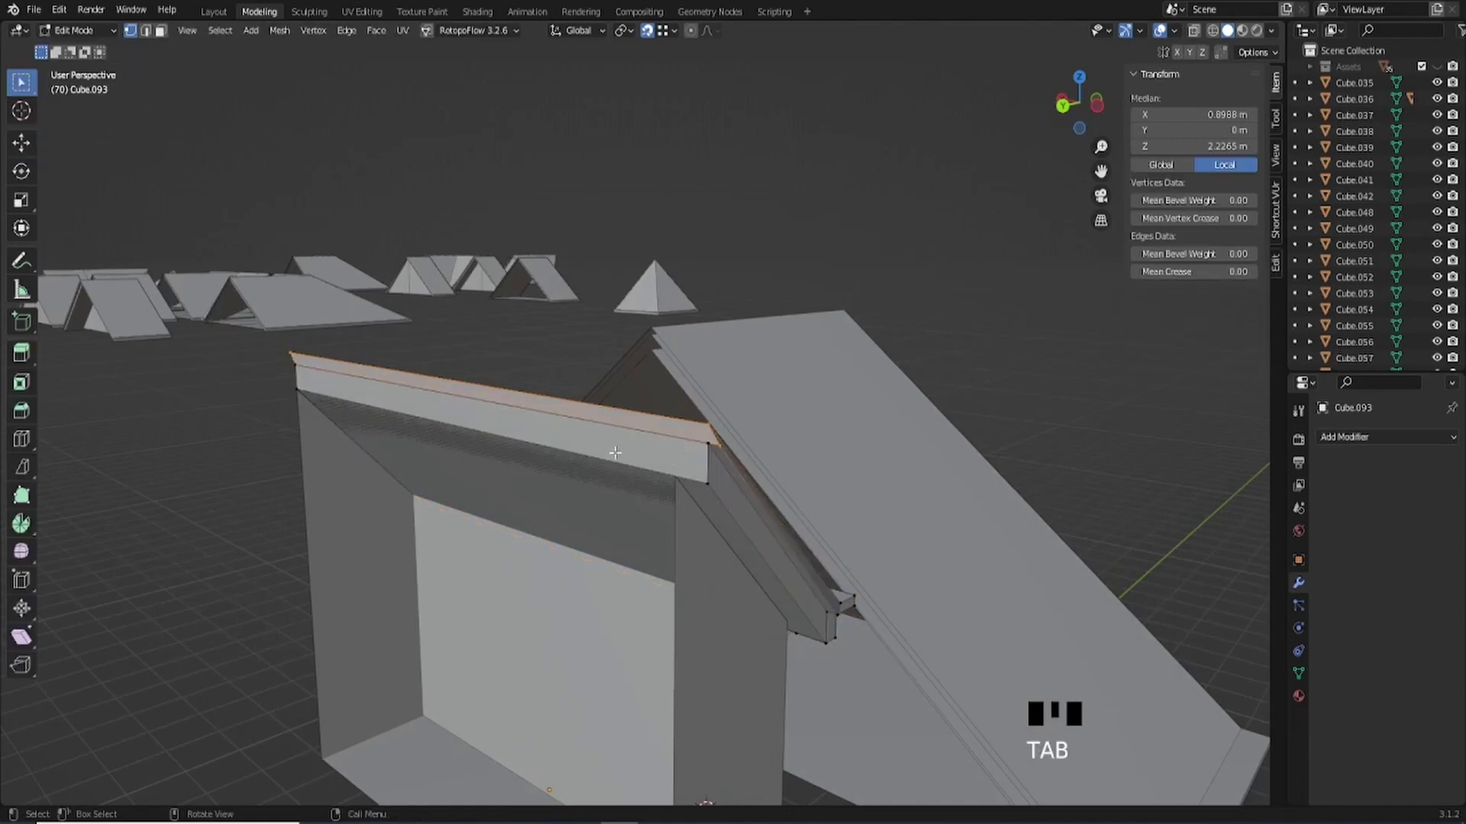
key(3)
click(575, 444)
click(510, 396)
key(x)
scroll(down, 3)
drag(694, 444, 580, 443)
key(Tab)
drag(730, 567, 713, 634)
click(713, 635)
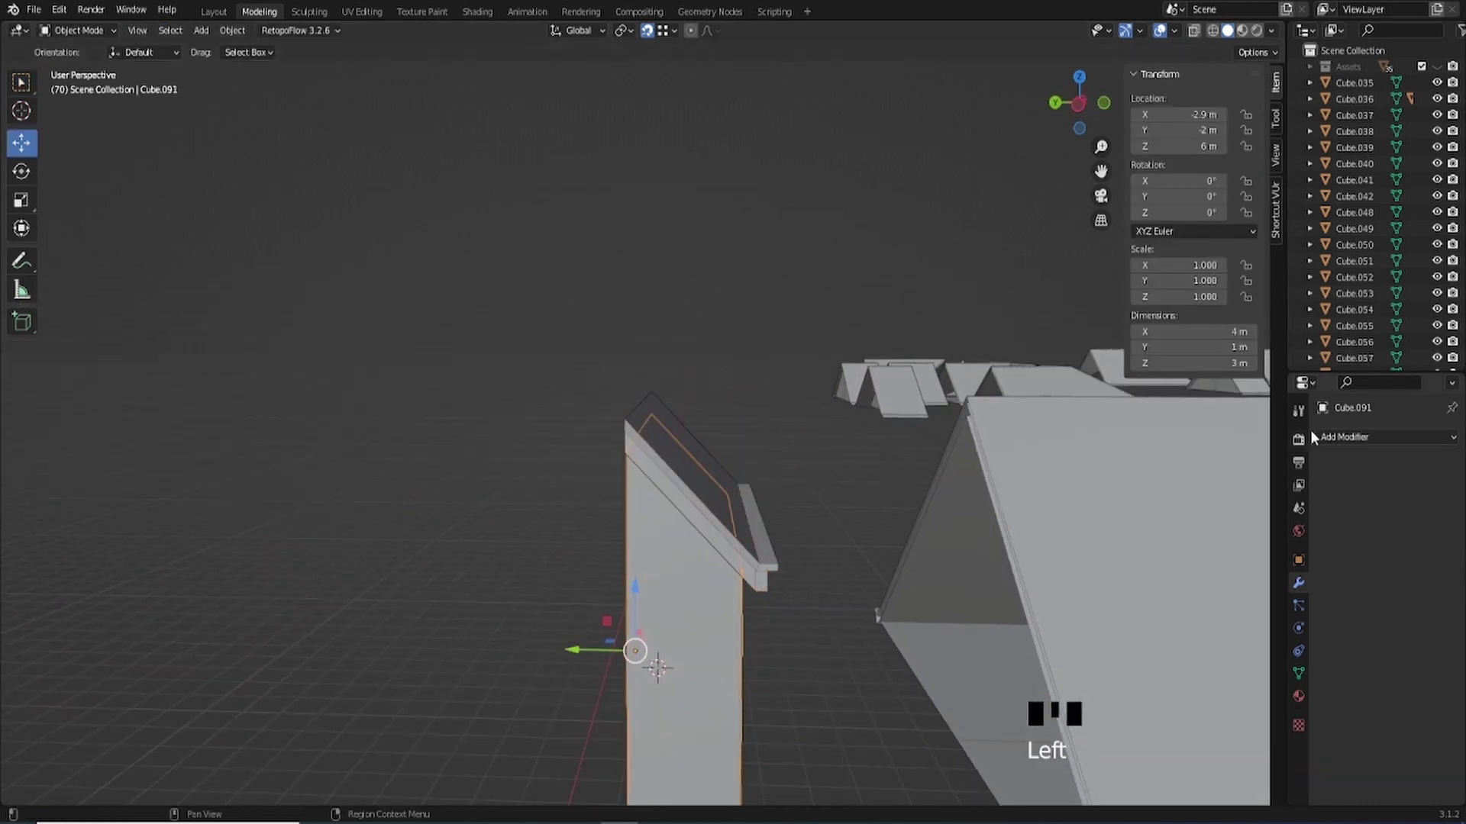
- Give the pointed wall piece a Mirror modifier across the Y axis
click(1154, 635)
drag(500, 624, 635, 564)
scroll(down, 3)
drag(710, 599, 1406, 495)
click(1406, 495)
click(1387, 493)
drag(653, 541, 665, 567)
scroll(up, 3)
drag(683, 528, 772, 447)
drag(772, 447, 766, 465)
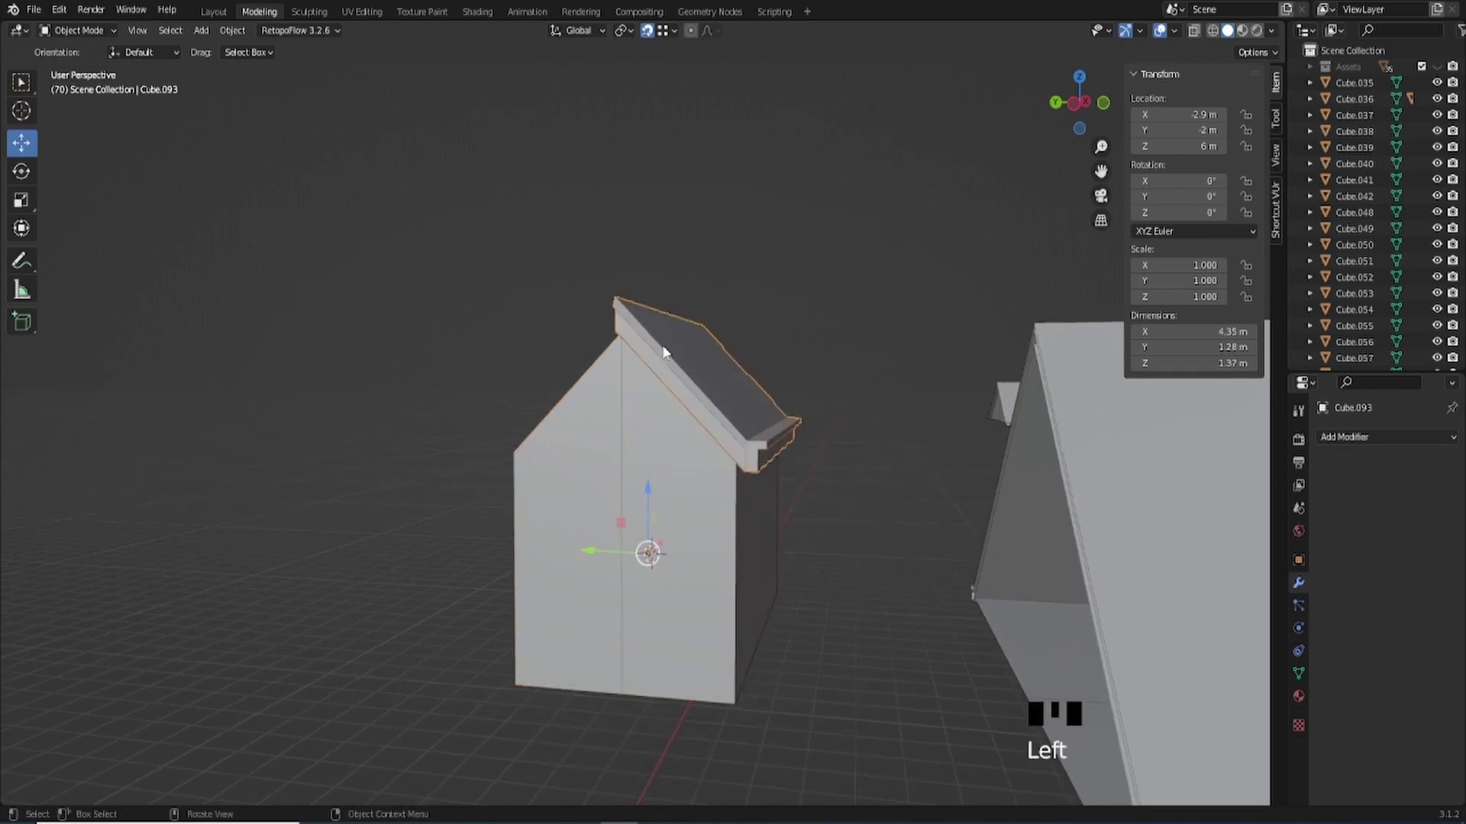
- Give roof piece Cube.093 the same Y-axis Mirror so it spans both slopes at 4.35 × 2.56 × 1.37 m
click(720, 547)
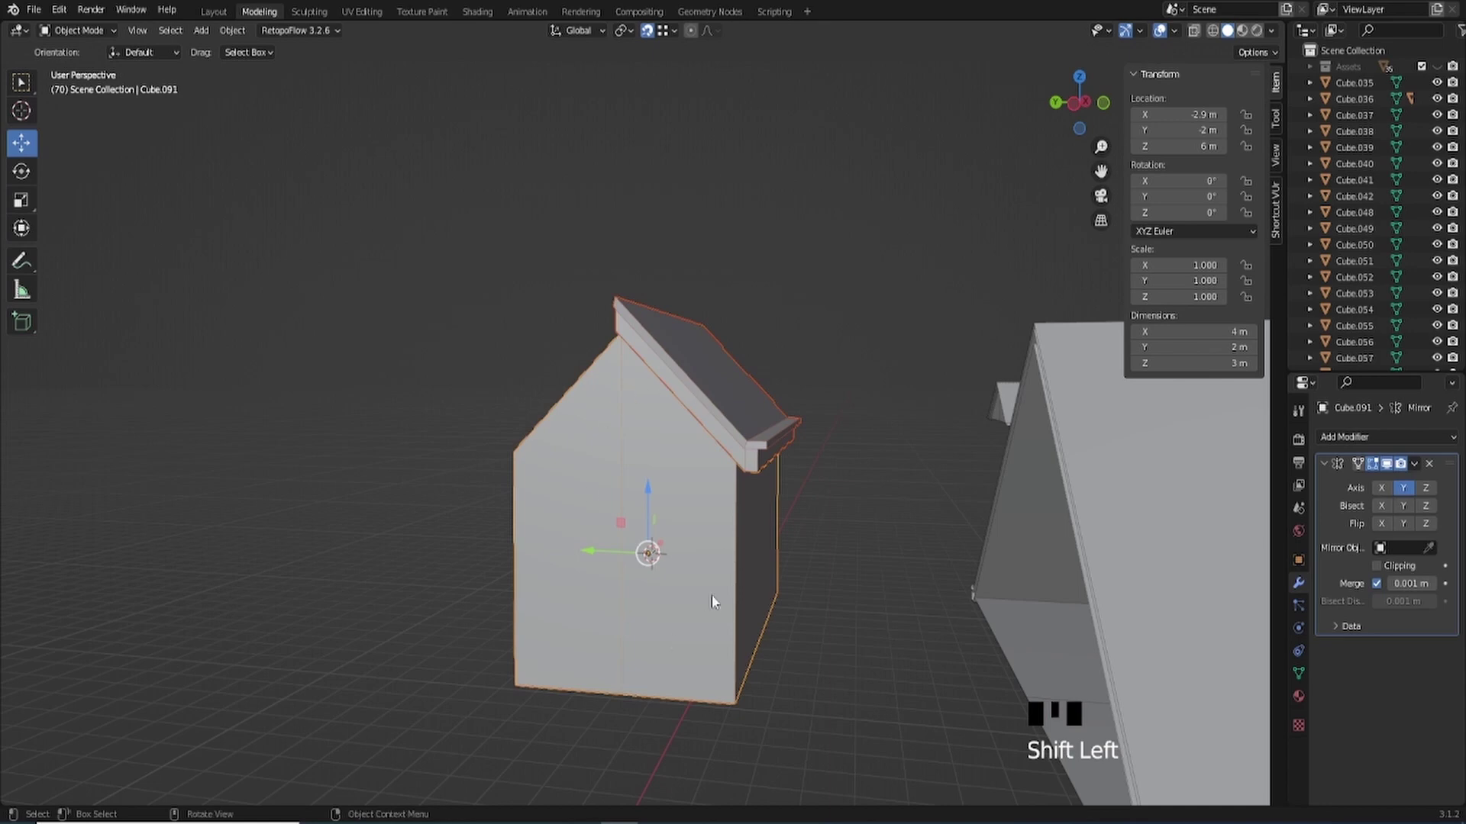
drag(663, 592, 1419, 468)
drag(1419, 468, 525, 507)
drag(524, 508, 762, 415)
click(763, 415)
drag(580, 426, 632, 328)
scroll(up, 3)
drag(602, 323, 923, 420)
scroll(down, 3)
middle_click(889, 455)
scroll(up, 3)
drag(591, 385, 1090, 106)
click(1089, 107)
- In X-ray, move the roof's top-left corner vertex along X and scale the left column to X 0, flattening the end at X ≈ -1.27 m
scroll(up, 3)
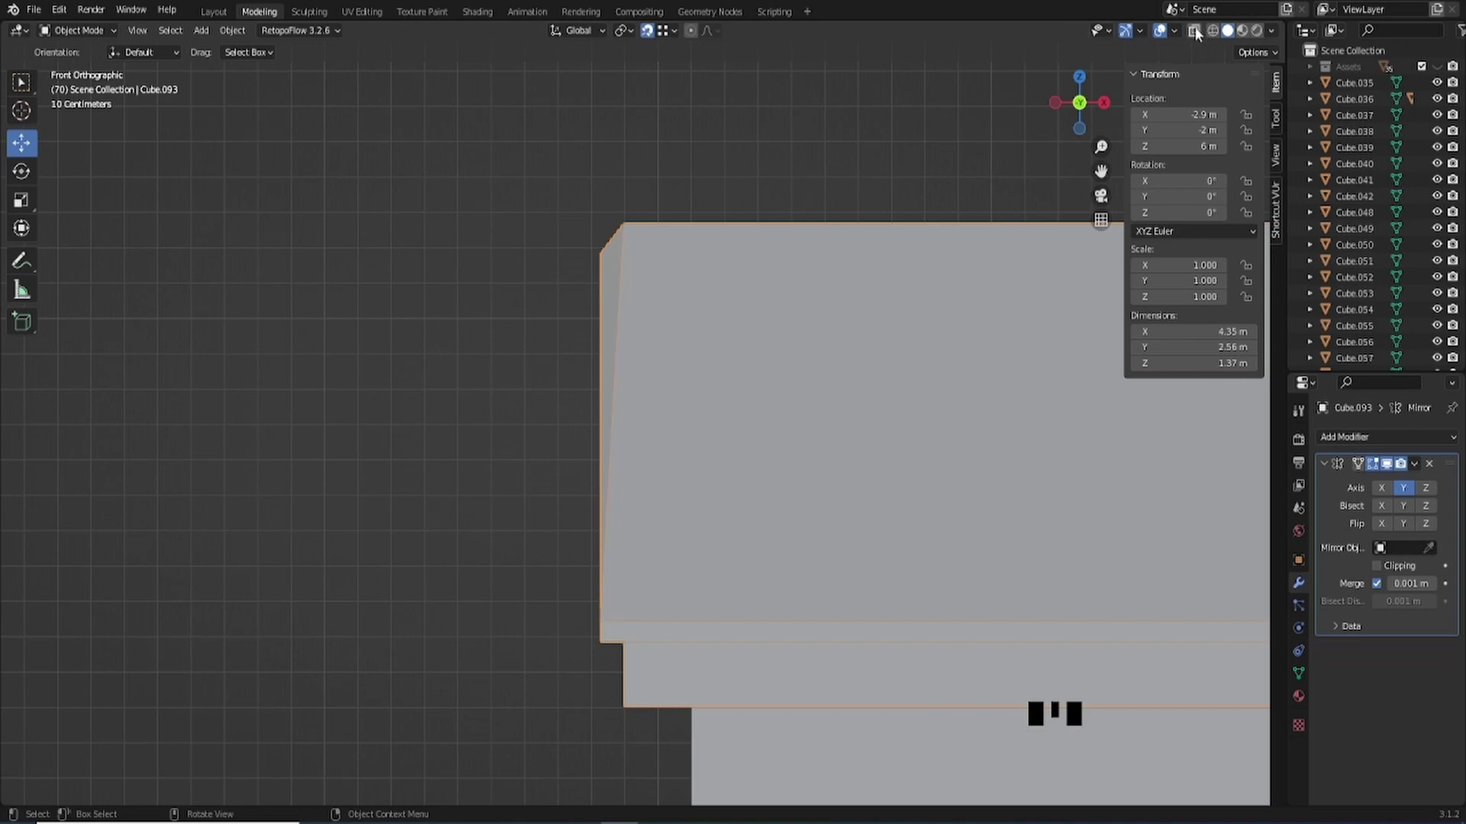
drag(1205, 34, 604, 251)
key(1)
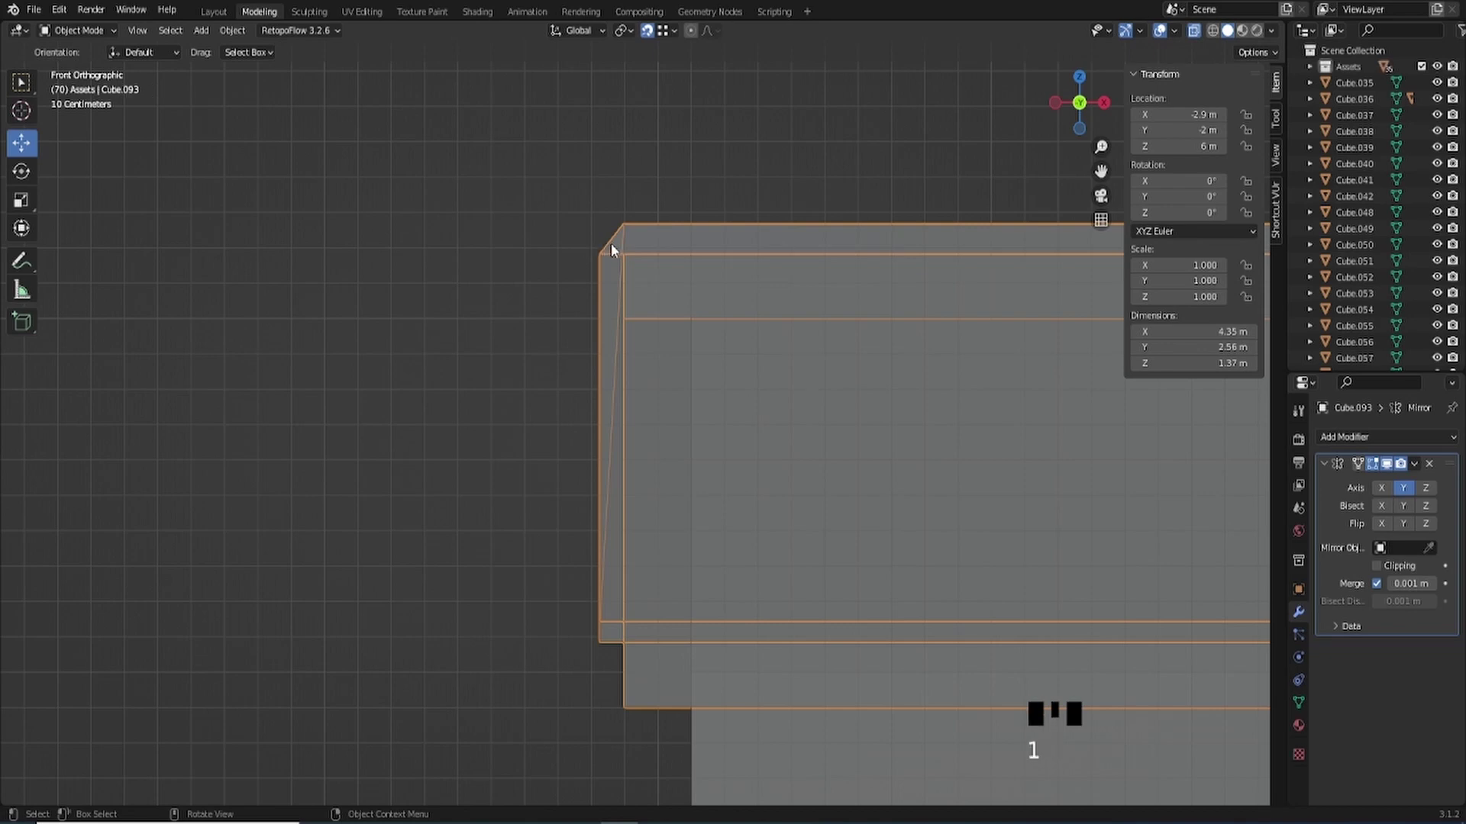
click(652, 223)
click(651, 237)
key(Tab)
key(1)
click(572, 210)
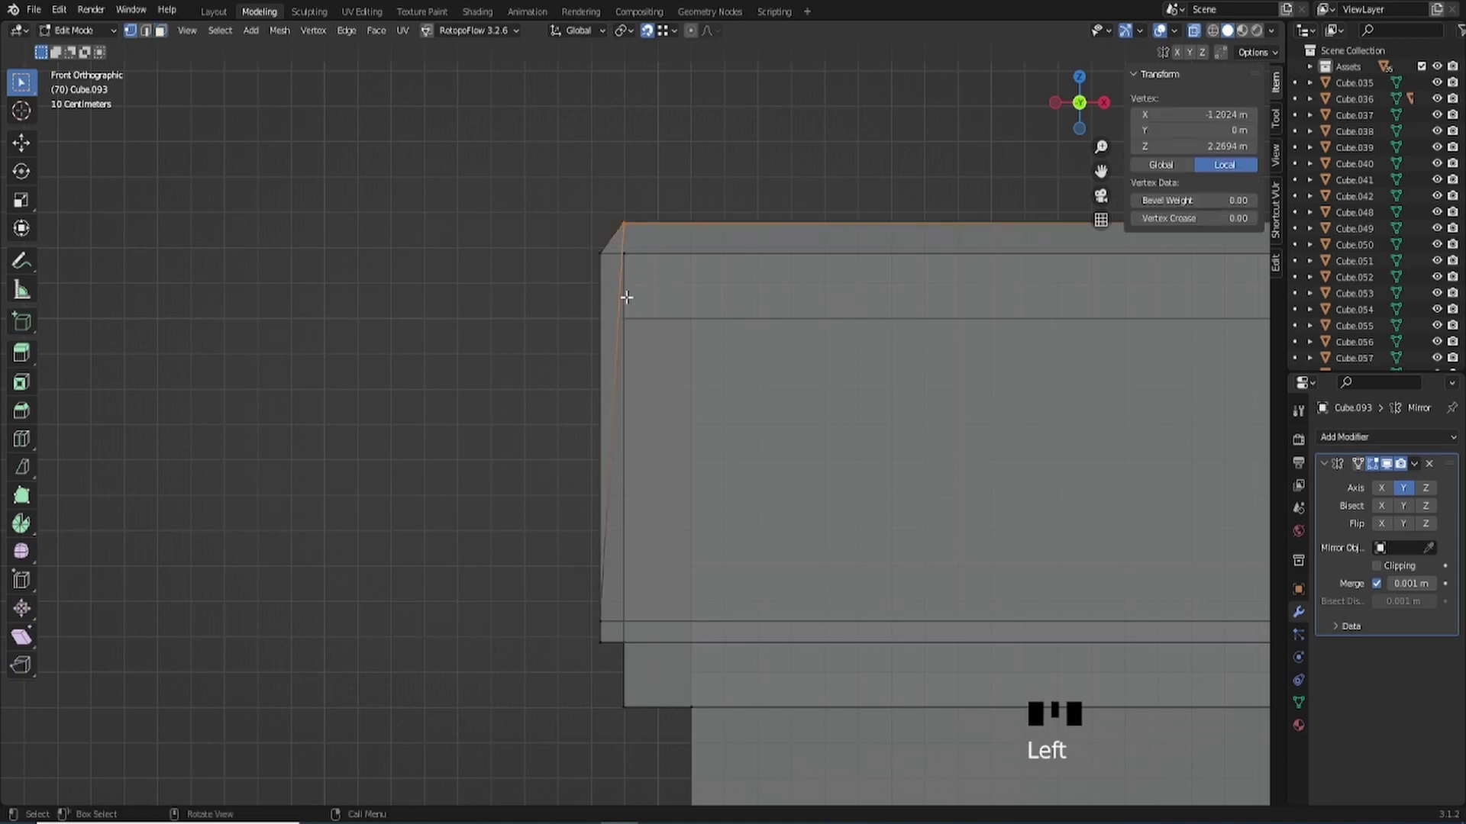
key(g)
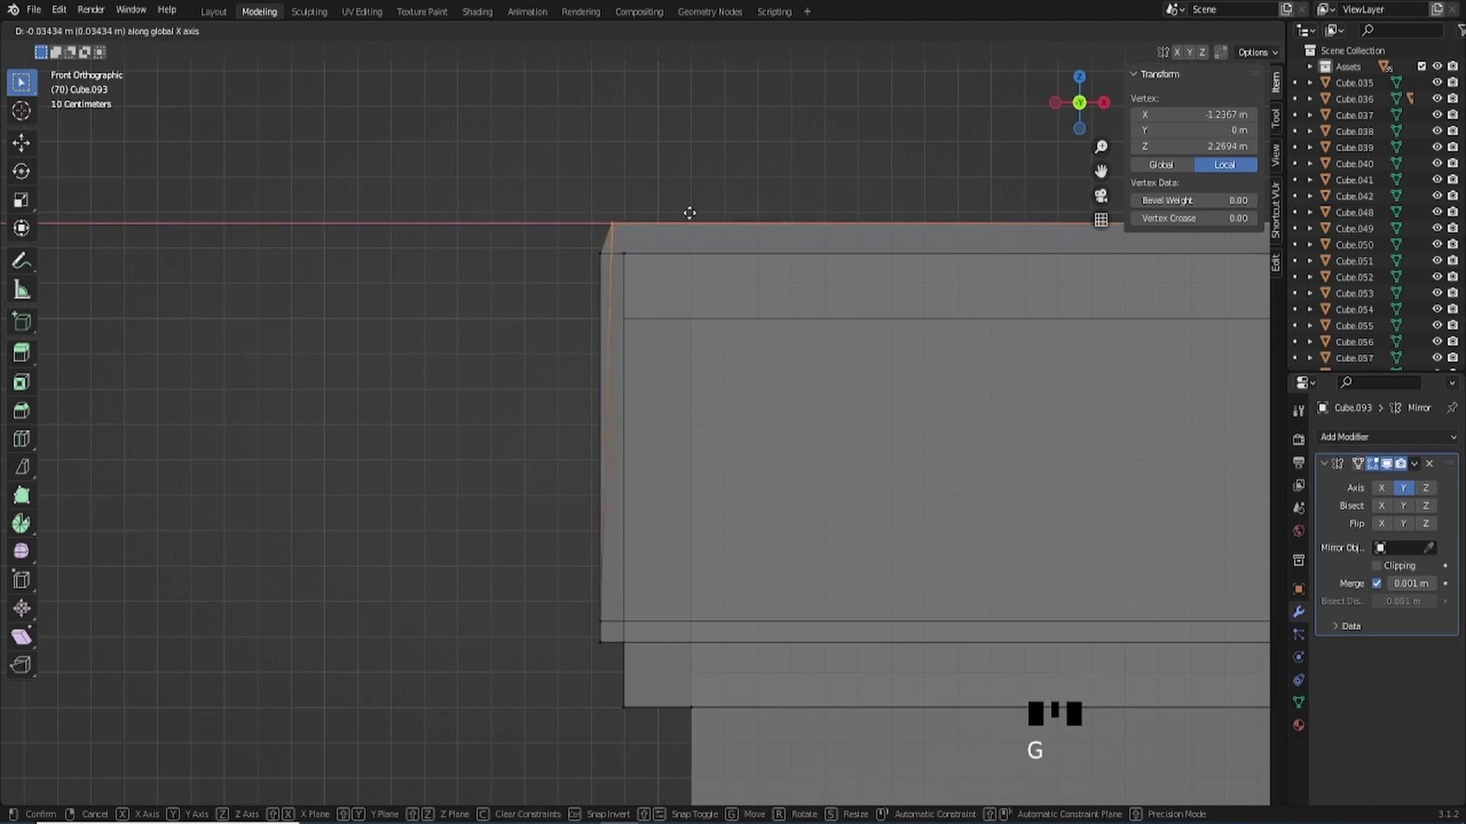
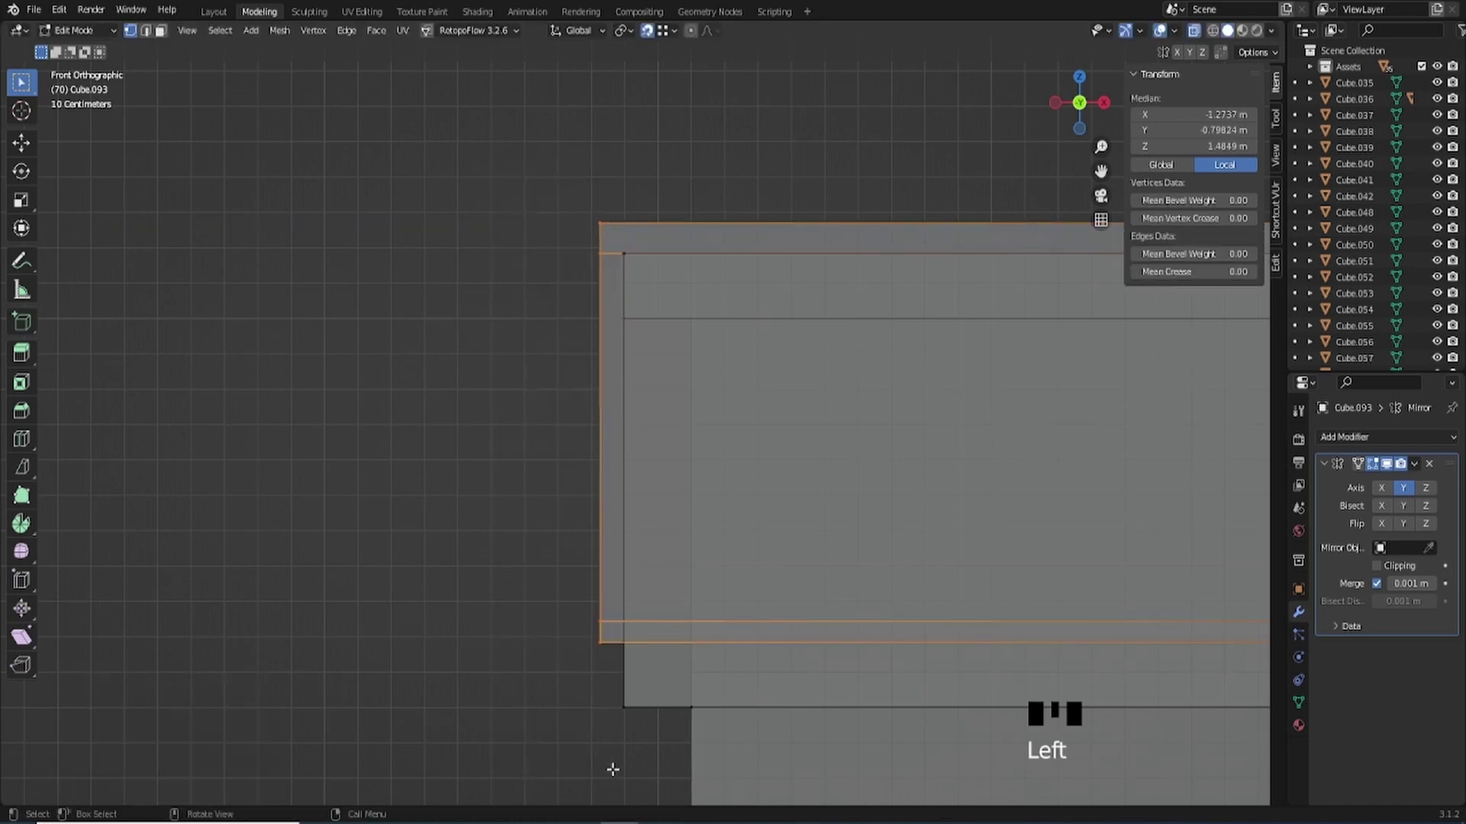
key(s)
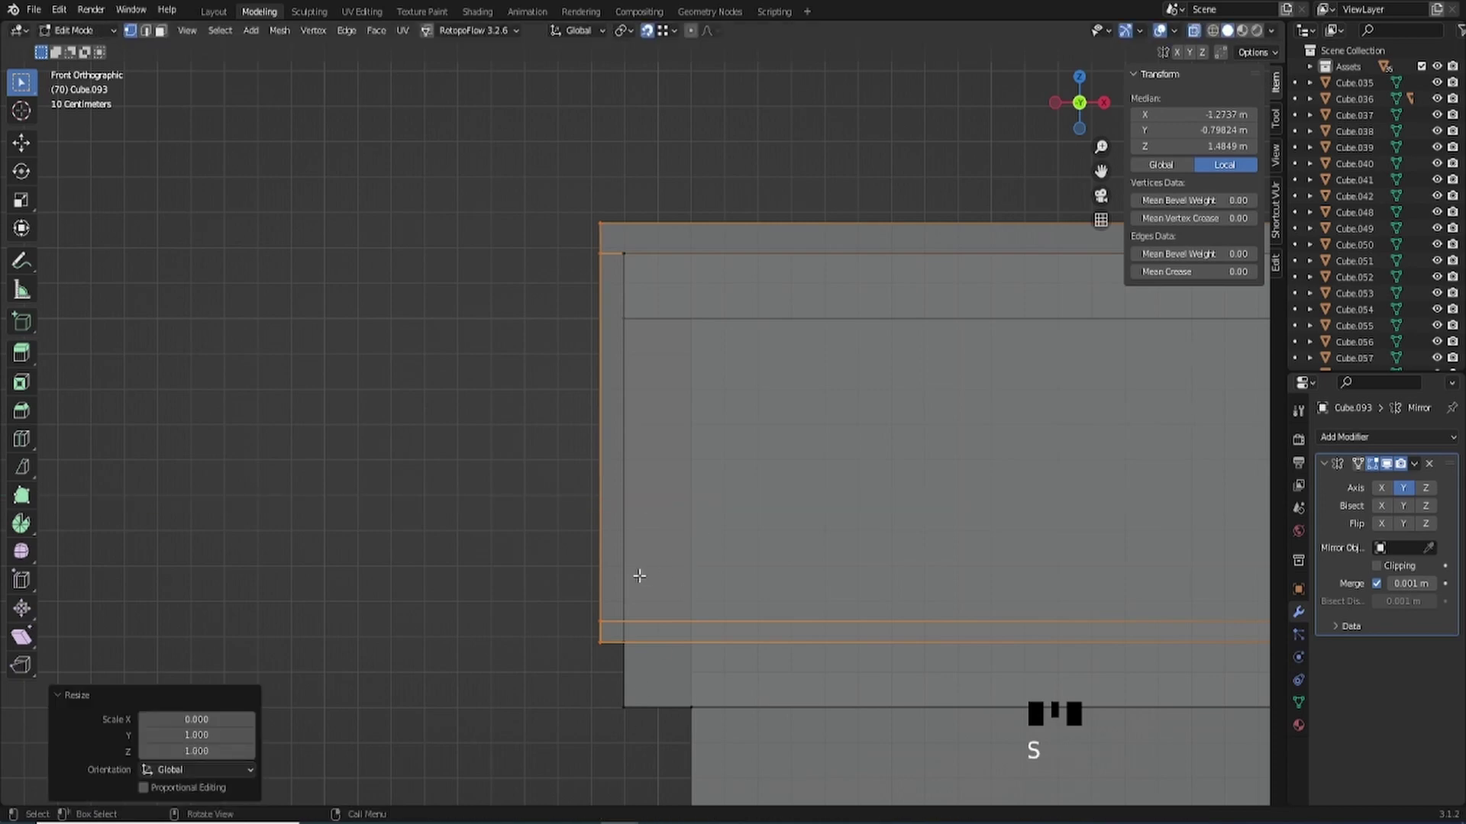
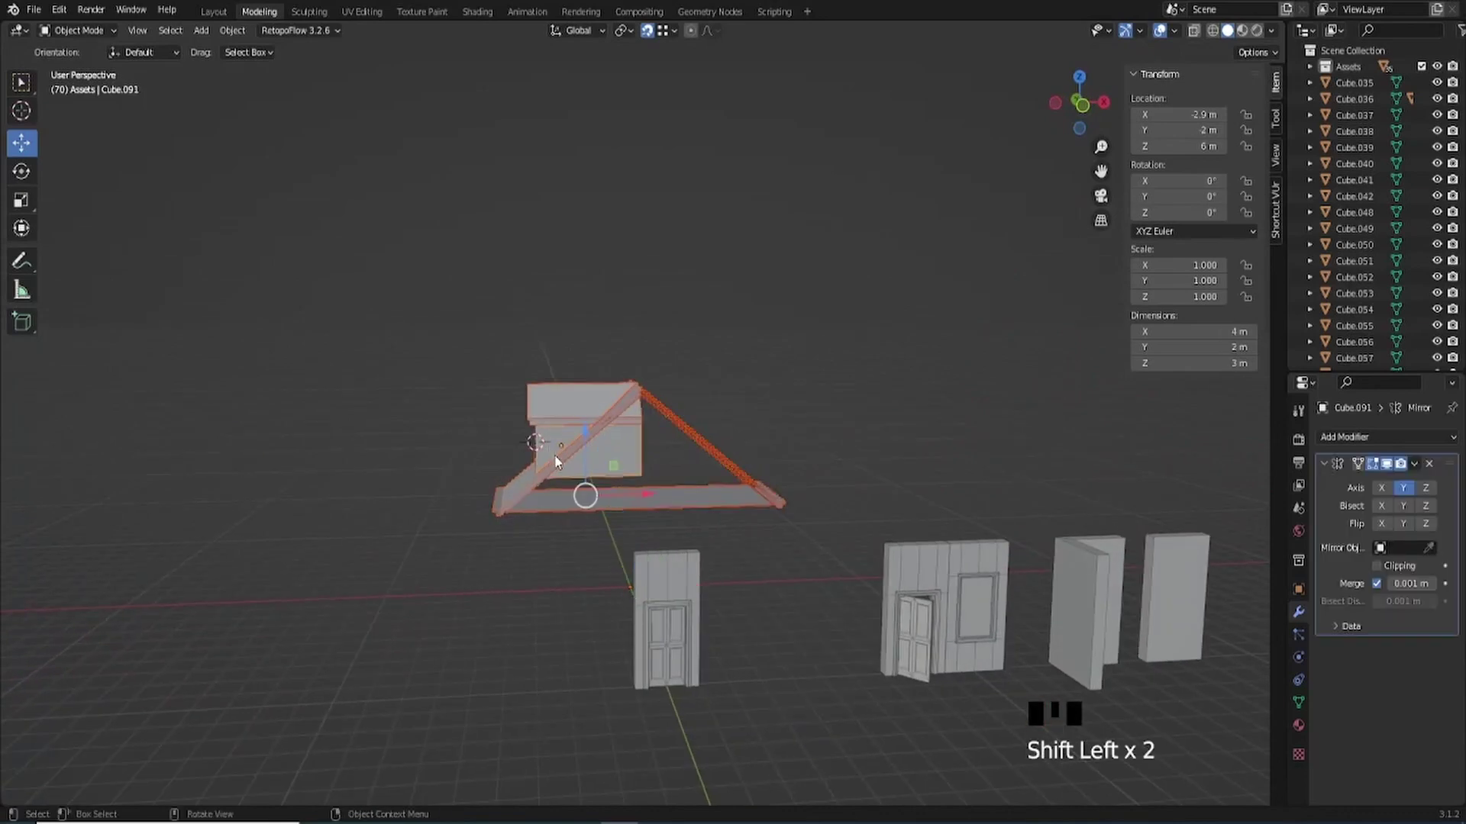
- Isolate dormer box Cube.091 and its roof panels in Local View, seen from Front Orthographic
key(KP_Divide)
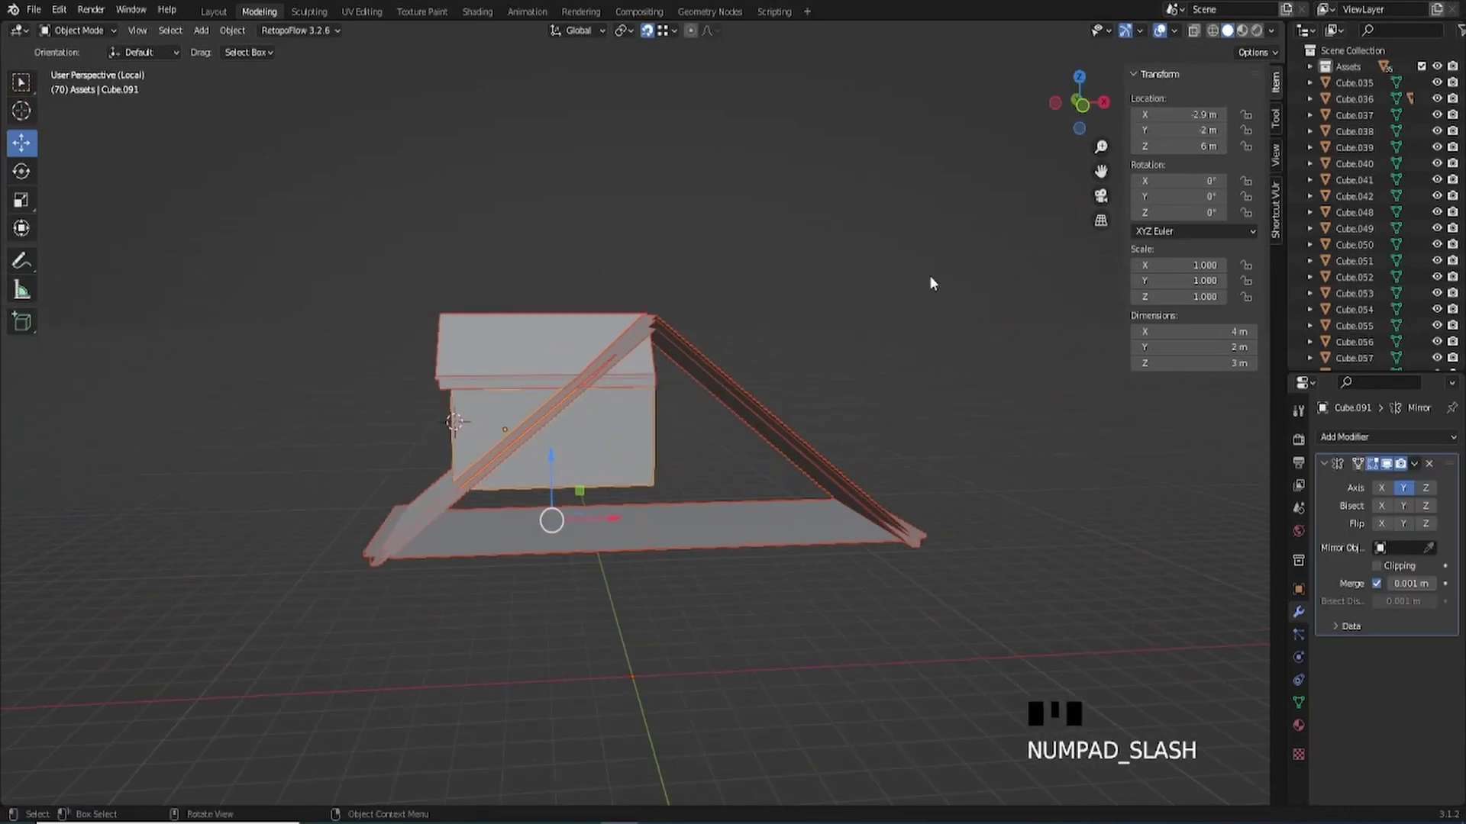
click(1091, 115)
scroll(up, 3)
drag(569, 473, 712, 173)
click(711, 173)
click(710, 251)
click(642, 387)
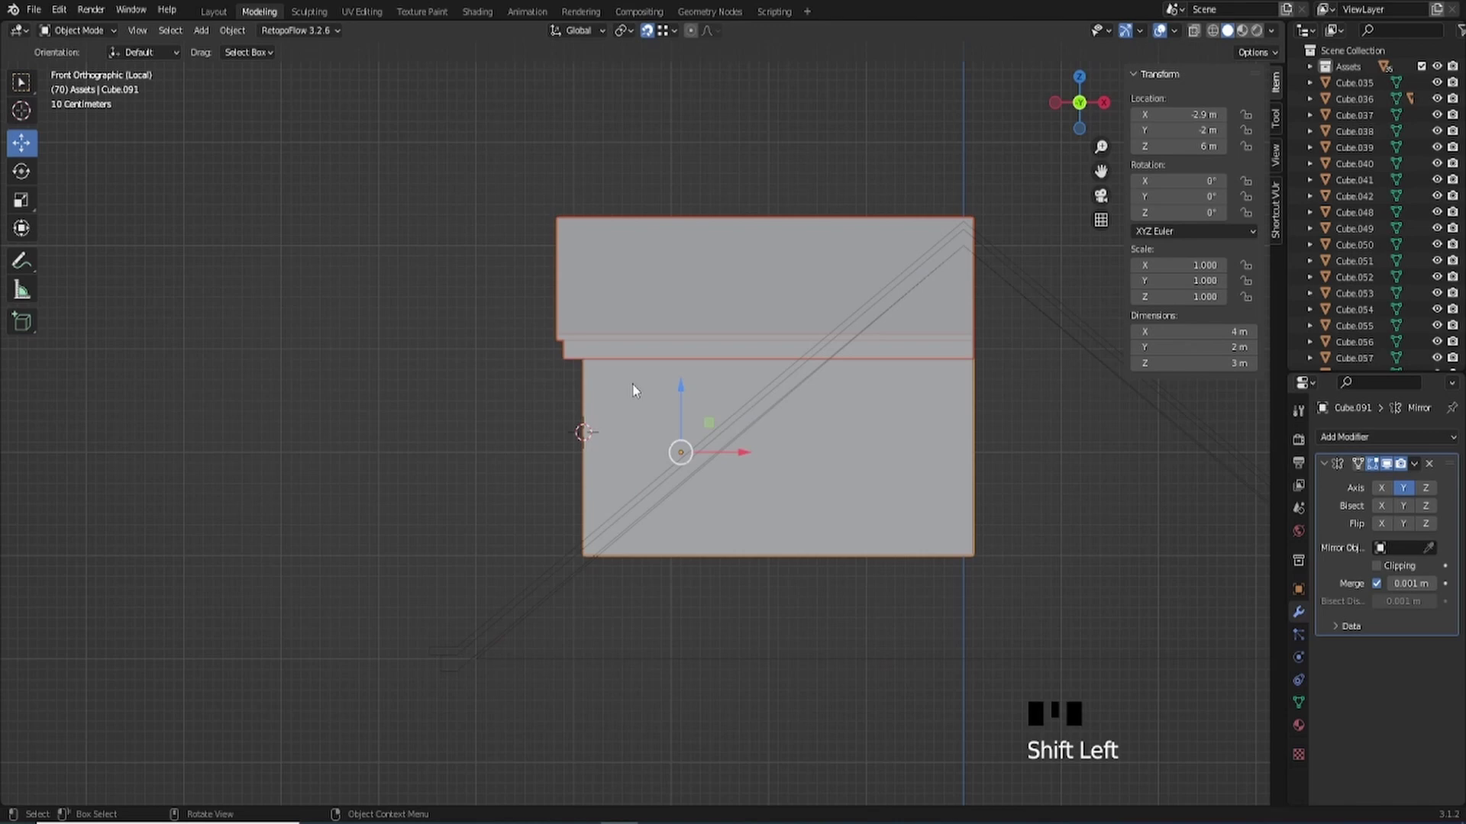
- Enter Edit Mode on the dormer box with X-ray shading on
key(Tab)
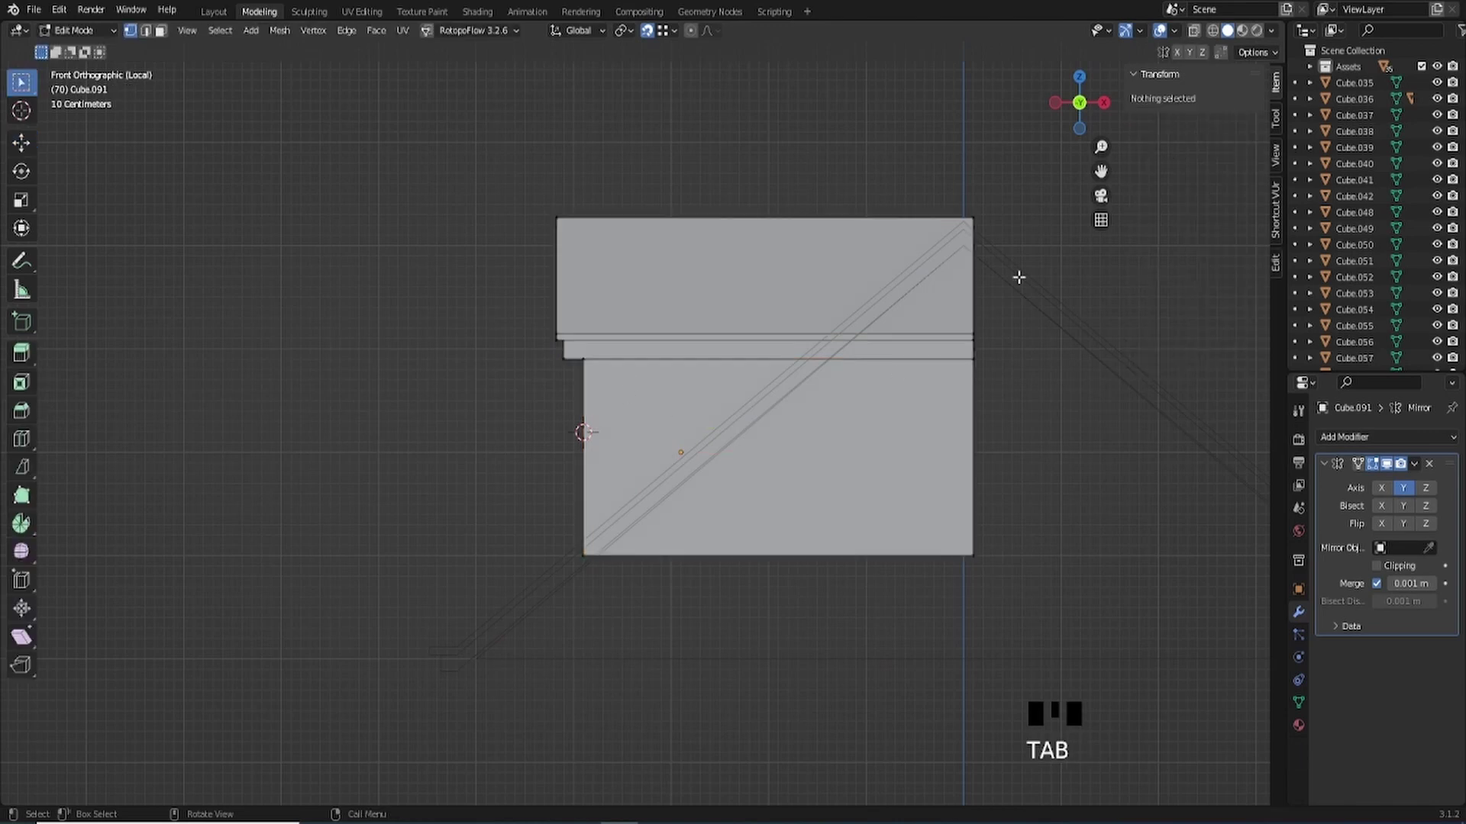
click(1197, 39)
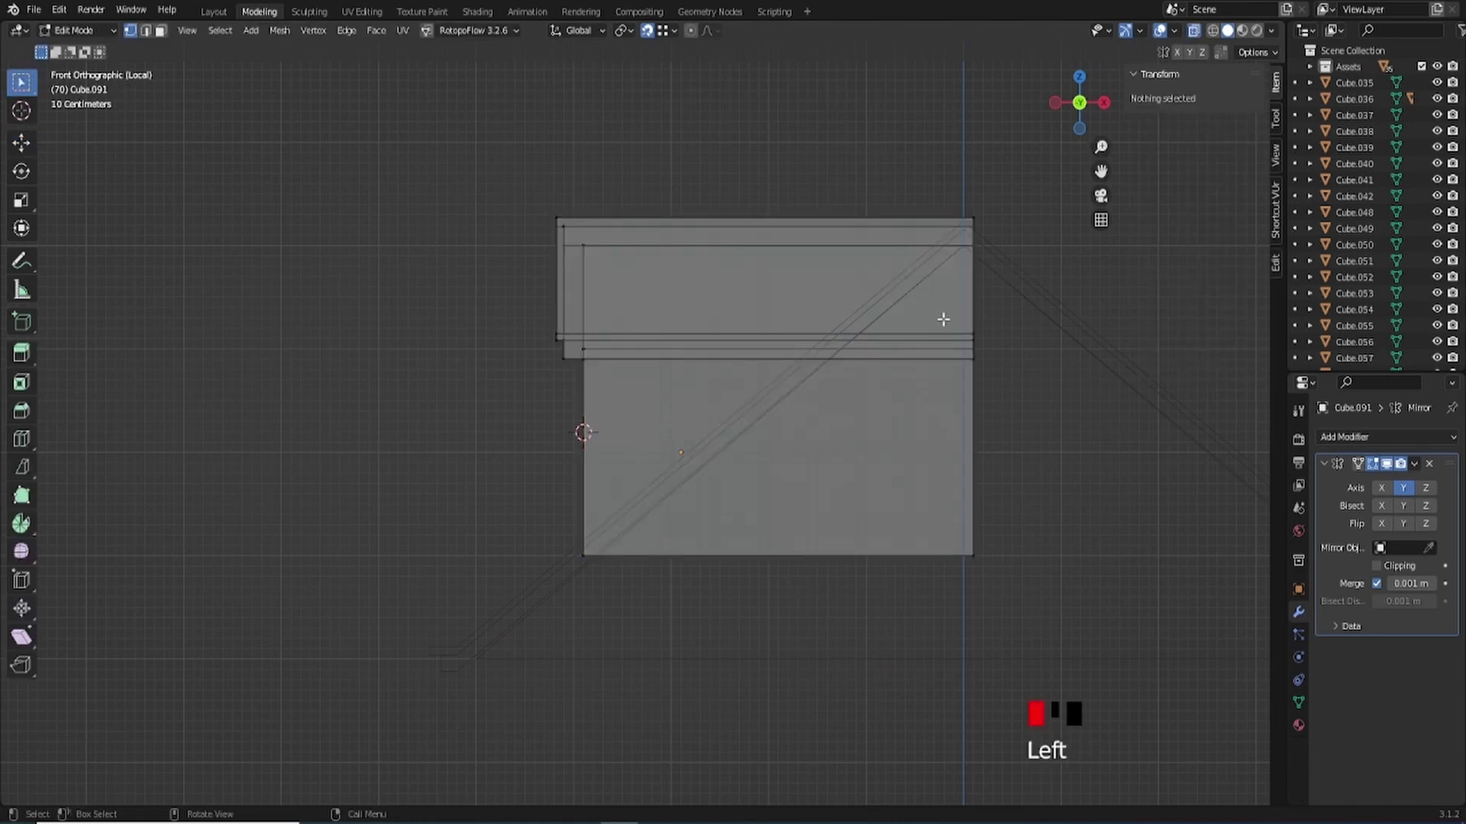
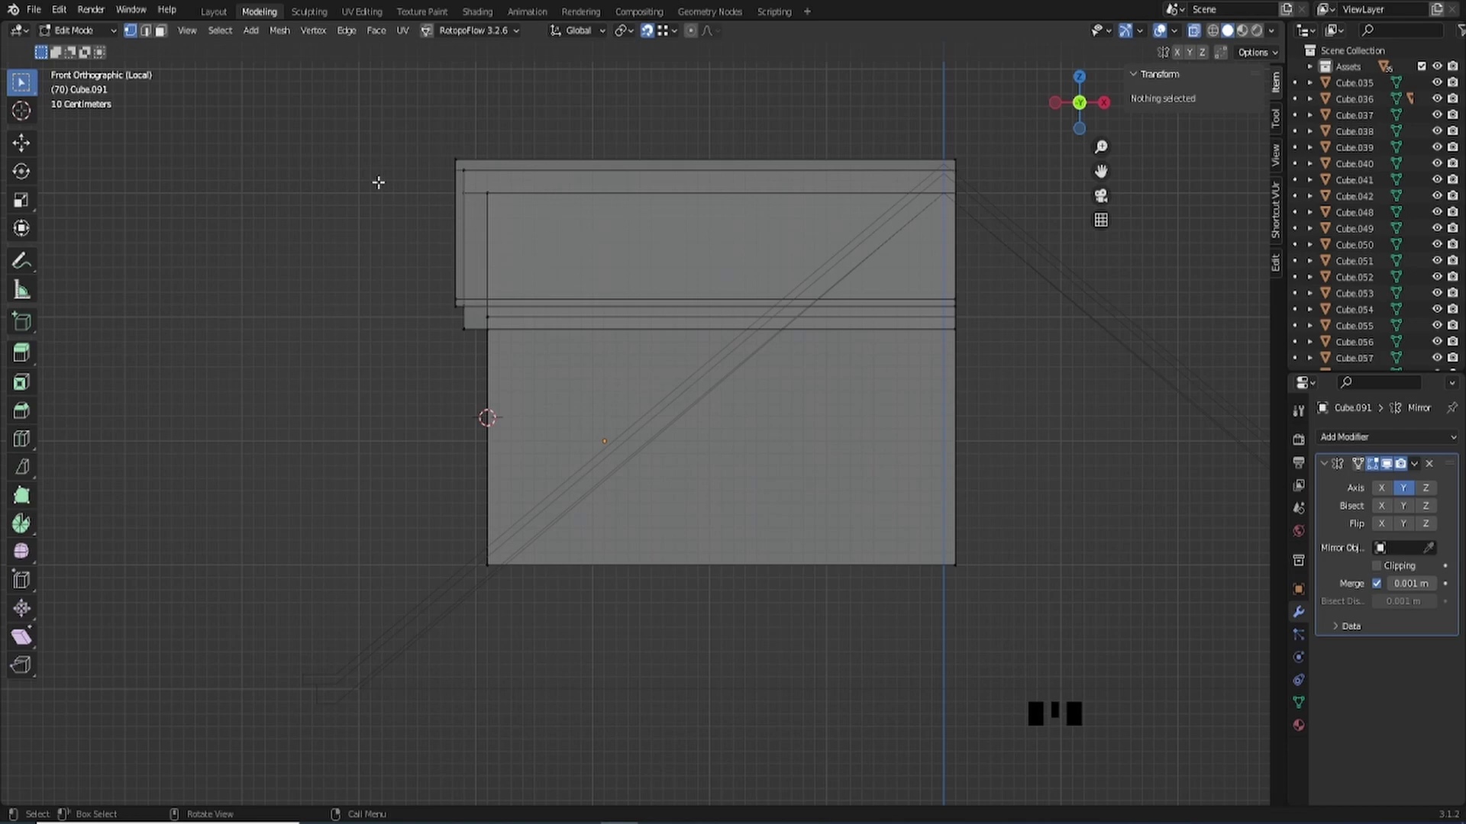
- Back in Object Mode, lower dormer Cube.091 along Z toward the large roof, checking from several views
key(Tab)
scroll(down, 3)
drag(575, 291, 1227, 35)
click(1220, 31)
drag(812, 319, 1233, 30)
click(1233, 30)
click(1206, 34)
drag(771, 305, 1097, 112)
click(1097, 111)
scroll(up, 3)
click(641, 413)
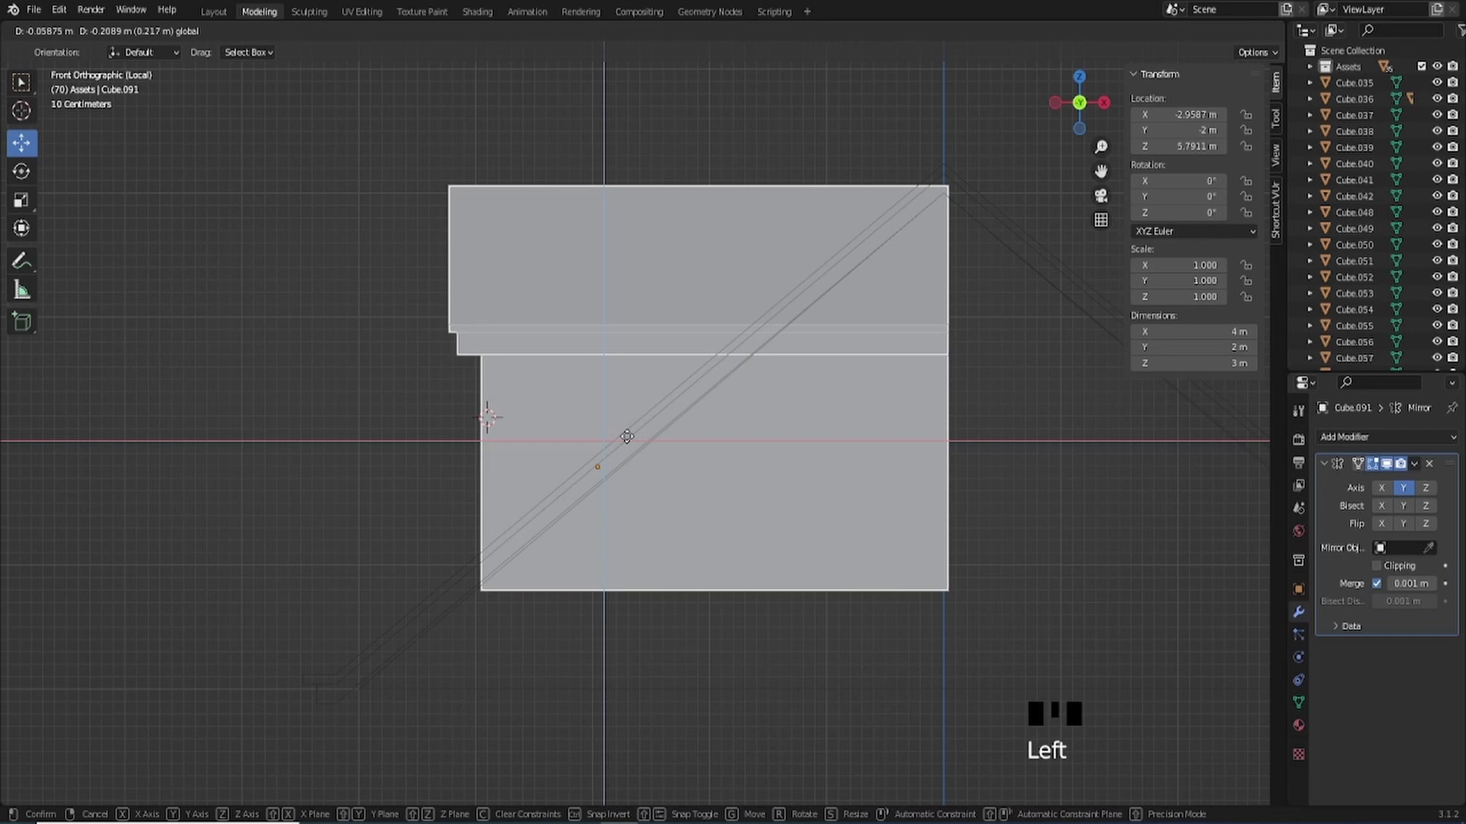
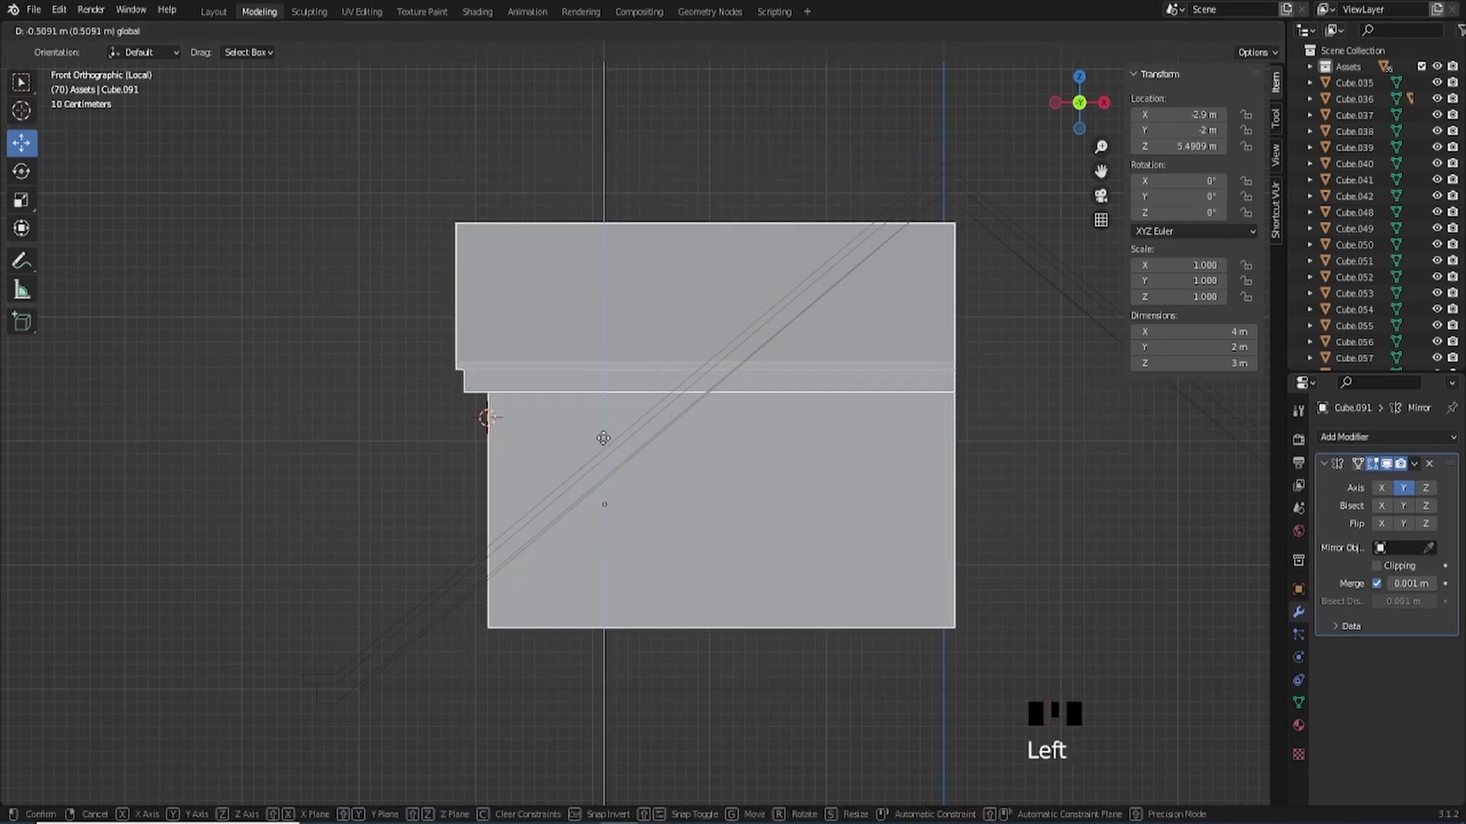
scroll(down, 3)
drag(638, 435, 634, 475)
click(619, 475)
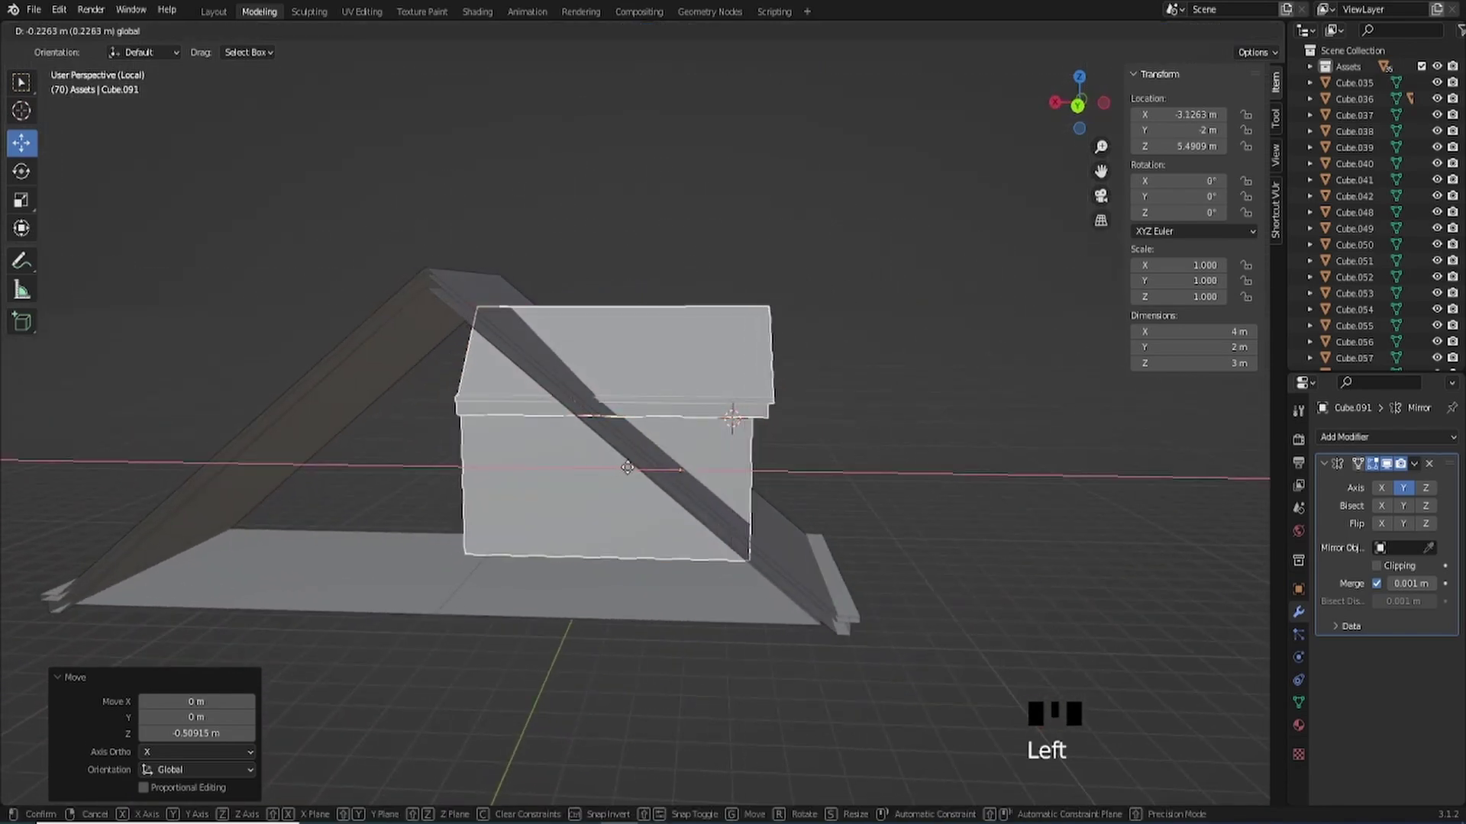
- Shift the dormer about 11 cm along X up the roof slope, checking from axis and perspective views
drag(738, 475, 1087, 105)
click(1086, 106)
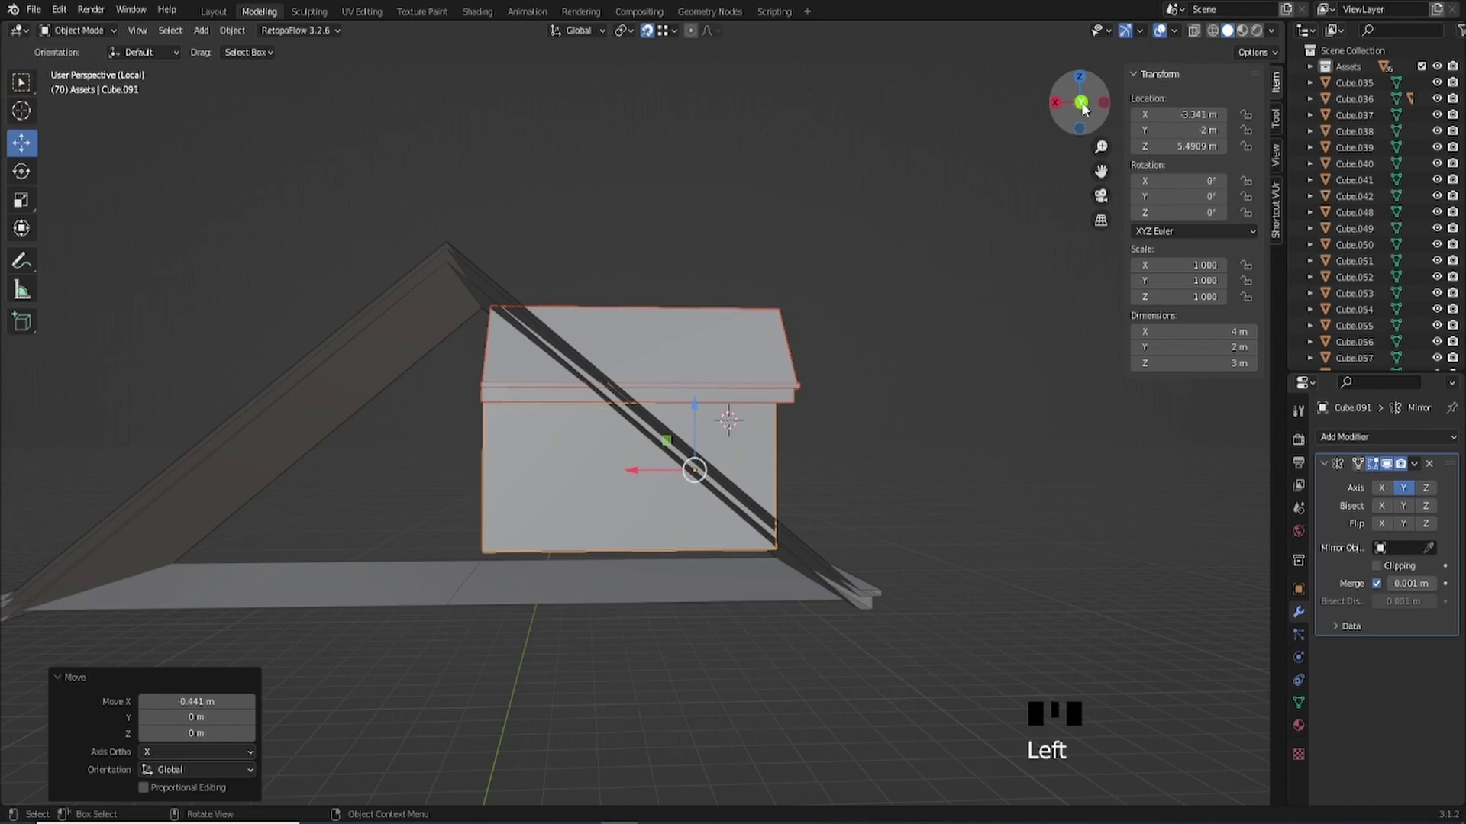
click(1088, 109)
scroll(up, 3)
scroll(down, 3)
drag(769, 488, 1088, 106)
click(1088, 106)
drag(542, 451, 724, 336)
click(725, 336)
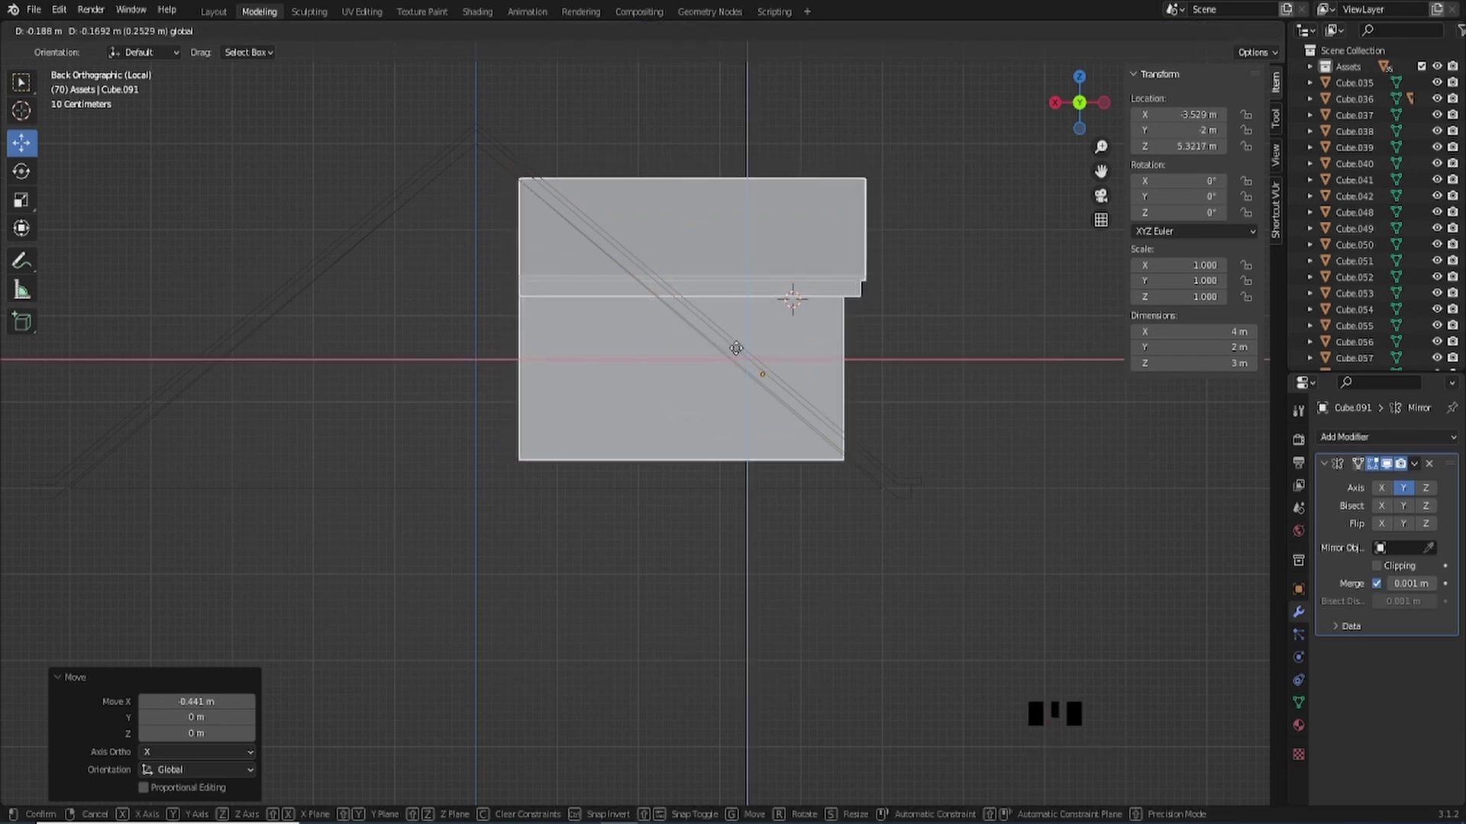
scroll(down, 3)
drag(788, 304, 680, 383)
scroll(up, 3)
click(597, 372)
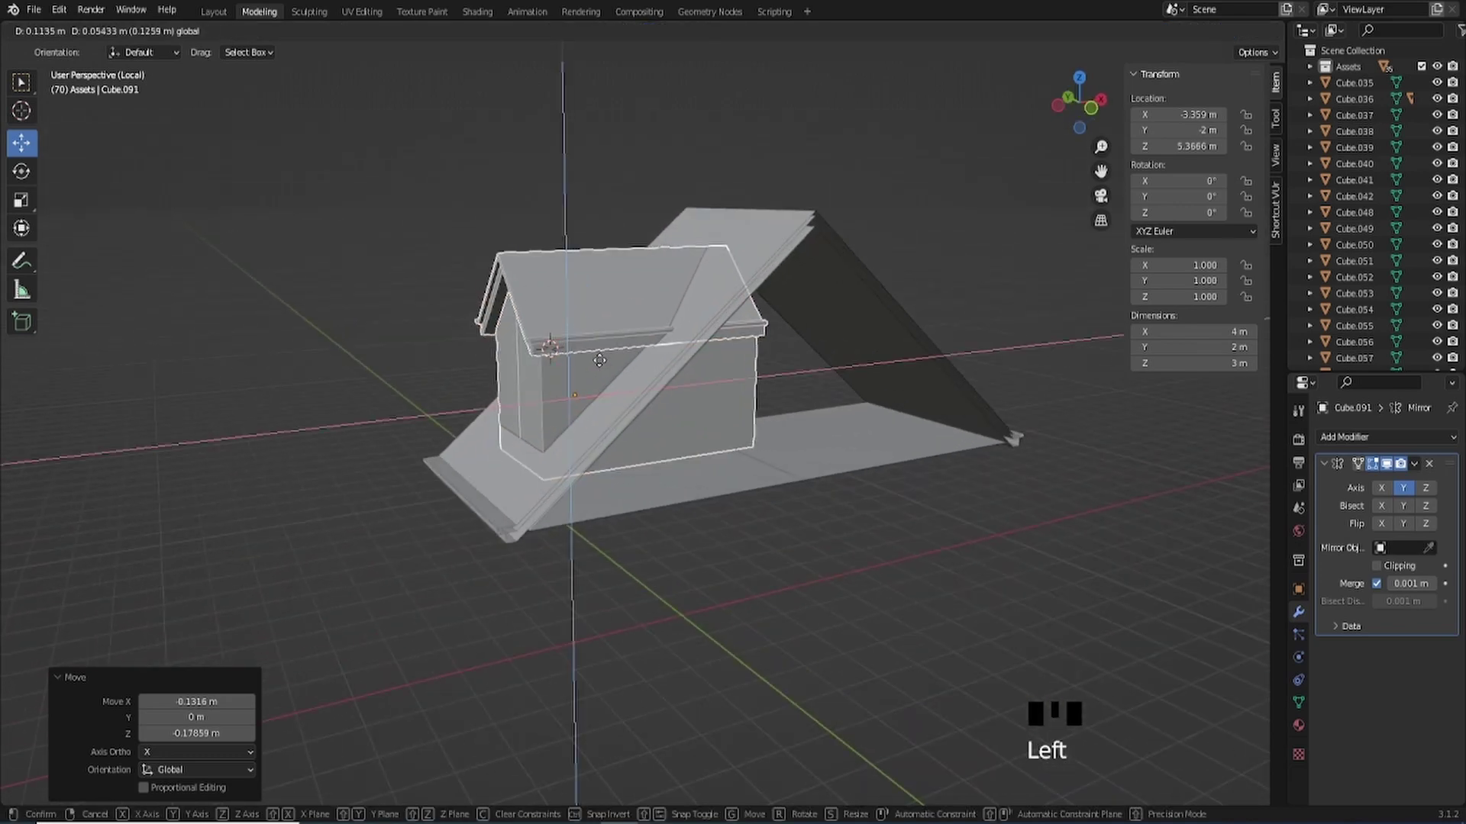
- Nudge the dormer about 5 cm up so it rests against the roof, and view it from the front
drag(628, 364, 1089, 120)
click(1089, 119)
scroll(up, 3)
drag(650, 313, 841, 179)
scroll(down, 3)
key(a)
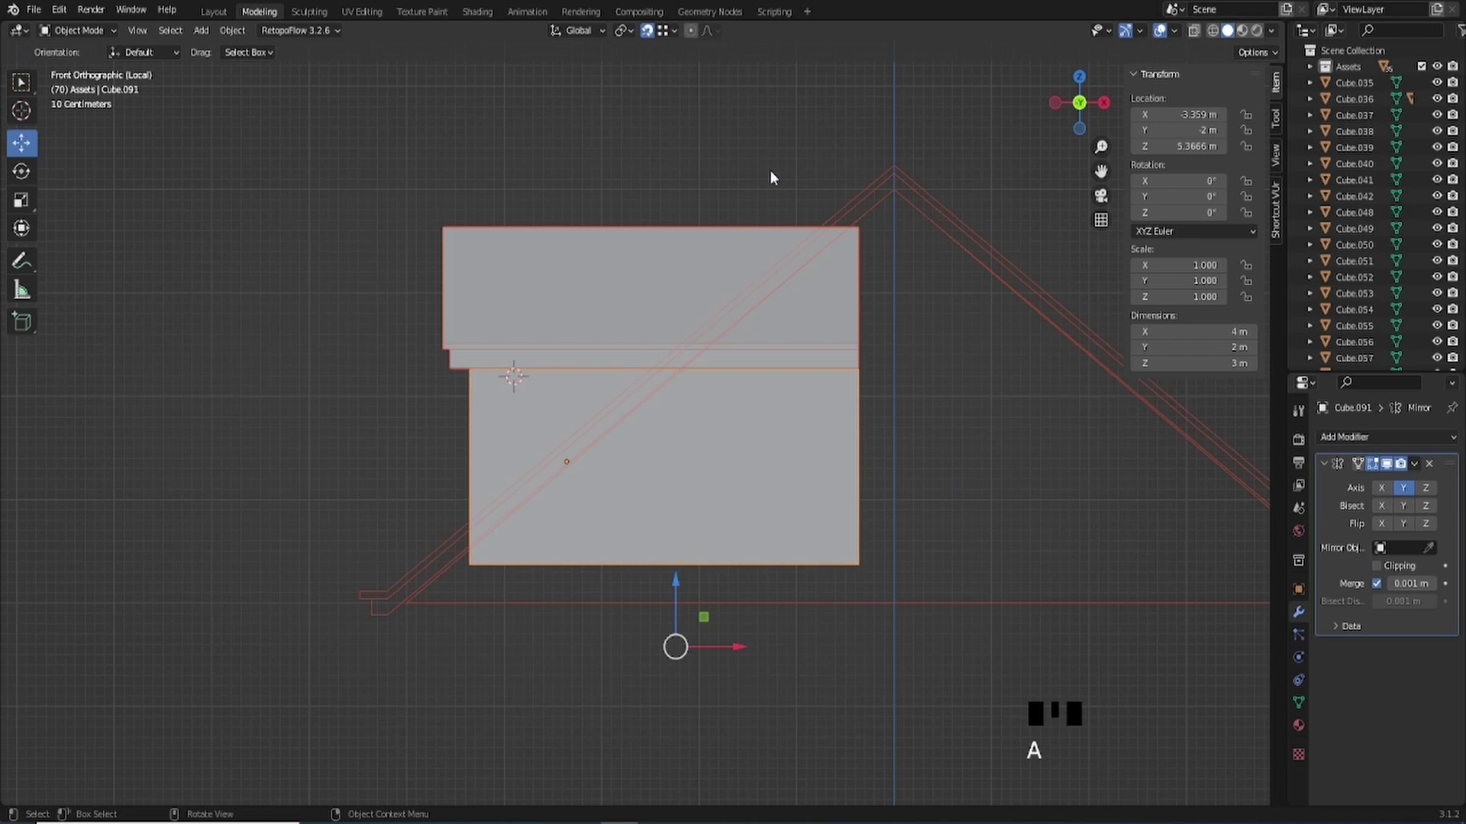
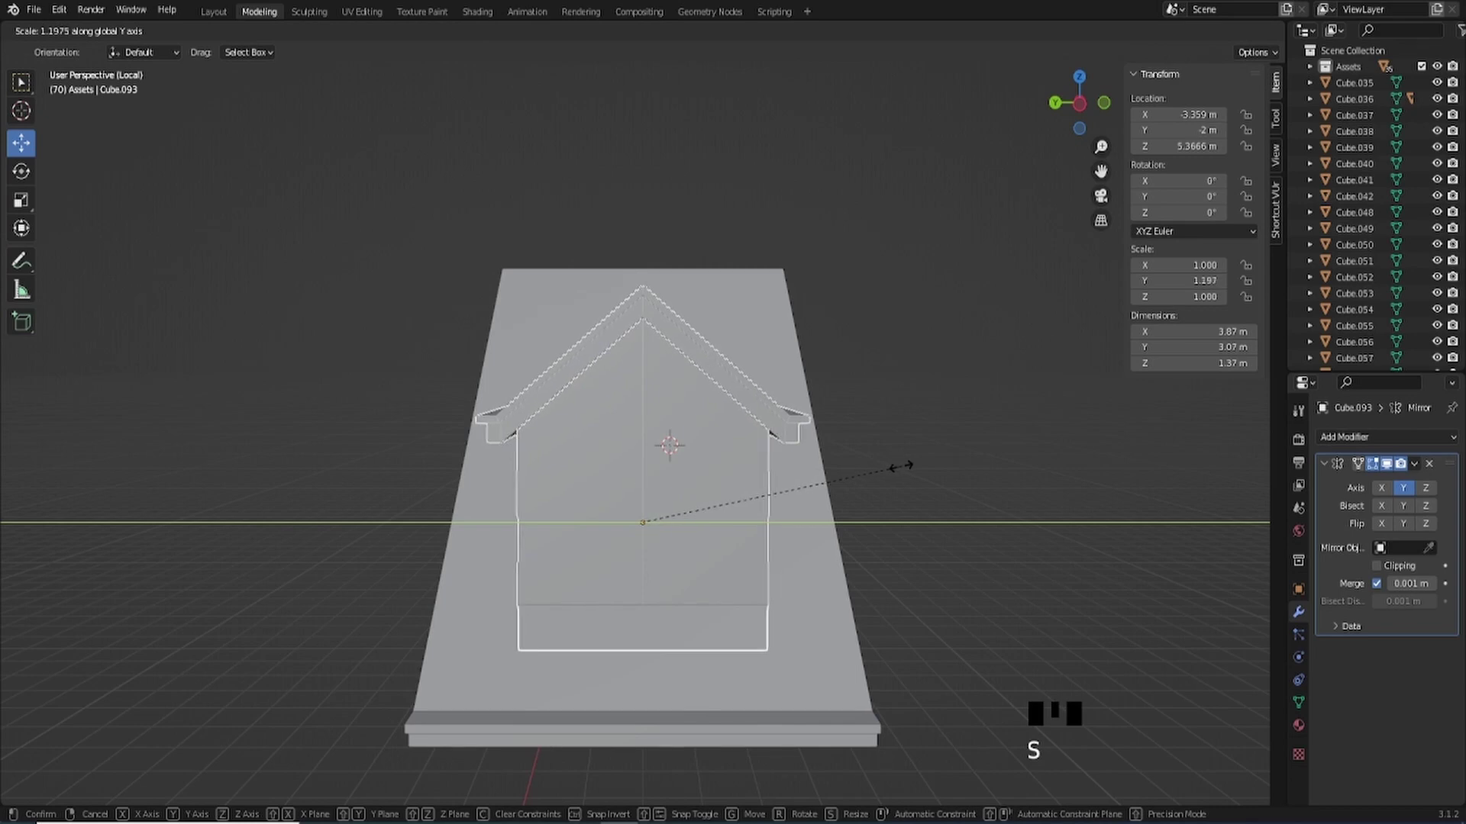
- Scale the dormer roof (Cube.093) along Y to 1.184 so it reaches back into the main roof
drag(747, 485, 758, 482)
key(s)
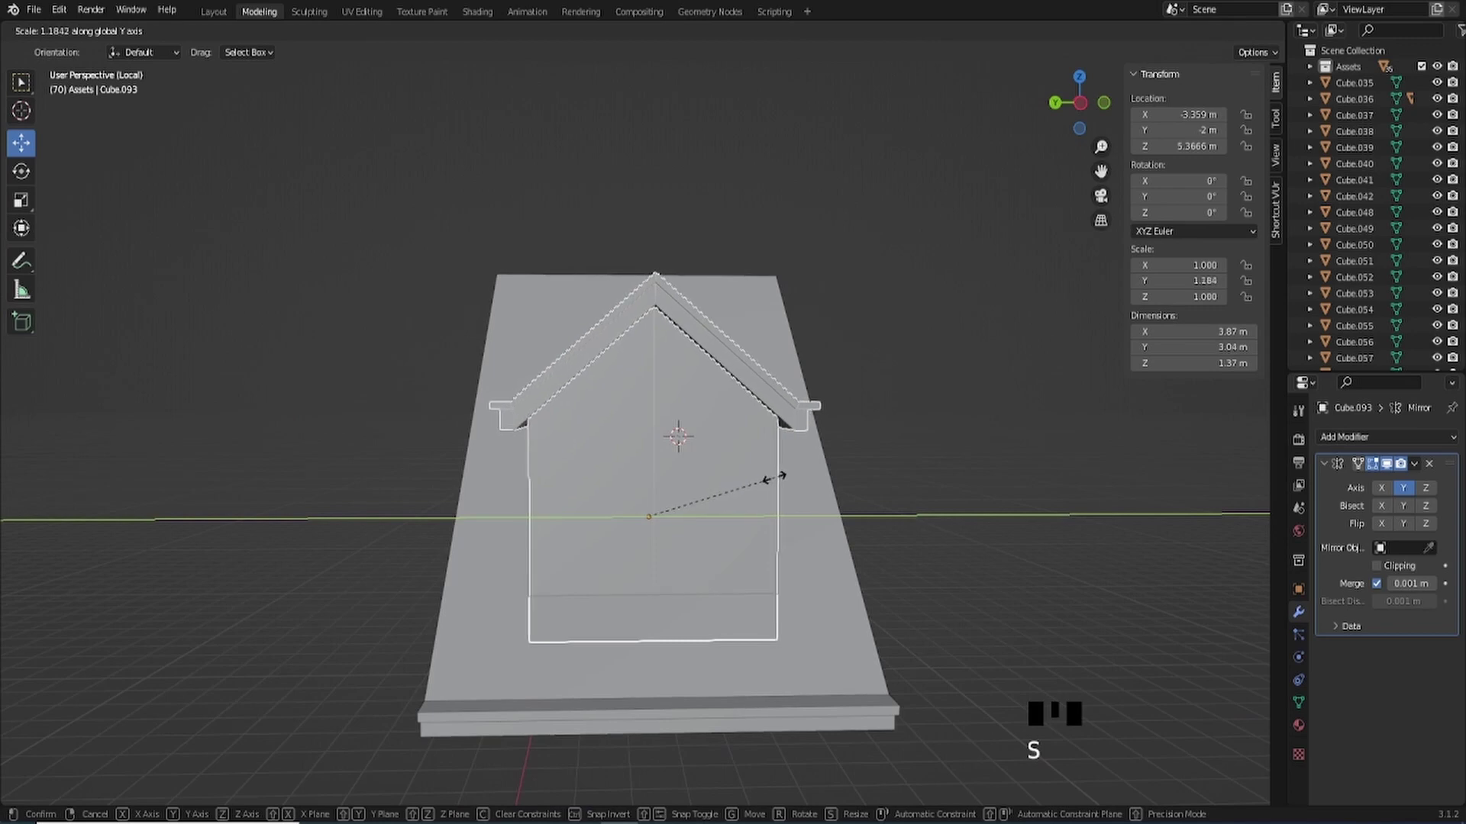
scroll(down, 3)
drag(781, 484, 809, 484)
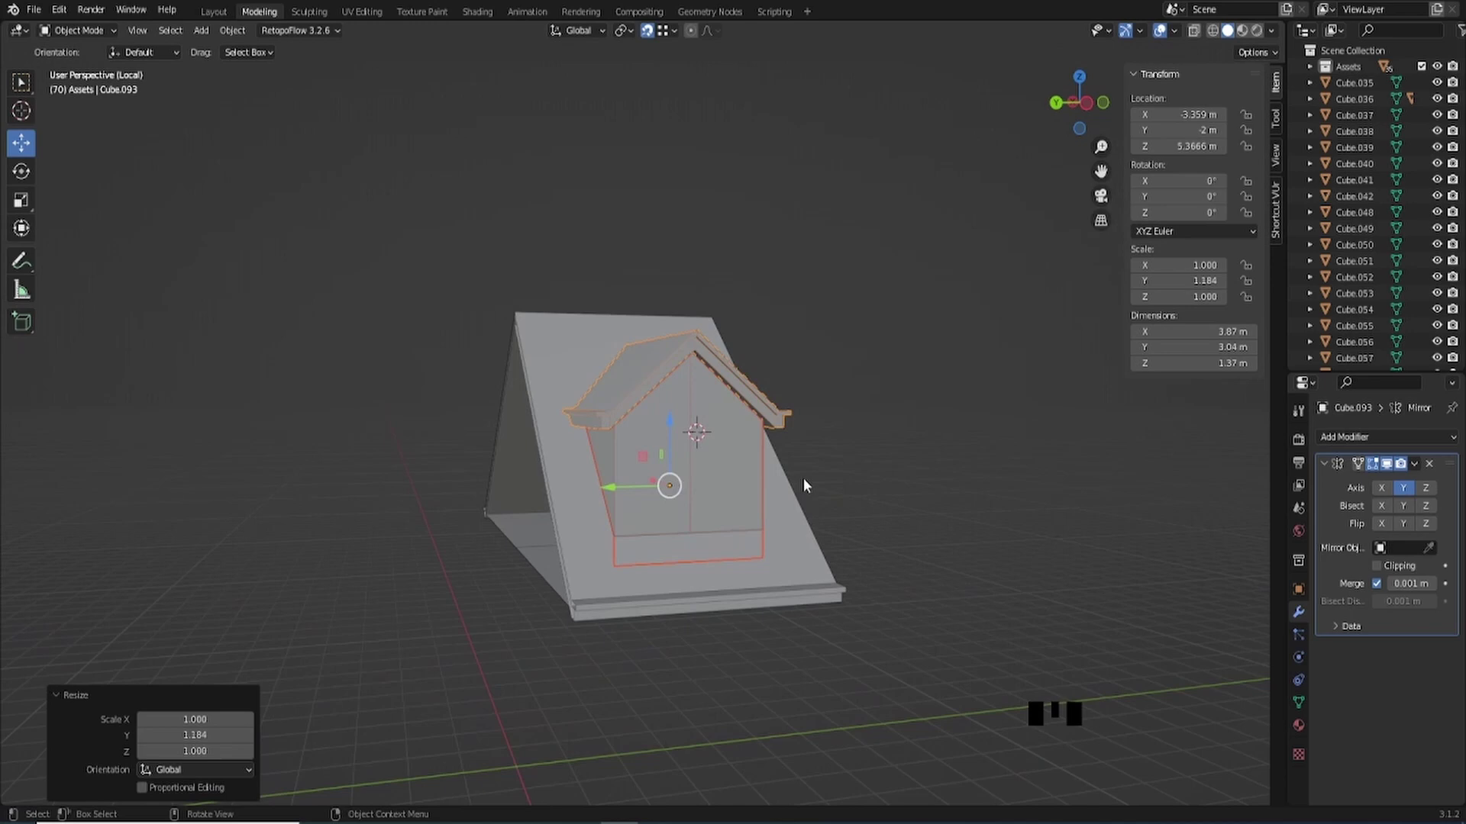
scroll(down, 3)
click(884, 410)
scroll(up, 3)
drag(833, 433, 820, 434)
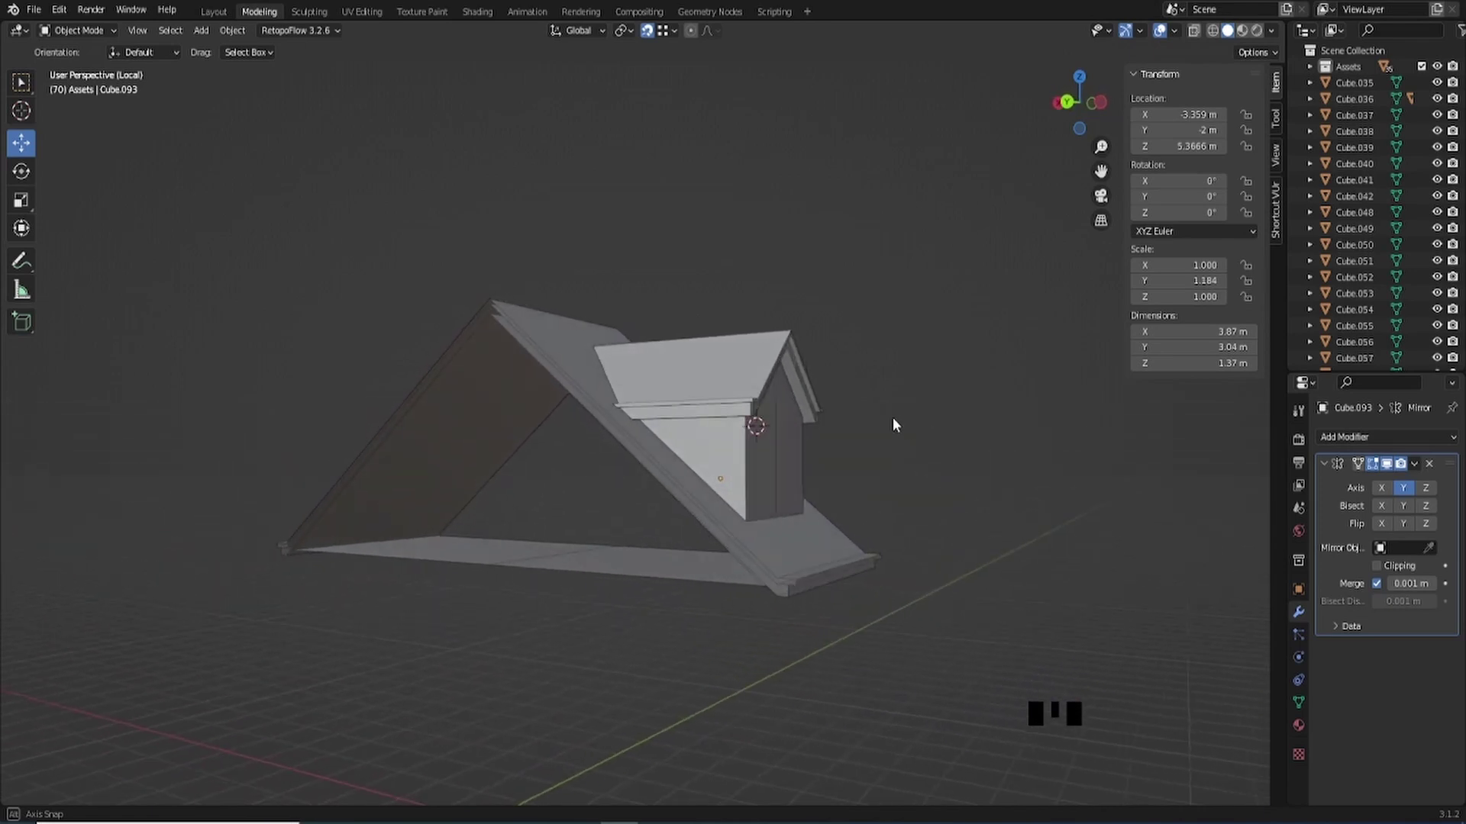